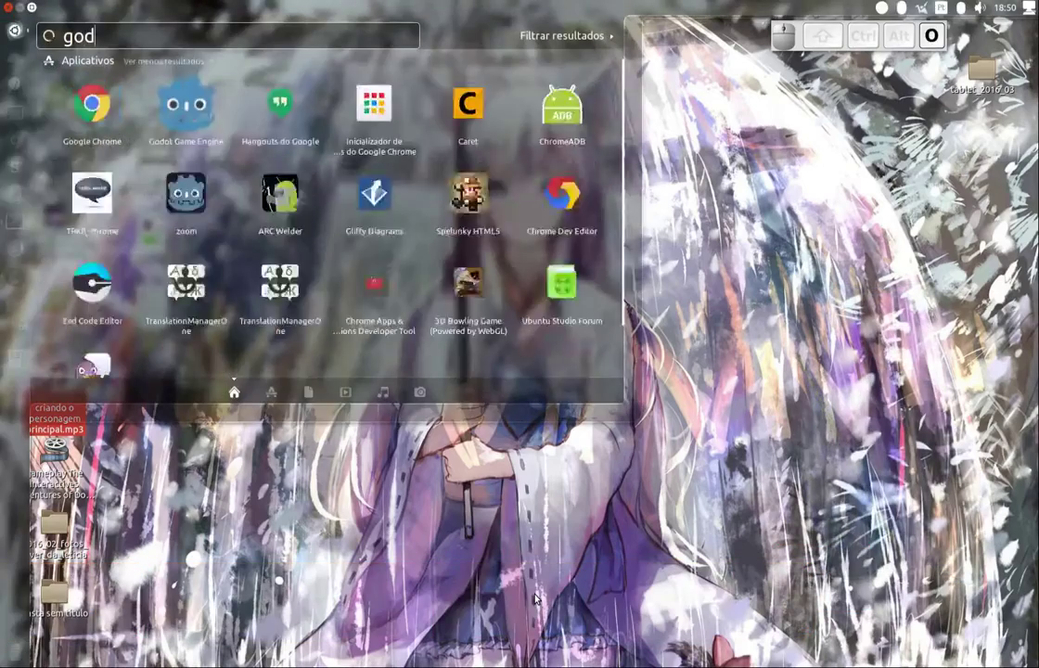
- Launch Godot Game Engine from the Unity Dash search results
{"action": "key", "text": "Down"}
{"action": "key", "text": "Return"}
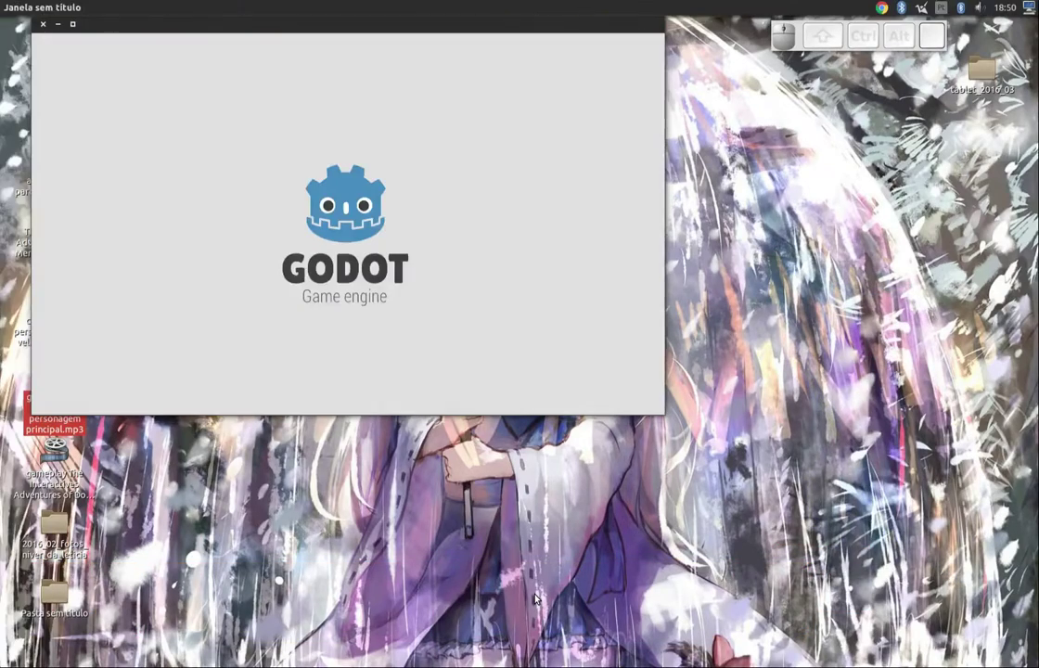
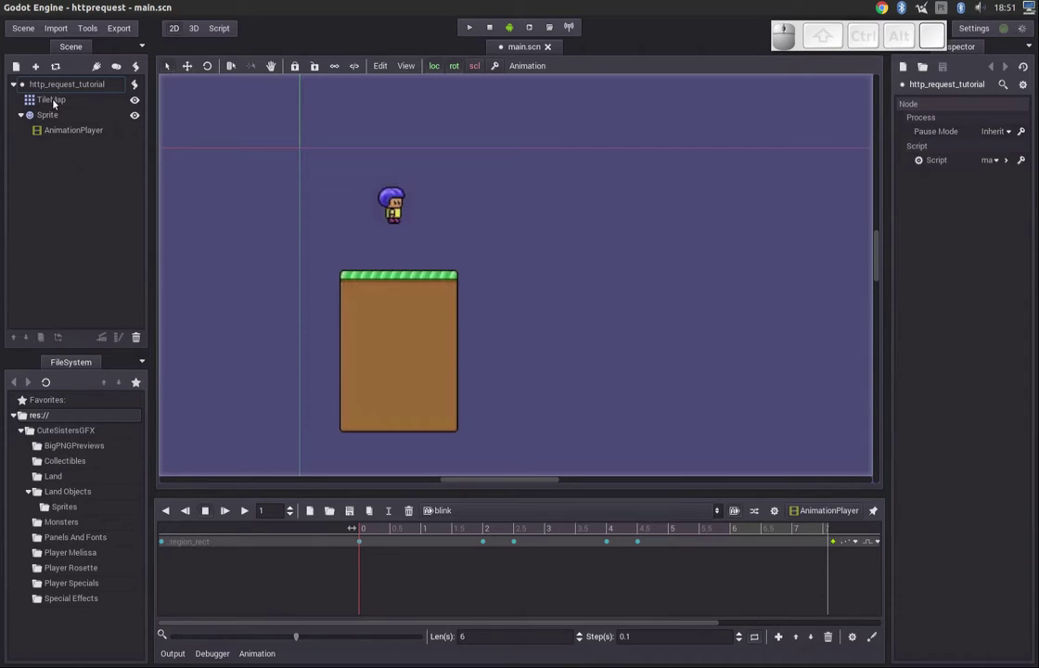
- Create an HTTPRequest node in the main scene via the Add Node dialog, searching 'ht'
{"action": "left_click_drag", "start_coordinate": [58, 90], "coordinate": [38, 77]}
{"action": "left_click", "coordinate": [23, 72]}
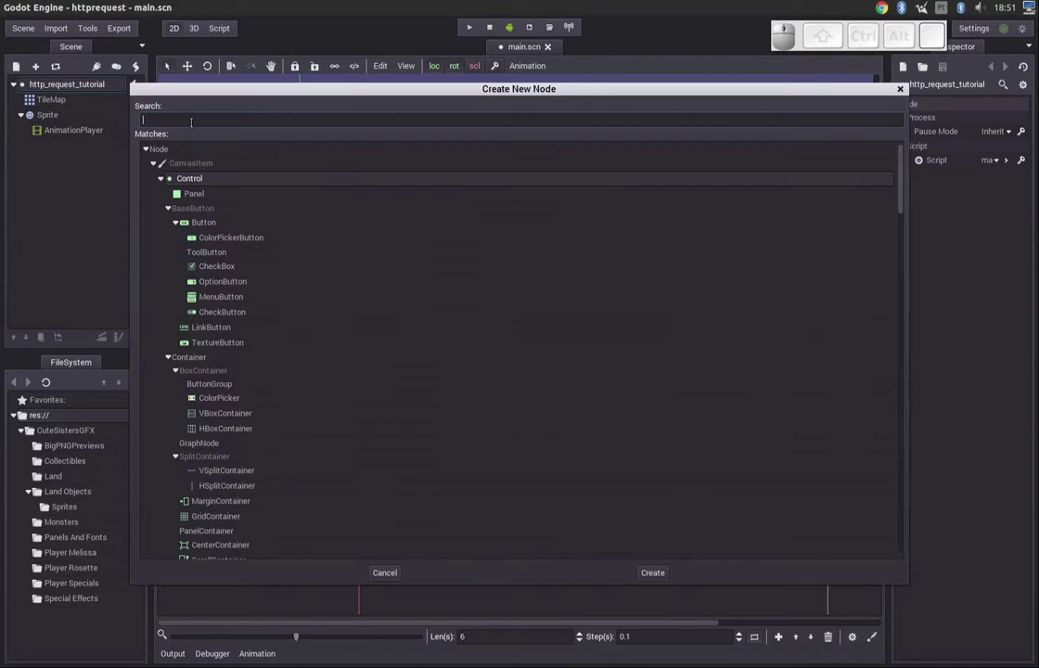
{"action": "key", "text": "h"}
{"action": "key", "text": "t"}
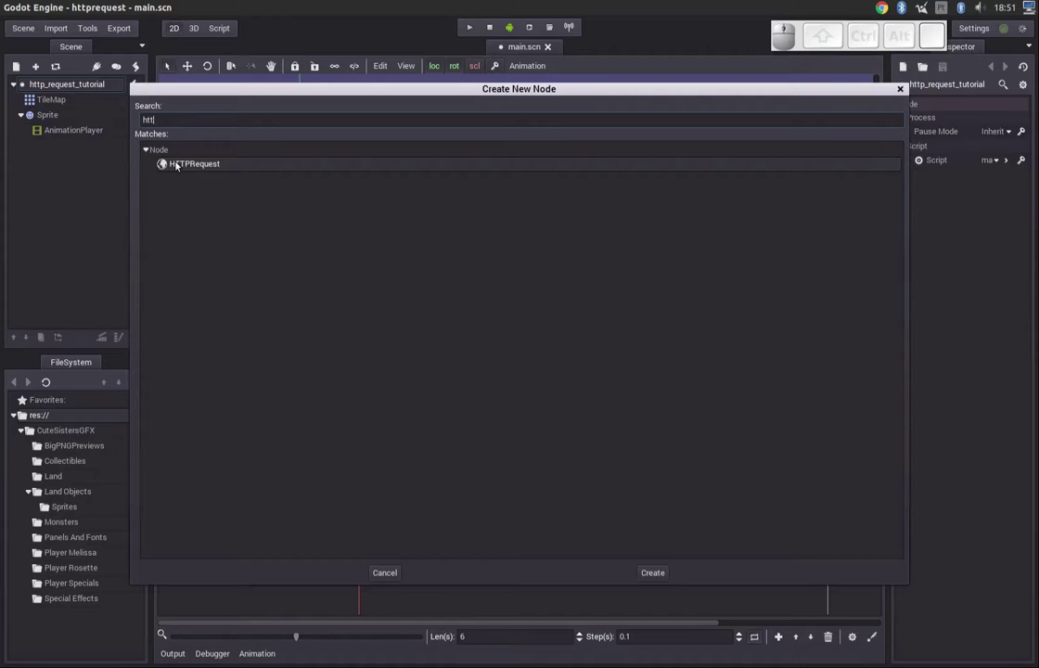
{"action": "left_click", "coordinate": [187, 167]}
{"action": "left_click", "coordinate": [87, 148]}
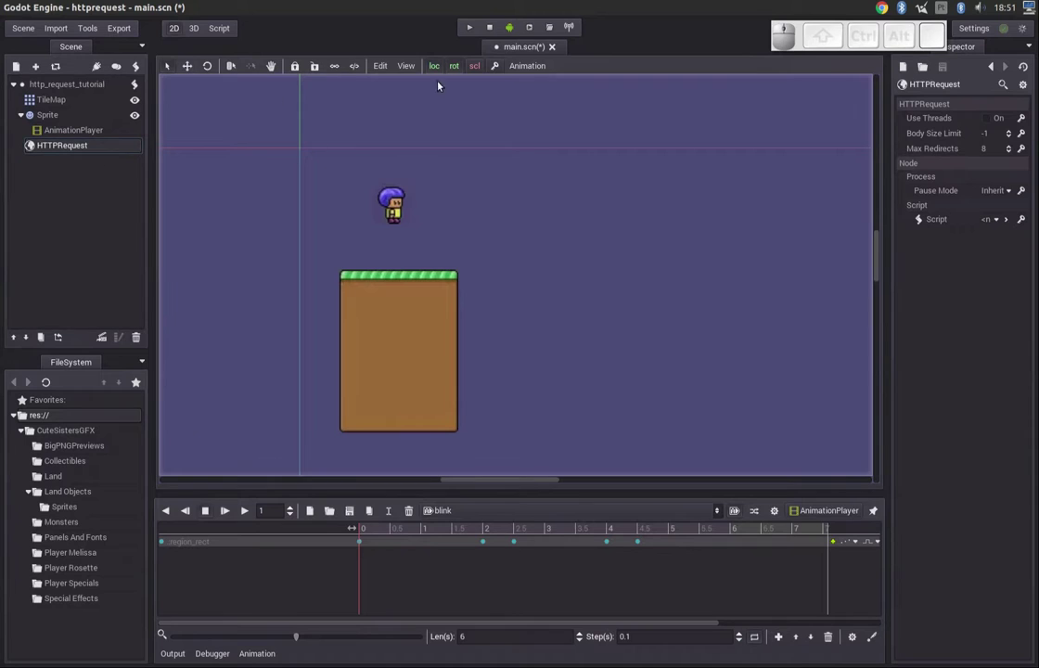
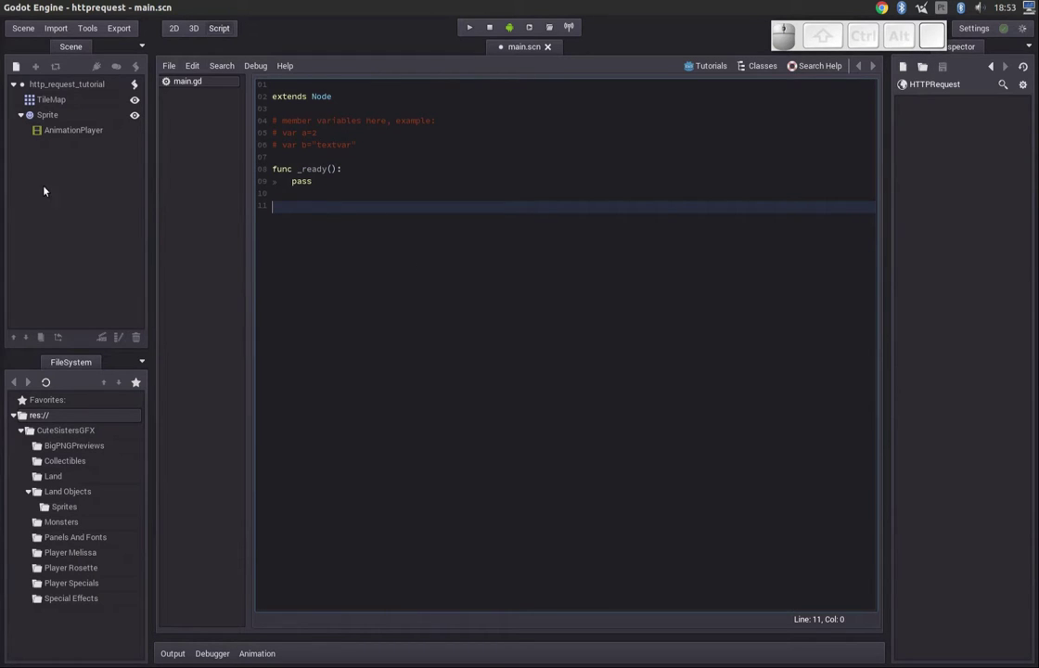
- Re-add the HTTPRequest node under the root and write print(result) in its request_completed handler
{"action": "left_click", "coordinate": [68, 87]}
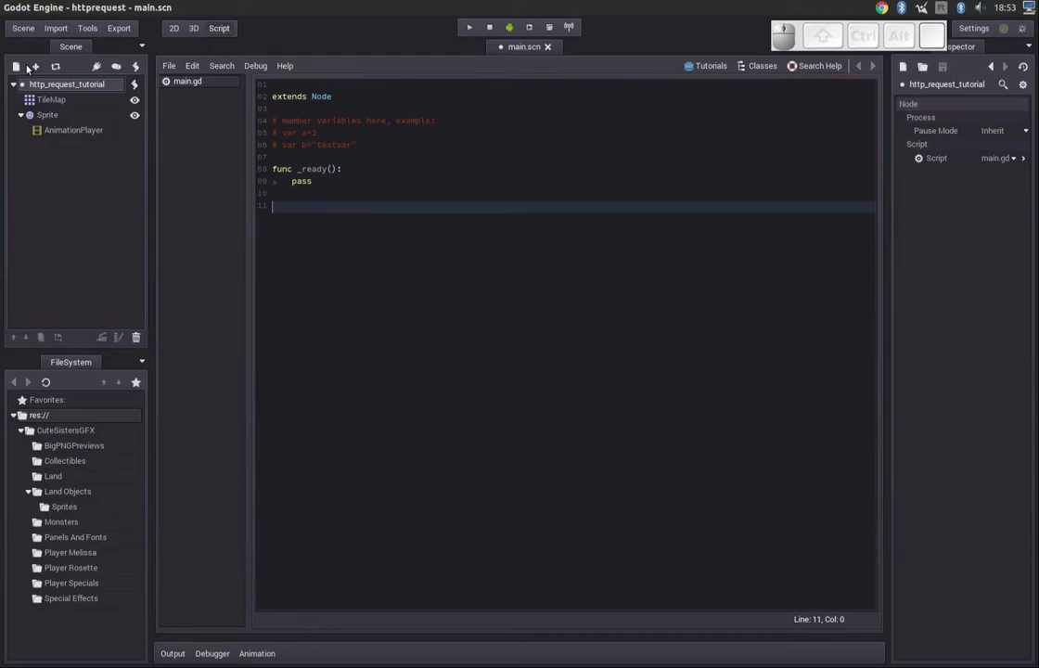
{"action": "left_click", "coordinate": [20, 68]}
{"action": "left_click", "coordinate": [188, 166]}
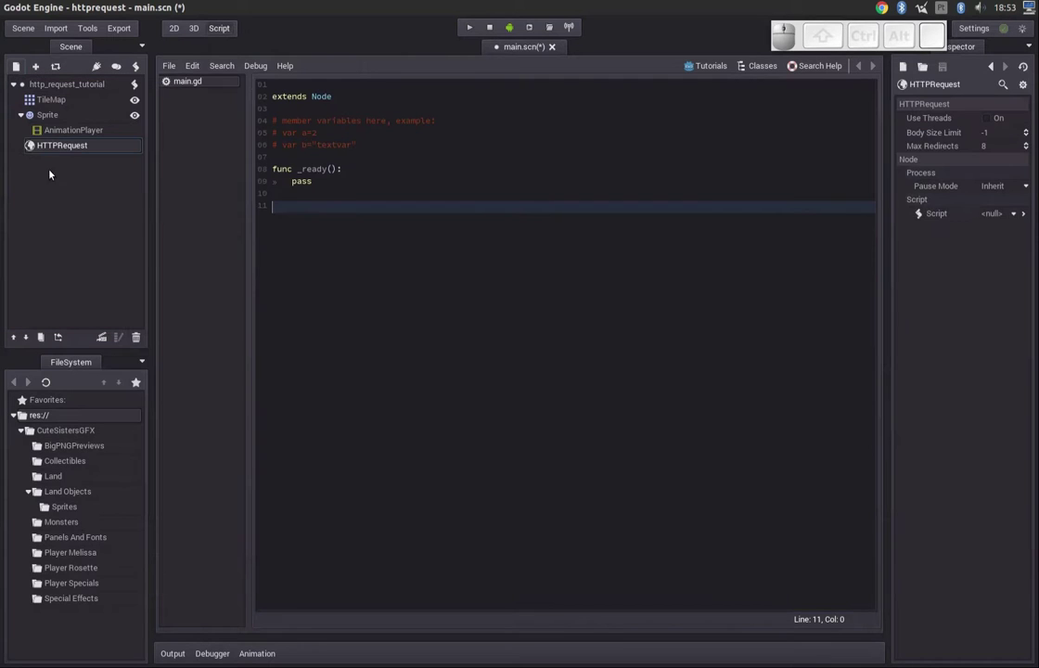
{"action": "left_click_drag", "start_coordinate": [67, 148], "coordinate": [83, 159]}
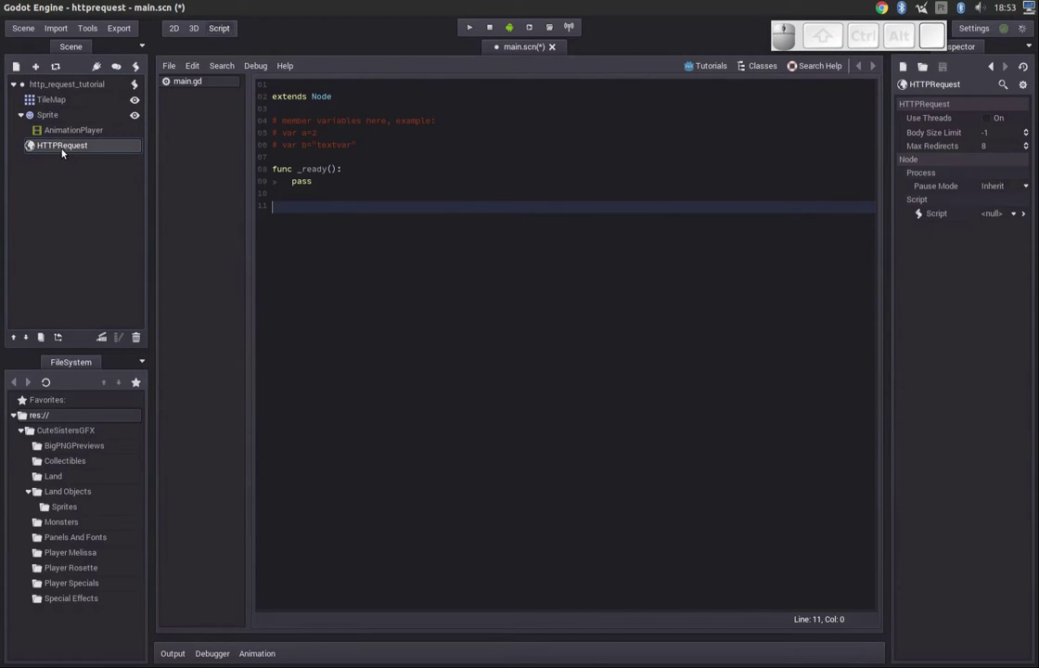
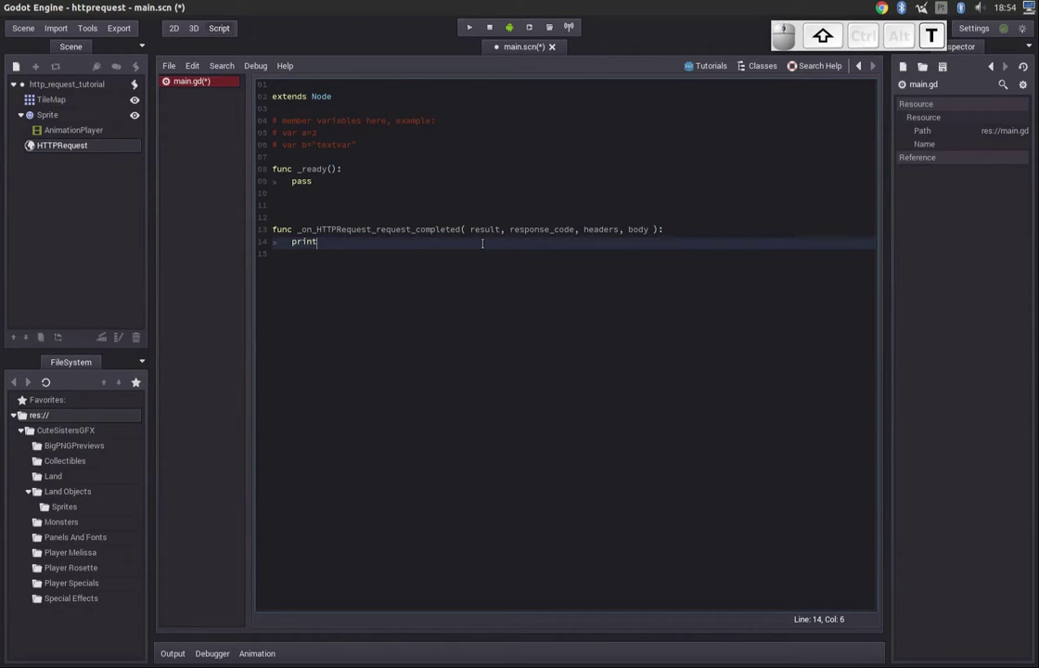
{"action": "key", "text": "shift+Right"}
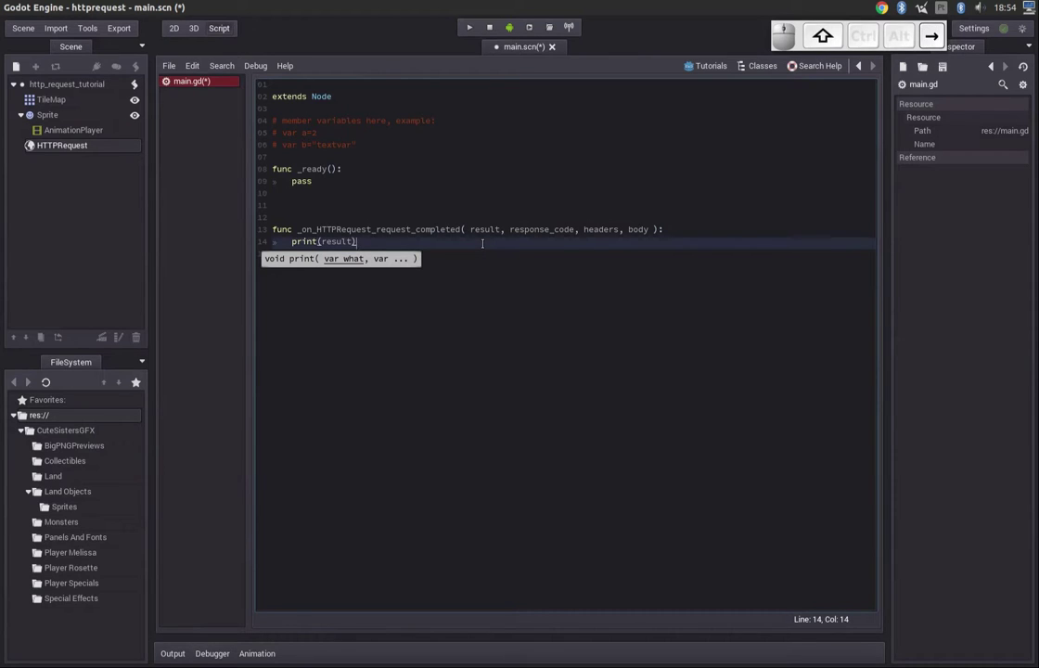
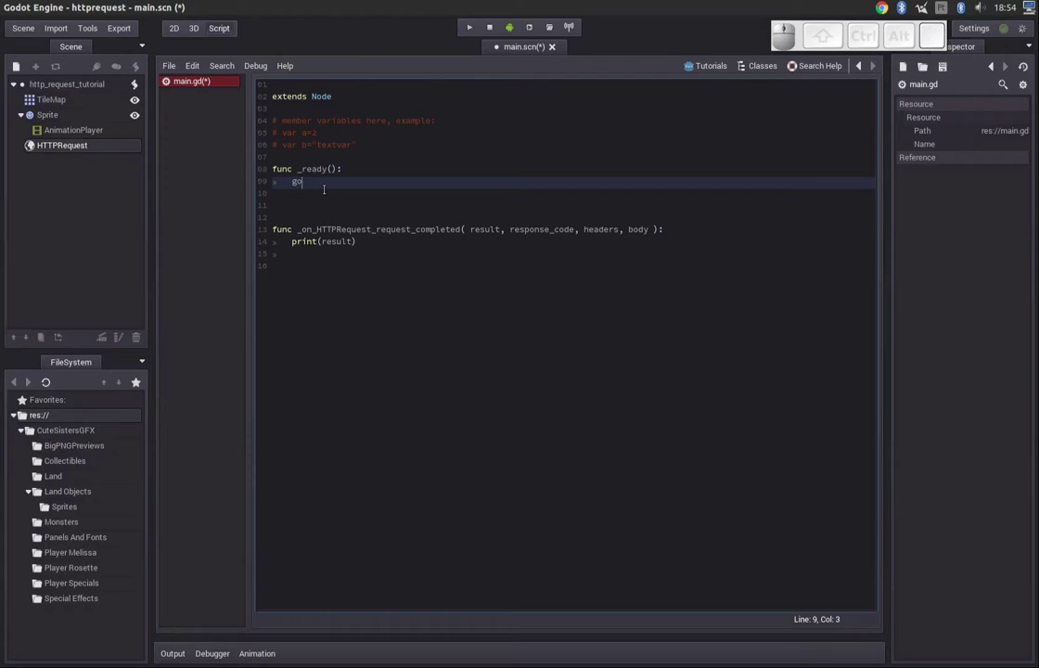
- Write get_node("HTTPRequest") in _ready using autocomplete
{"action": "key", "text": "t"}
{"action": "key", "text": "BackSpace"}
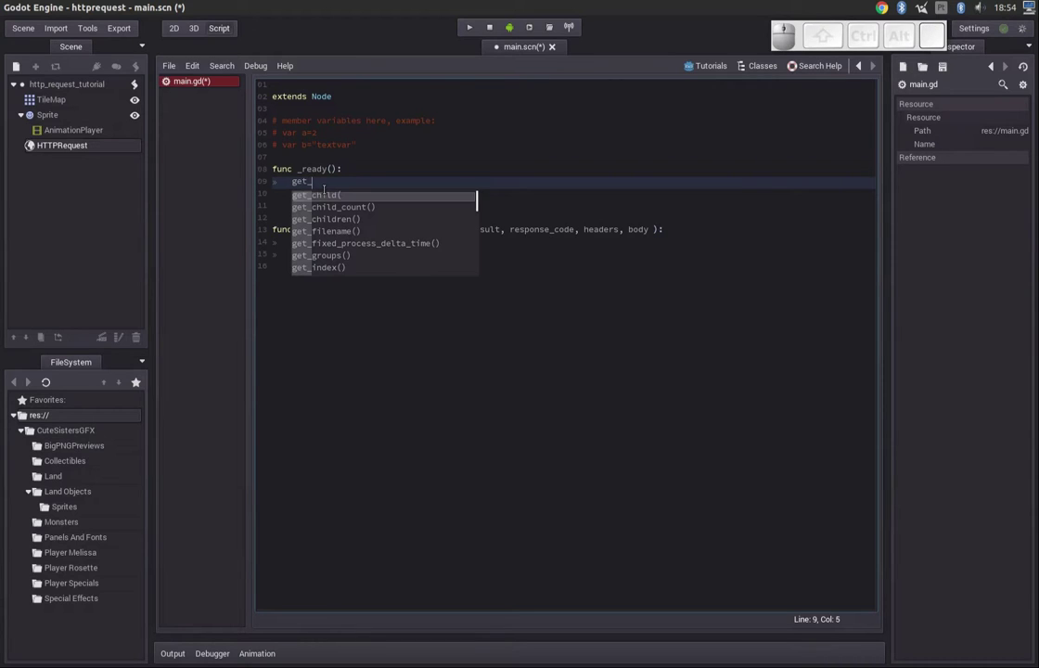
{"action": "key", "text": "n"}
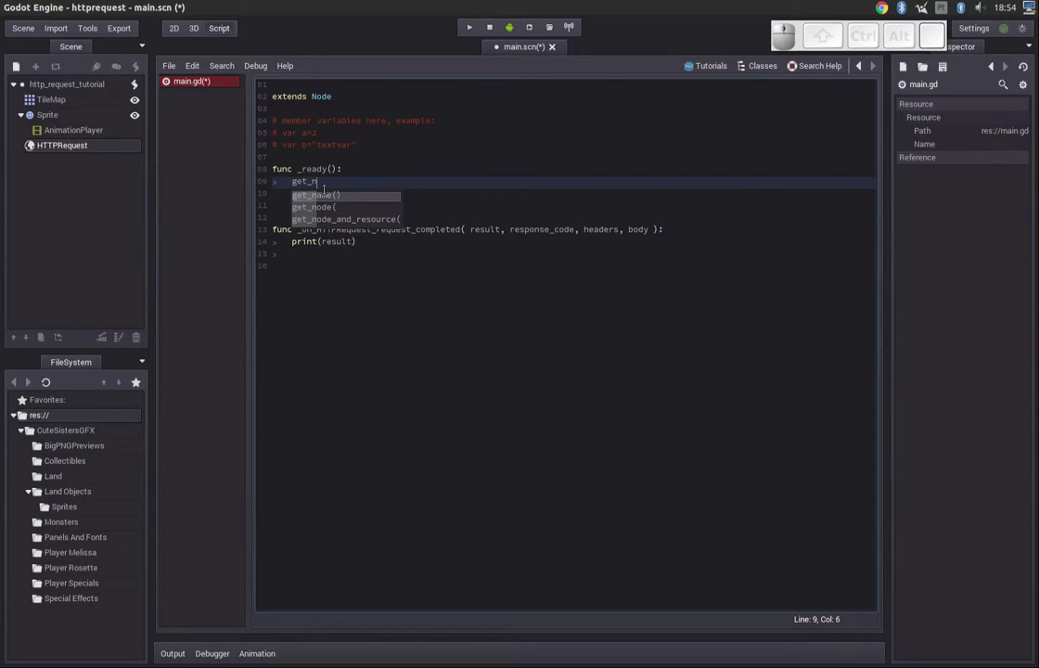
{"action": "key", "text": "Down"}
{"action": "key", "text": "Return"}
{"action": "key", "text": "Down"}
{"action": "key", "text": "End"}
{"action": "key", "text": "."}
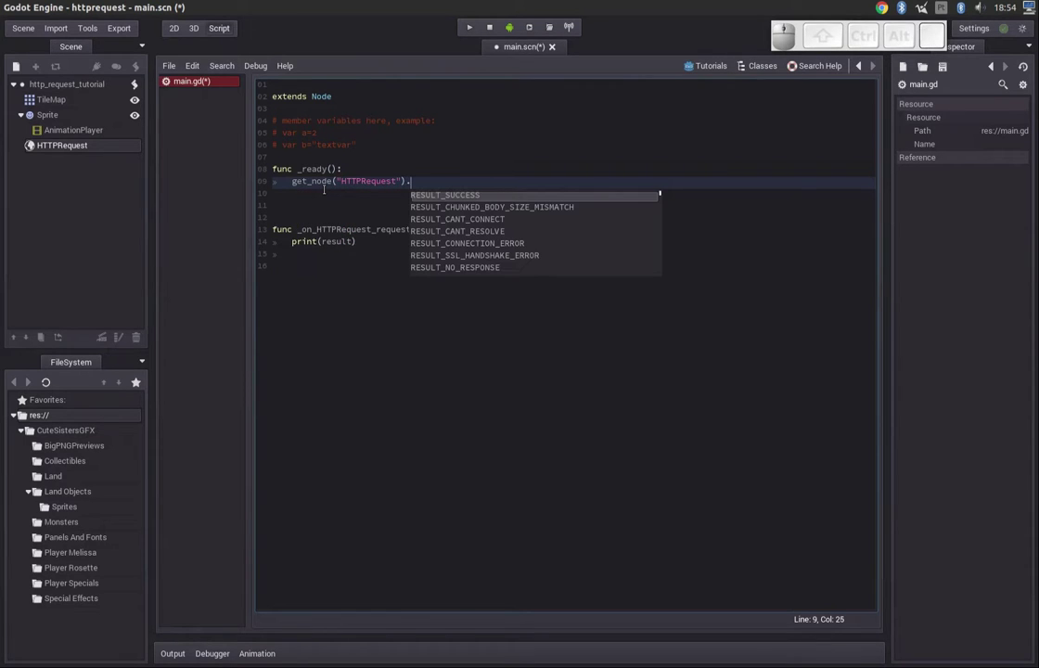
- Call .request("") on the HTTPRequest node with an empty address
{"action": "key", "text": "r"}
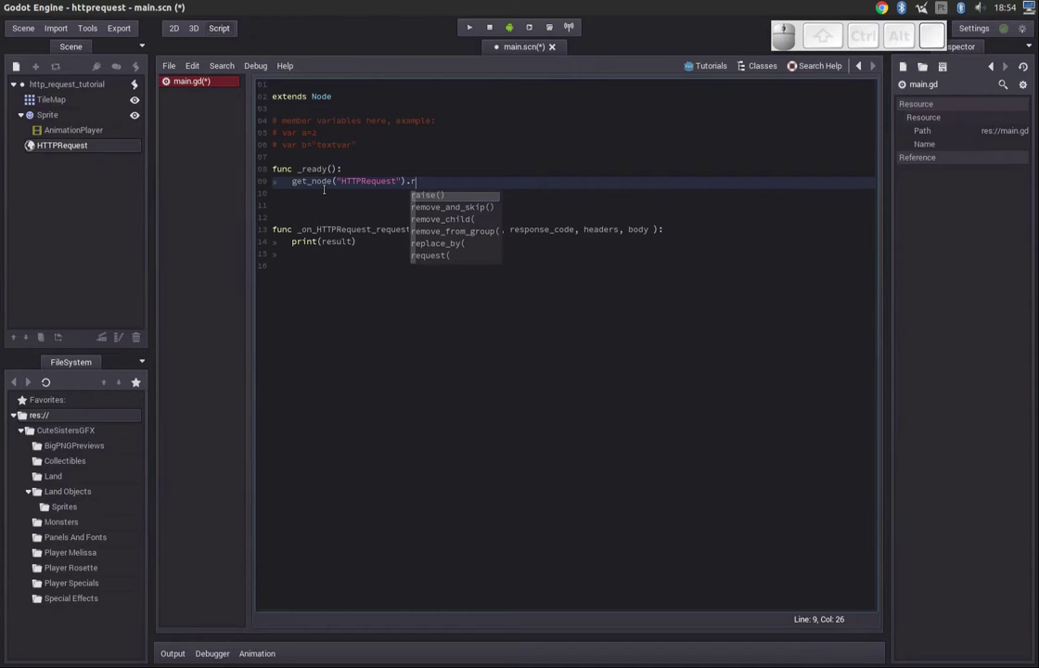
{"action": "key", "text": "Down"}
{"action": "key", "text": "'"}
{"action": "key", "text": "Down"}
{"action": "key", "text": "Return"}
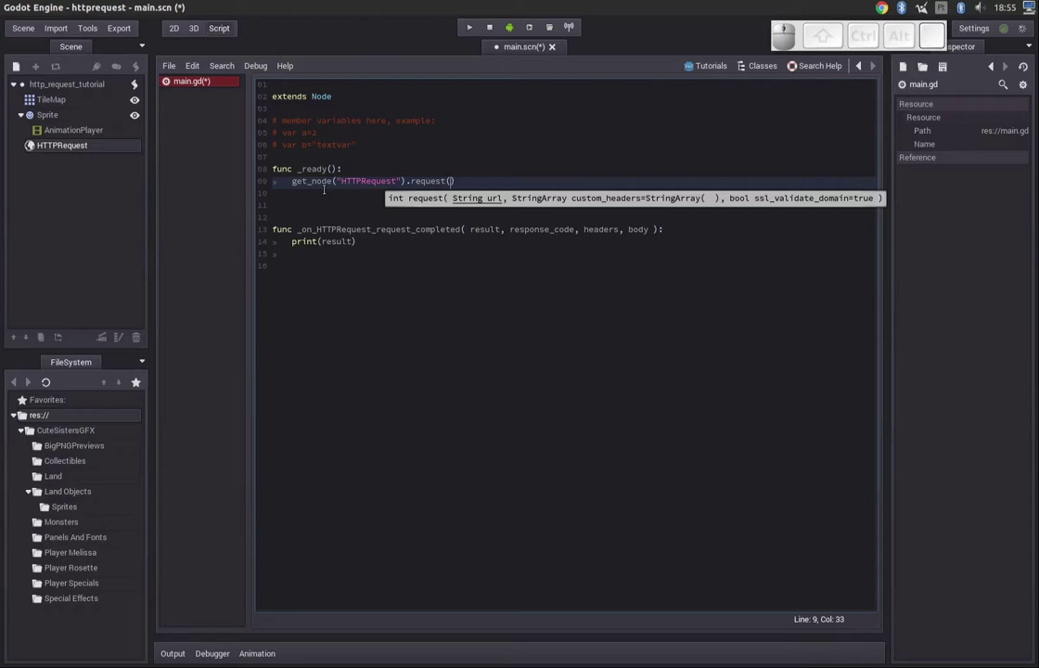
{"action": "key", "text": "shift+'"}
{"action": "key", "text": "Down"}
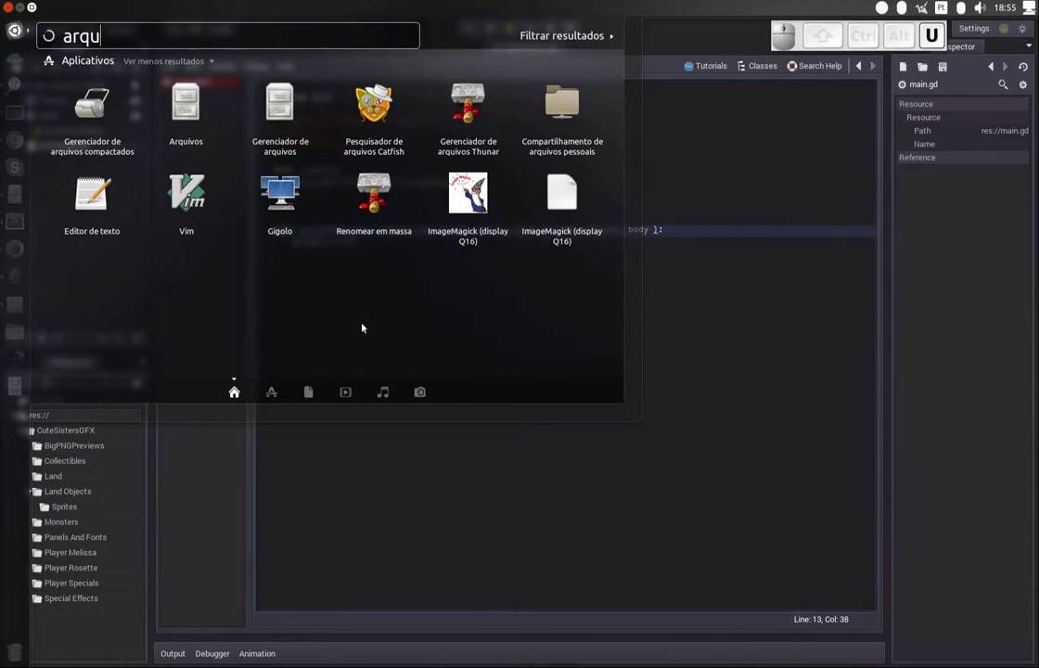
- Launch the Arquivos file manager and browse Computer > var > www > html
{"action": "key", "text": "Down"}
{"action": "key", "text": "Right"}
{"action": "key", "text": "Return"}
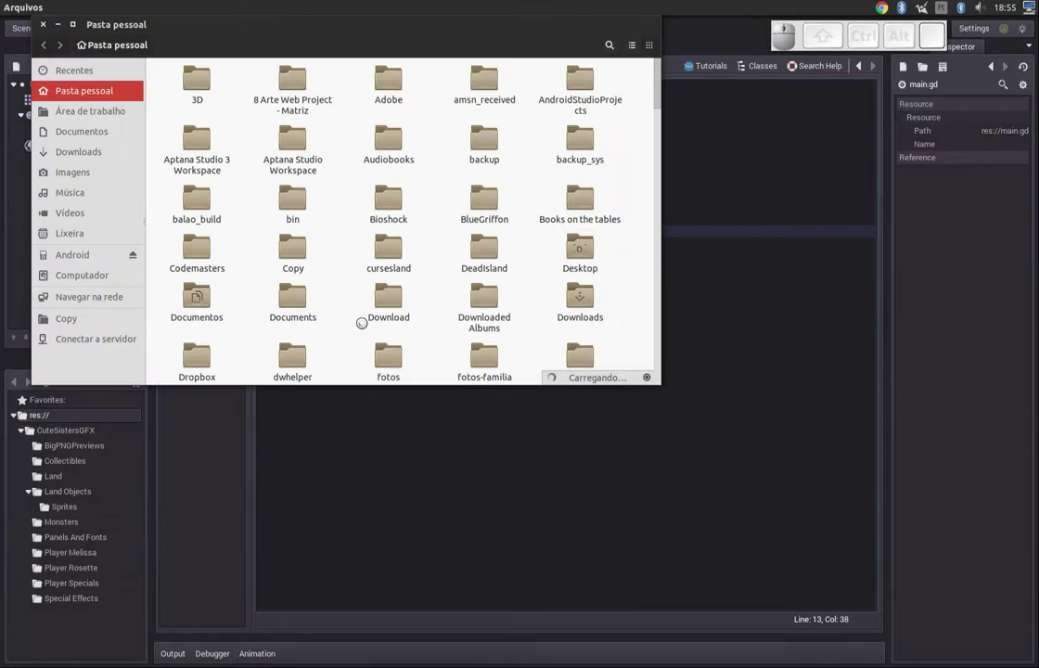
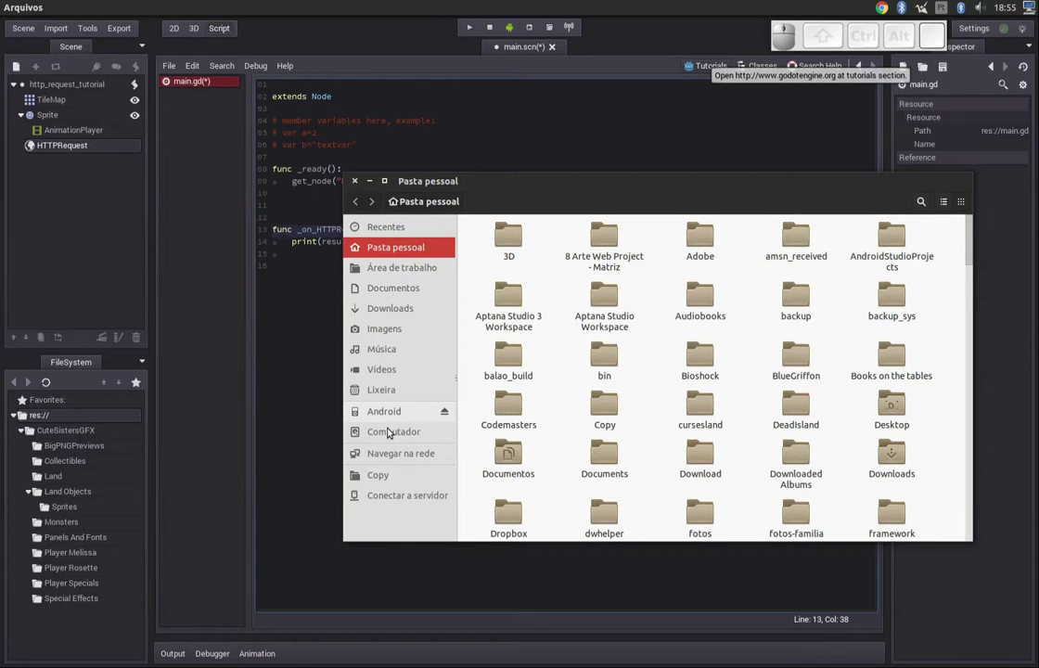
{"action": "left_click", "coordinate": [400, 438]}
{"action": "left_click", "coordinate": [558, 488]}
{"action": "left_click_drag", "start_coordinate": [515, 448], "coordinate": [546, 478]}
{"action": "left_click", "coordinate": [661, 402]}
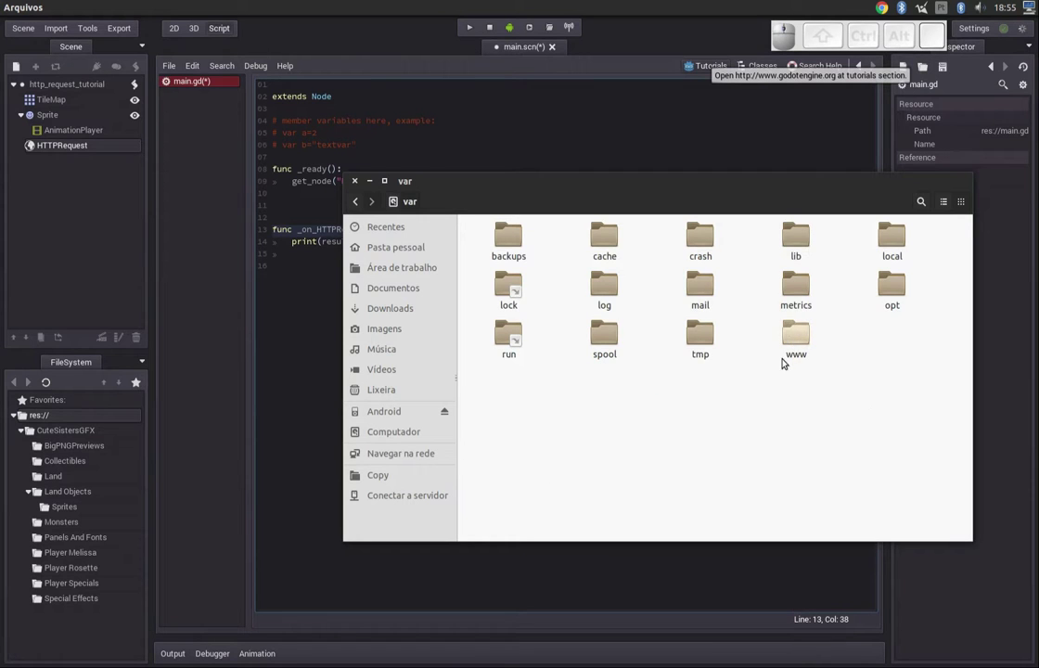
{"action": "left_click", "coordinate": [802, 336]}
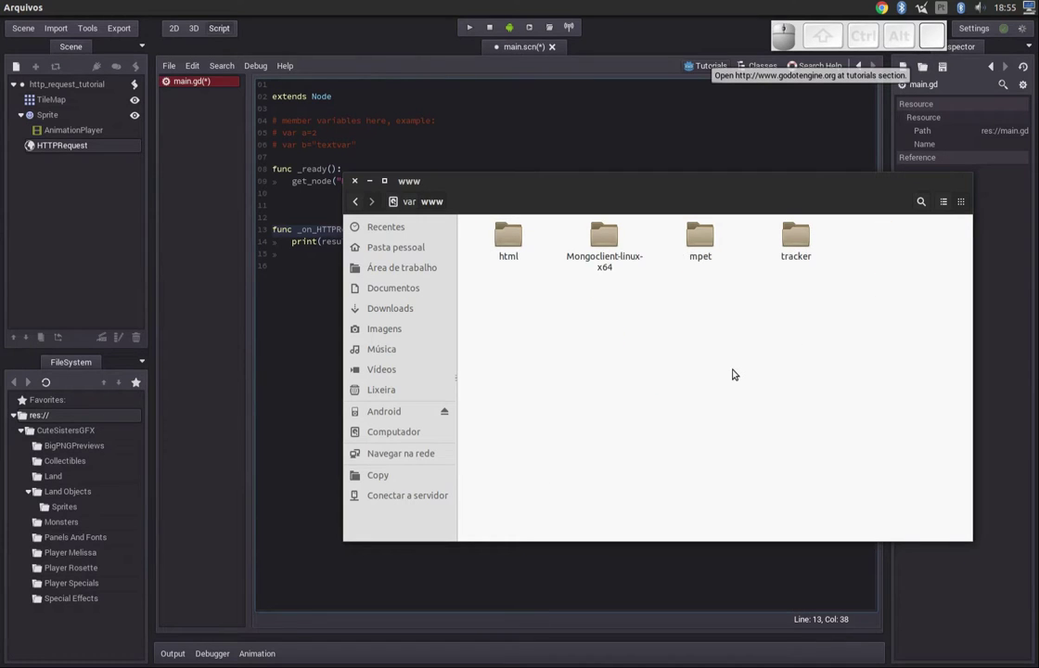
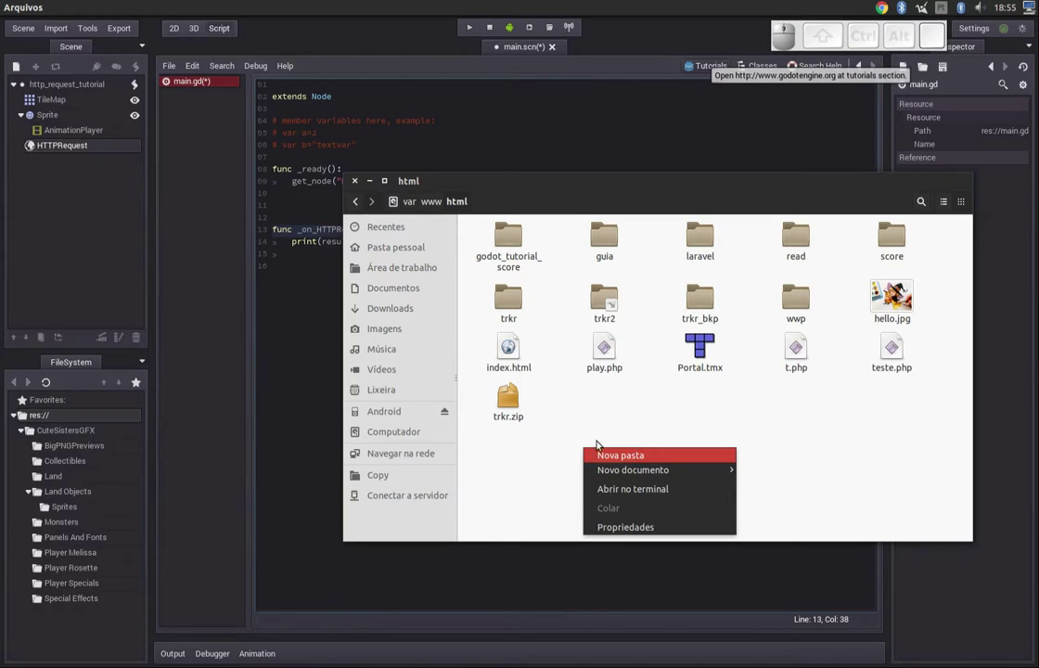
- Create a folder named godot_tutorial_httprequest in html, copy its name, and enter it
{"action": "left_click", "coordinate": [628, 456]}
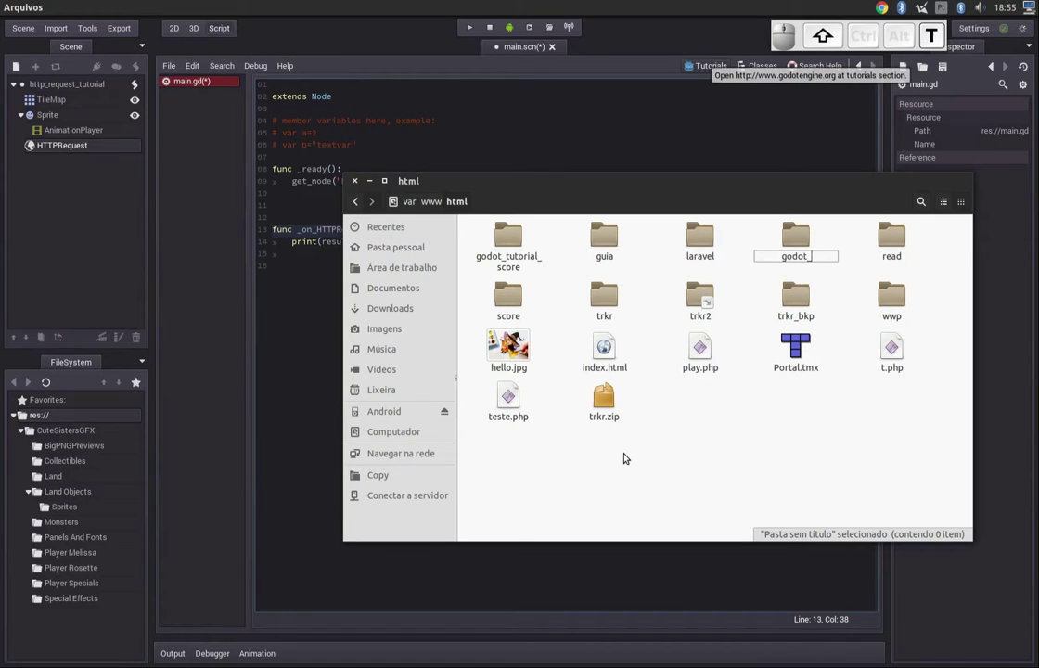
{"action": "key", "text": "t"}
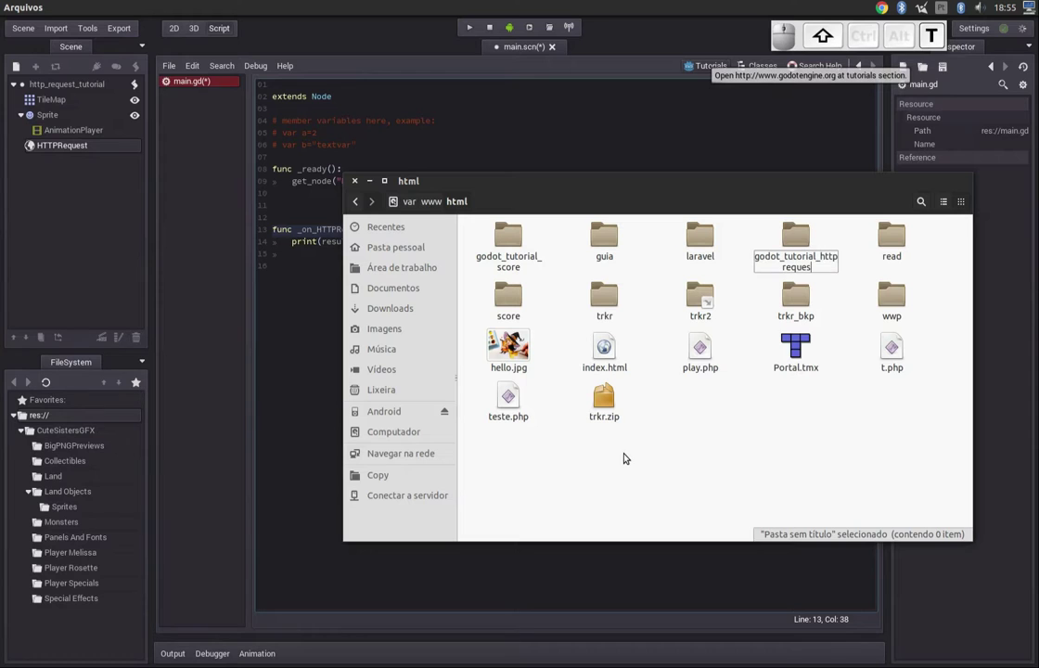
{"action": "key", "text": "Return"}
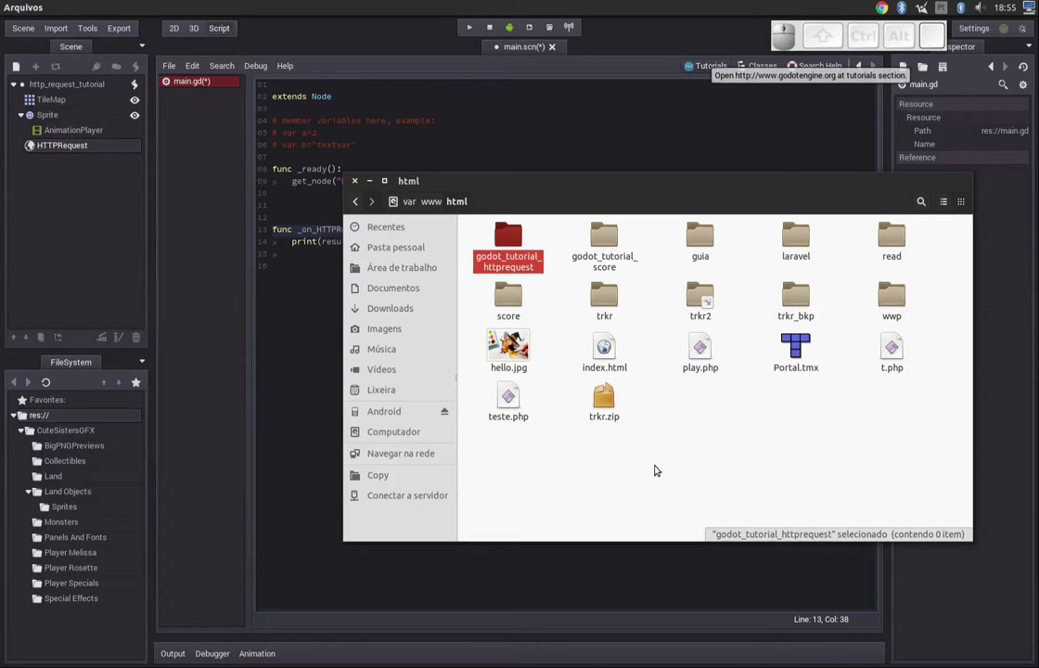
{"action": "middle_click", "coordinate": [513, 259]}
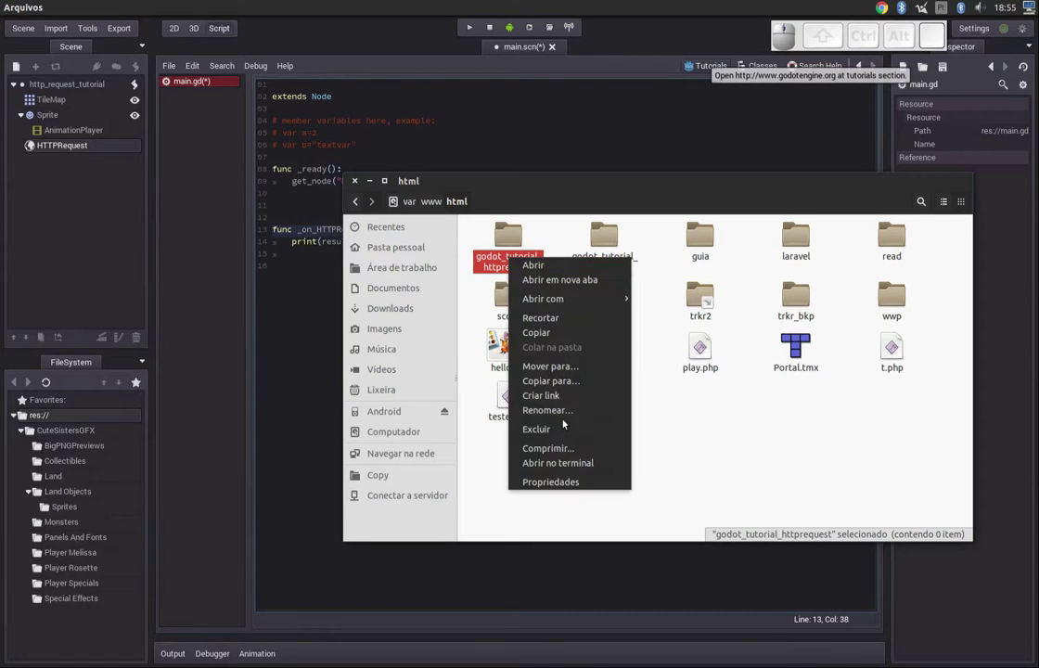
{"action": "left_click", "coordinate": [567, 411]}
{"action": "key", "text": "ctrl+c"}
{"action": "middle_click", "coordinate": [592, 475]}
{"action": "left_click", "coordinate": [597, 456]}
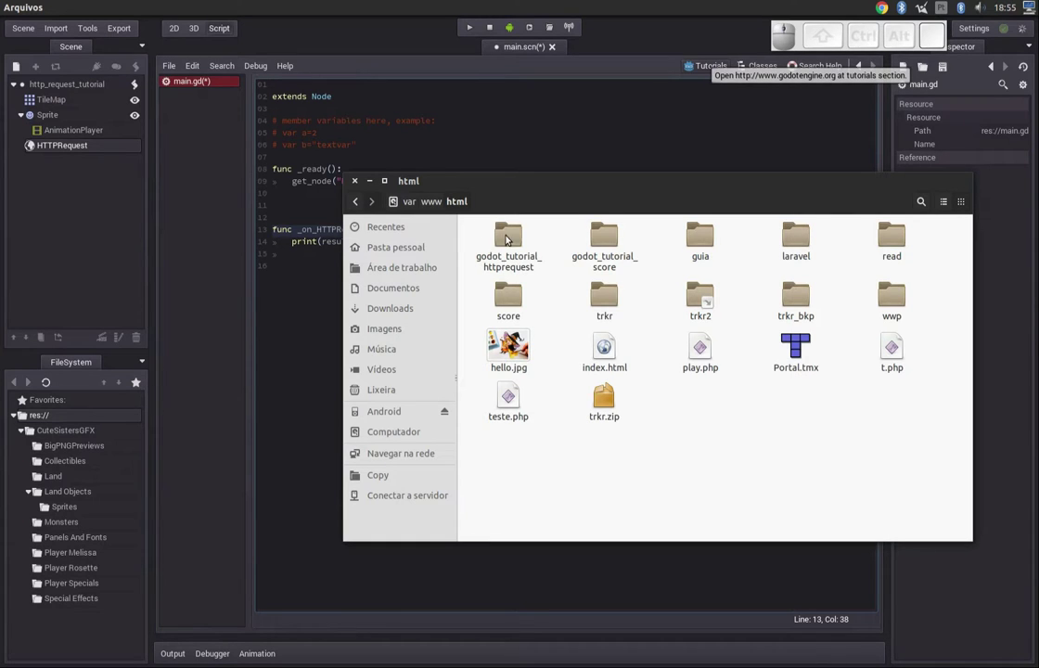
{"action": "left_click", "coordinate": [512, 244]}
{"action": "left_click", "coordinate": [573, 395]}
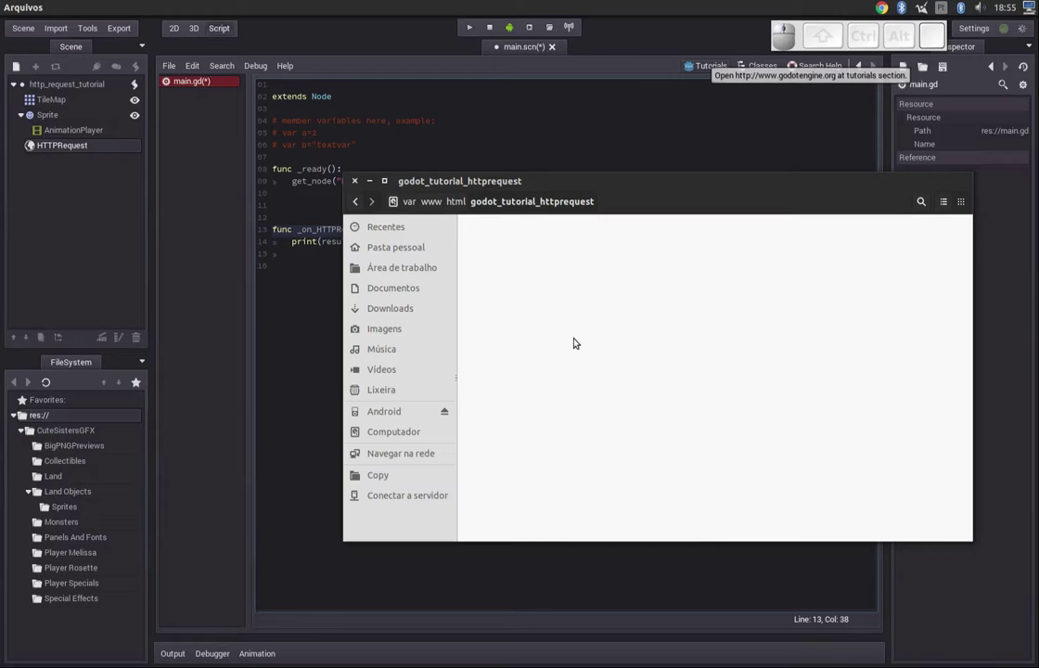
{"action": "key", "text": "Escape"}
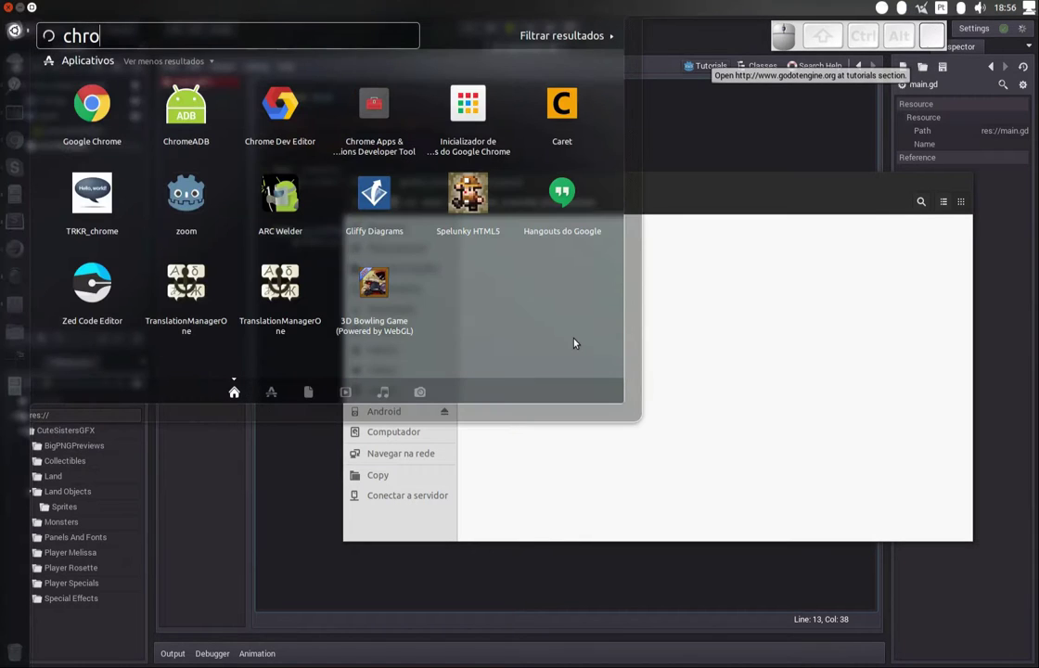
- Launch Google Chrome and enter localhost/godot_tutorial_httprequest/ in the address bar
{"action": "key", "text": "Down"}
{"action": "key", "text": "Return"}
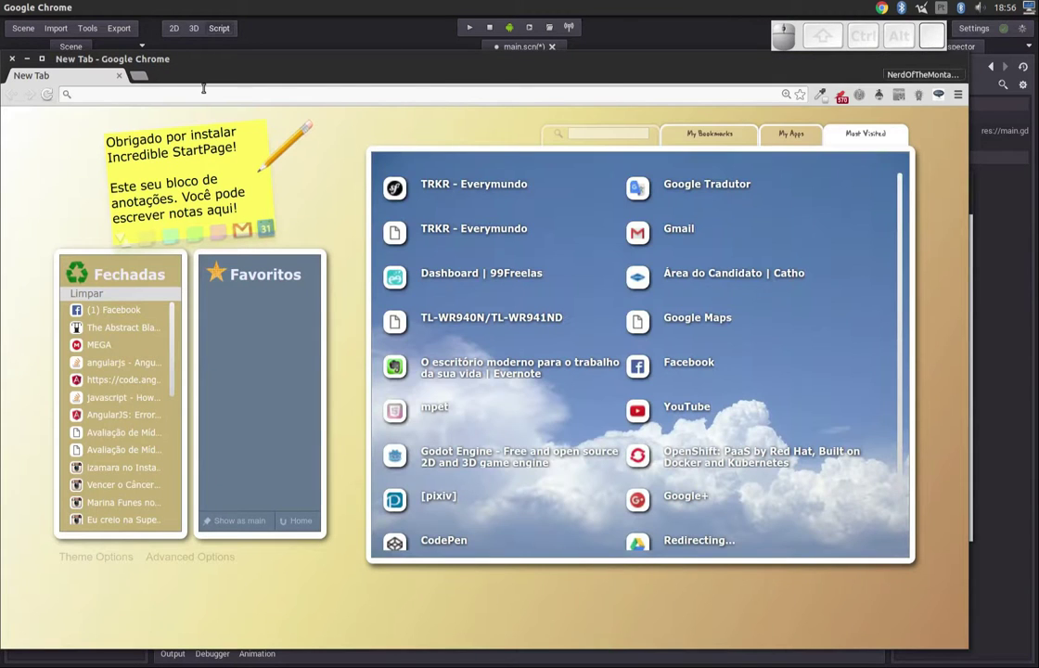
{"action": "key", "text": "o"}
{"action": "key", "text": "Right"}
{"action": "key", "text": "BackSpace"}
{"action": "key", "text": "ctrl+v"}
{"action": "key", "text": "/"}
{"action": "key", "text": "alt+Tab"}
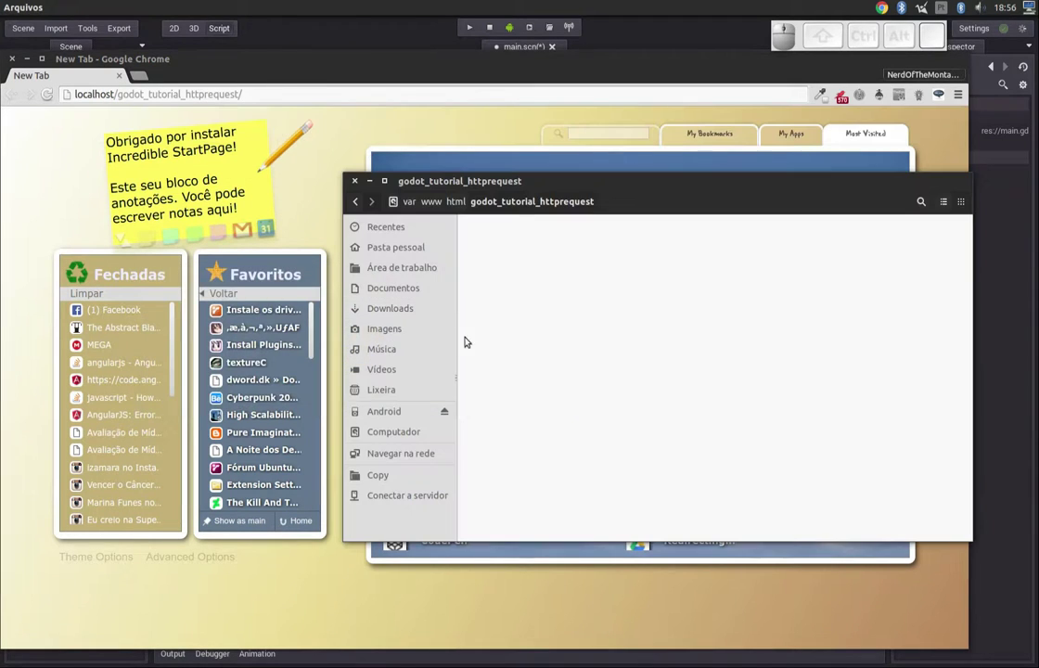
- Create a mapa.json file in the folder and load it from the local server in Chrome
{"action": "right_click", "coordinate": [606, 299]}
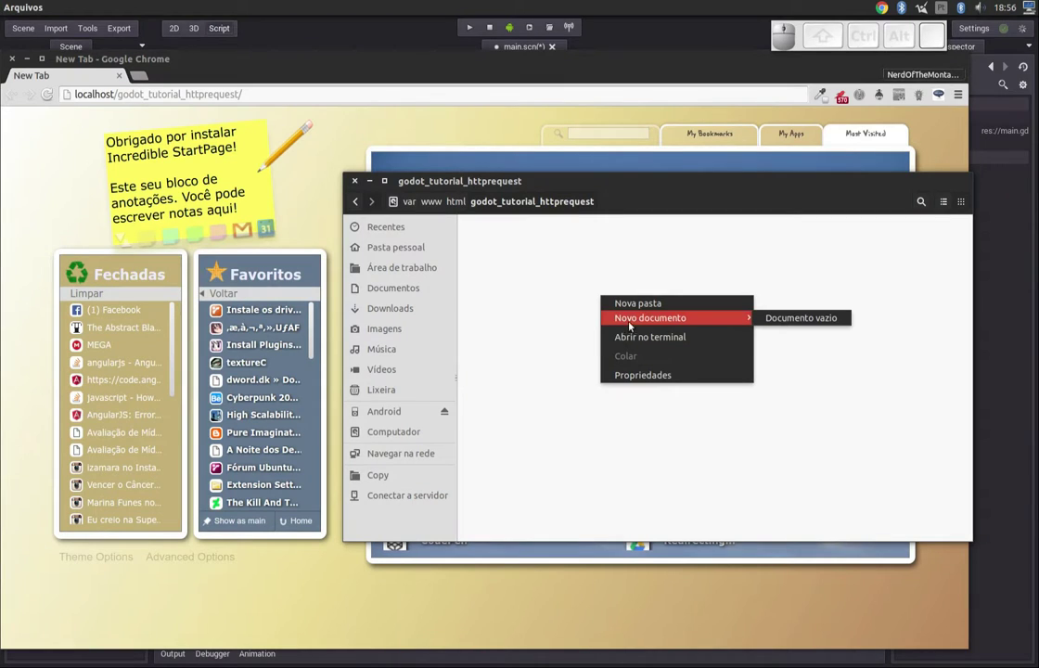
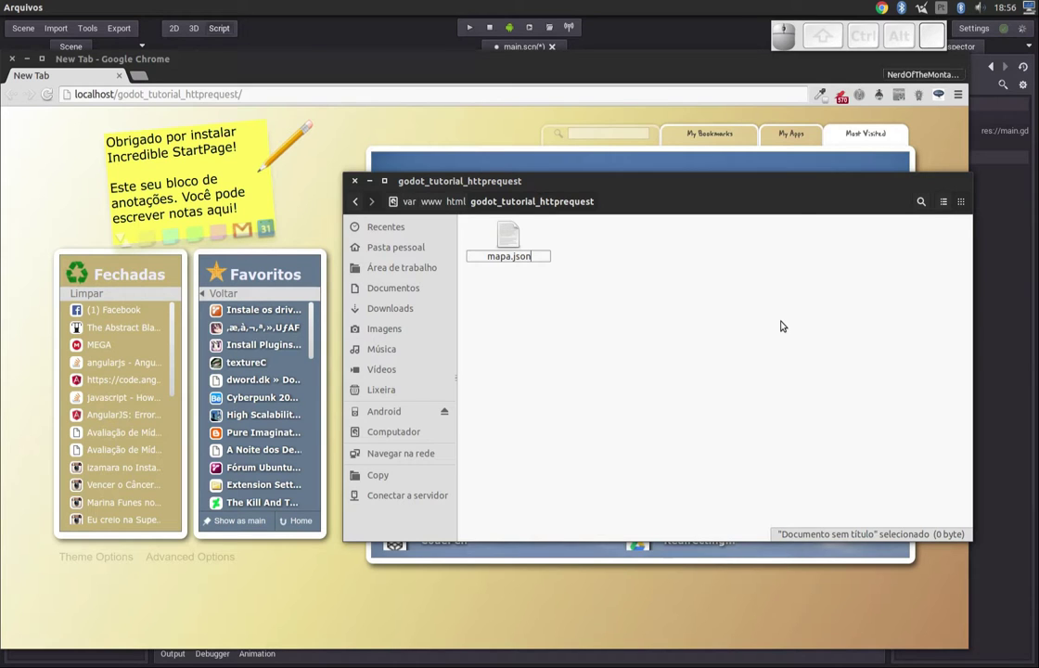
{"action": "key", "text": "Return"}
{"action": "right_click", "coordinate": [513, 243]}
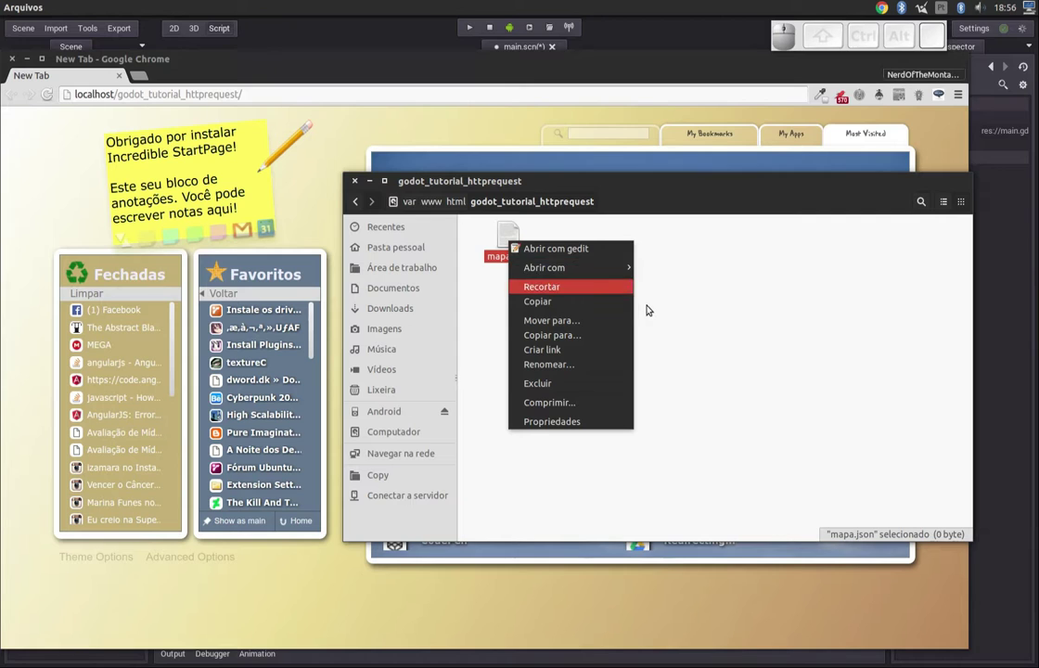
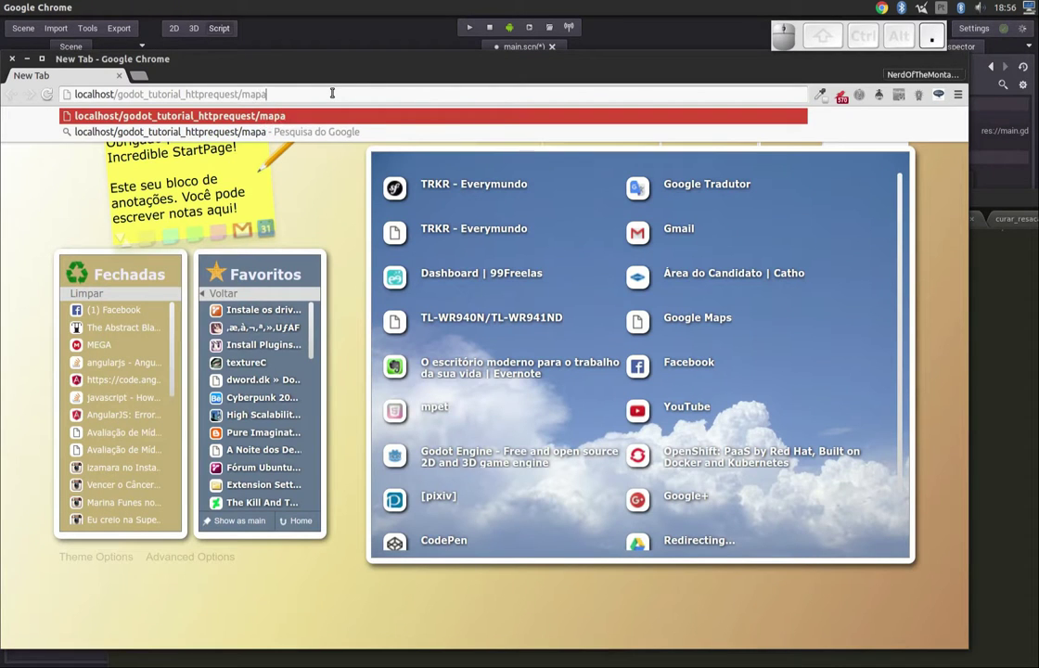
{"action": "key", "text": "Return"}
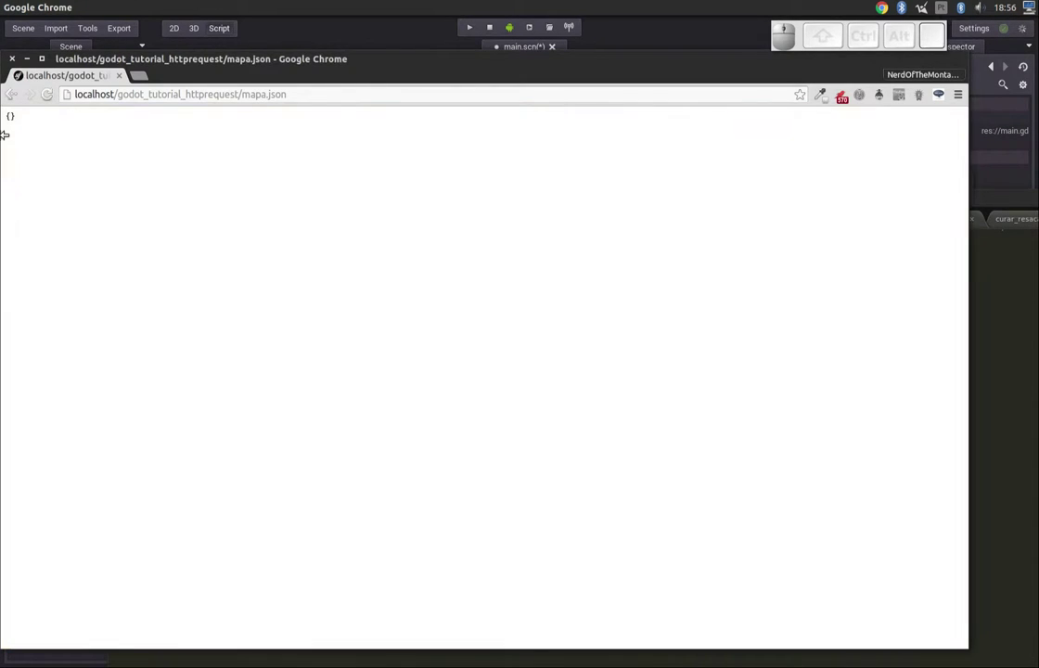
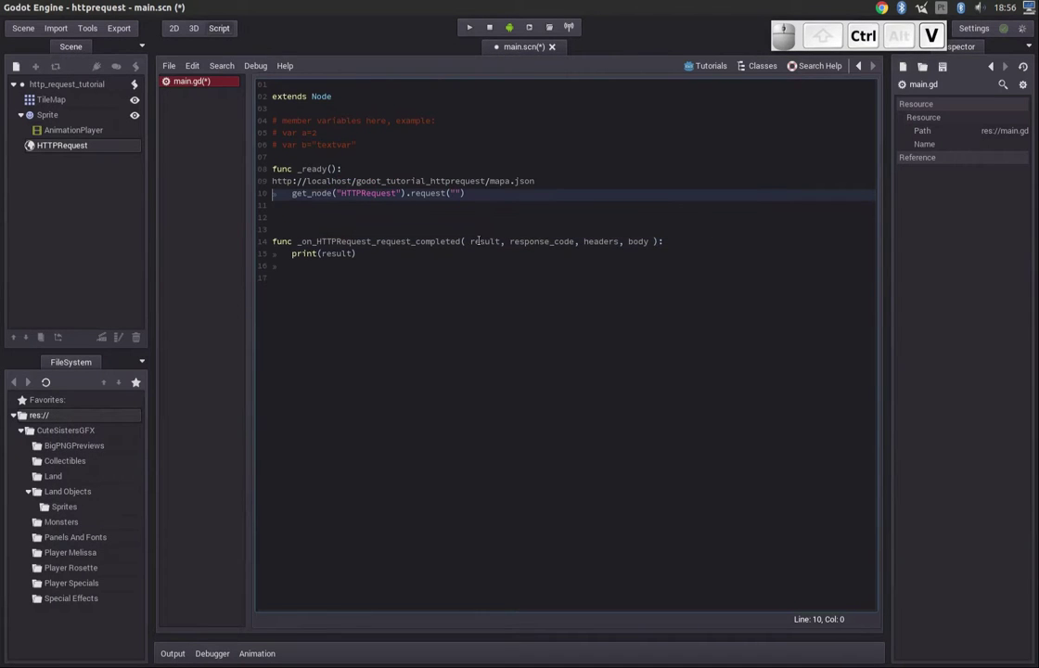
- Move the pasted mapa.json URL into the quotes of the request call on line 9
{"action": "key", "text": "ctrl+z"}
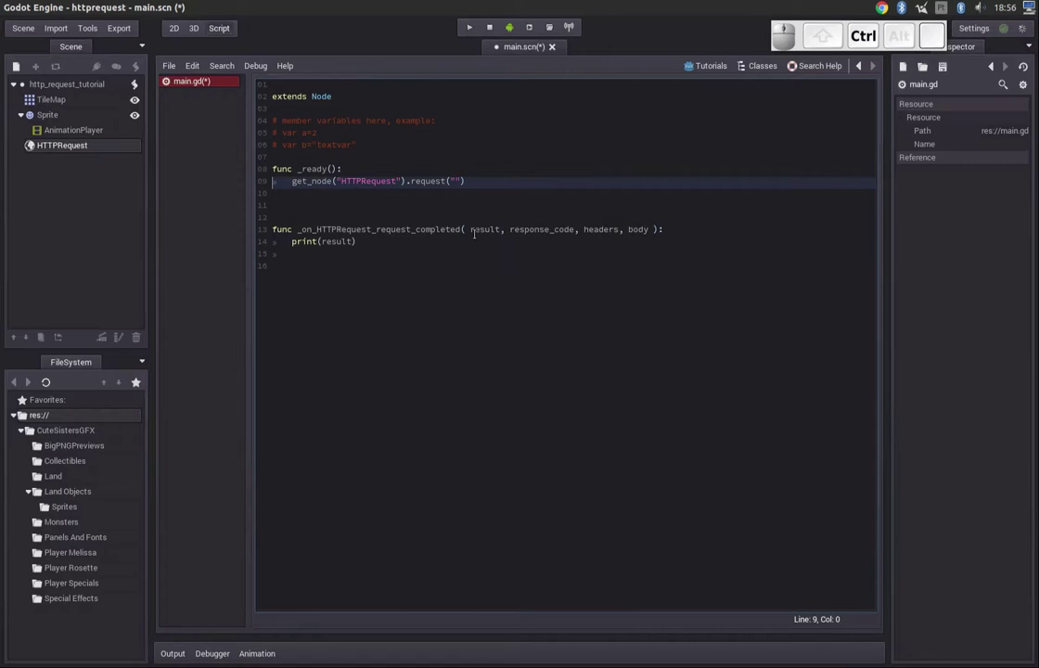
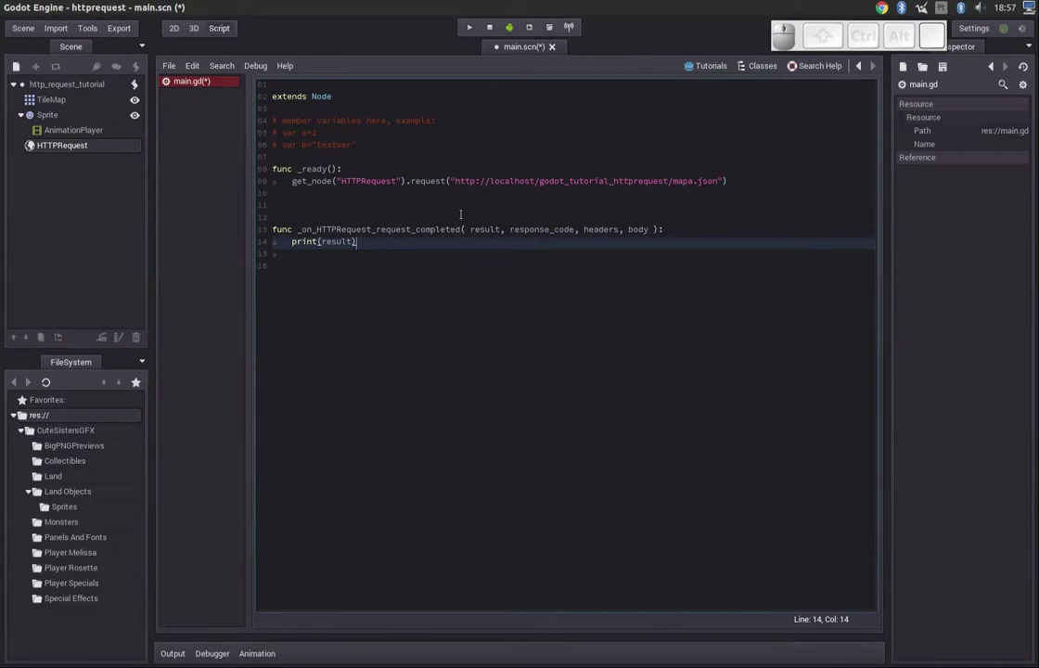
- Run the scene with F5 and check the output shows headers and result 0
{"action": "key", "text": "F5"}
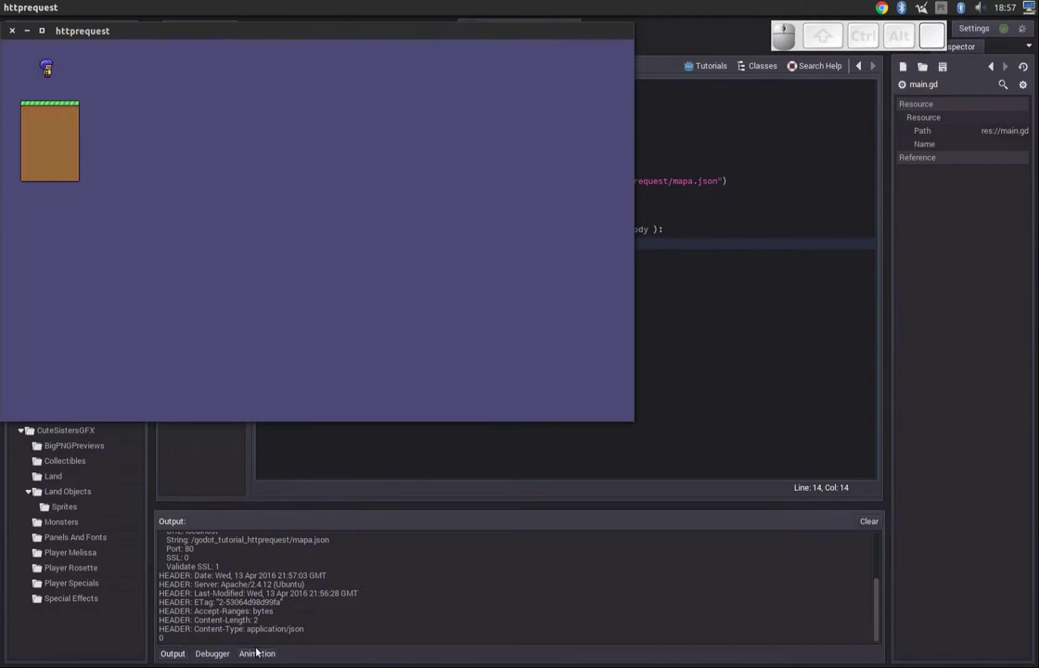
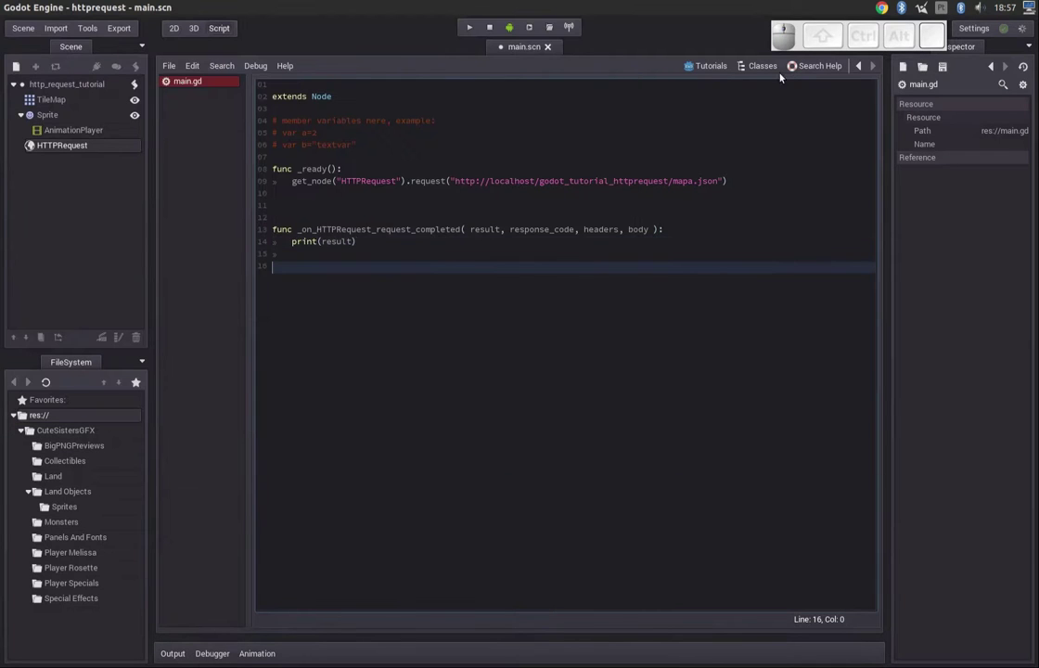
- Search the class reference for HTTPRequest and read its RESULT_ constants, where RESULT_SUCCESS is 0
{"action": "left_click", "coordinate": [812, 68]}
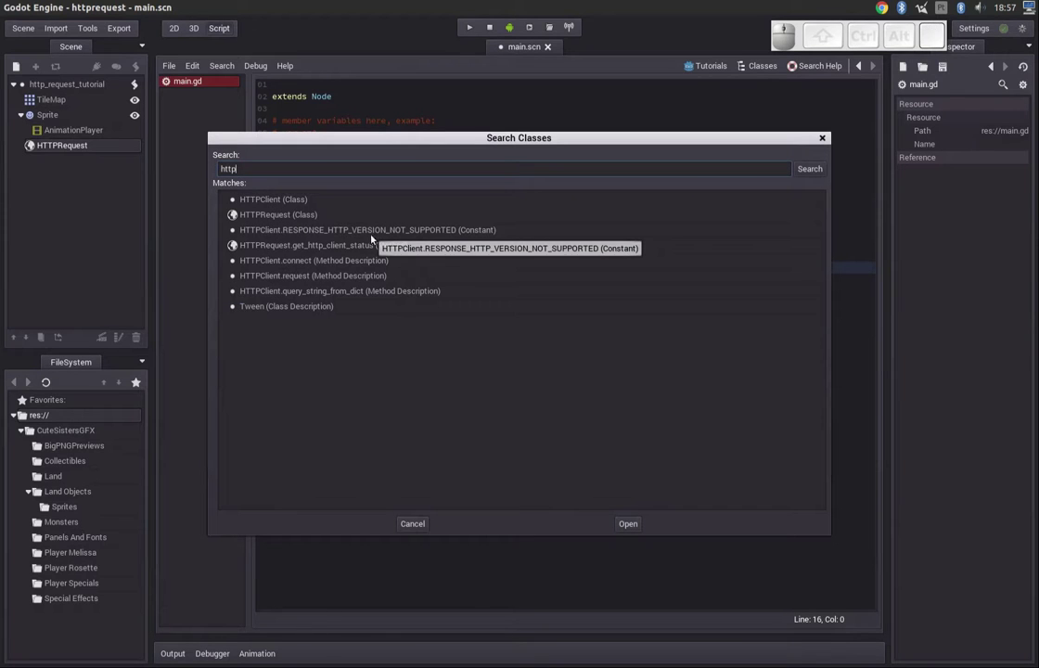
{"action": "left_click_drag", "start_coordinate": [299, 216], "coordinate": [654, 504]}
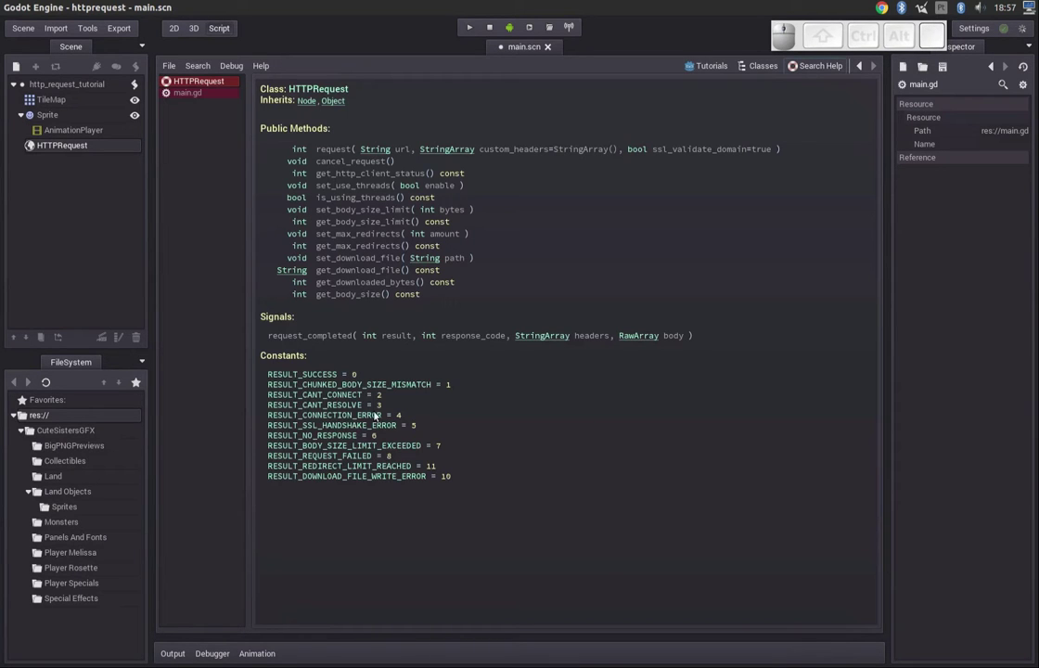
{"action": "left_click_drag", "start_coordinate": [274, 378], "coordinate": [327, 380]}
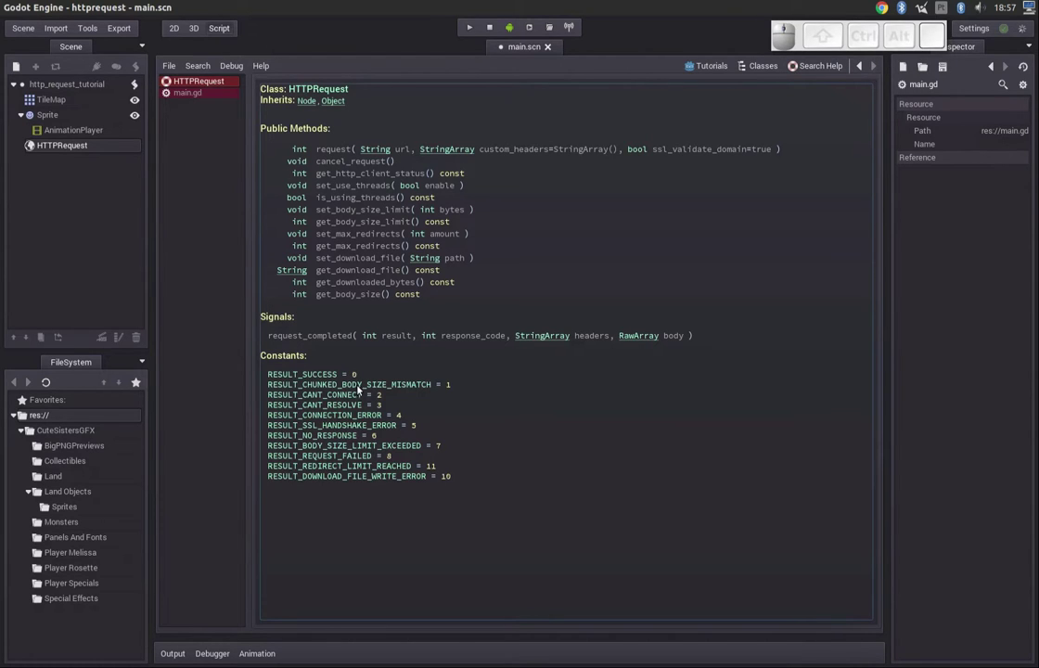
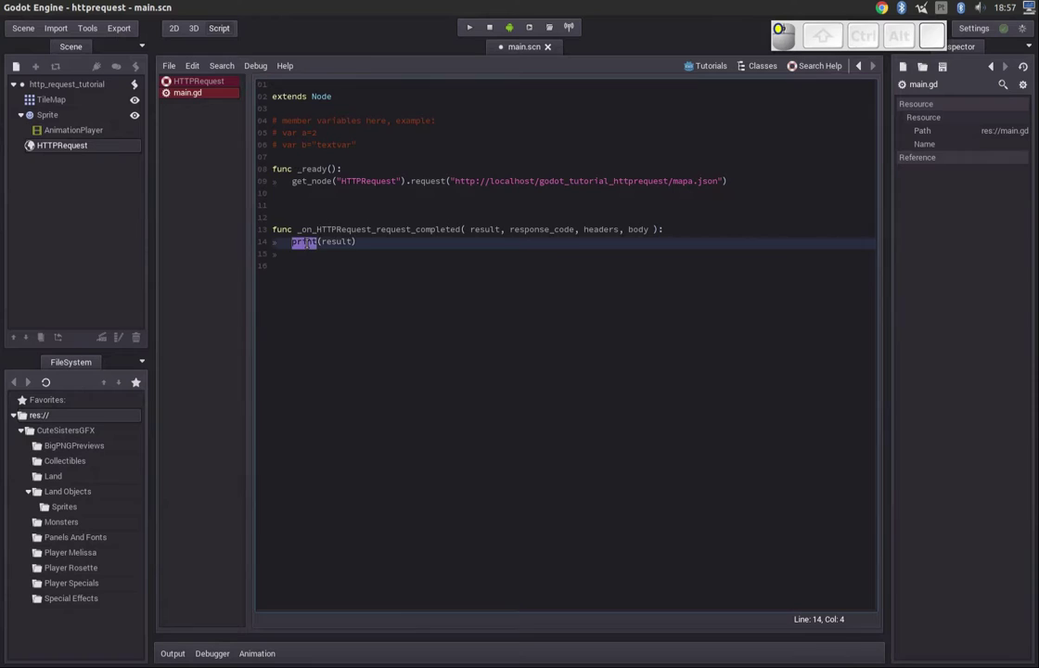
- Replace print(result) with an if result==HTTPRequest.RESULT_SUCCESS: condition
{"action": "key", "text": "space"}
{"action": "key", "text": "Delete"}
{"action": "key", "text": "End"}
{"action": "key", "text": "BackSpace"}
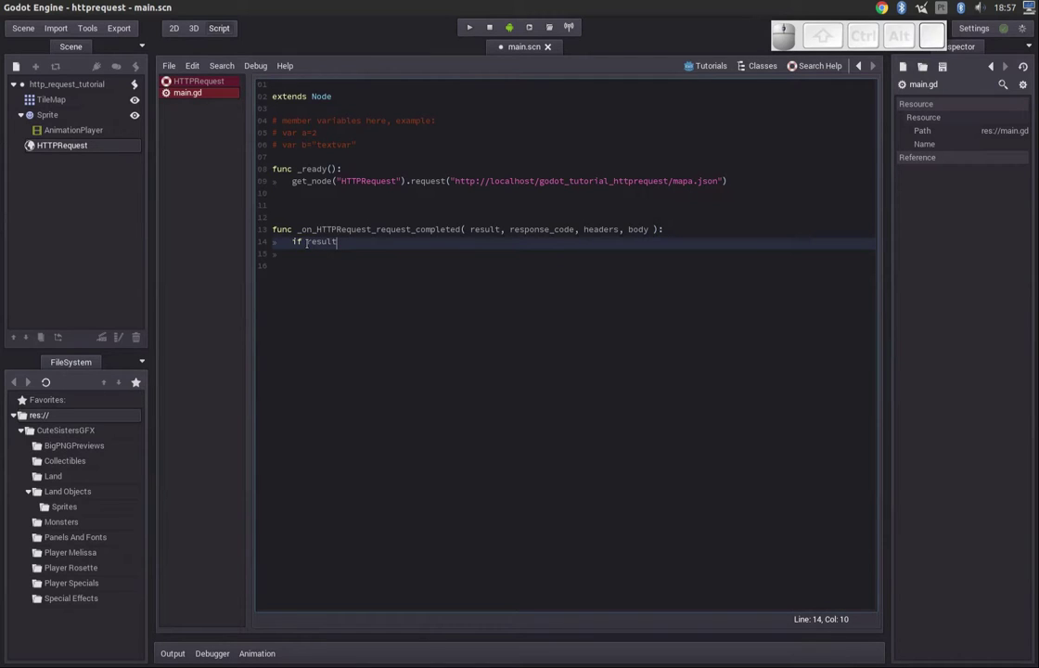
{"action": "key", "text": "="}
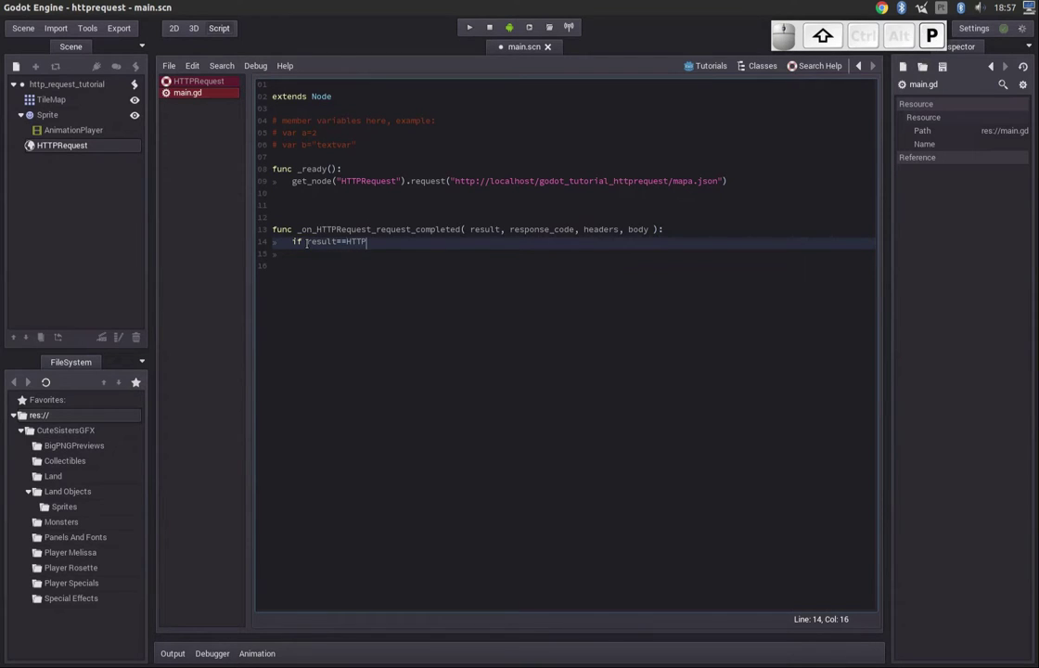
{"action": "key", "text": "shift+Return"}
{"action": "key", "text": "."}
{"action": "key", "text": "shift+r"}
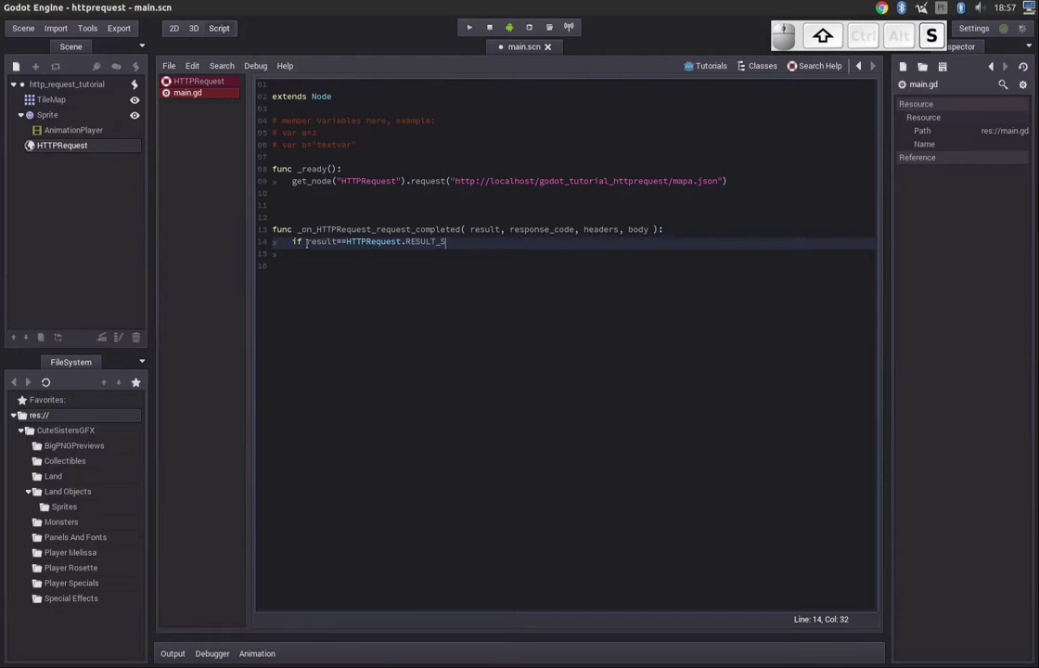
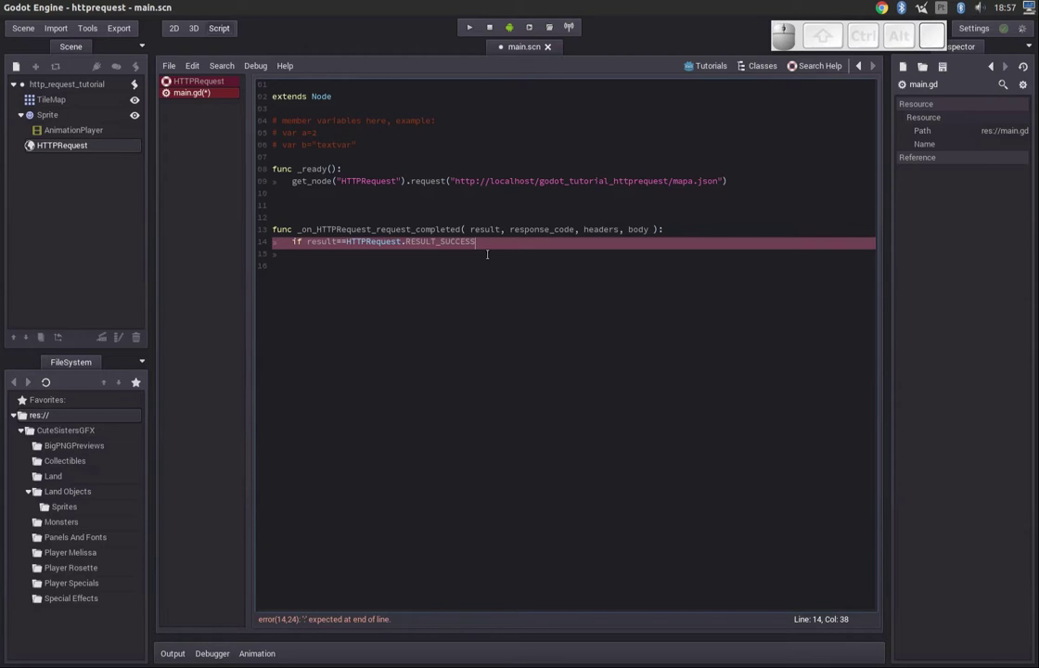
{"action": "key", "text": "shift+Return"}
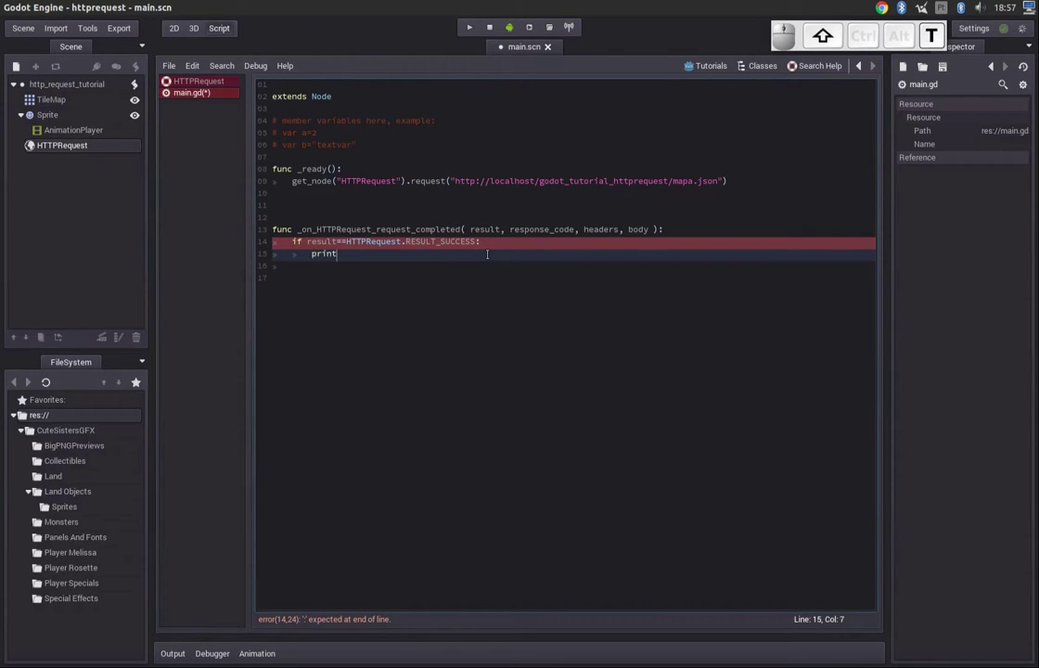
- Print response_code in the success branch and start an else: branch
{"action": "key", "text": "shift+9"}
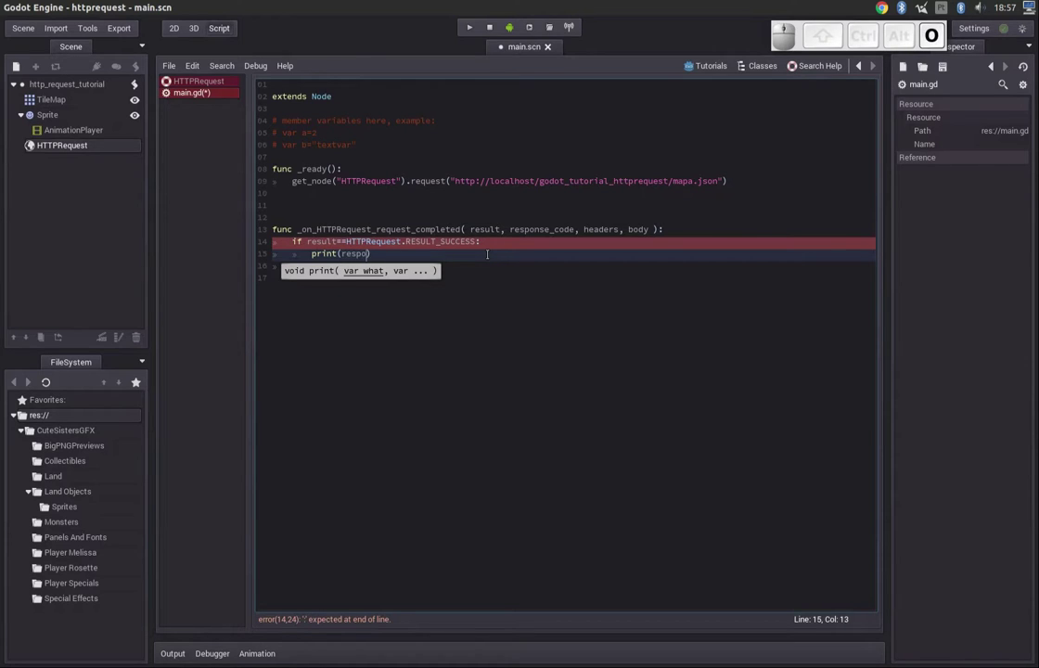
{"action": "key", "text": "Return"}
{"action": "key", "text": "End"}
{"action": "key", "text": "Return"}
{"action": "key", "text": "BackSpace"}
{"action": "key", "text": "shift+;"}
{"action": "key", "text": "shift+Return"}
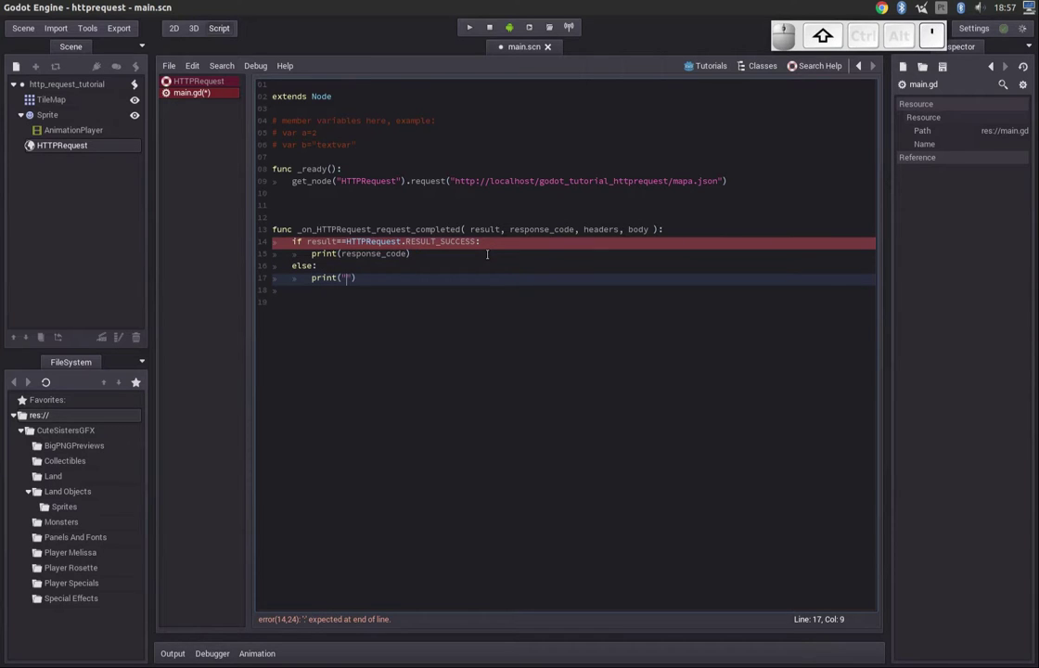
{"action": "key", "text": "shift+space"}
- Print "Error on read map from web" in the else branch
{"action": "key", "text": "shift+BackSpace"}
{"action": "key", "text": "BackSpace"}
{"action": "key", "text": "space"}
{"action": "key", "text": "space"}
{"action": "key", "text": "space"}
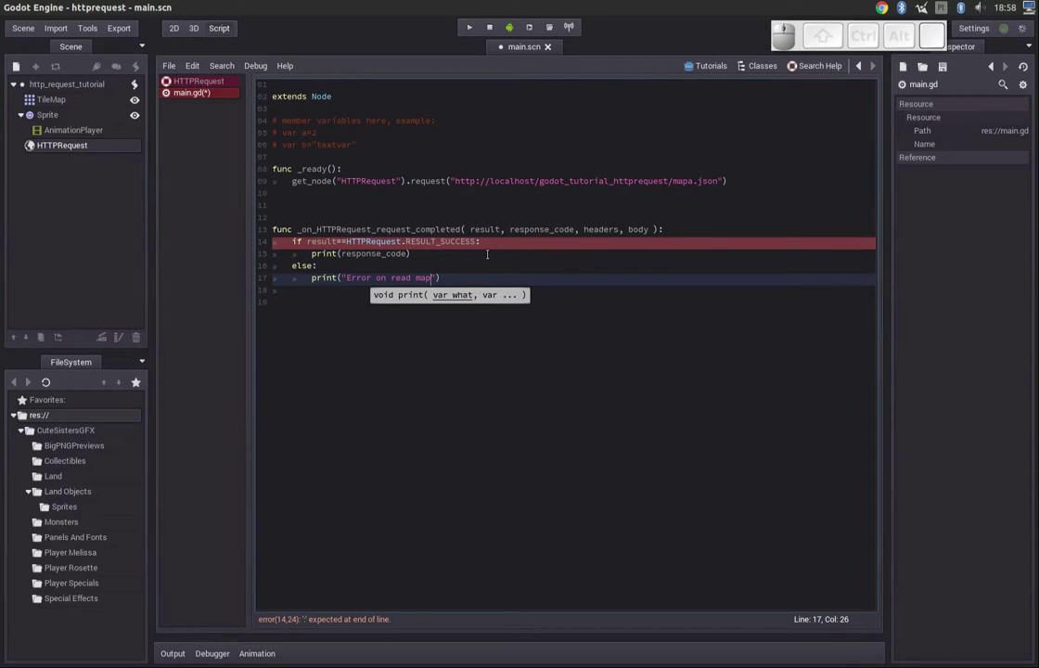
{"action": "key", "text": "space"}
{"action": "key", "text": "space"}
{"action": "key", "text": "BackSpace"}
{"action": "key", "text": "End"}
{"action": "key", "text": ";"}
{"action": "key", "text": "BackSpace"}
{"action": "key", "text": "Left"}
{"action": "key", "text": "Right"}
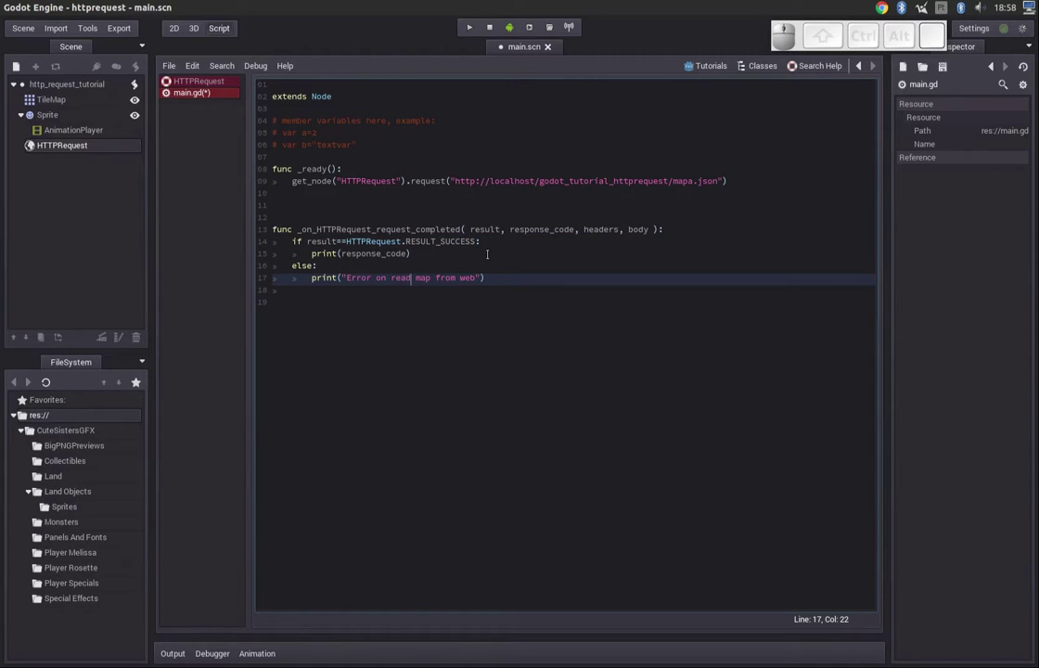
- Run the scene with F5 to test the new request checks
{"action": "key", "text": "F5"}
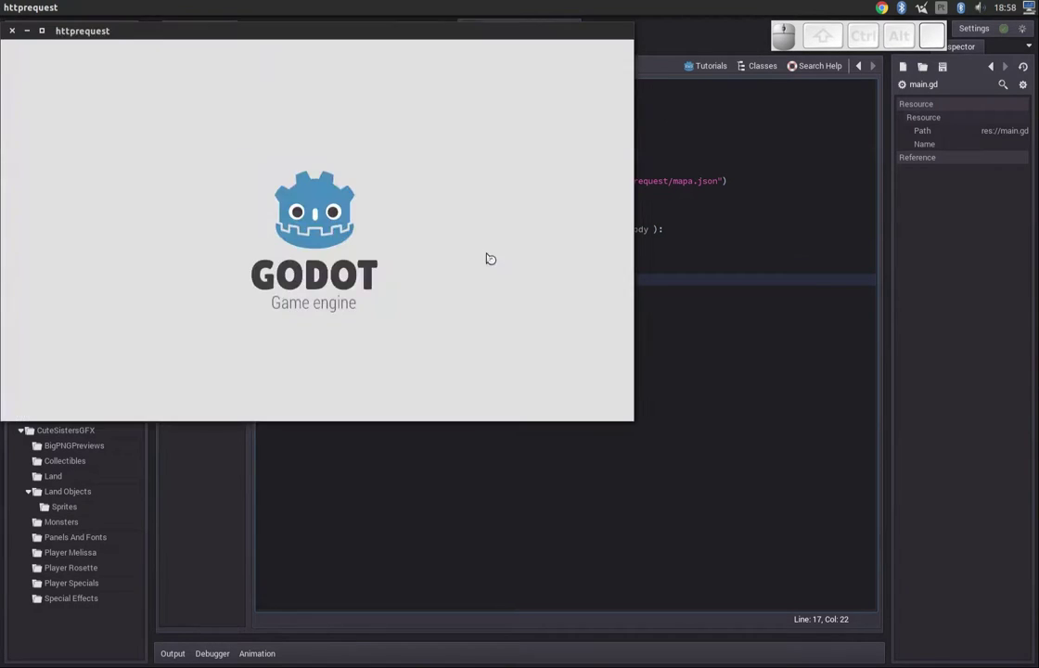
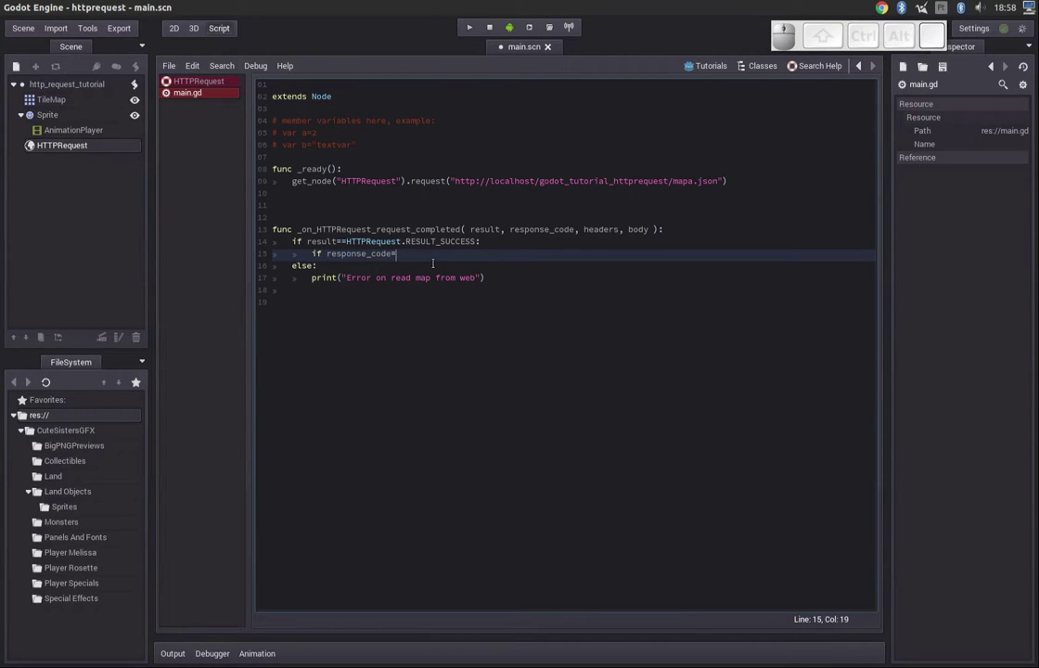
- Check response_code == 200 and print(body) in that branch of the handler
{"action": "key", "text": "="}
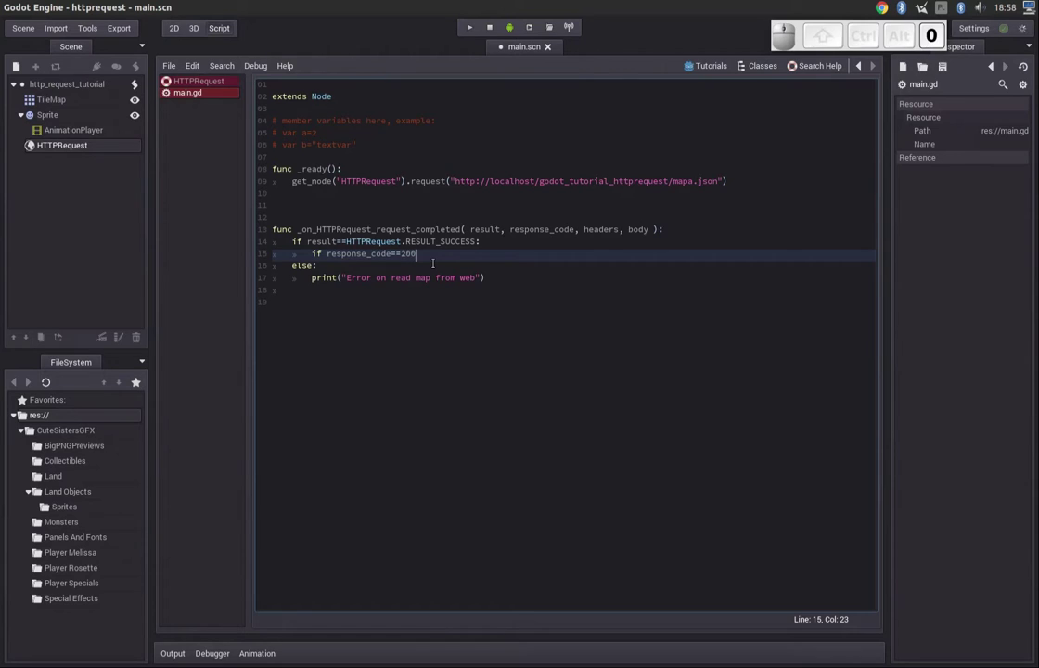
{"action": "key", "text": "shift+;"}
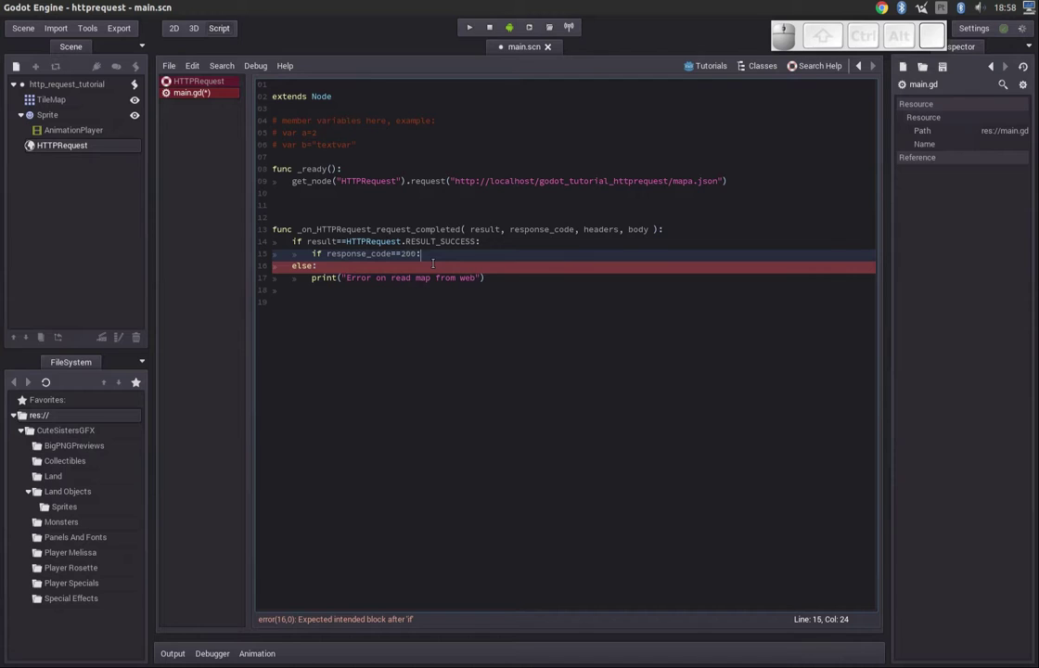
{"action": "key", "text": "Return"}
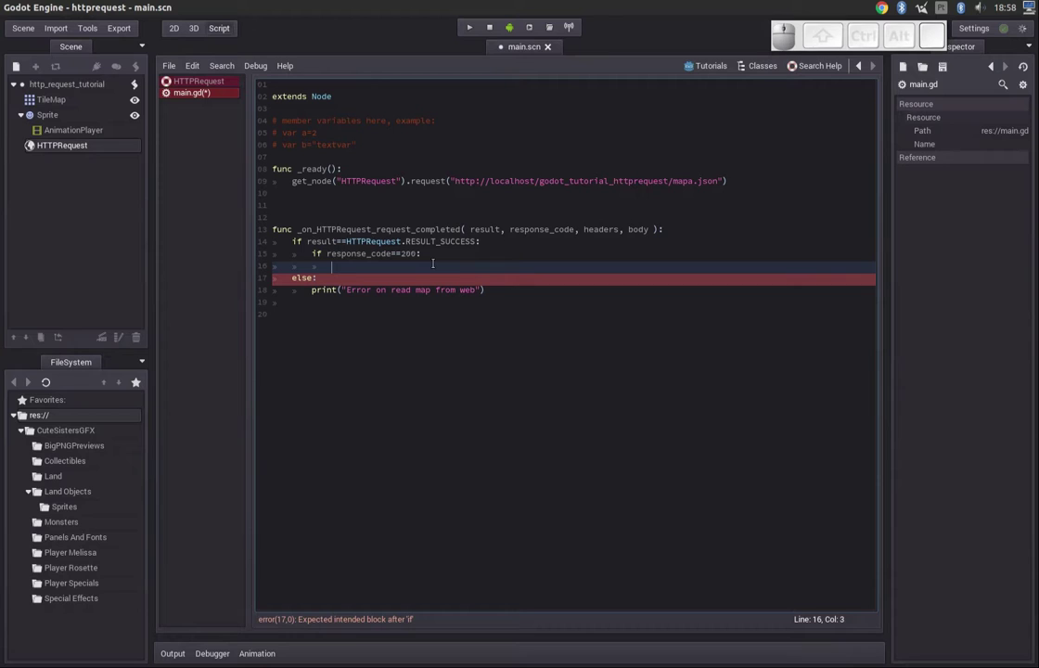
{"action": "key", "text": "shift+9"}
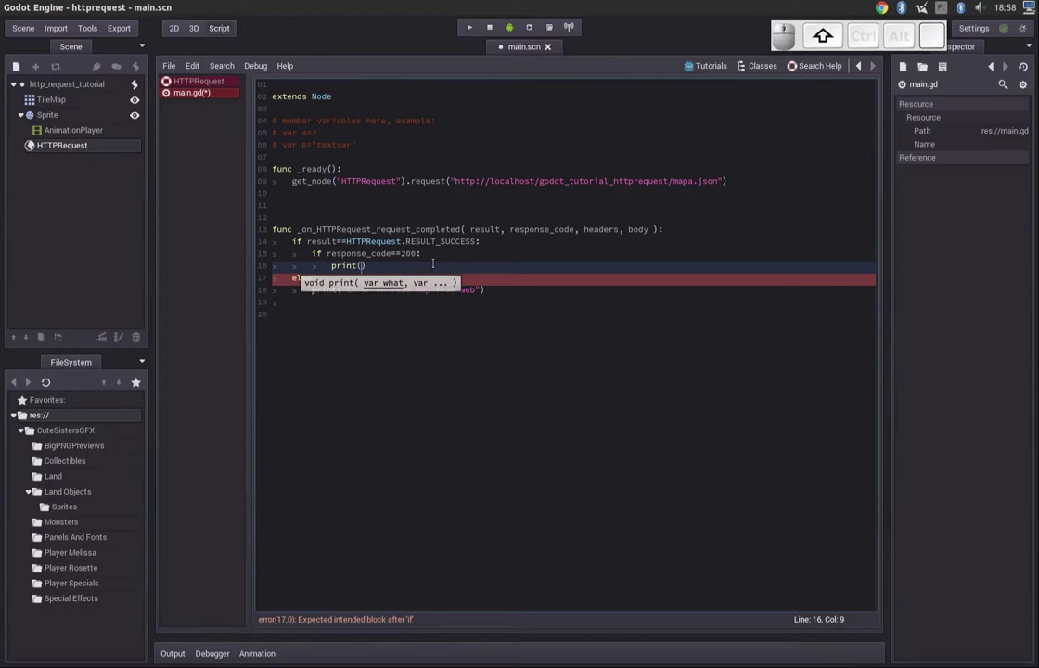
{"action": "key", "text": "Right"}
{"action": "key", "text": "Left"}
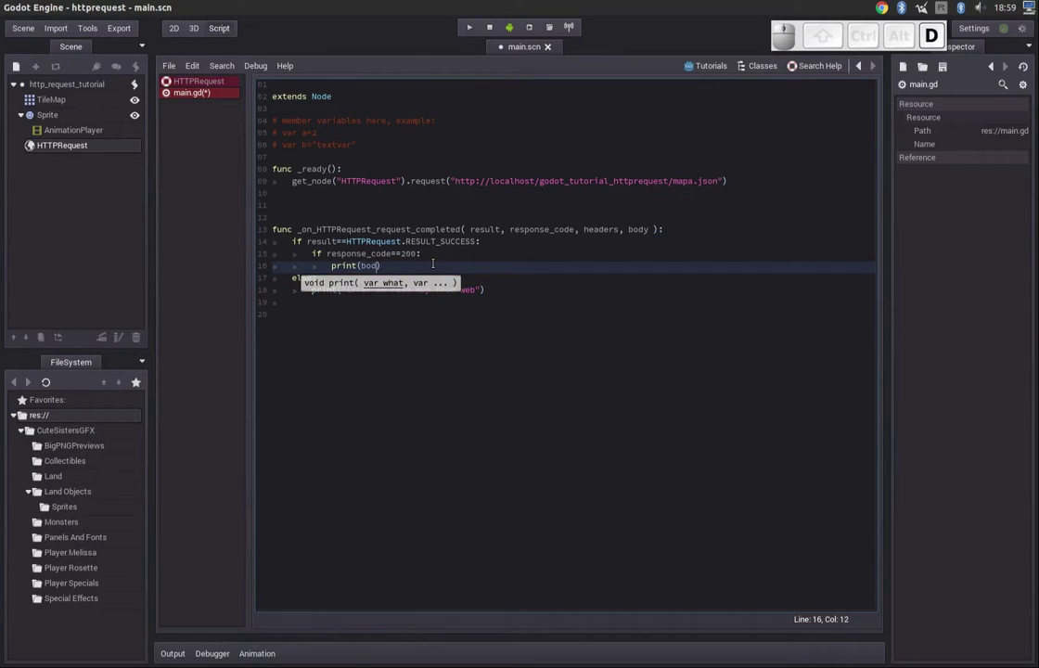
{"action": "key", "text": "End"}
{"action": "key", "text": "Down"}
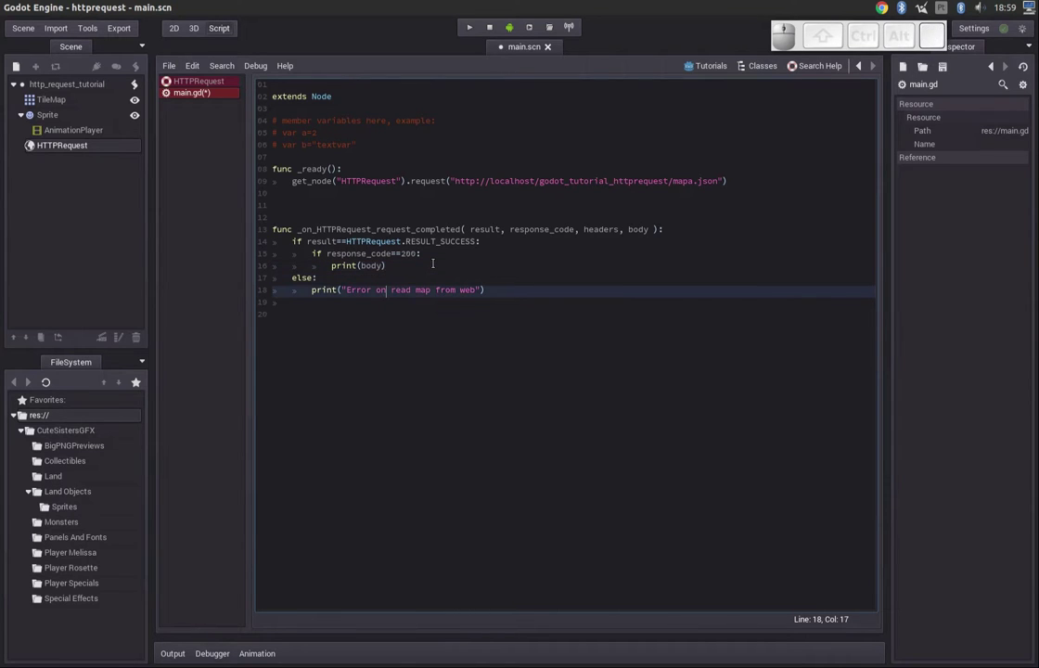
- Wrap the printed body in str(), run the scene, then close the game window
{"action": "key", "text": "F5"}
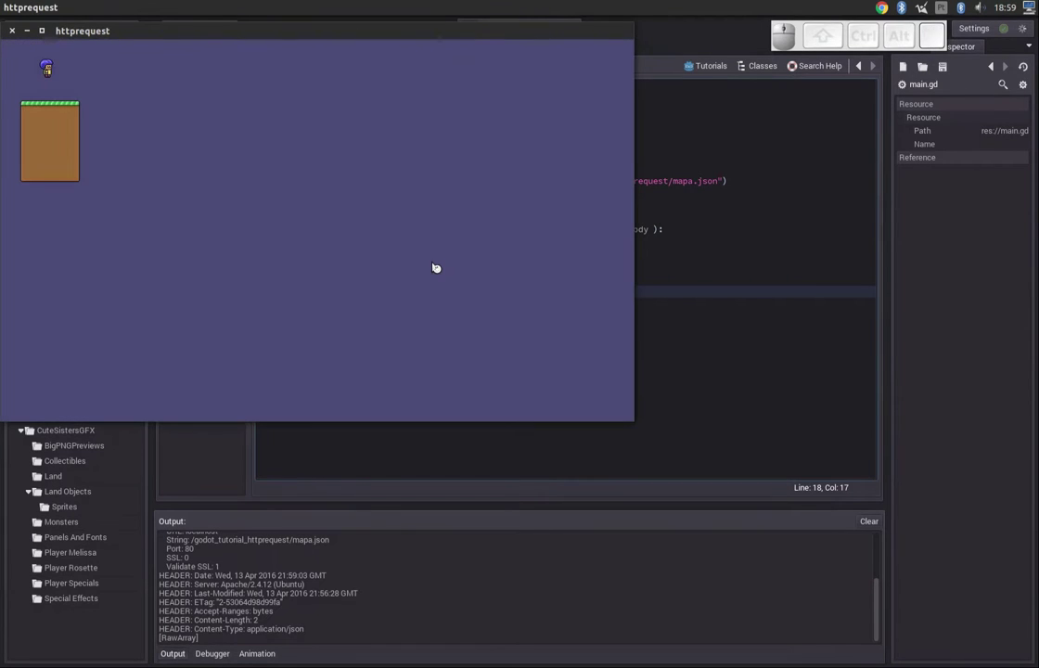
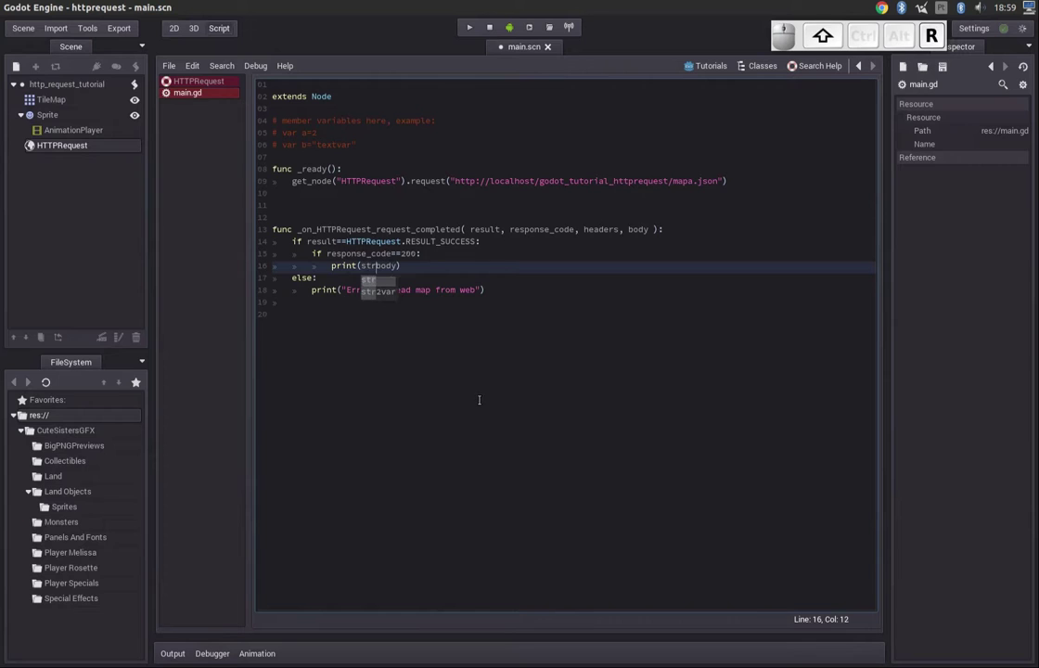
{"action": "key", "text": "shift+End"}
{"action": "key", "text": "shift+0"}
{"action": "key", "text": "F5"}
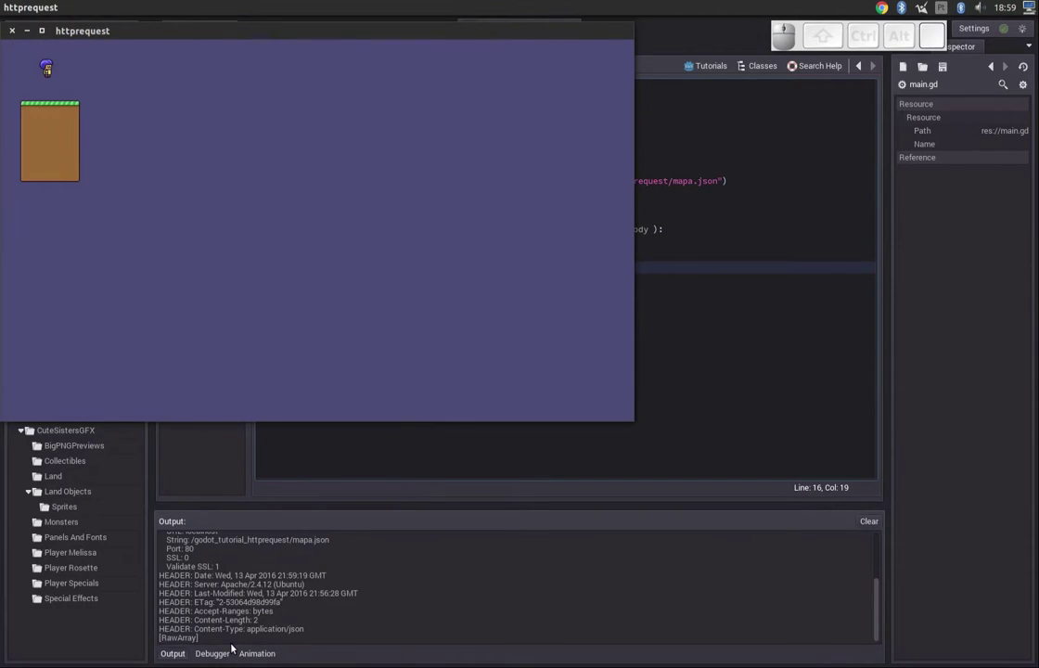
{"action": "left_click", "coordinate": [84, 32]}
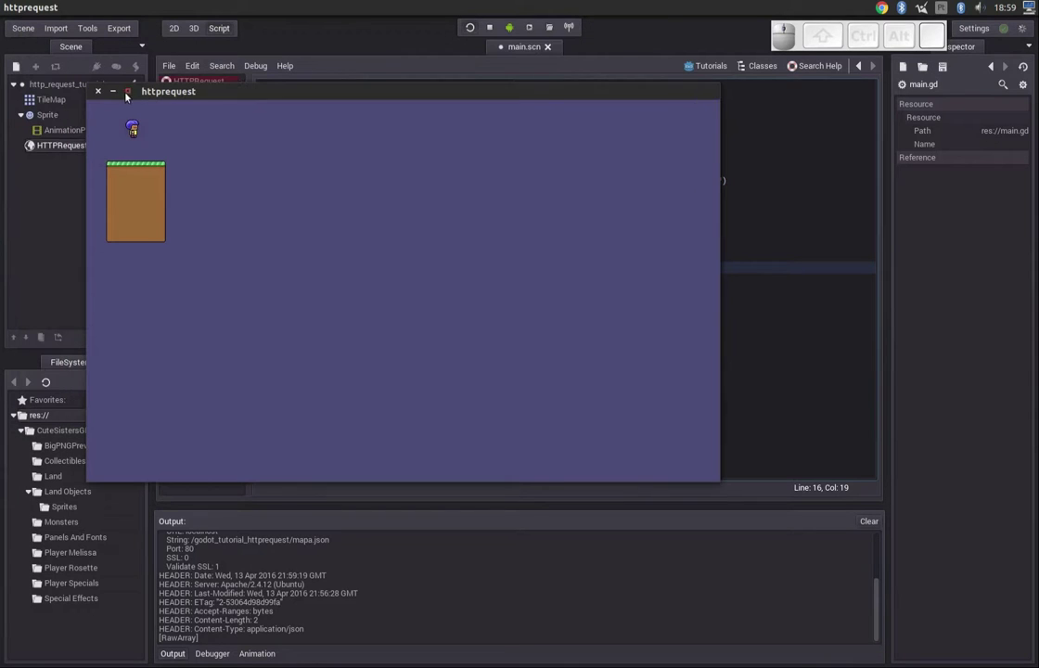
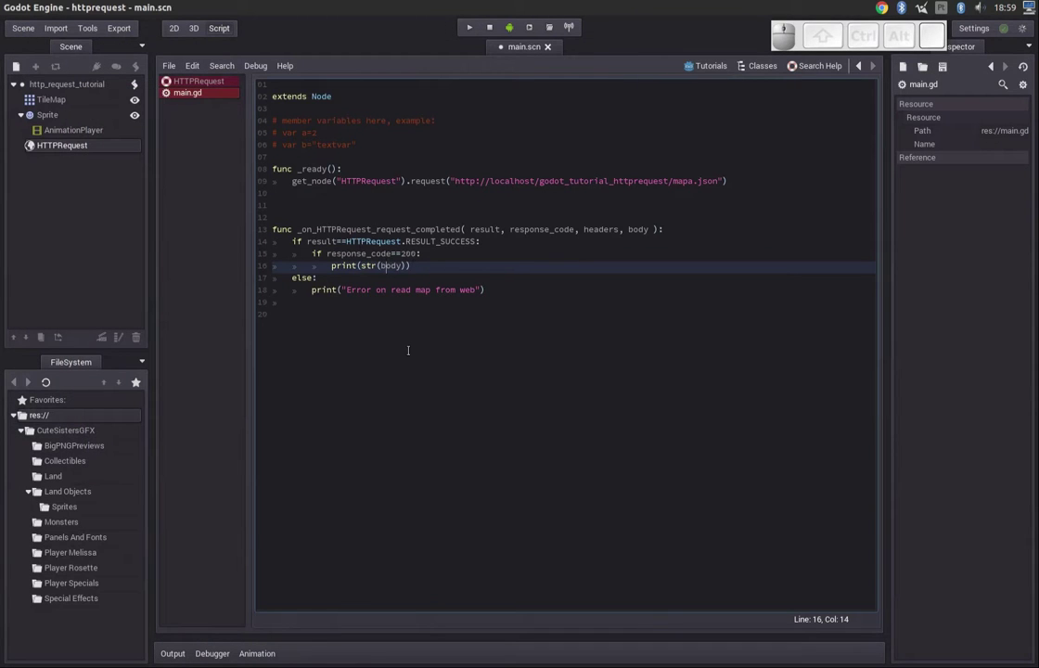
- Change the print to body.size() and run the scene, which outputs 2
{"action": "key", "text": "Delete"}
{"action": "key", "text": "End"}
{"action": "key", "text": "Left"}
{"action": "key", "text": "Delete"}
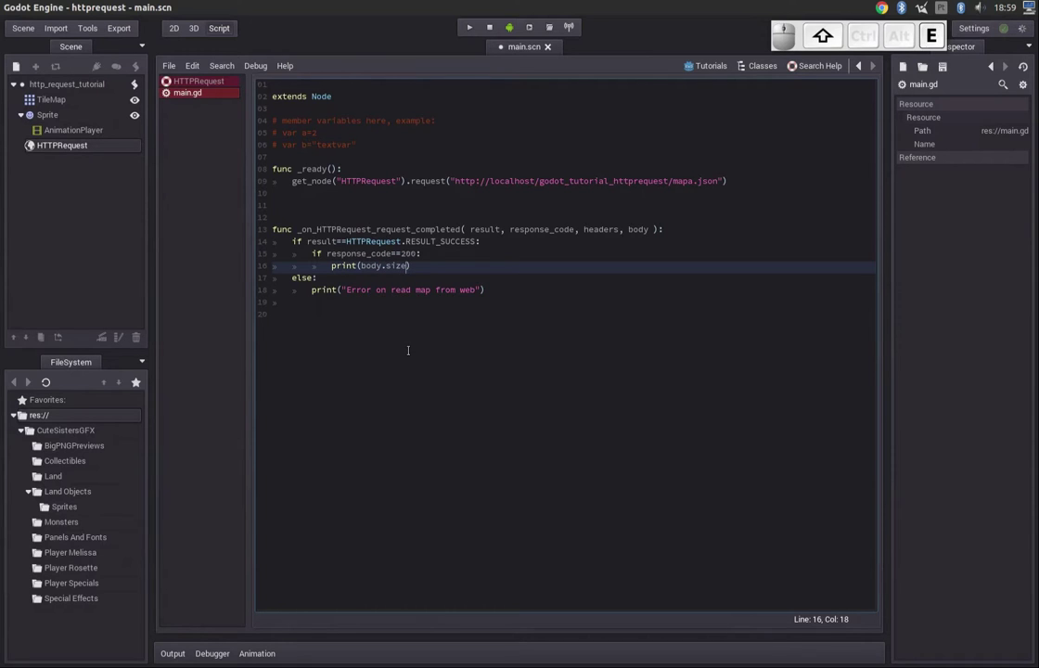
{"action": "key", "text": "F5"}
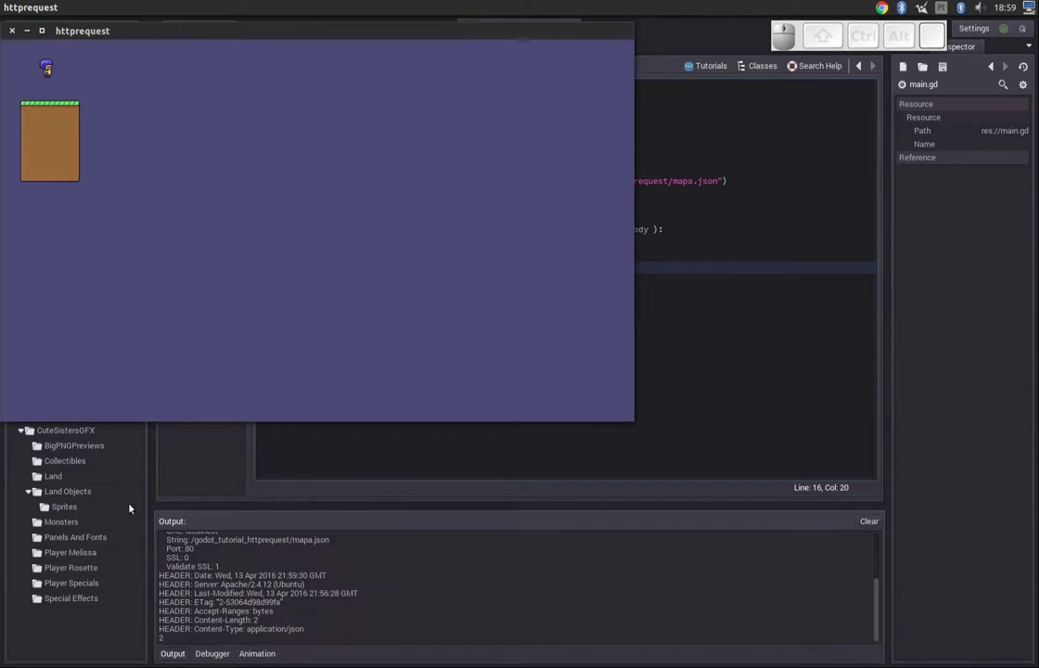
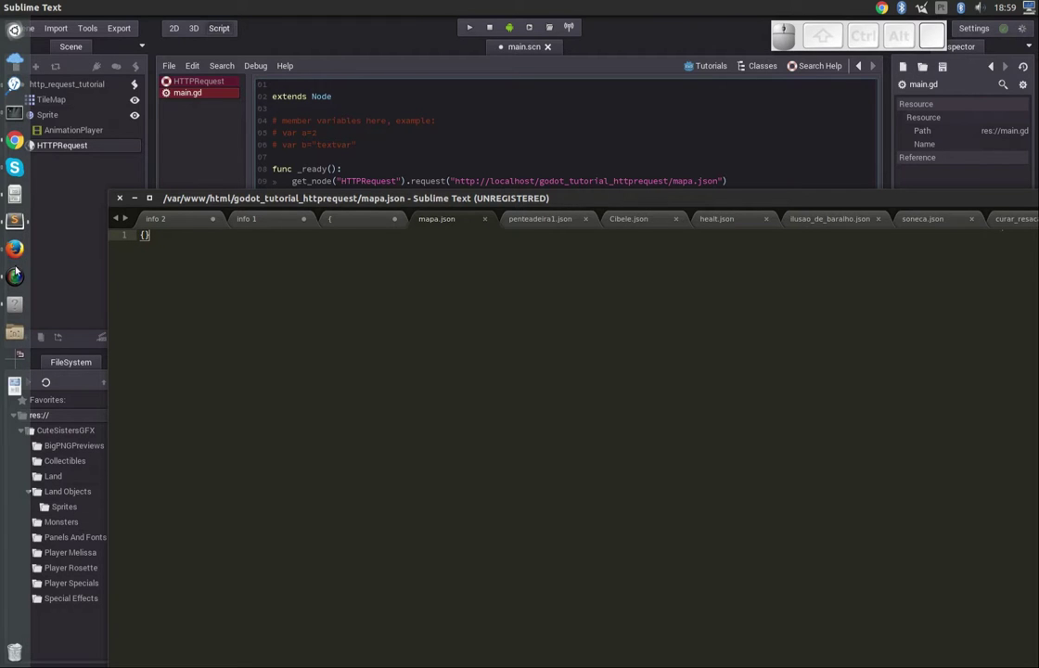
{"action": "left_click", "coordinate": [18, 275]}
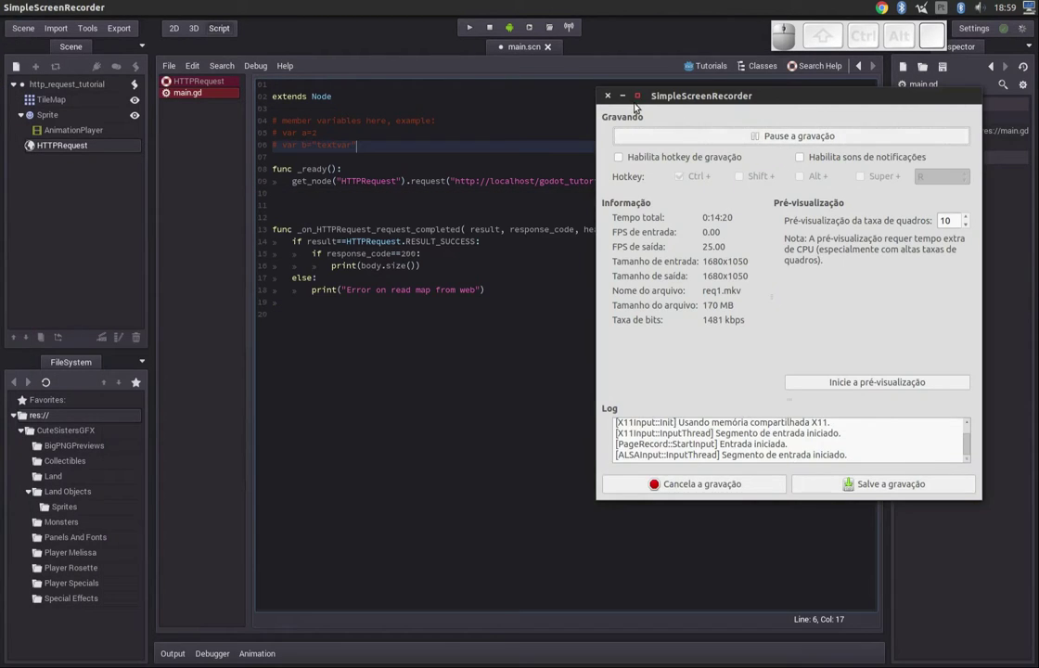
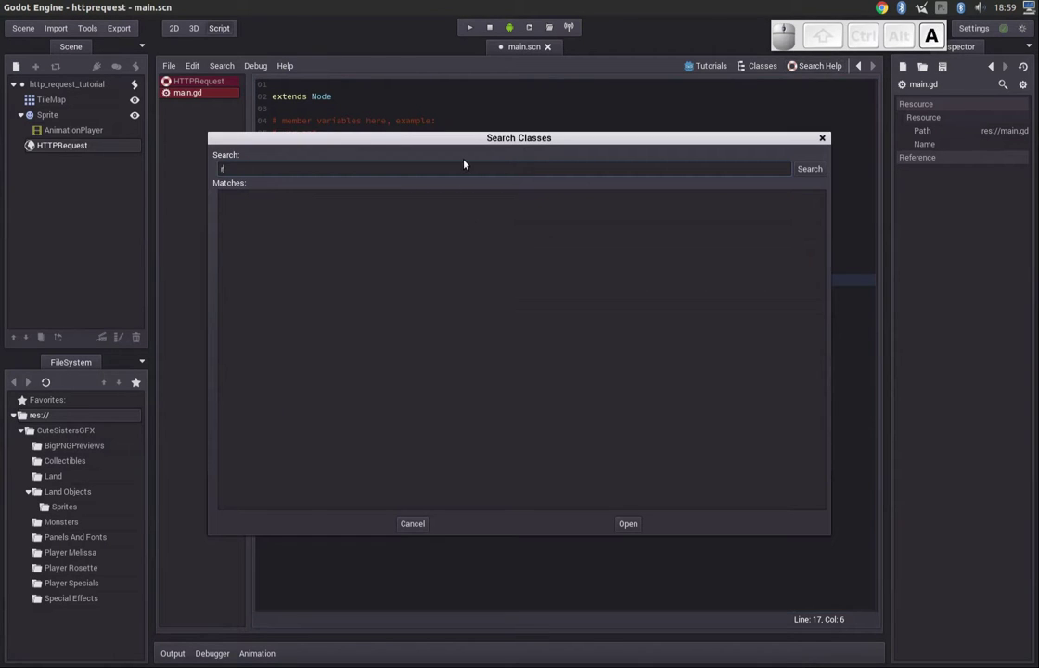
- Find RawArray in the class reference search and open its documentation
{"action": "key", "text": "Down"}
{"action": "key", "text": "Return"}
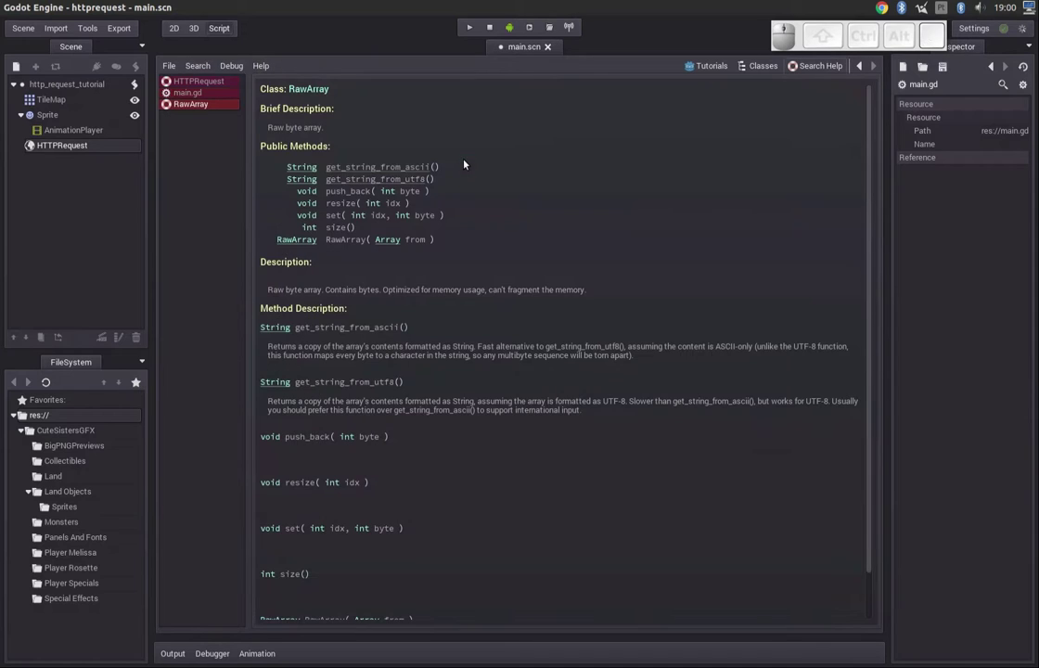
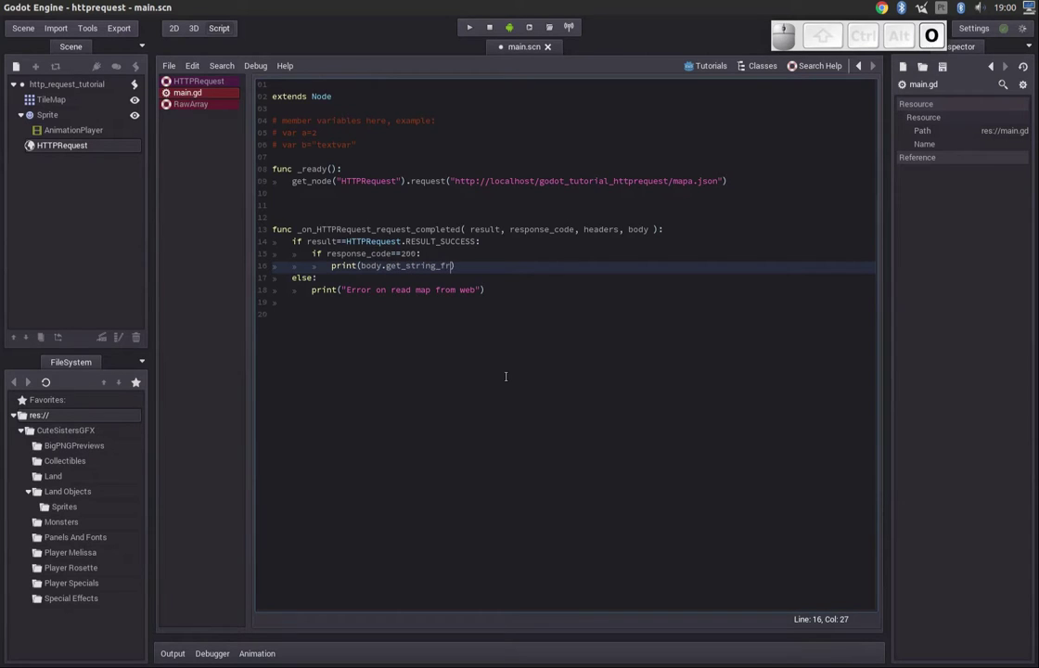
- Print body.get_string_from_ascii() and run the scene, outputting {}
{"action": "key", "text": "i"}
{"action": "key", "text": "shift+9"}
{"action": "key", "text": "Left"}
{"action": "key", "text": "shift+Right"}
{"action": "key", "text": "shift+End"}
{"action": "key", "text": "F5"}
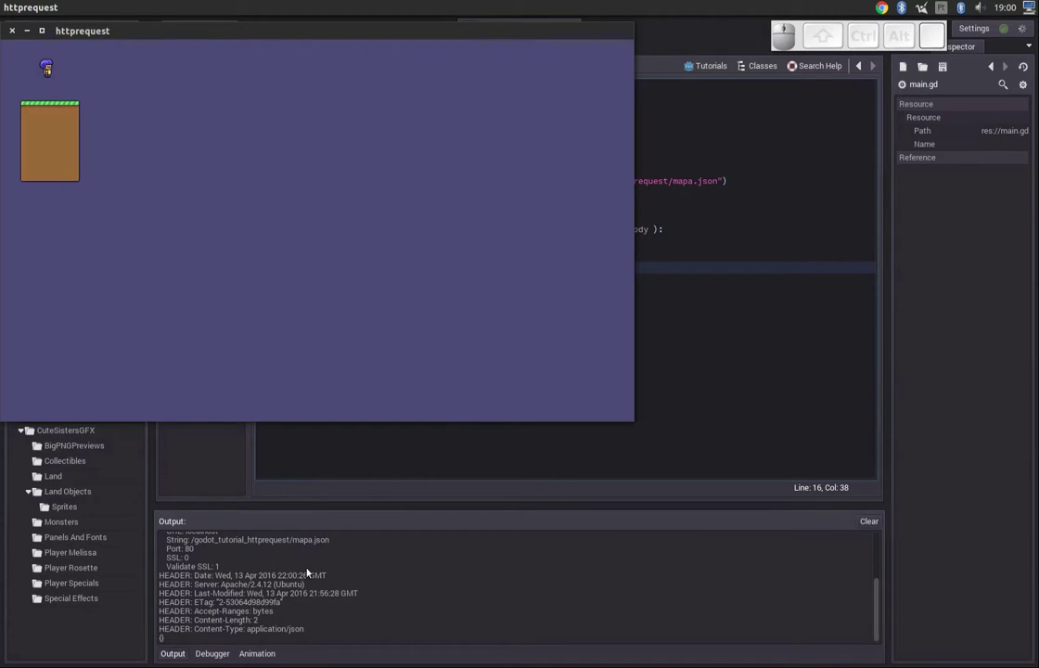
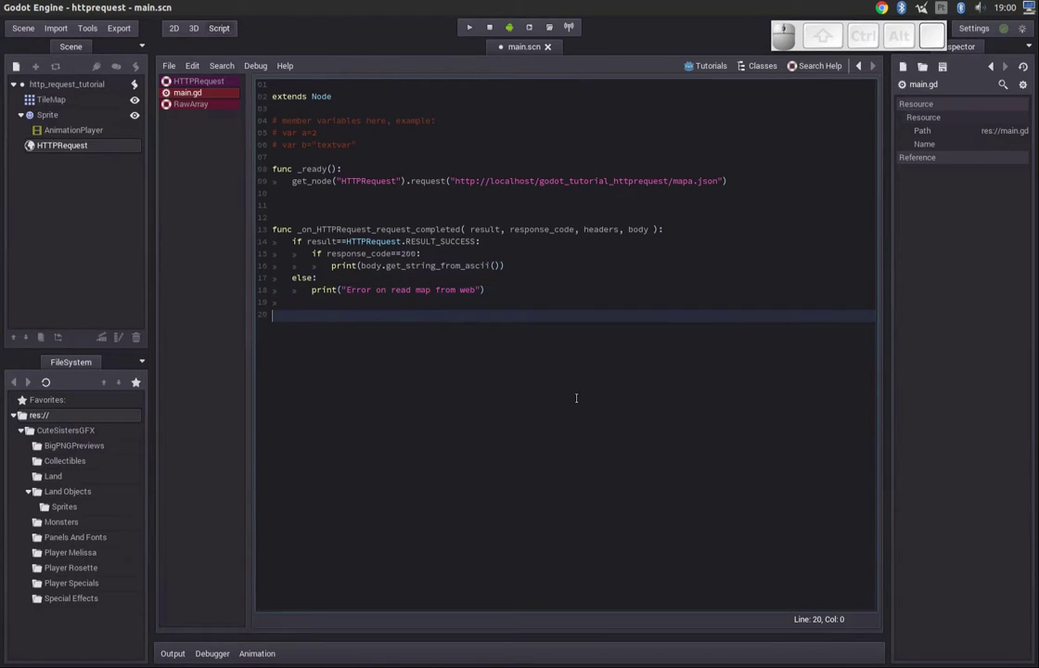
- Move the cursor back up to the response_code check line
{"action": "key", "text": "Up"}
{"action": "key", "text": "Down"}
{"action": "key", "text": "Home"}
{"action": "key", "text": "Up"}
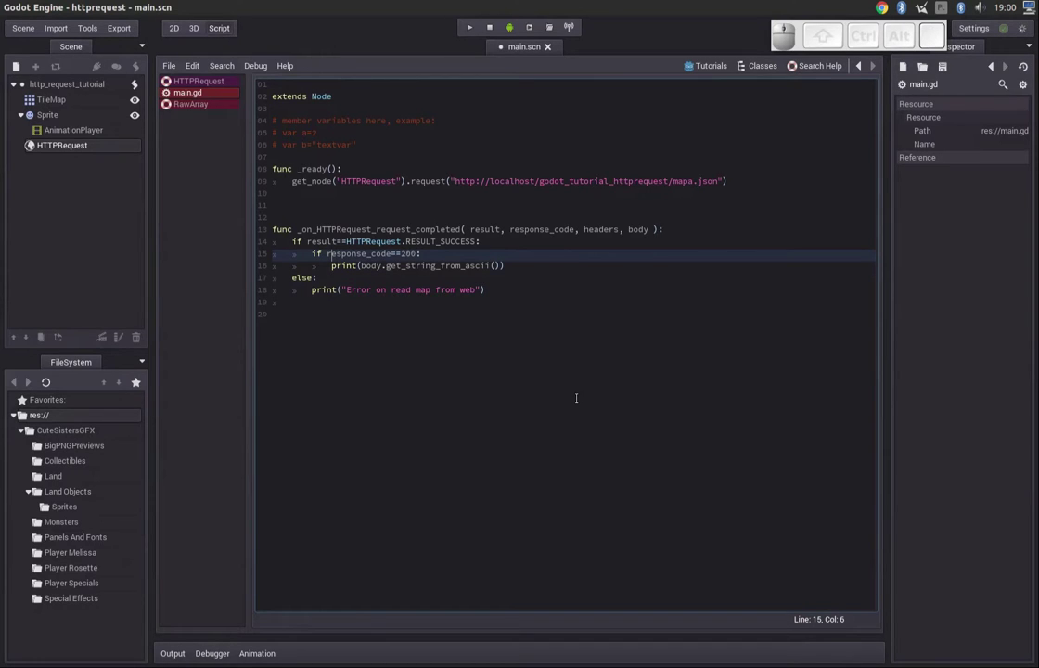
- Declare var res = Dictionary() and pick parse_json from the suggestions
{"action": "key", "text": "End"}
{"action": "key", "text": "Return"}
{"action": "key", "text": "space"}
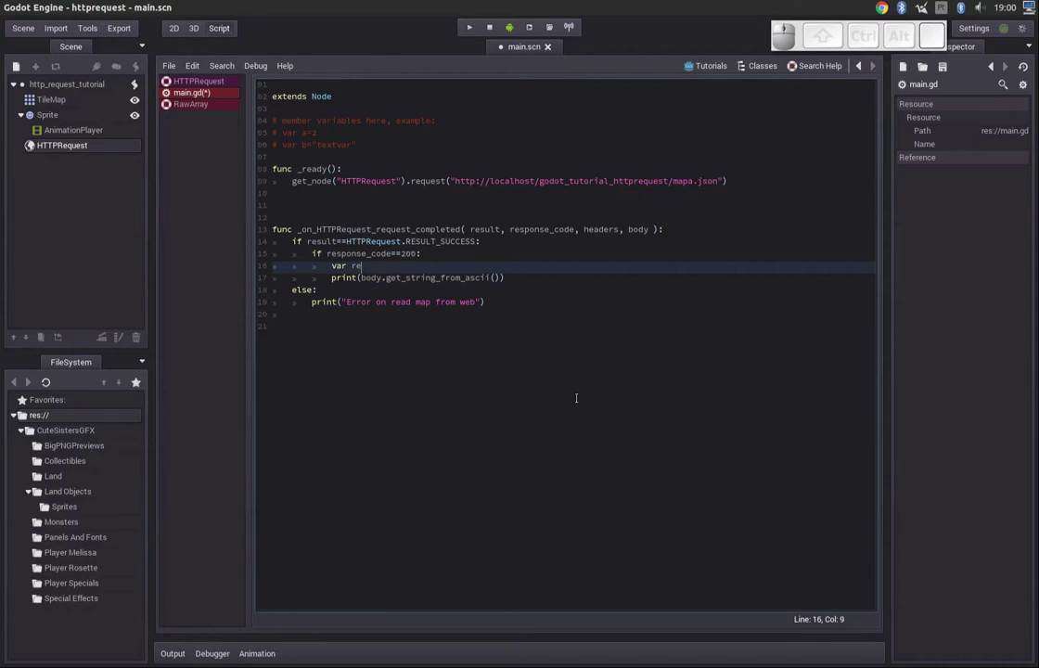
{"action": "key", "text": "s"}
{"action": "key", "text": "space"}
{"action": "key", "text": "="}
{"action": "key", "text": "space"}
{"action": "key", "text": "Return"}
{"action": "key", "text": "shift+Return"}
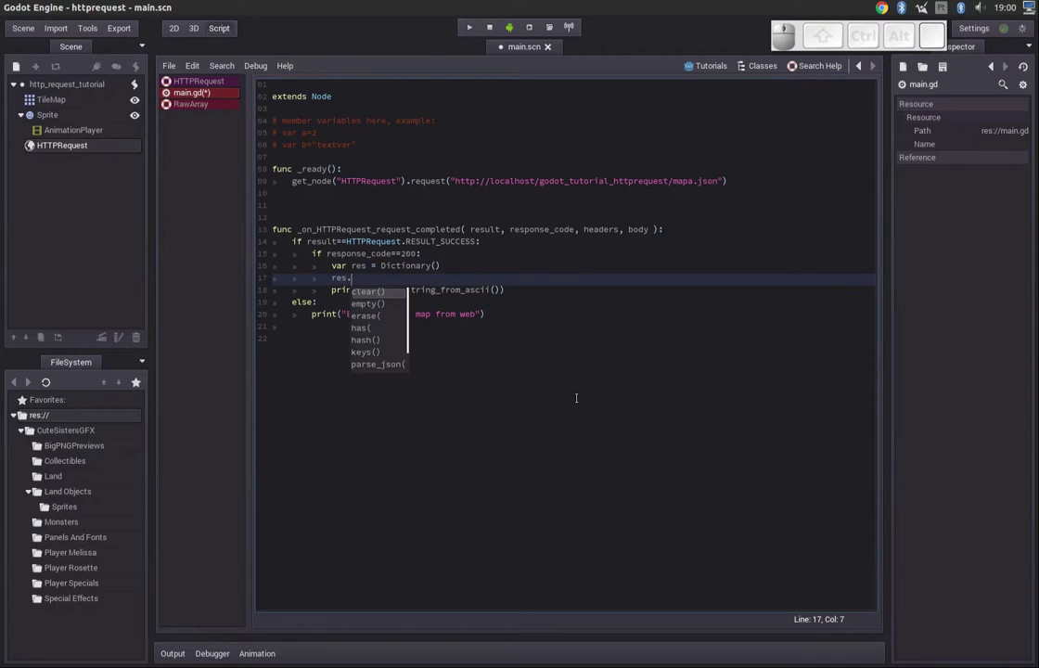
{"action": "key", "text": "Down"}
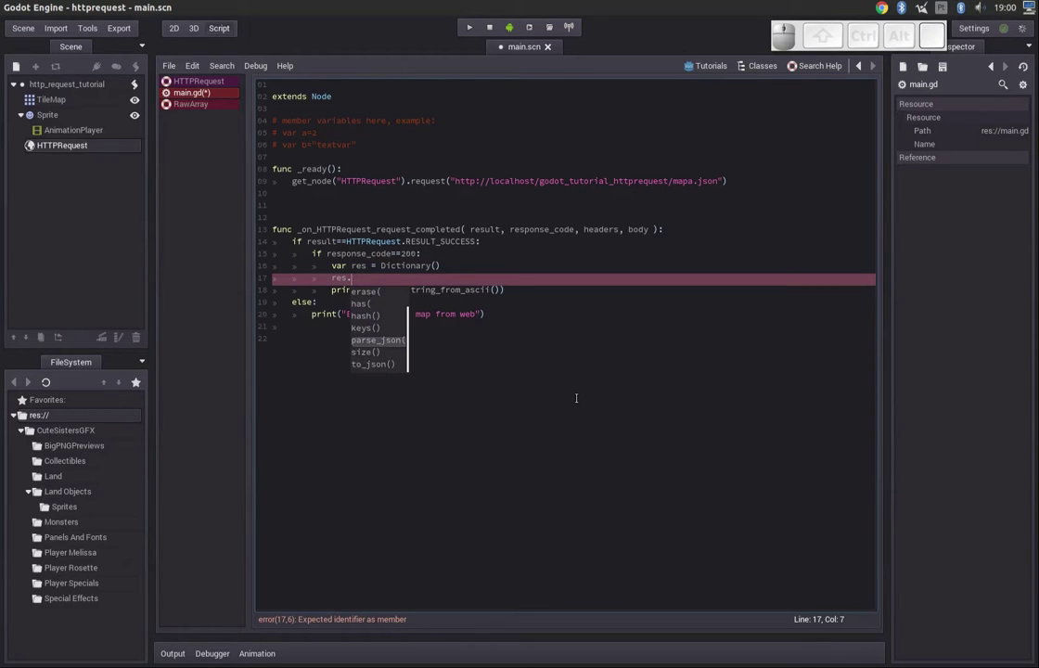
{"action": "key", "text": "Return"}
- Turn the old print into res.parse_json(body.get_string_from_ascii())
{"action": "key", "text": "Delete"}
{"action": "key", "text": "Delete"}
{"action": "key", "text": "Delete"}
{"action": "key", "text": "space"}
{"action": "key", "text": "End"}
{"action": "key", "text": "Left"}
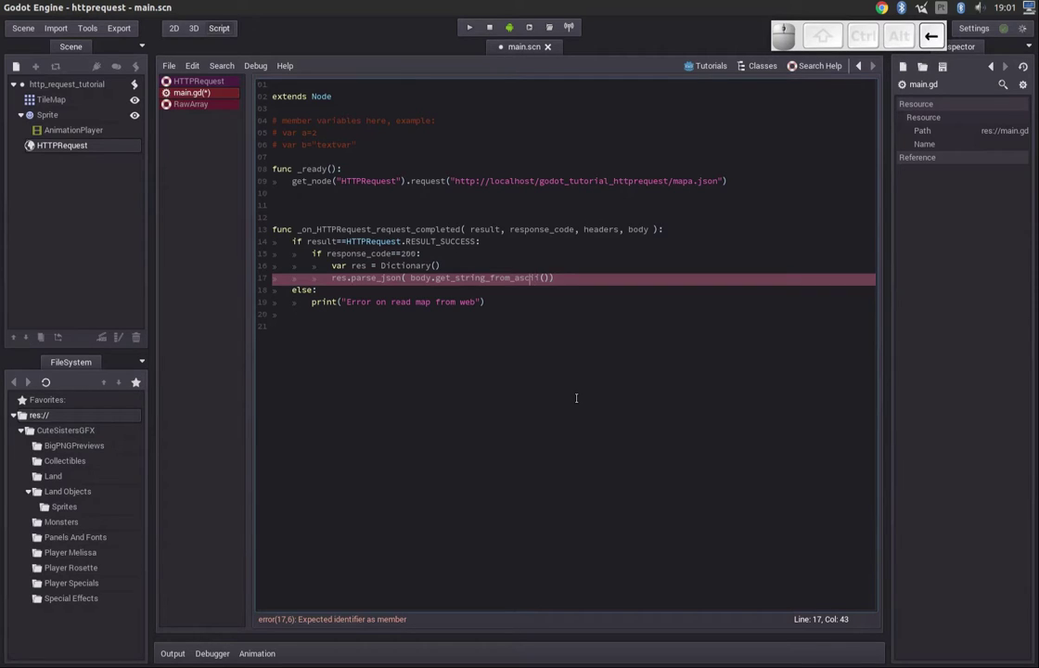
{"action": "key", "text": "Right"}
{"action": "key", "text": "End"}
{"action": "key", "text": "Left"}
{"action": "key", "text": "space"}
{"action": "key", "text": "Left"}
{"action": "key", "text": "Home"}
- Add print(res) after the parse call and save the script
{"action": "key", "text": "End"}
{"action": "key", "text": "Return"}
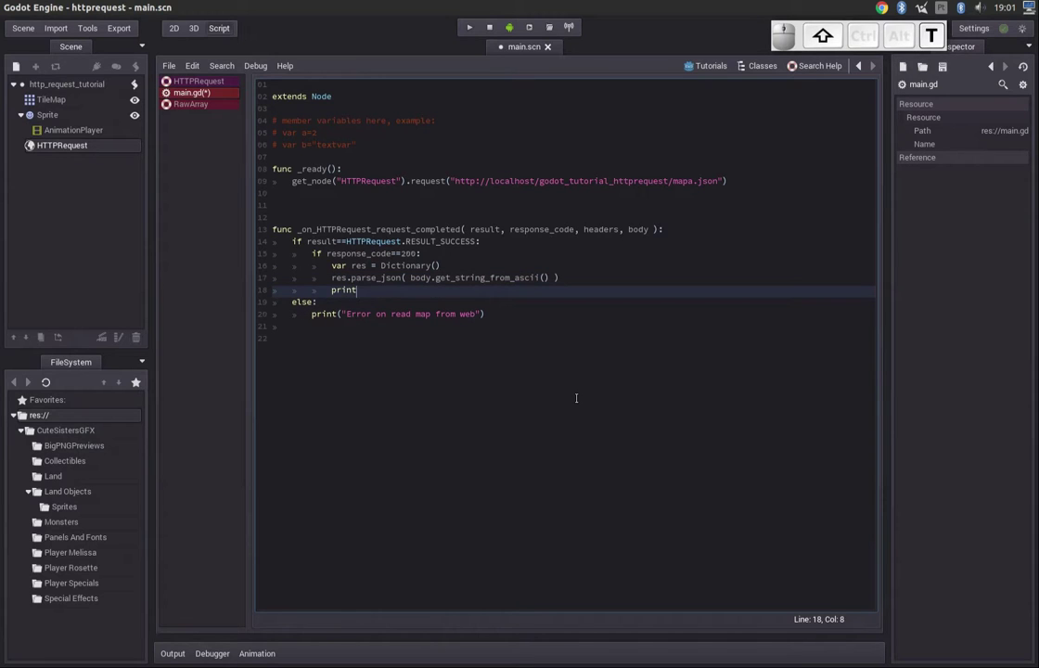
{"action": "key", "text": "Left"}
{"action": "key", "text": "Home"}
{"action": "key", "text": "Right"}
{"action": "key", "text": "End"}
{"action": "key", "text": "Left"}
{"action": "key", "text": "Up"}
{"action": "key", "text": "Home"}
{"action": "key", "text": "Up"}
{"action": "key", "text": "Down"}
{"action": "key", "text": "End"}
{"action": "key", "text": "Up"}
{"action": "key", "text": "Down"}
- Run the scene to print the parsed dictionary, close the game, and switch to mapa.json
{"action": "key", "text": "F5"}
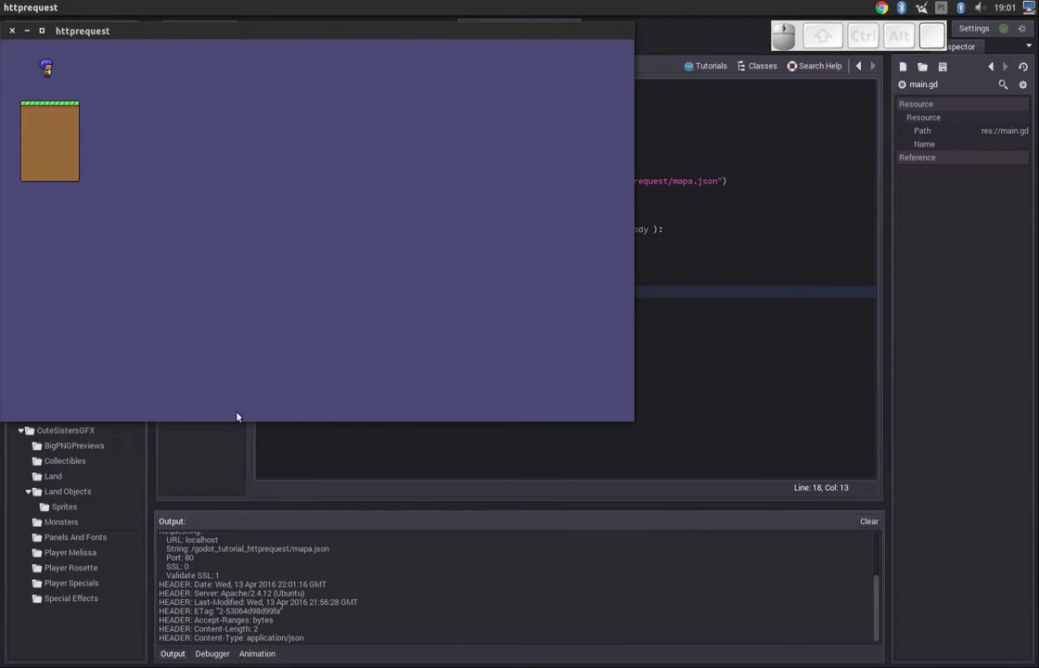
{"action": "left_click", "coordinate": [19, 40]}
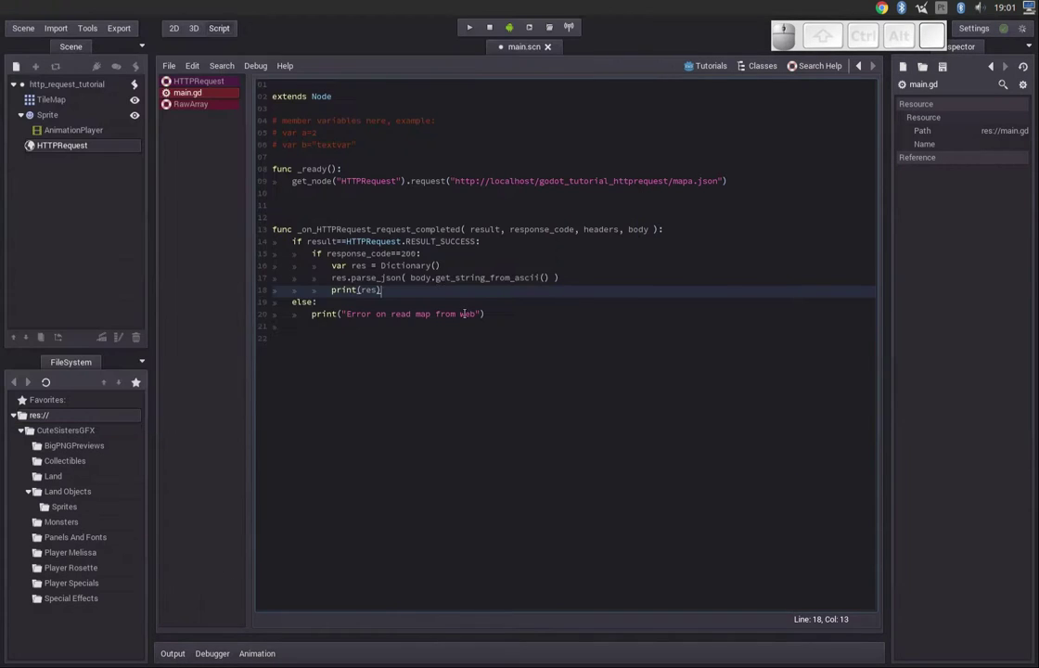
{"action": "key", "text": "alt+Tab"}
- Write "name": "Mapa teste" inside the braces of mapa.json and save
{"action": "key", "text": "alt+Tab"}
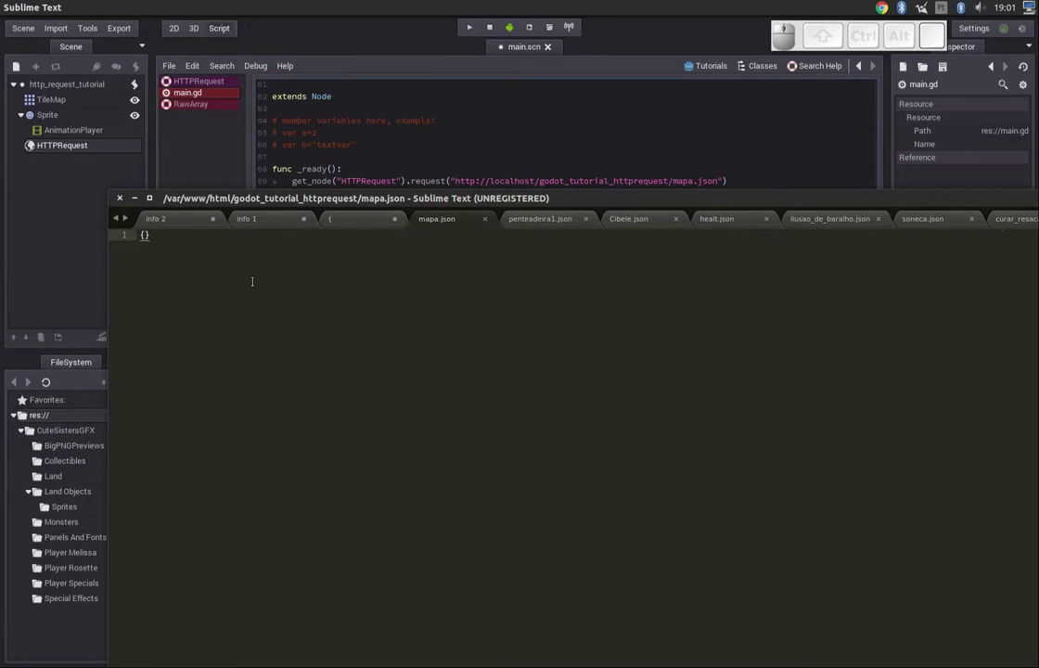
{"action": "key", "text": "Left"}
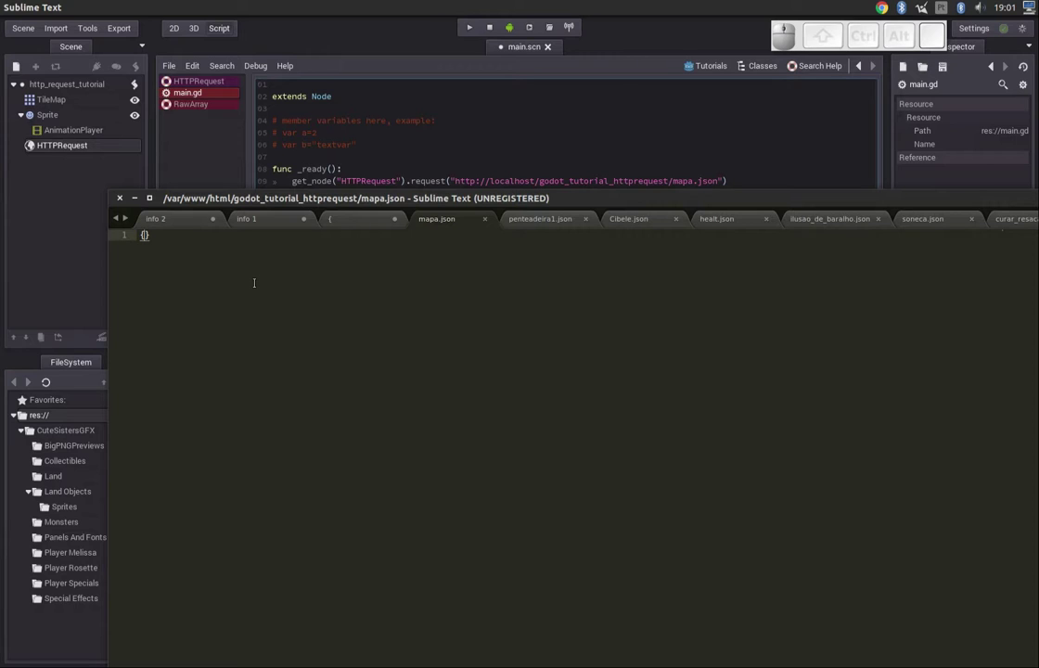
{"action": "key", "text": "Return"}
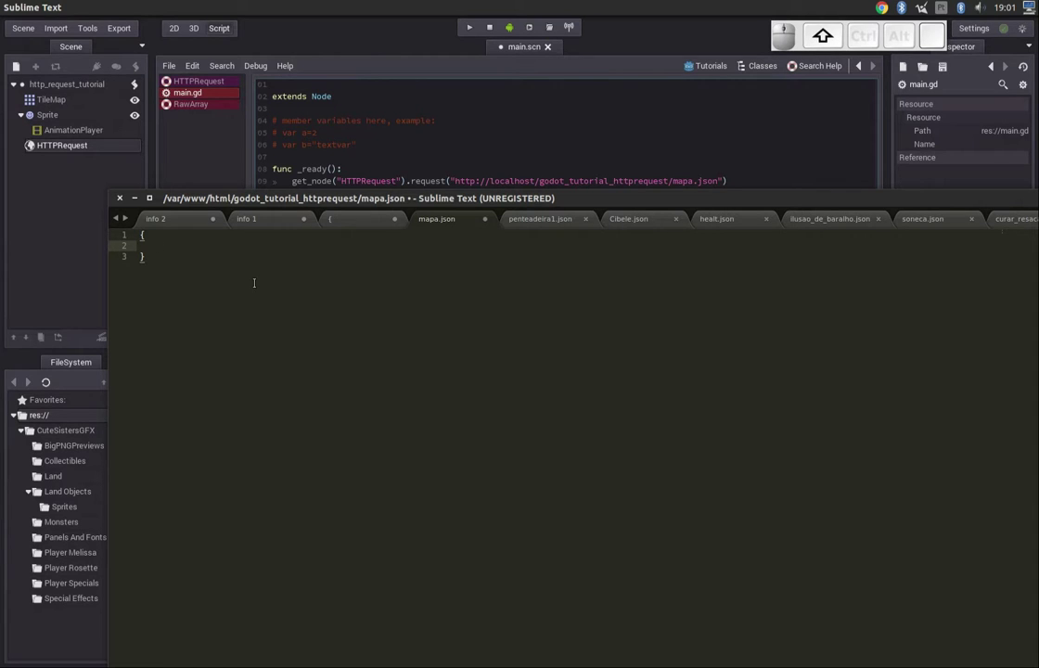
{"action": "key", "text": "shift+'"}
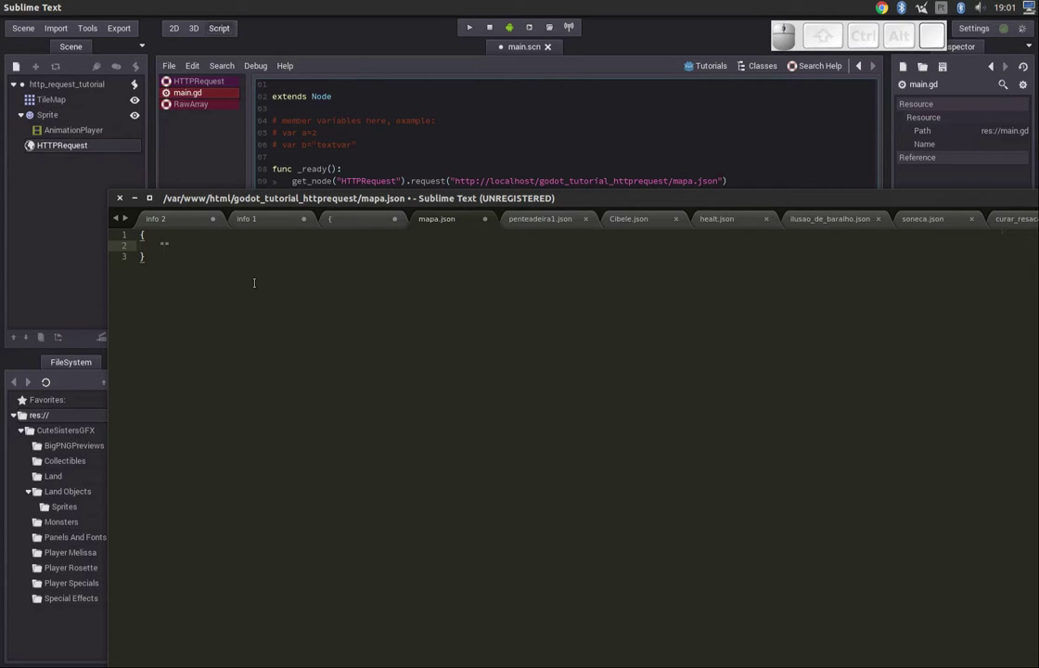
{"action": "key", "text": "Right"}
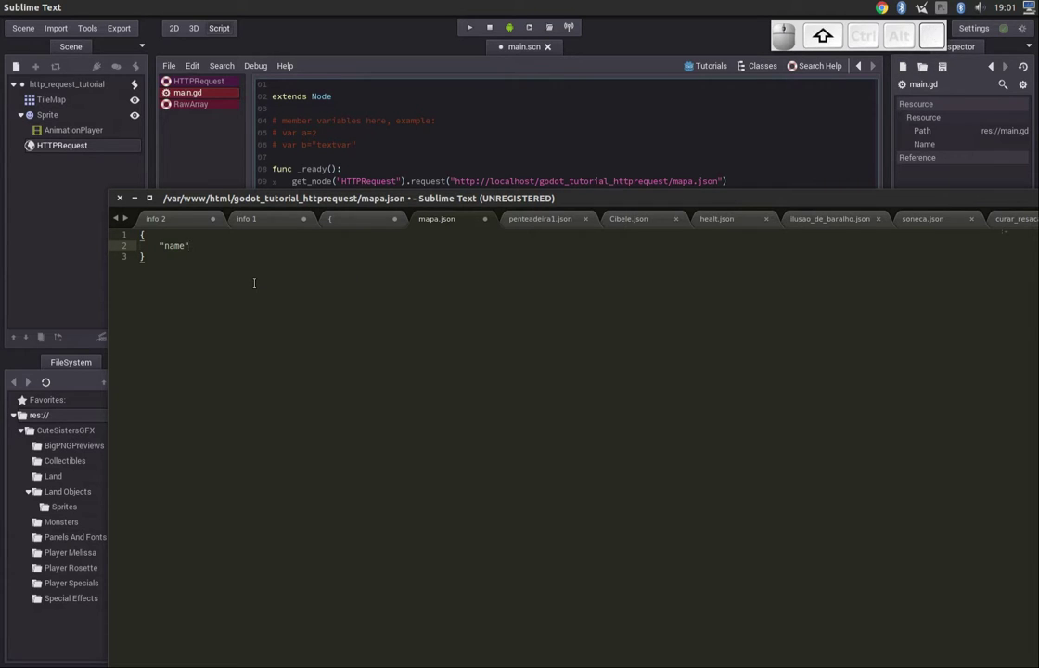
{"action": "key", "text": "shift+;"}
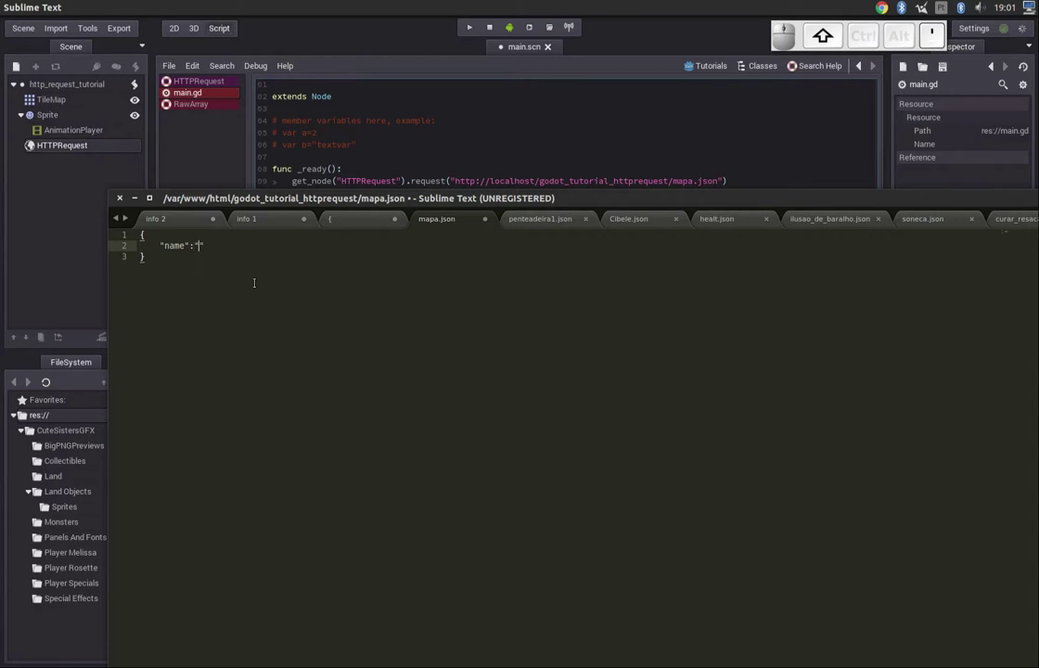
{"action": "key", "text": "shift+space"}
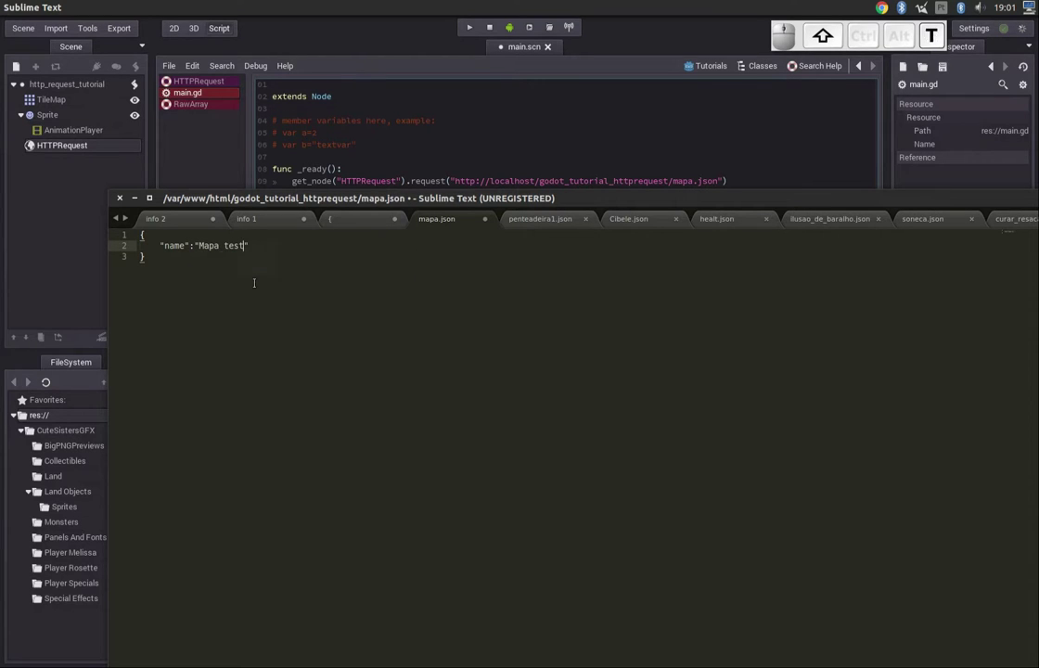
{"action": "key", "text": "shift+Right"}
{"action": "key", "text": "ctrl+s"}
- Step back through the line and select the name key
{"action": "key", "text": "Left"}
{"action": "key", "text": "Home"}
{"action": "key", "text": "Left"}
{"action": "key", "text": "Right"}
{"action": "key", "text": "Left"}
{"action": "key", "text": "Up"}
{"action": "key", "text": "Home"}
{"action": "key", "text": "Right"}
{"action": "key", "text": "Left"}
{"action": "key", "text": "shift+Right"}
{"action": "key", "text": "shift+Left"}
{"action": "key", "text": "shift+Right"}
{"action": "key", "text": "shift+Down"}
{"action": "key", "text": "shift+End"}
{"action": "key", "text": "Home"}
{"action": "key", "text": "shift+Right"}
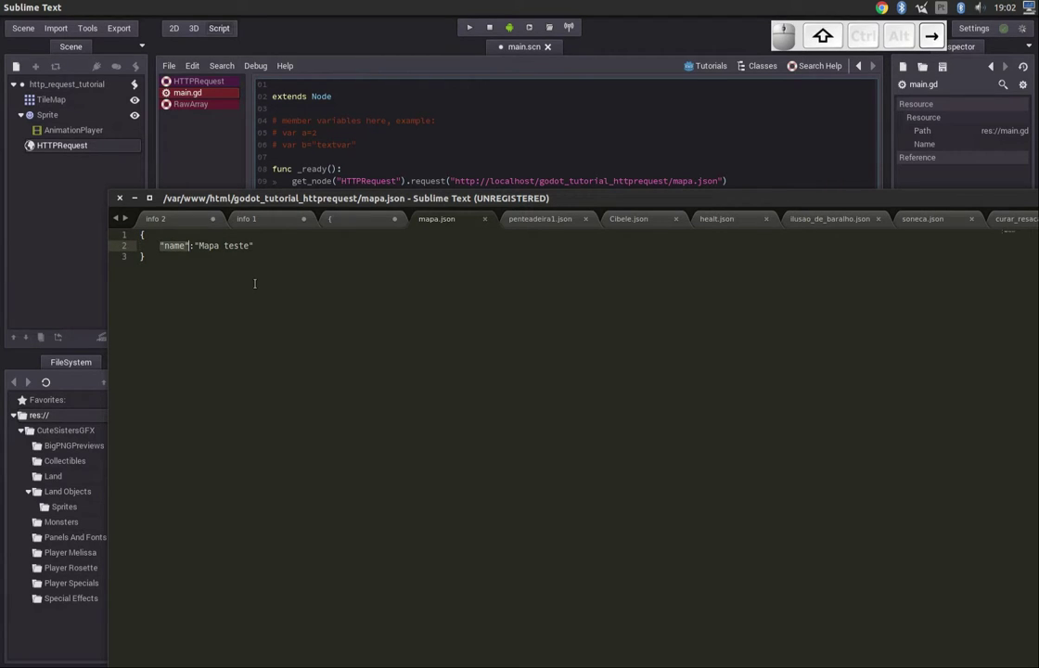
- Deselect the key, then select and deselect the Mapa teste value
{"action": "key", "text": "Left"}
{"action": "key", "text": "Right"}
{"action": "key", "text": "Left"}
{"action": "key", "text": "shift+Right"}
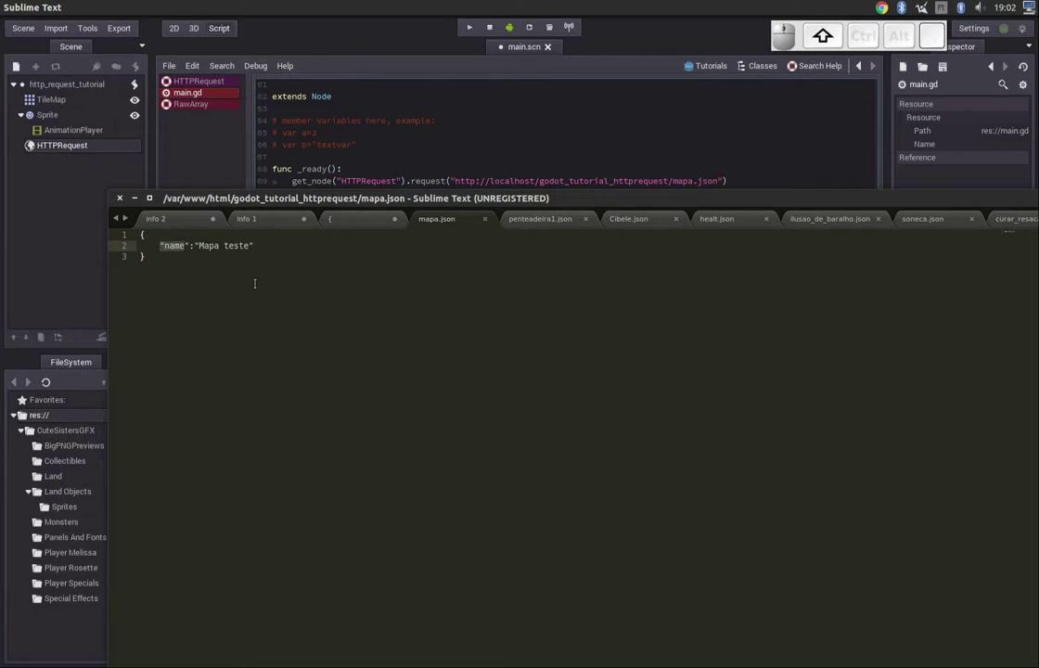
{"action": "key", "text": "Right"}
{"action": "key", "text": "shift+End"}
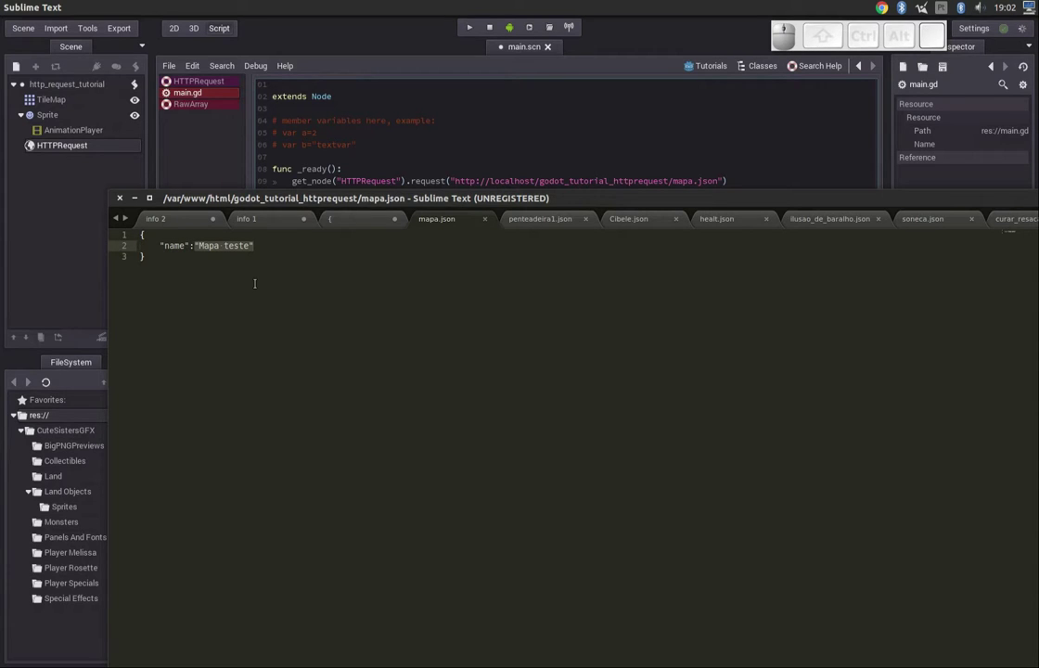
{"action": "key", "text": "Left"}
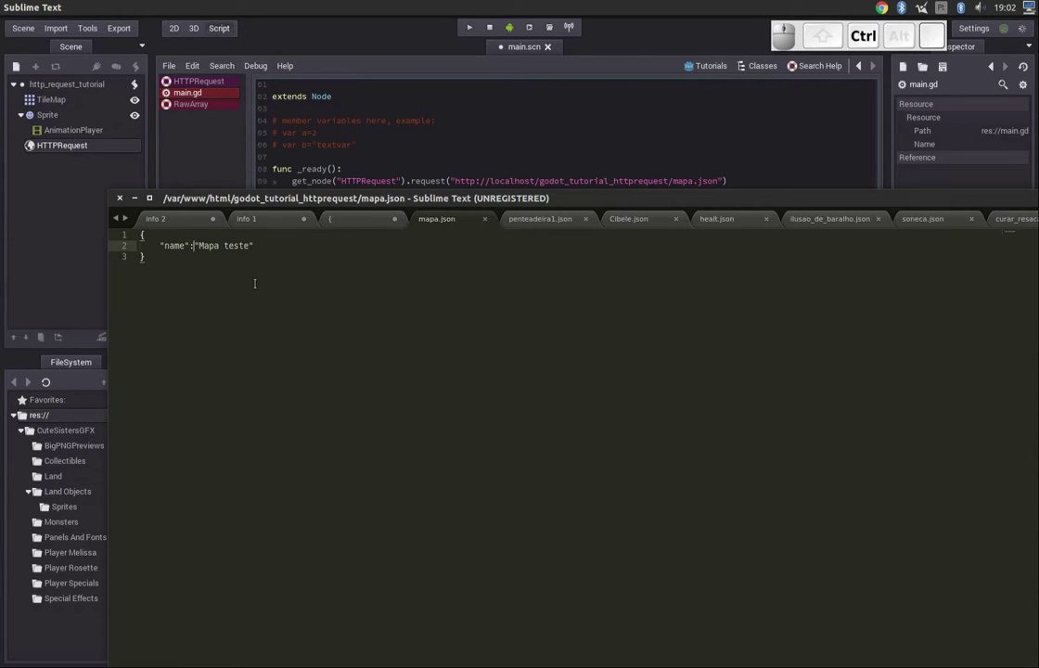
- Save, switch back to Godot and run the scene to print (name:Mapa teste)
{"action": "key", "text": "ctrl+s"}
{"action": "key", "text": "ctrl+alt+Tab"}
{"action": "key", "text": "F5"}
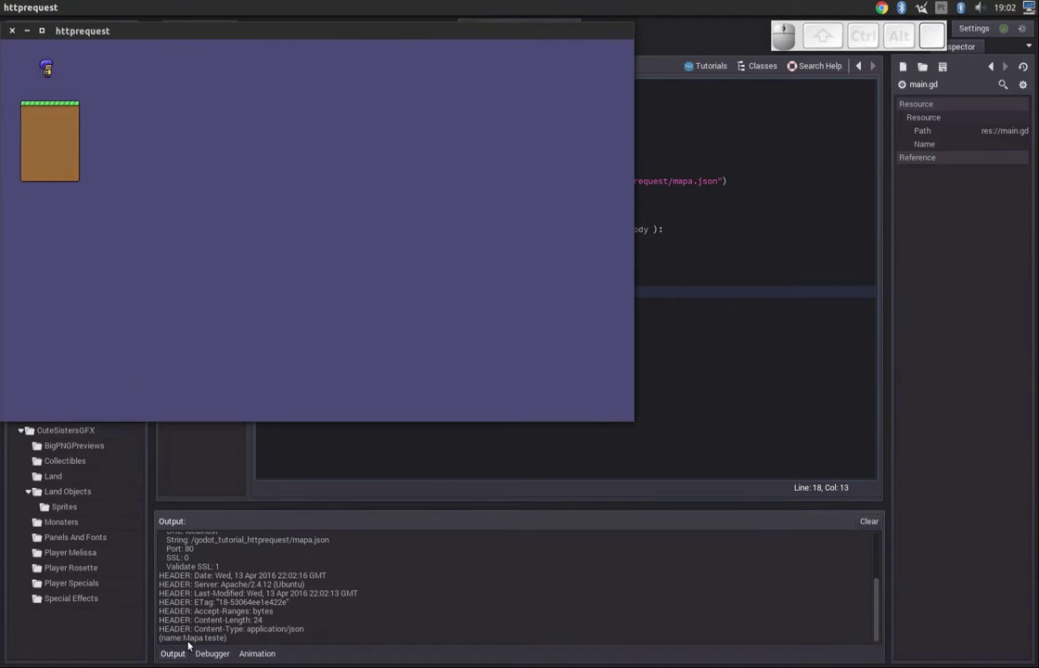
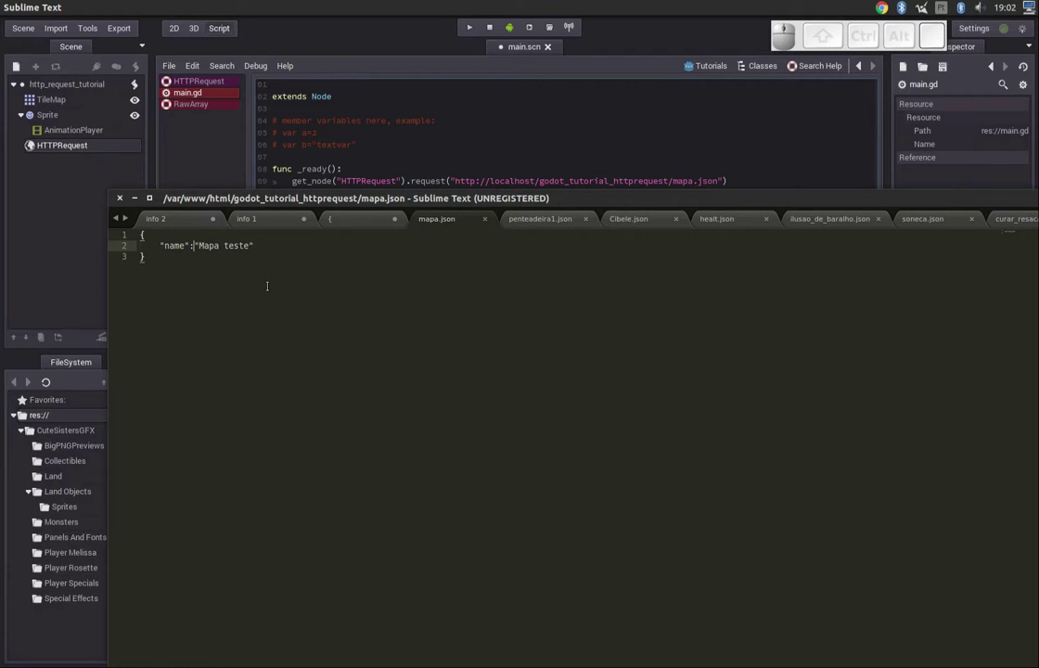
- Add a "spaw" key with an empty object after the name entry in mapa.json
{"action": "key", "text": "End"}
{"action": "key", "text": ","}
{"action": "key", "text": "Return"}
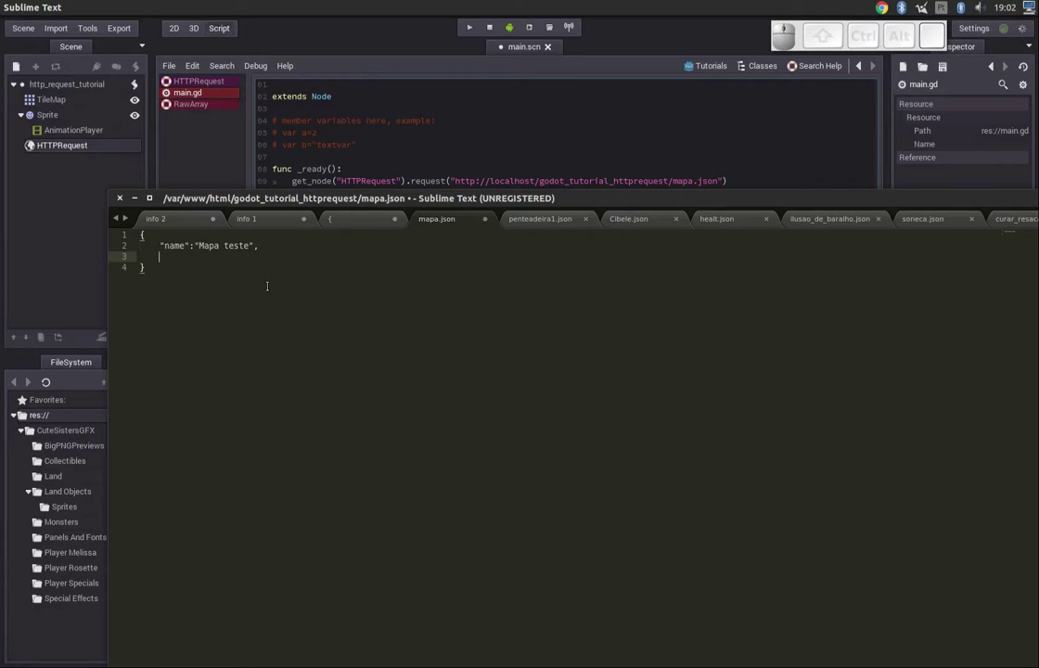
{"action": "key", "text": "shift+'"}
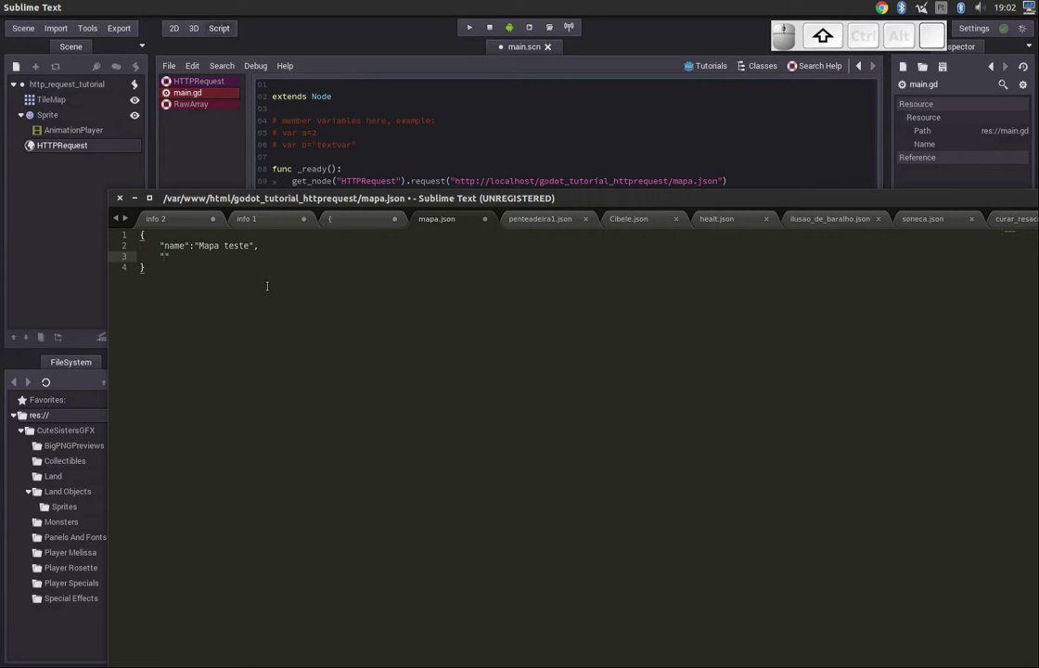
{"action": "key", "text": "w"}
{"action": "key", "text": "shift+-"}
{"action": "key", "text": "BackSpace"}
{"action": "key", "text": "End"}
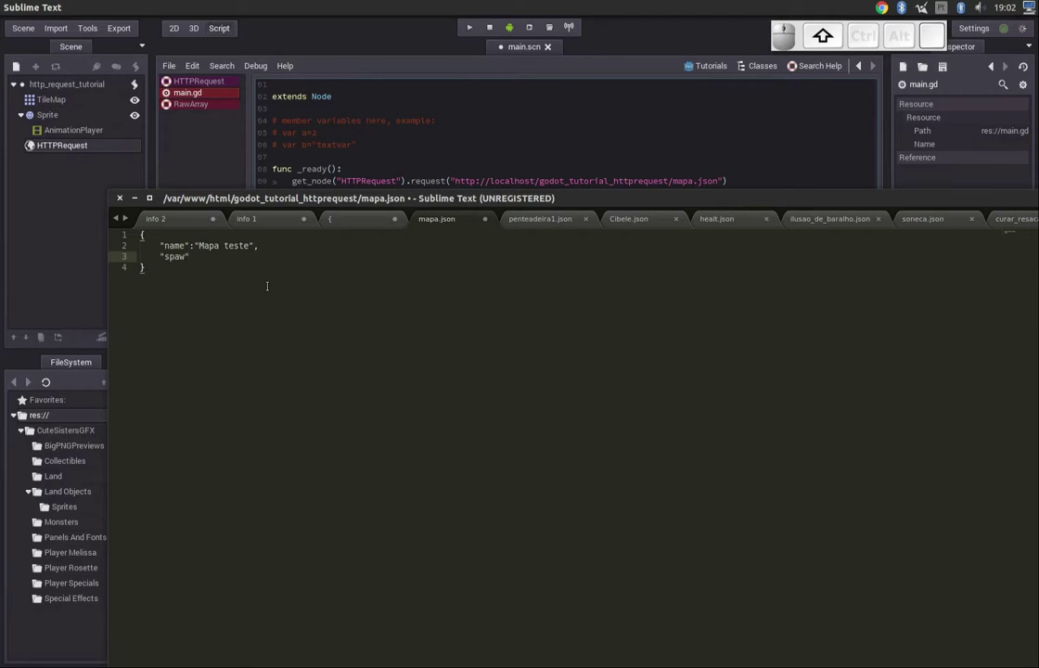
{"action": "key", "text": "shift+;"}
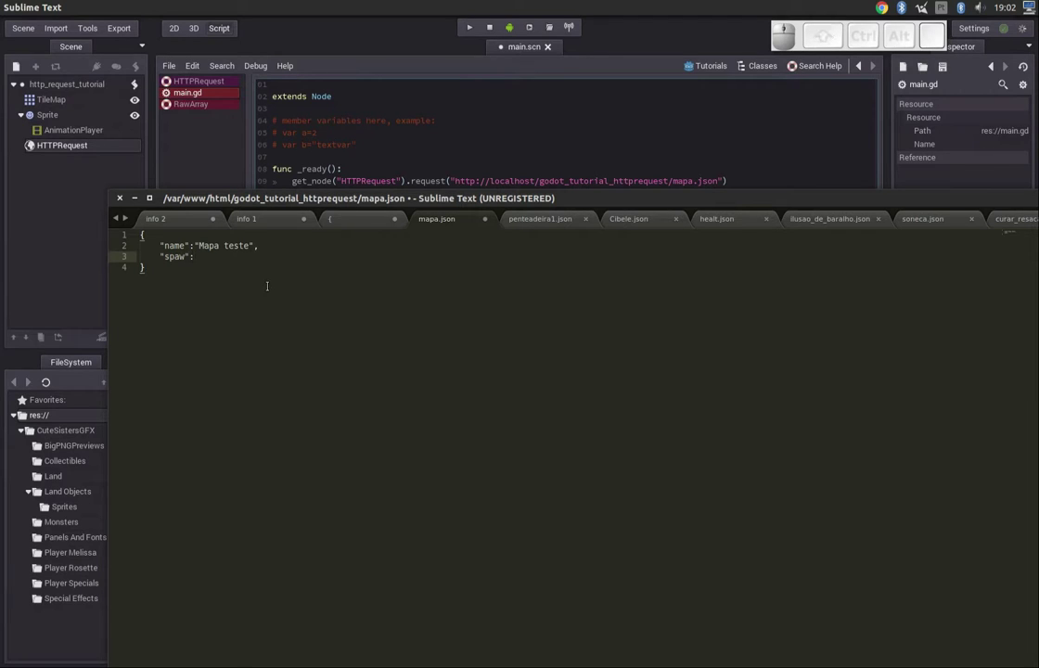
{"action": "key", "text": "space"}
{"action": "key", "text": "shift+["}
{"action": "key", "text": "shift+]"}
{"action": "key", "text": "shift+Left"}
{"action": "key", "text": "space"}
{"action": "key", "text": "Left"}
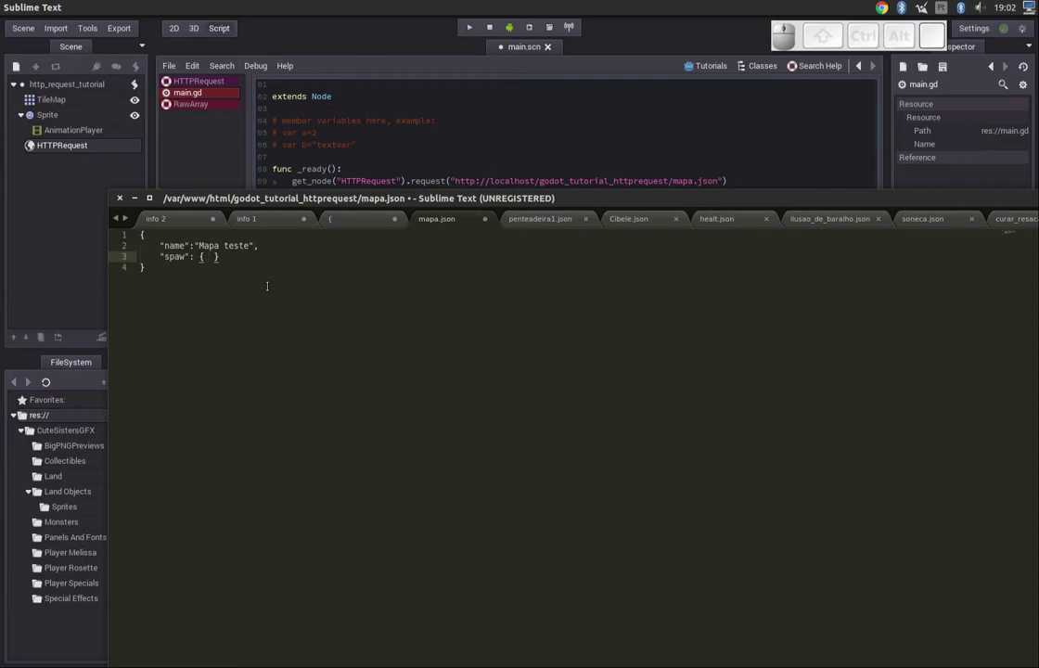
{"action": "key", "text": "Left"}
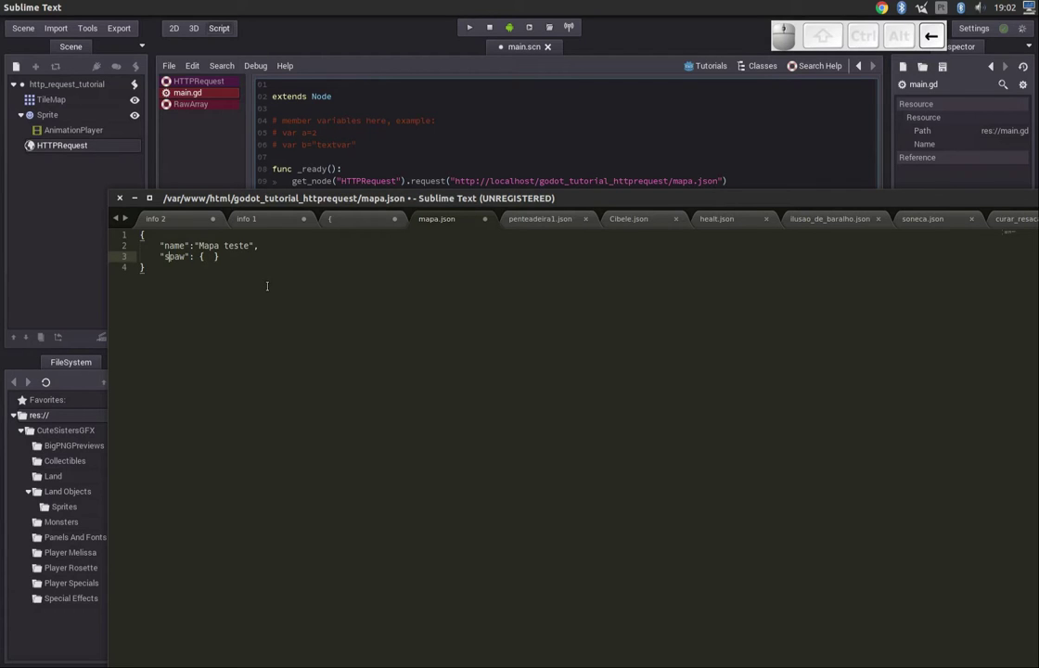
{"action": "key", "text": "Right"}
- Fill the spaw object with "x":150 and "y":50
{"action": "key", "text": "End"}
{"action": "key", "text": "Left"}
{"action": "key", "text": "Left"}
{"action": "key", "text": "Right"}
{"action": "key", "text": "x"}
{"action": "key", "text": "shift+;"}
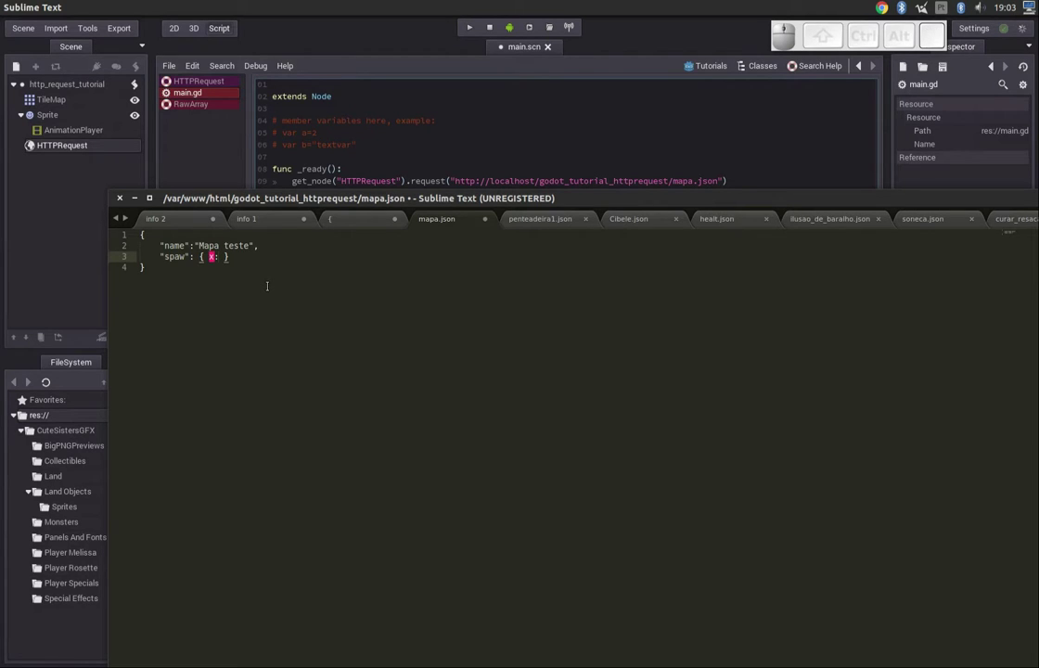
{"action": "key", "text": ","}
{"action": "key", "text": "."}
{"action": "key", "text": "Left"}
{"action": "key", "text": "shift+'"}
{"action": "key", "text": "shift+Right"}
{"action": "key", "text": "shift+'"}
{"action": "key", "text": "shift+Right"}
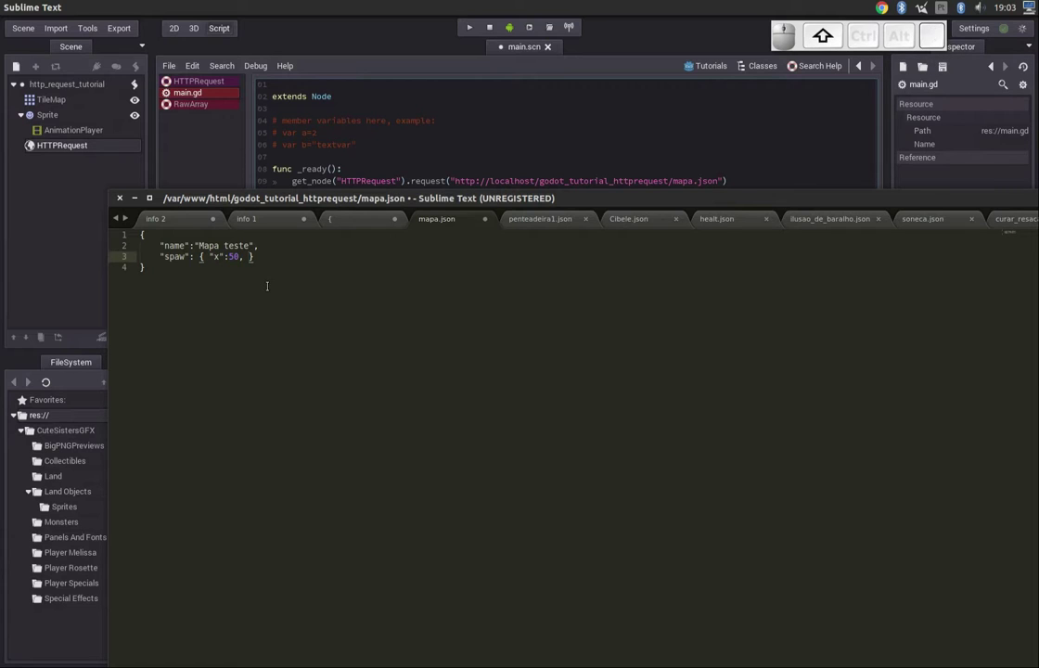
{"action": "key", "text": "shift+'"}
{"action": "key", "text": "shift+Left"}
{"action": "key", "text": "shift+y"}
{"action": "key", "text": "shift+Right"}
{"action": "key", "text": "shift+;"}
{"action": "key", "text": "5"}
{"action": "key", "text": "Left"}
{"action": "key", "text": "1"}
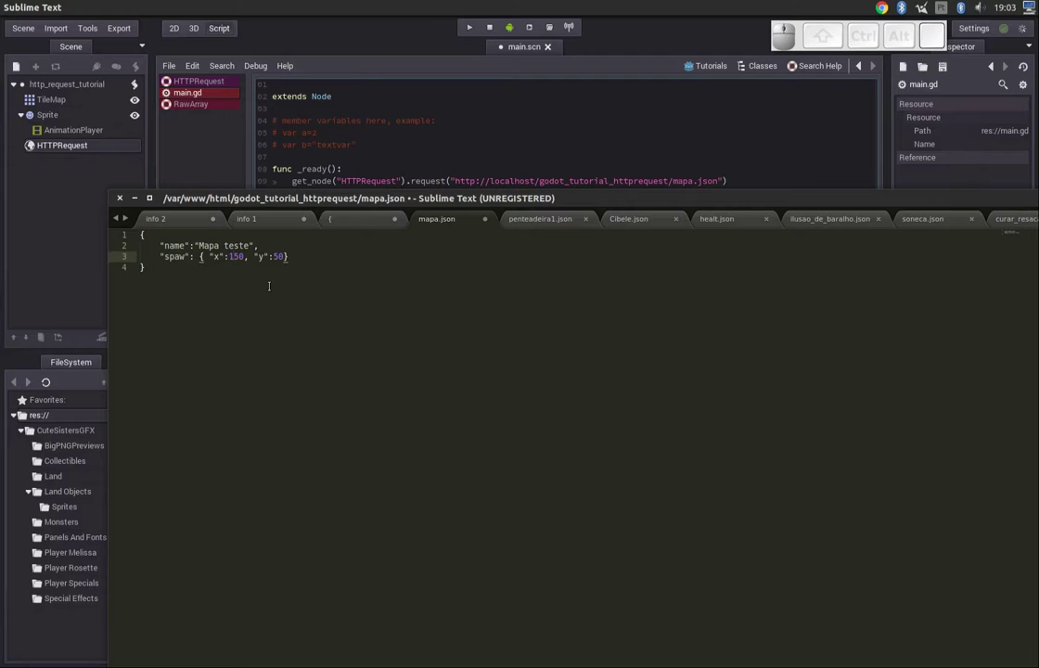
{"action": "left_click", "coordinate": [227, 38]}
{"action": "left_click", "coordinate": [181, 30]}
{"action": "left_click_drag", "start_coordinate": [393, 201], "coordinate": [429, 228]}
{"action": "left_click", "coordinate": [327, 177]}
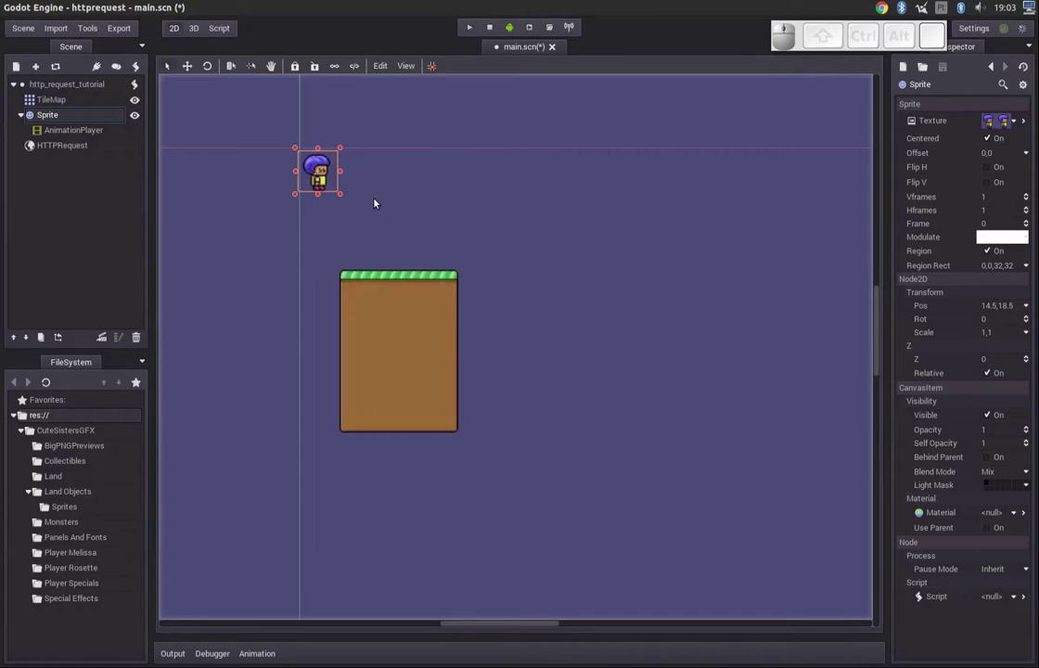
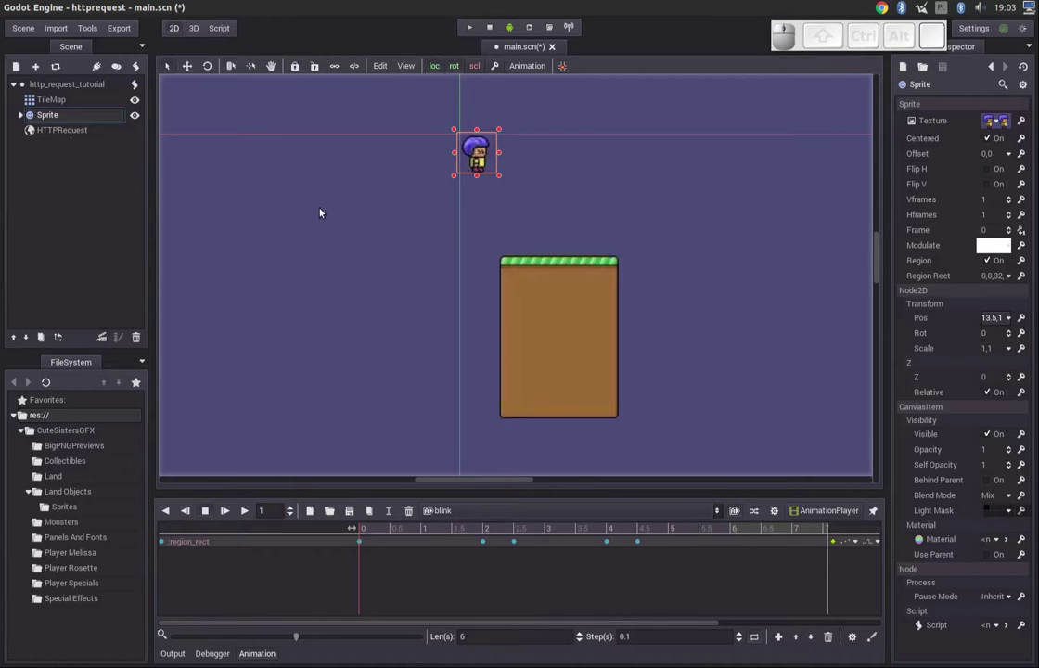
{"action": "left_click", "coordinate": [303, 199]}
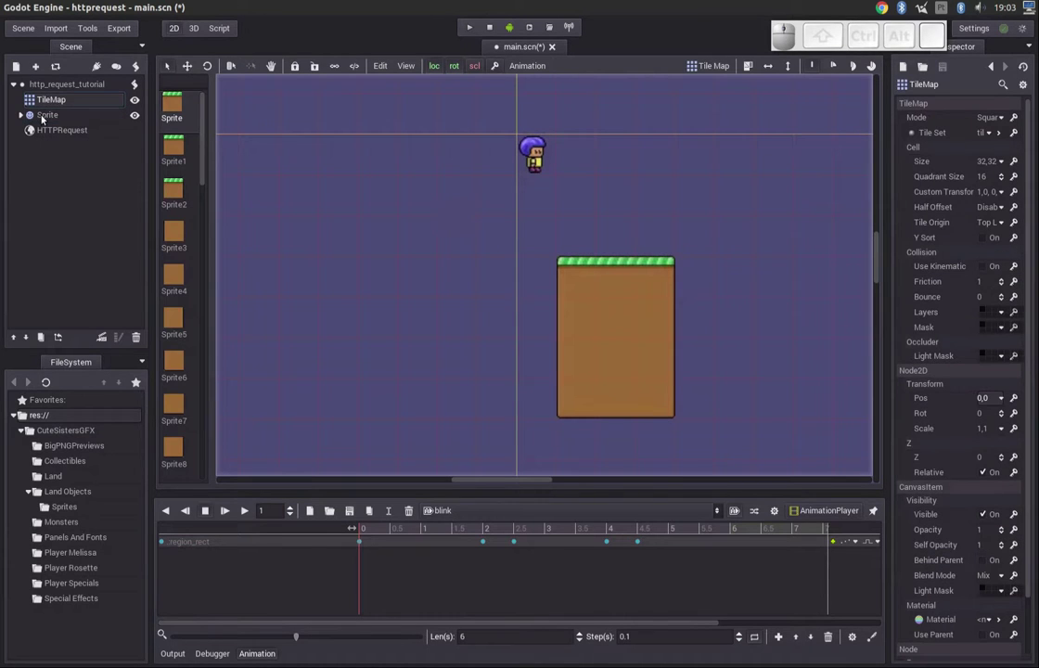
{"action": "left_click", "coordinate": [45, 117]}
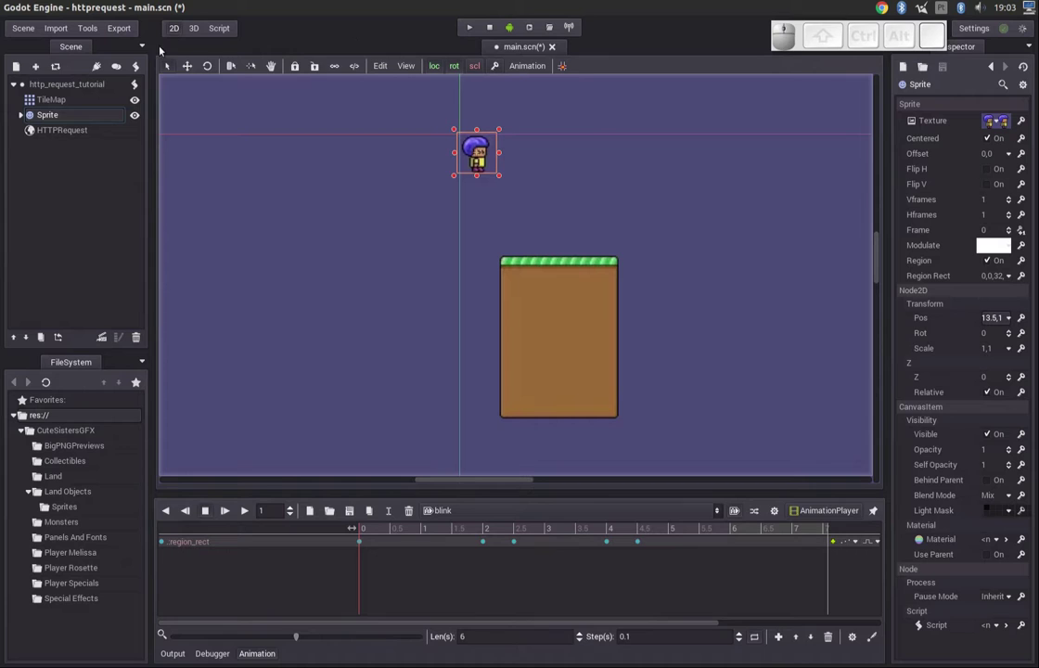
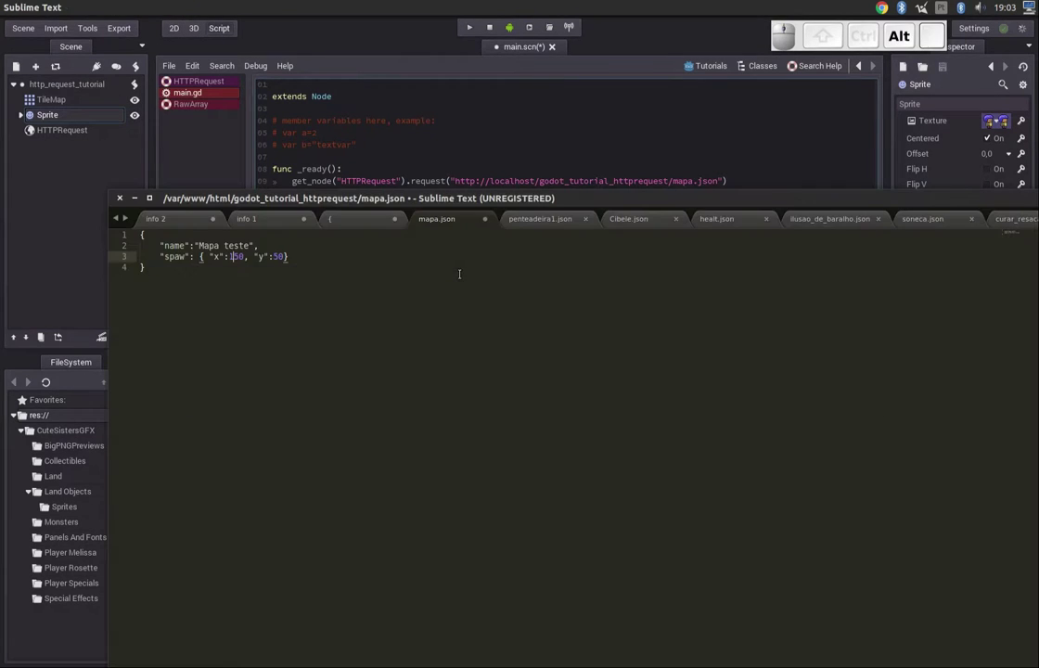
- Change the spawn x from 150 to 100 and save mapa.json
{"action": "key", "text": "Delete"}
{"action": "key", "text": "0"}
{"action": "key", "text": "End"}
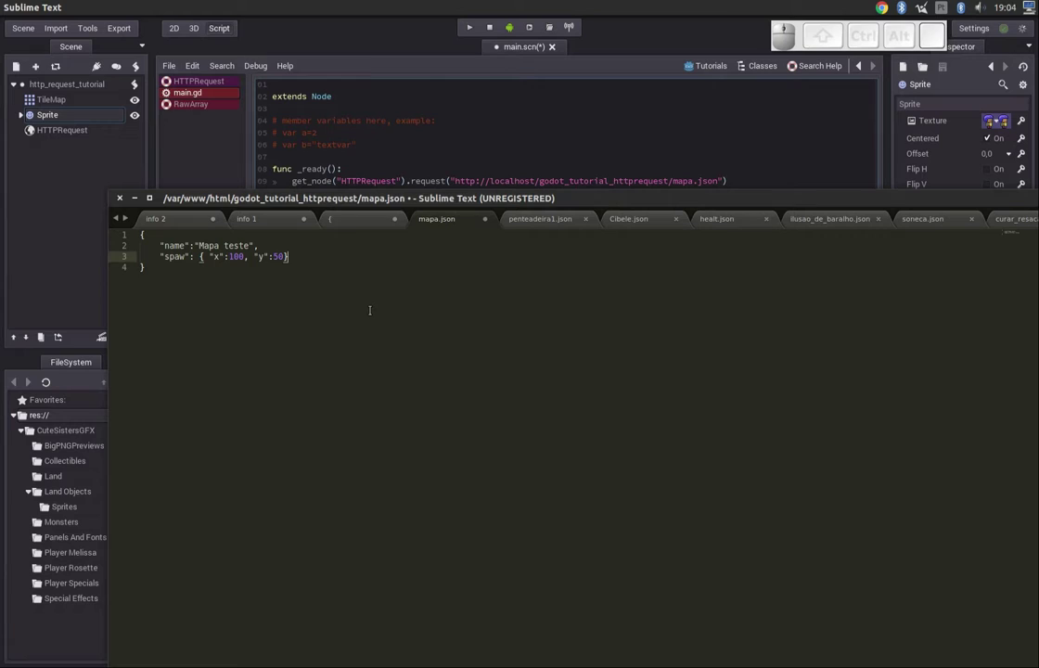
{"action": "key", "text": "Down"}
{"action": "key", "text": "Up"}
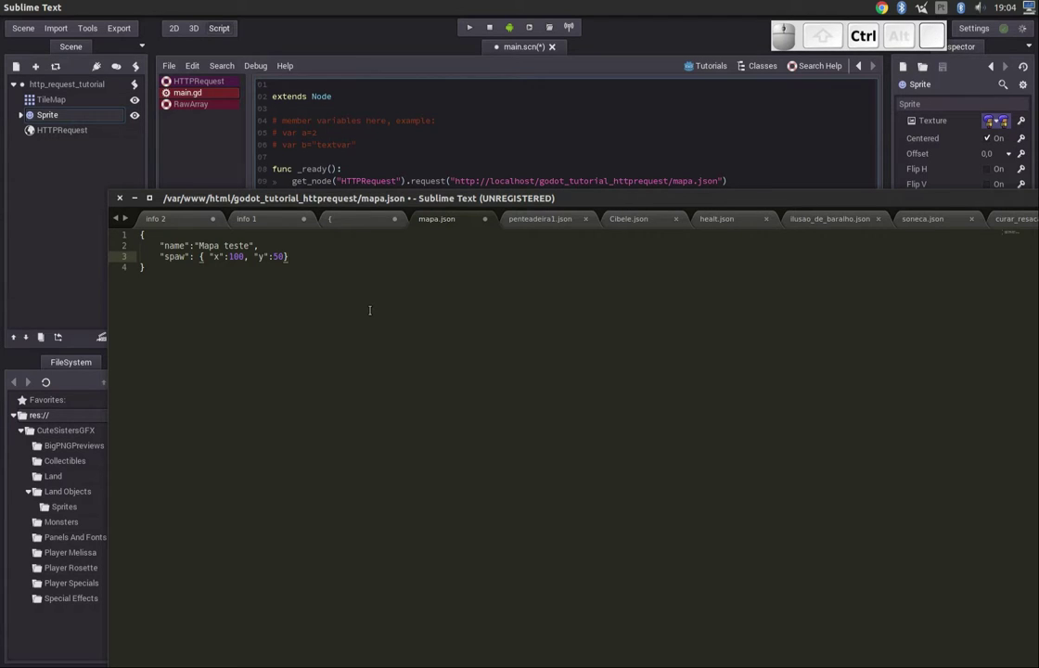
{"action": "key", "text": "ctrl+s"}
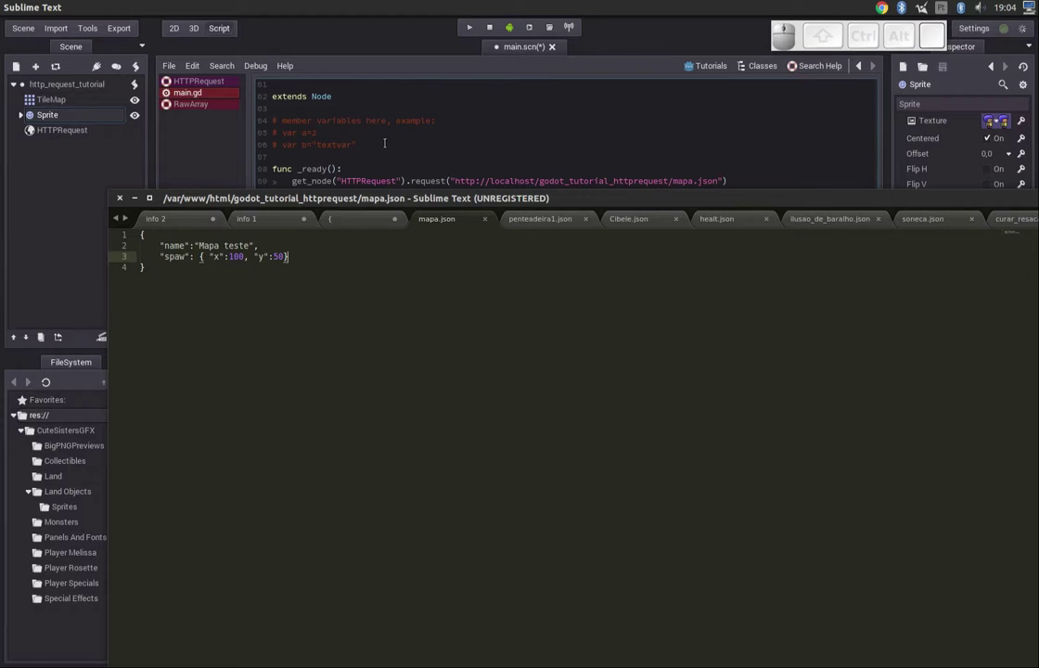
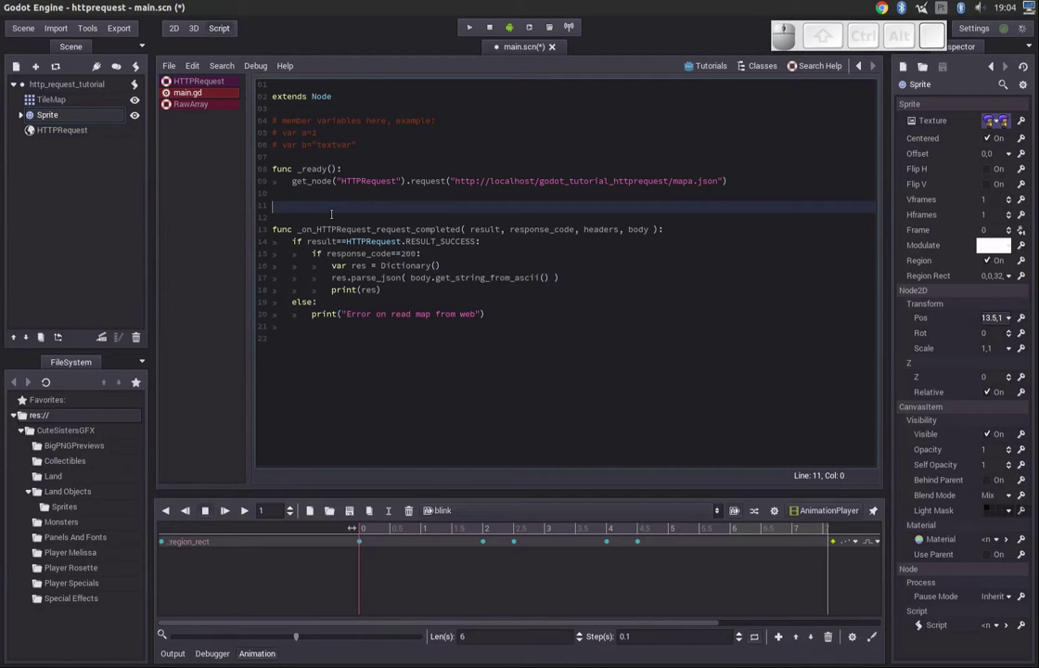
- Make room above the response handler in main.gd and add a comment line
{"action": "key", "text": "Down"}
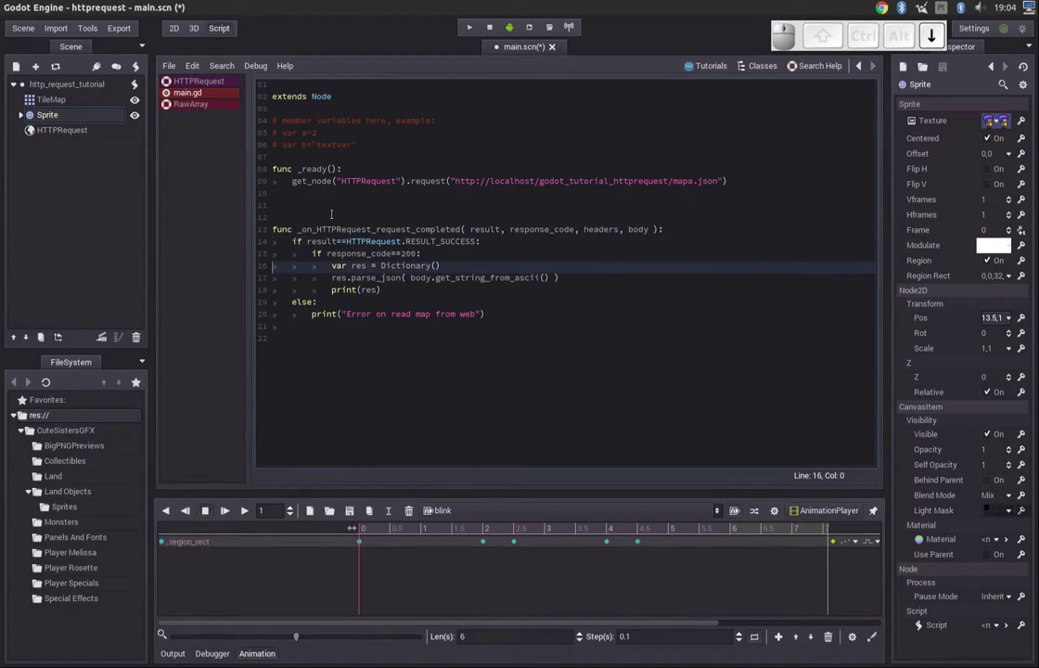
{"action": "key", "text": "Up"}
{"action": "key", "text": "Right"}
{"action": "key", "text": "Home"}
{"action": "key", "text": "Right"}
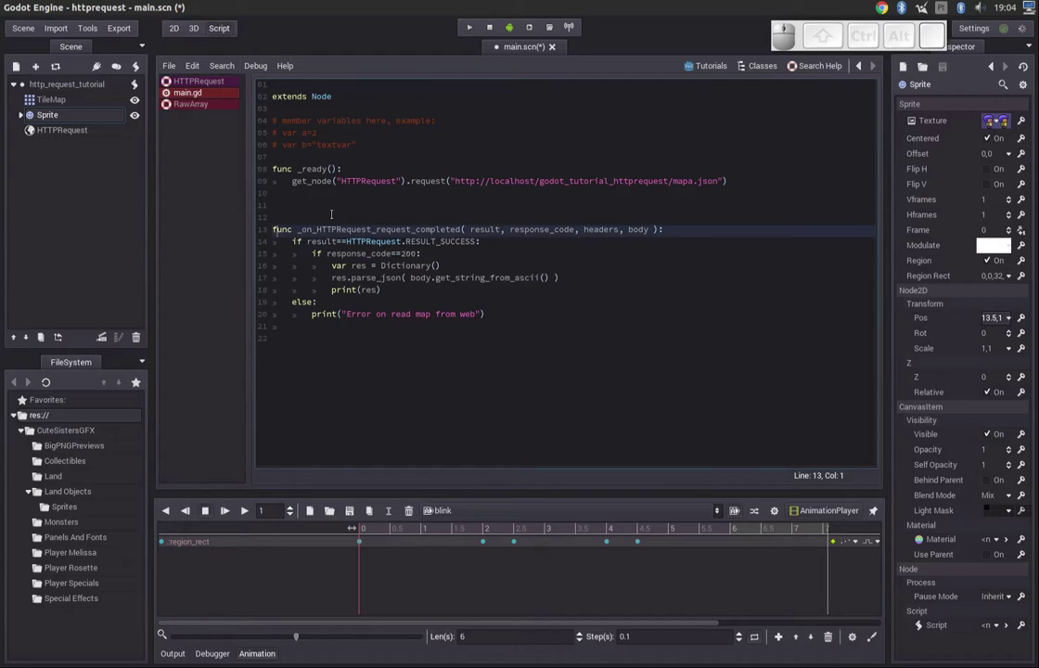
{"action": "key", "text": "Up"}
{"action": "key", "text": "Return"}
{"action": "key", "text": "Up"}
{"action": "key", "text": "space"}
{"action": "key", "text": "Left"}
{"action": "key", "text": "Down"}
{"action": "key", "text": "Up"}
{"action": "key", "text": "Up"}
{"action": "key", "text": "Right"}
{"action": "key", "text": "shift+End"}
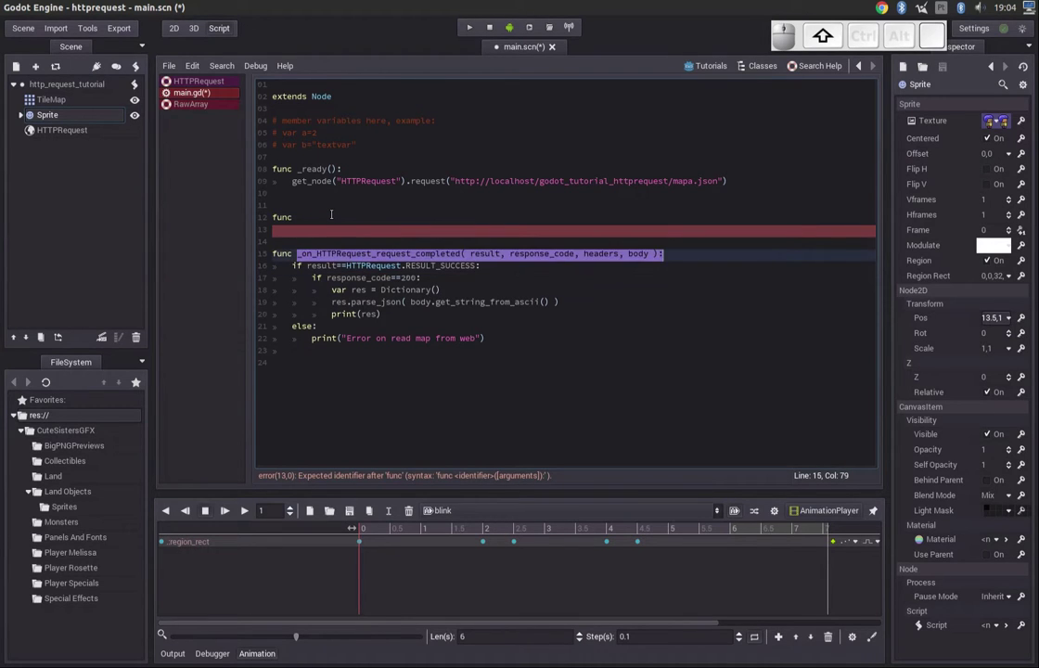
{"action": "key", "text": "shift+Up"}
{"action": "key", "text": "shift+3"}
{"action": "key", "text": "shift+space"}
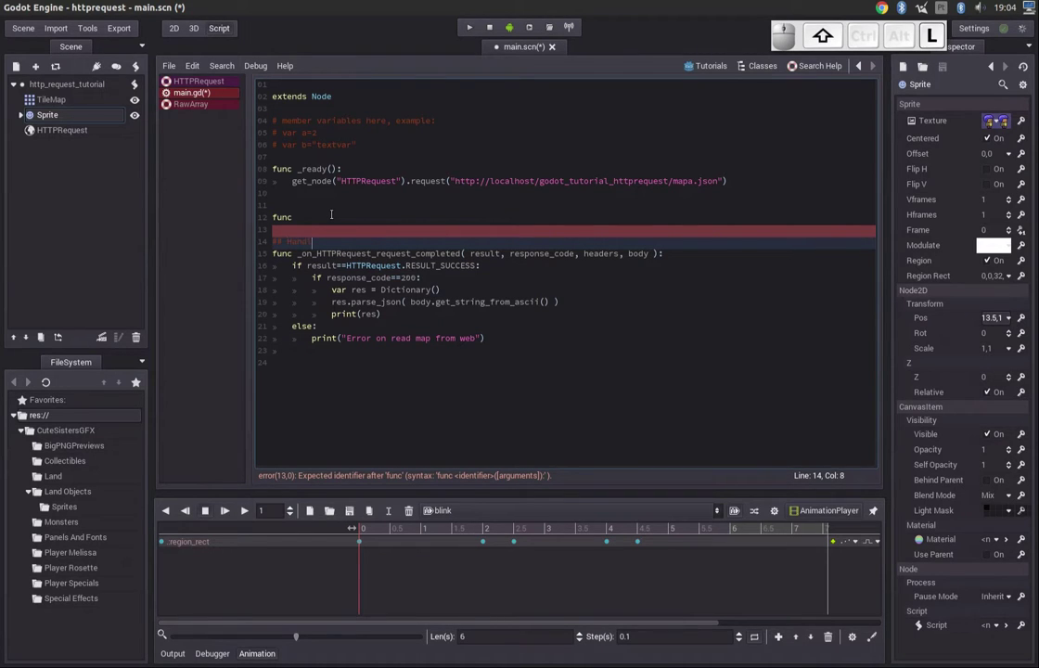
{"action": "key", "text": "shift+space"}
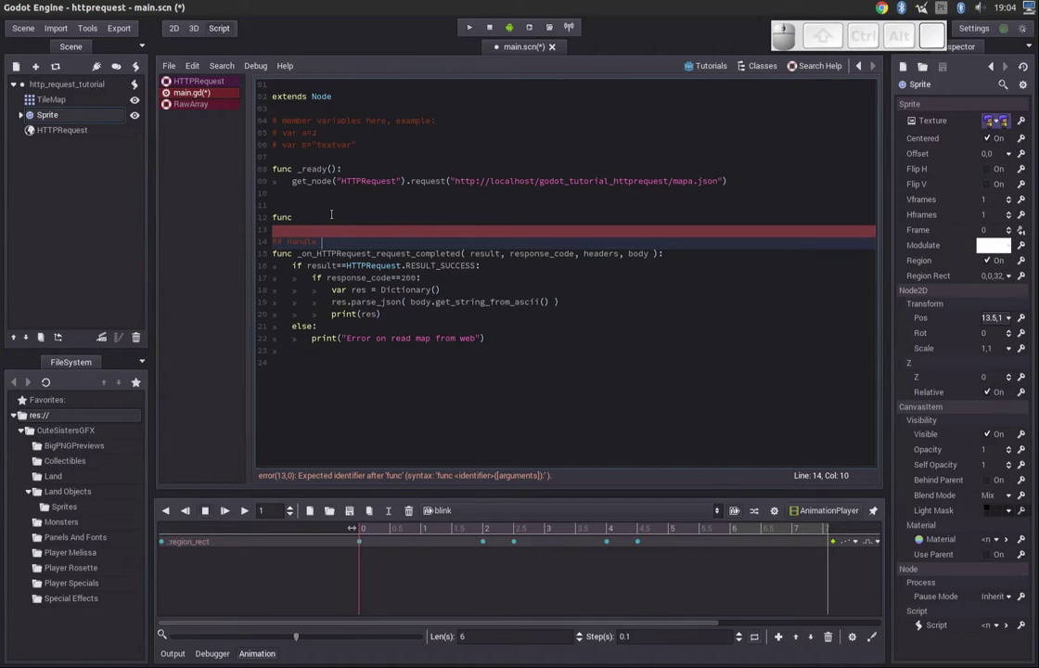
{"action": "key", "text": "space"}
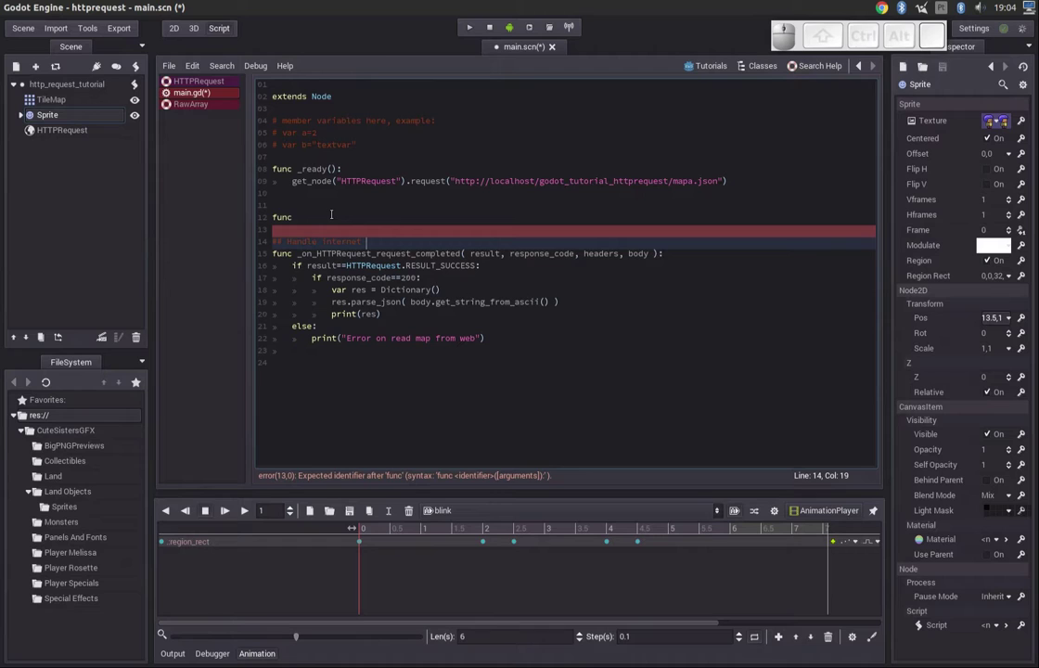
- Define func render_map(dic) whose body prints dic.spaw
{"action": "key", "text": "Down"}
{"action": "key", "text": "Left"}
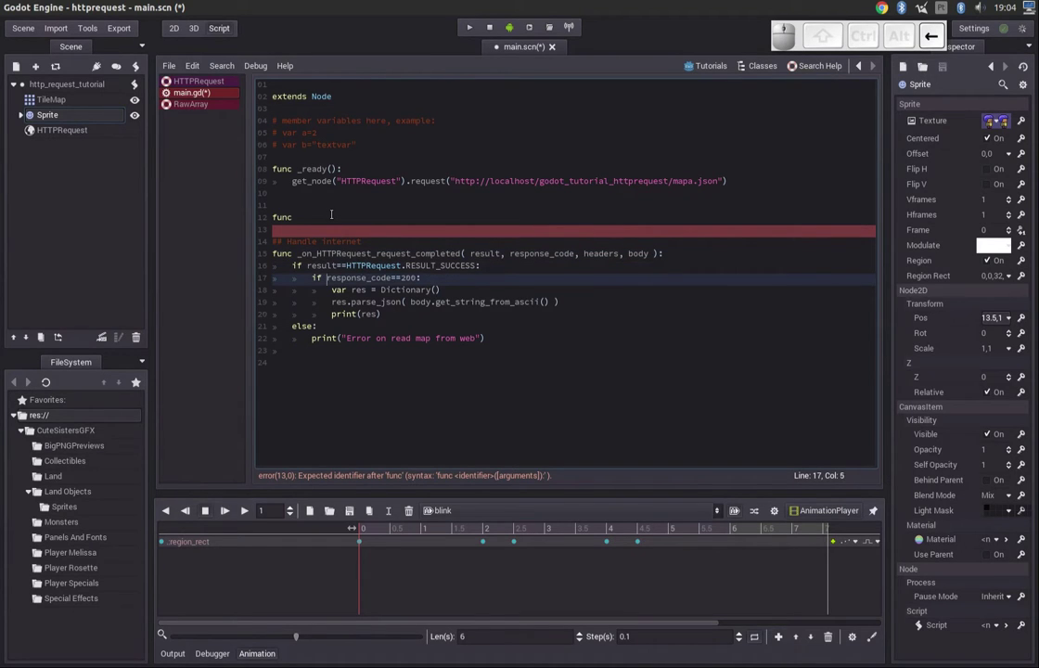
{"action": "key", "text": "shift+End"}
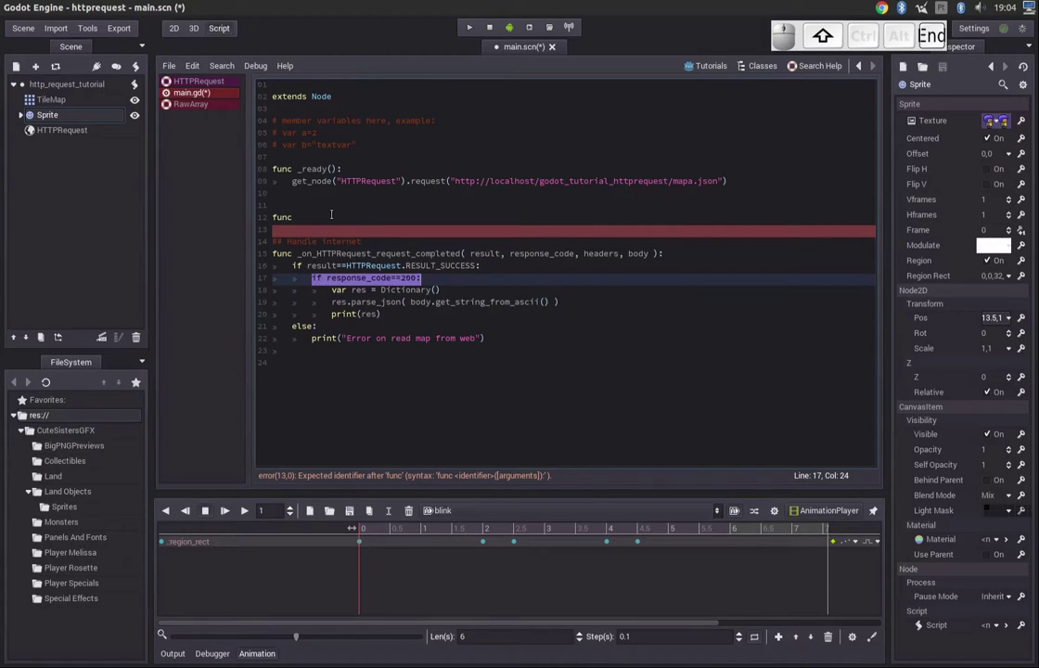
{"action": "key", "text": "shift+Down"}
{"action": "key", "text": "shift+Up"}
{"action": "key", "text": "Left"}
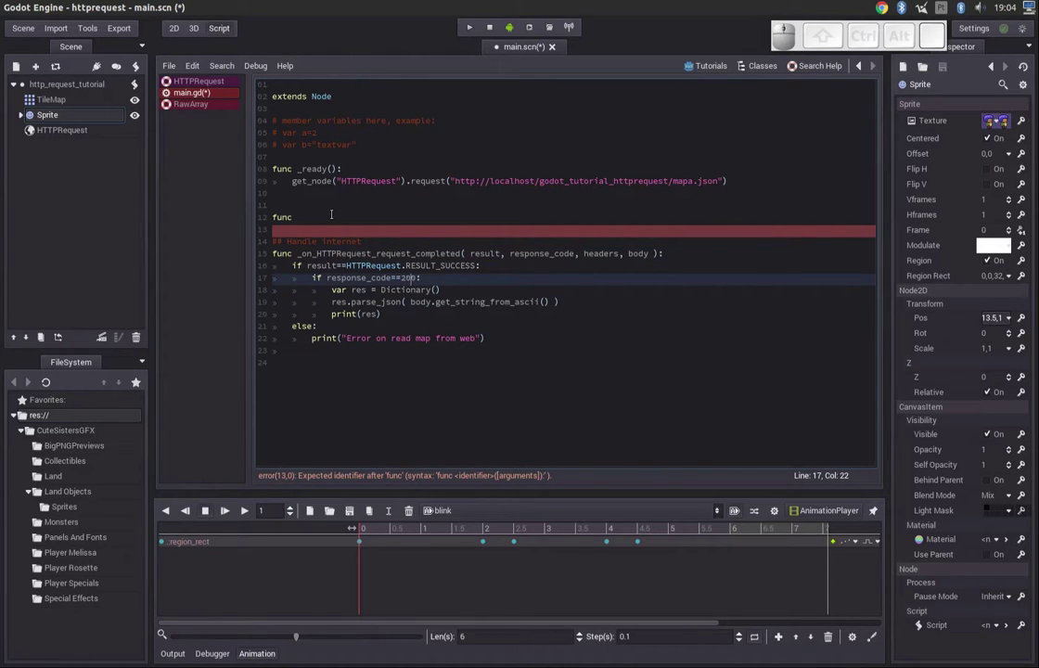
{"action": "key", "text": "Left"}
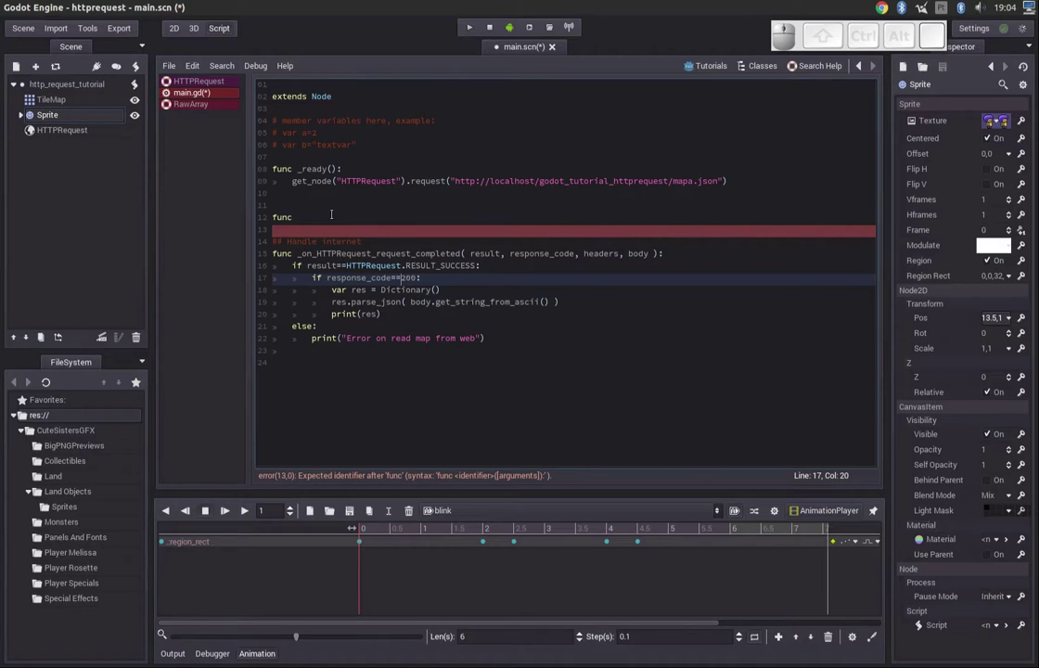
{"action": "key", "text": "Home"}
{"action": "key", "text": "shift+End"}
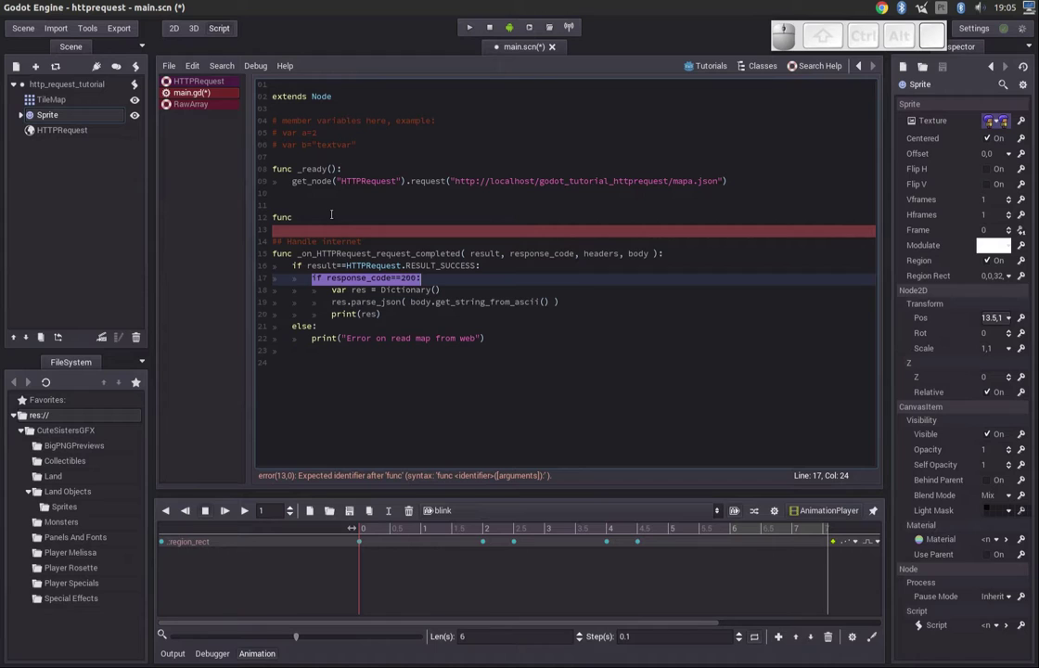
{"action": "key", "text": "Up"}
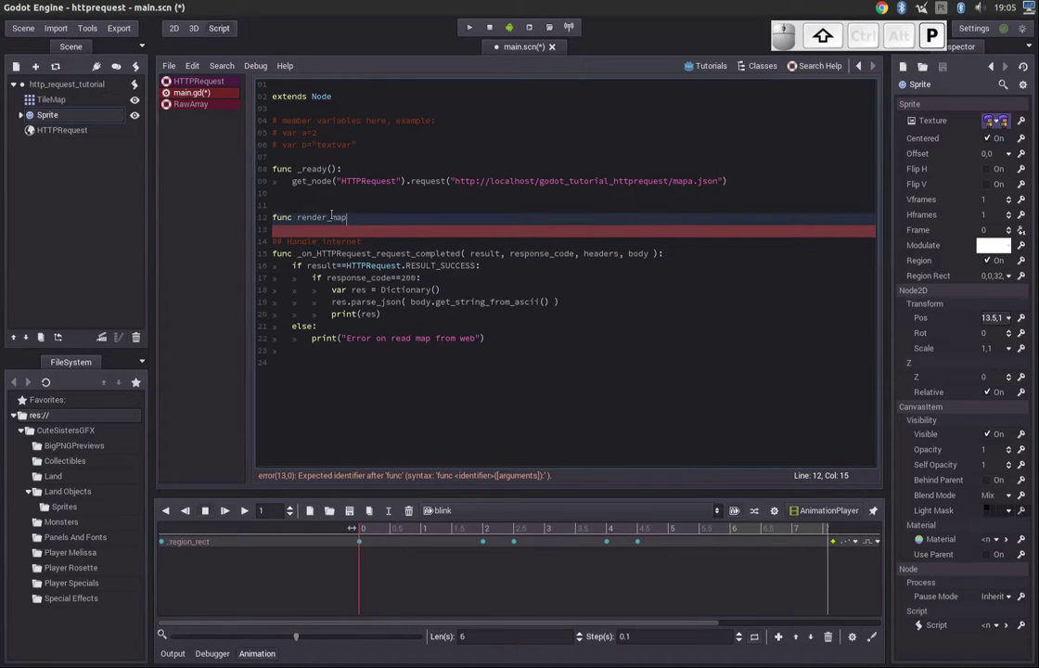
{"action": "key", "text": "shift+9"}
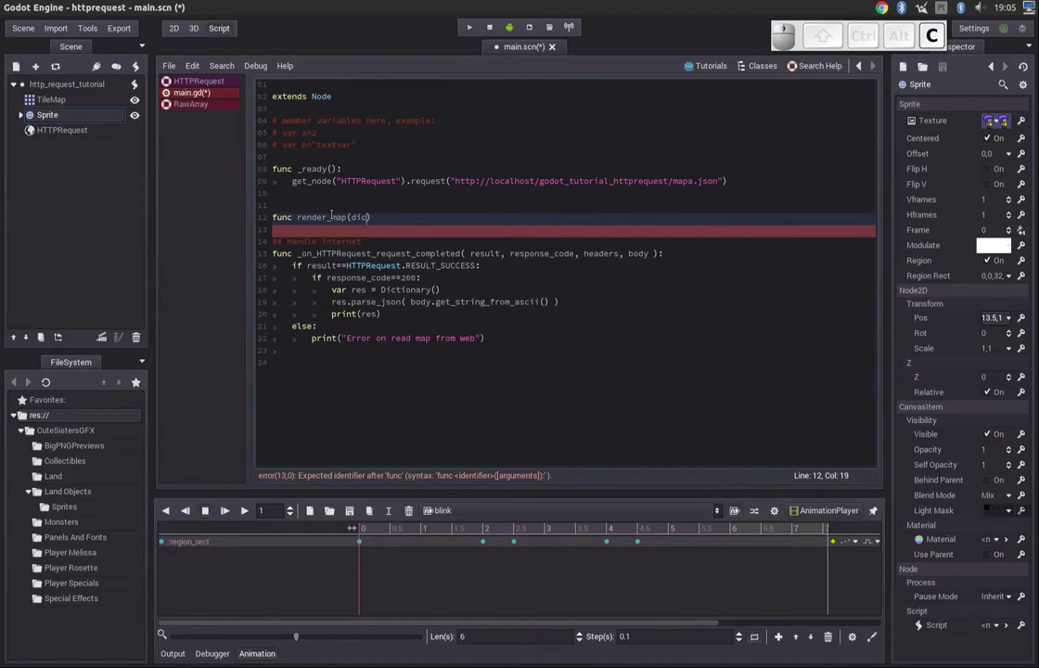
{"action": "key", "text": "End"}
{"action": "key", "text": "shift+;"}
{"action": "key", "text": "Return"}
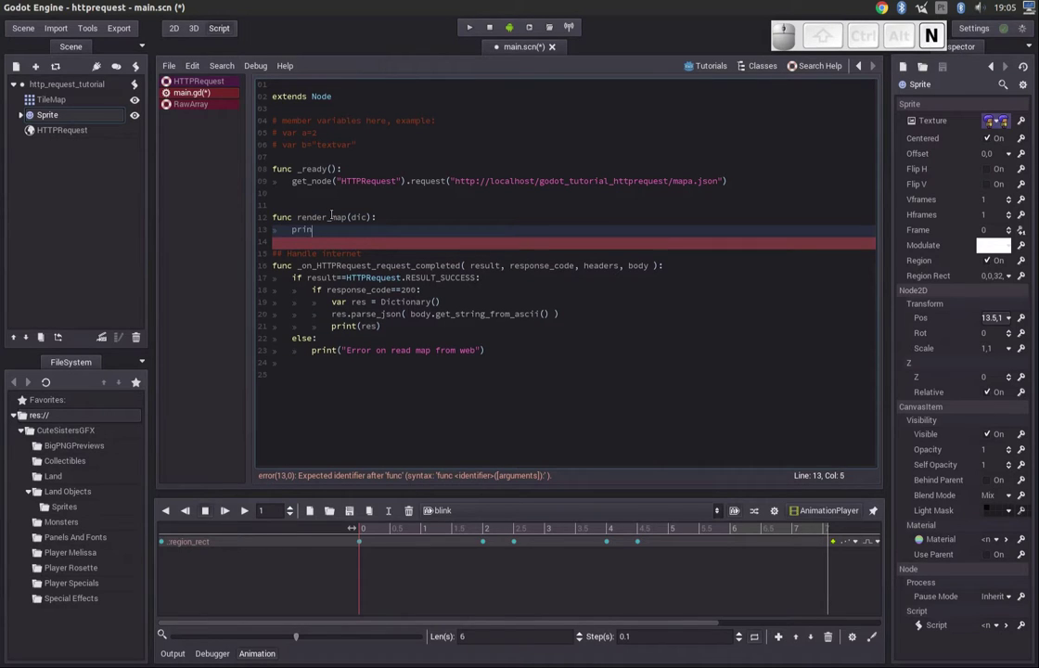
{"action": "key", "text": "t"}
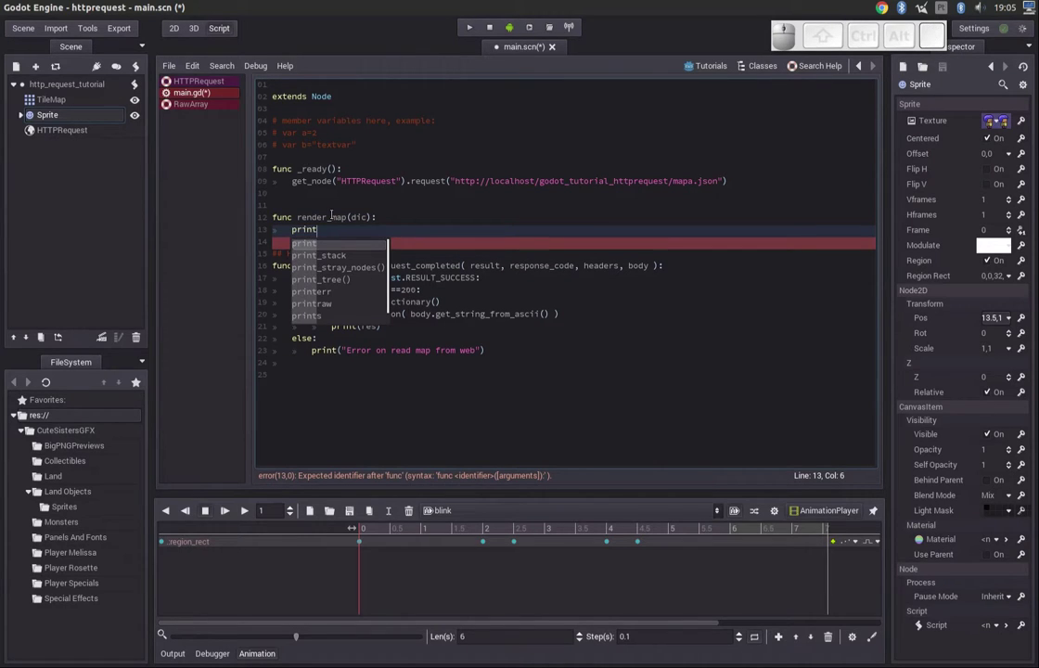
{"action": "key", "text": "shift+9"}
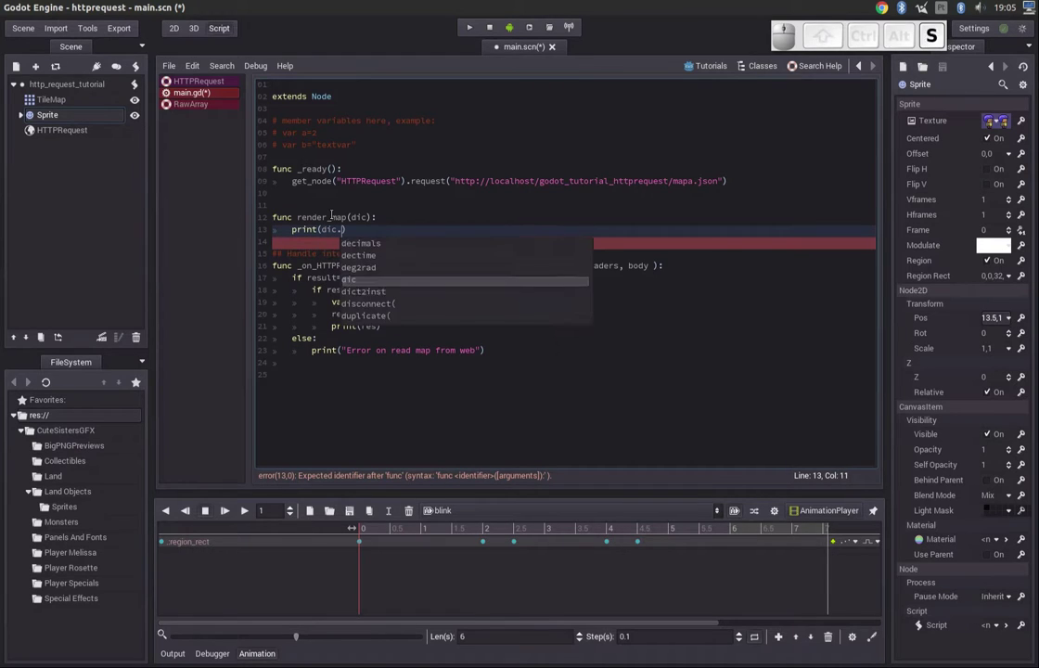
{"action": "key", "text": "BackSpace"}
{"action": "key", "text": "a"}
{"action": "key", "text": "w"}
{"action": "key", "text": "End"}
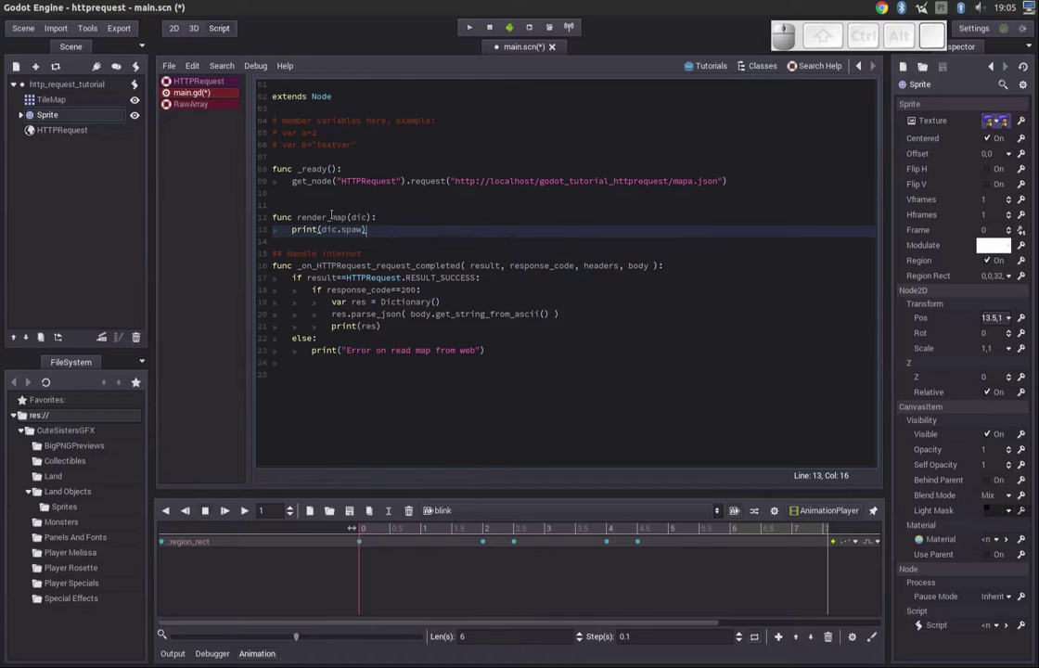
- Replace print(res) with render_map(res) in the handler, save the script and run the game
{"action": "key", "text": "Left"}
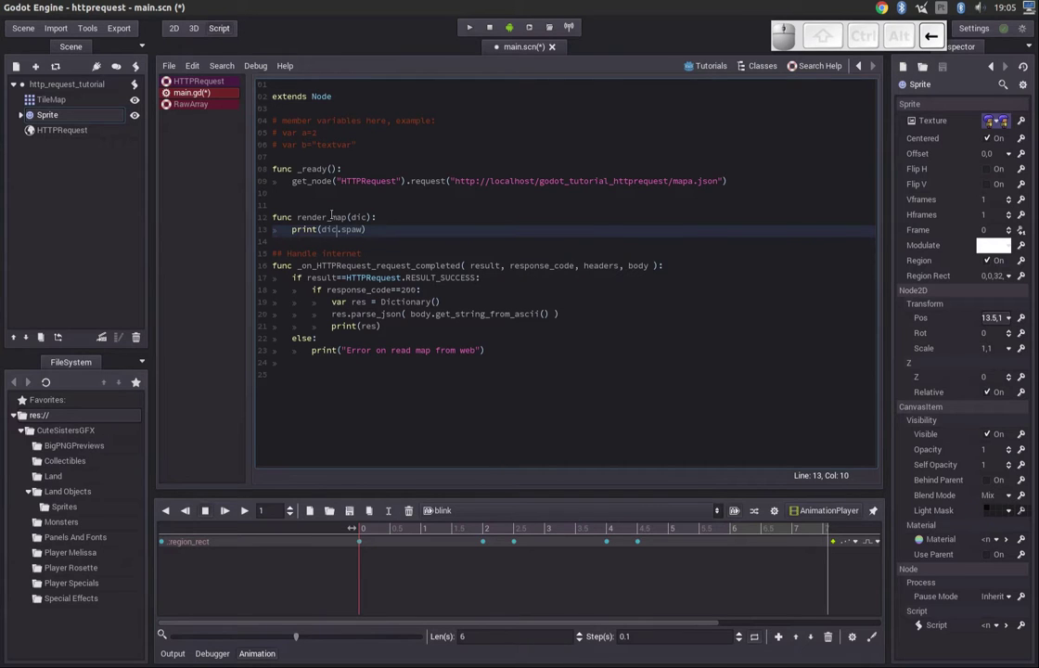
{"action": "key", "text": "End"}
{"action": "key", "text": "Down"}
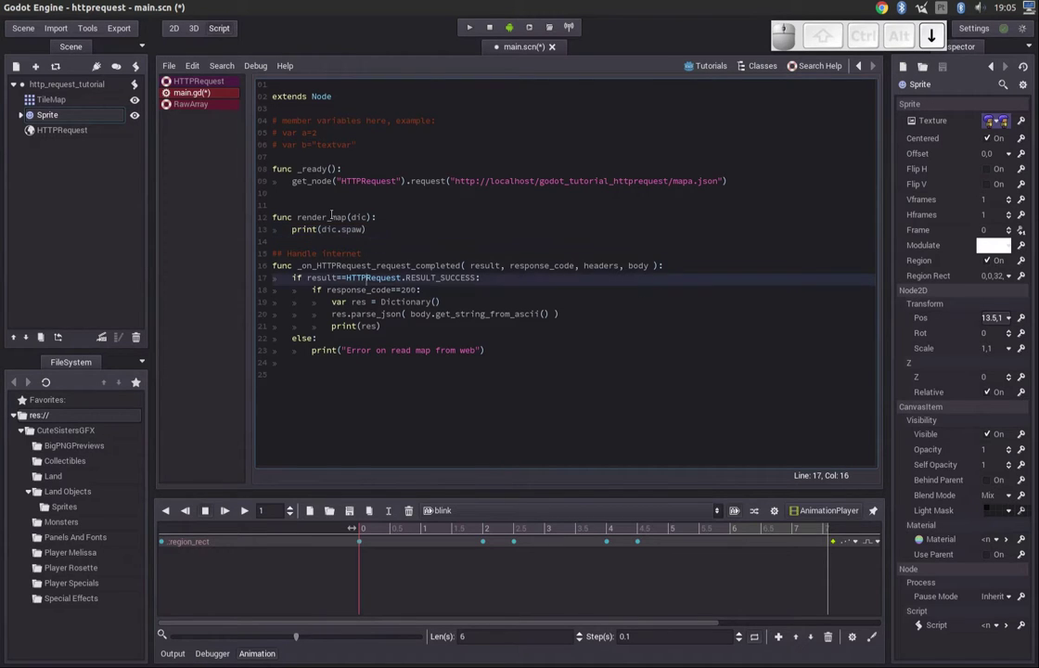
{"action": "key", "text": "Home"}
{"action": "key", "text": "shift+End"}
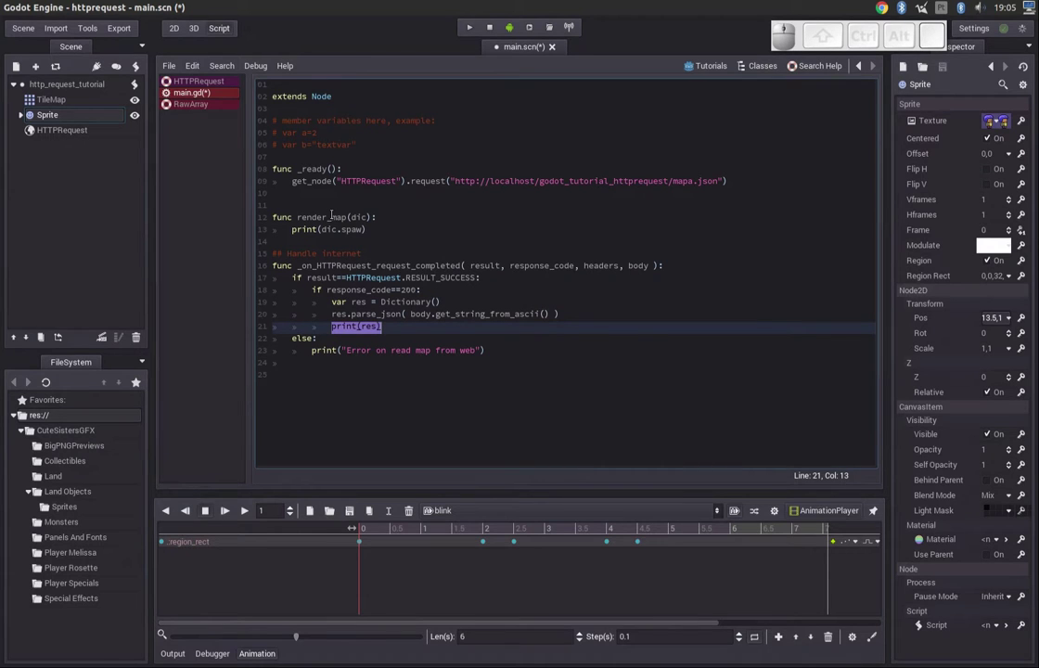
{"action": "key", "text": "Return"}
{"action": "key", "text": "Up"}
{"action": "key", "text": "Left"}
{"action": "key", "text": "Up"}
{"action": "key", "text": "F5"}
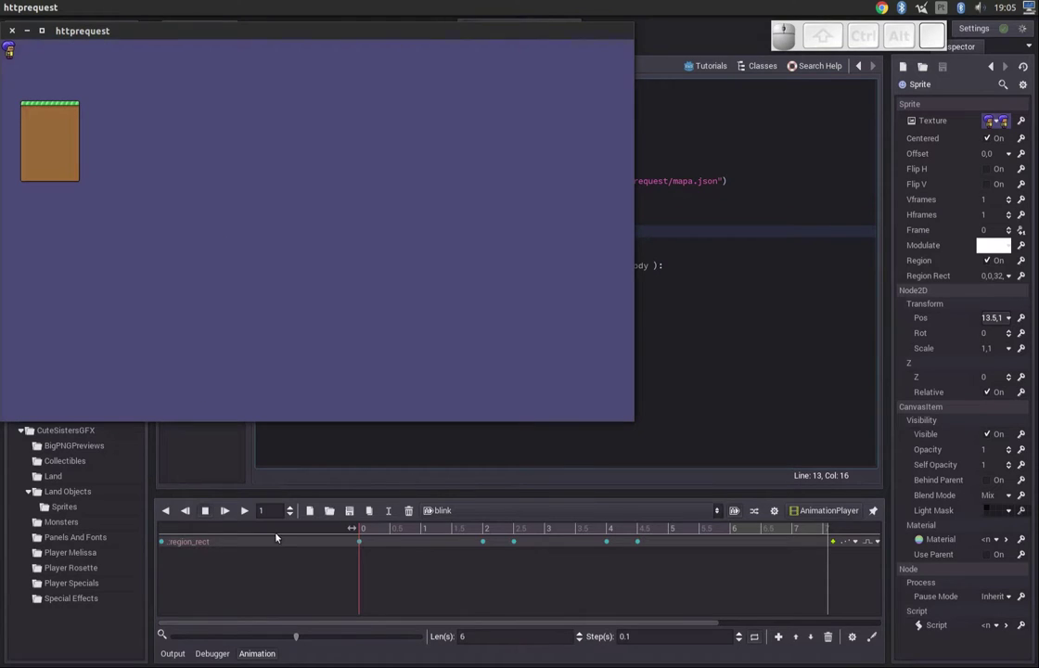
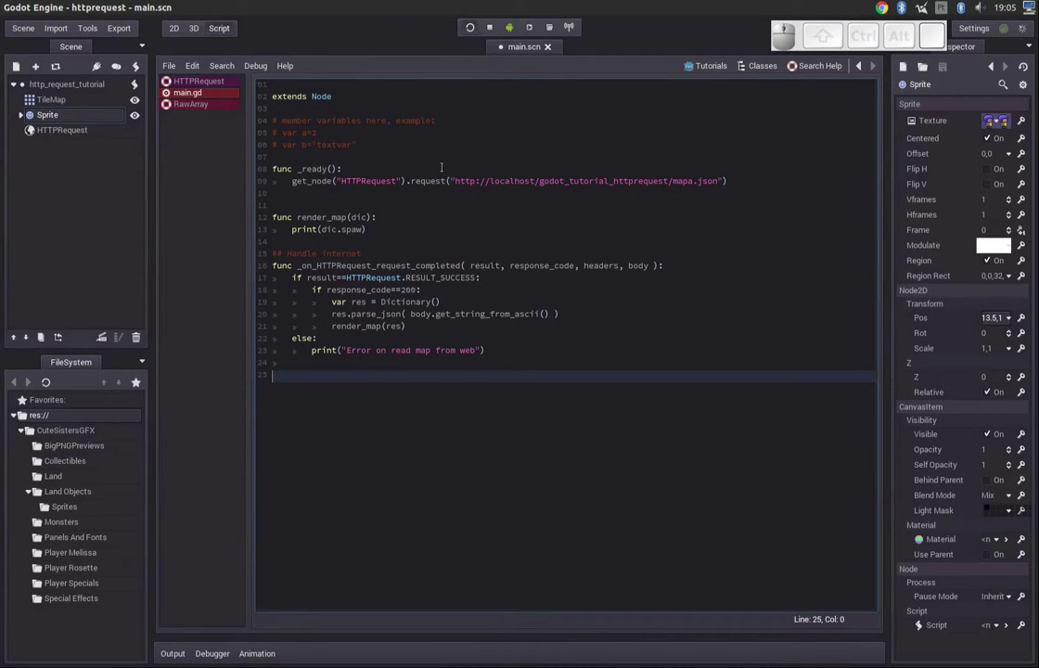
- Relaunch the scene to see the printed spawn values (x:100), (y:50)
{"action": "left_click", "coordinate": [498, 31]}
{"action": "left_click", "coordinate": [478, 31]}
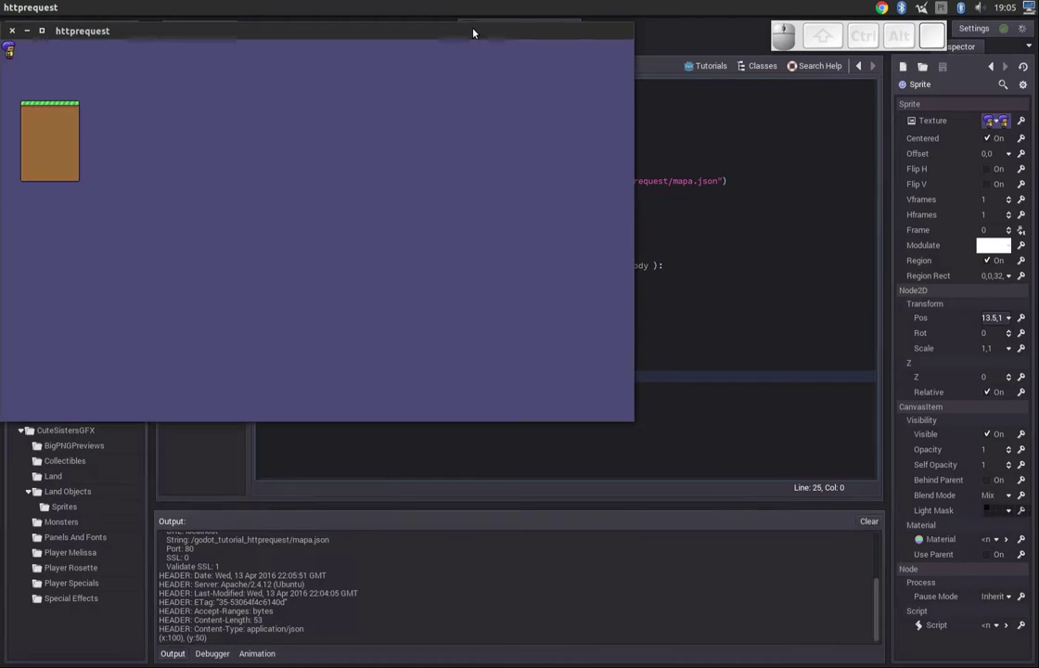
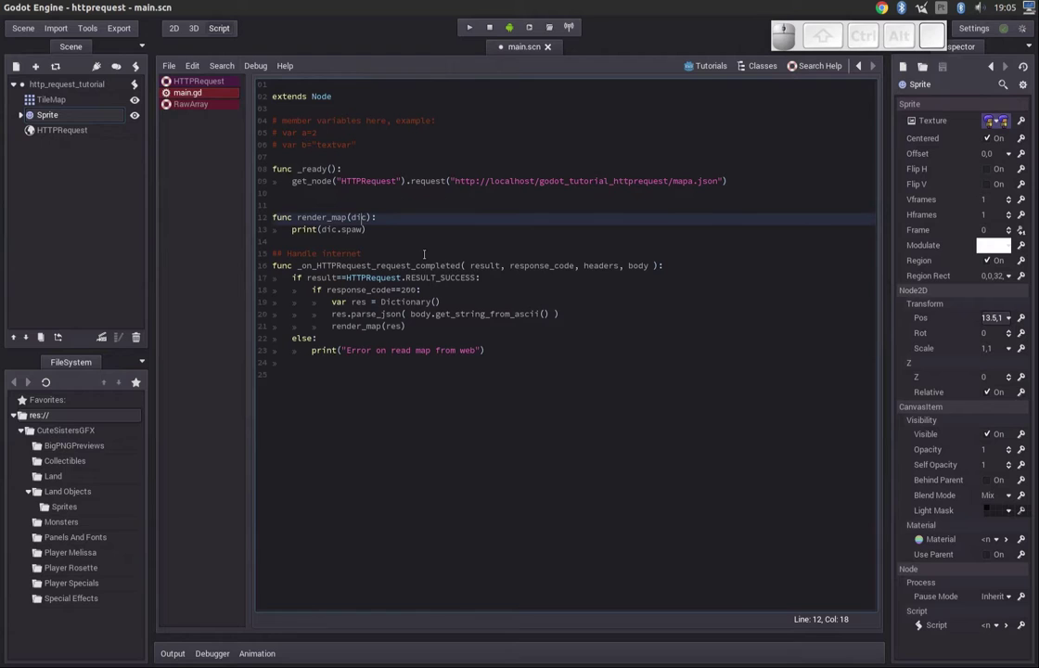
- Start a render_map line with get_node("Sprite").set_pos using autocompletion
{"action": "key", "text": "Down"}
{"action": "key", "text": "Up"}
{"action": "key", "text": "End"}
{"action": "key", "text": "Return"}
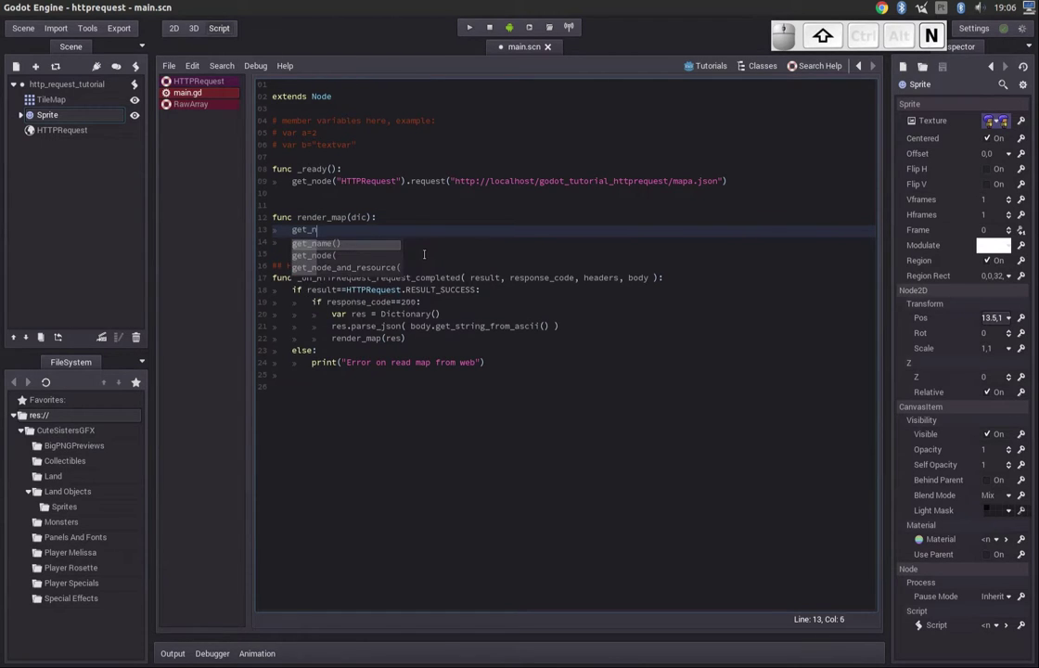
{"action": "key", "text": "Down"}
{"action": "key", "text": "Return"}
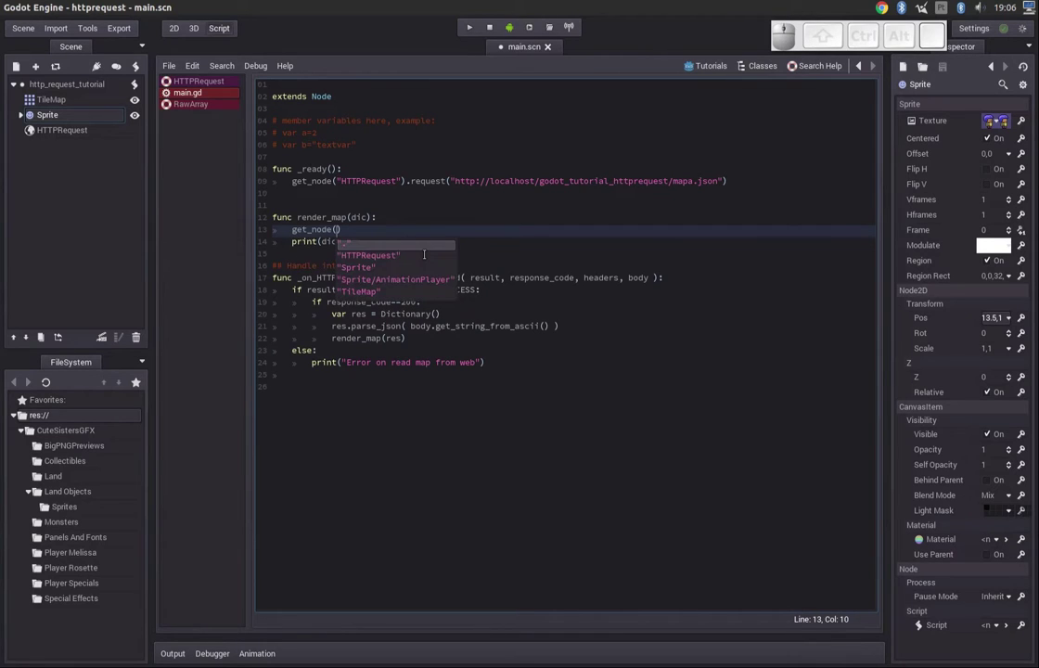
{"action": "key", "text": "Down"}
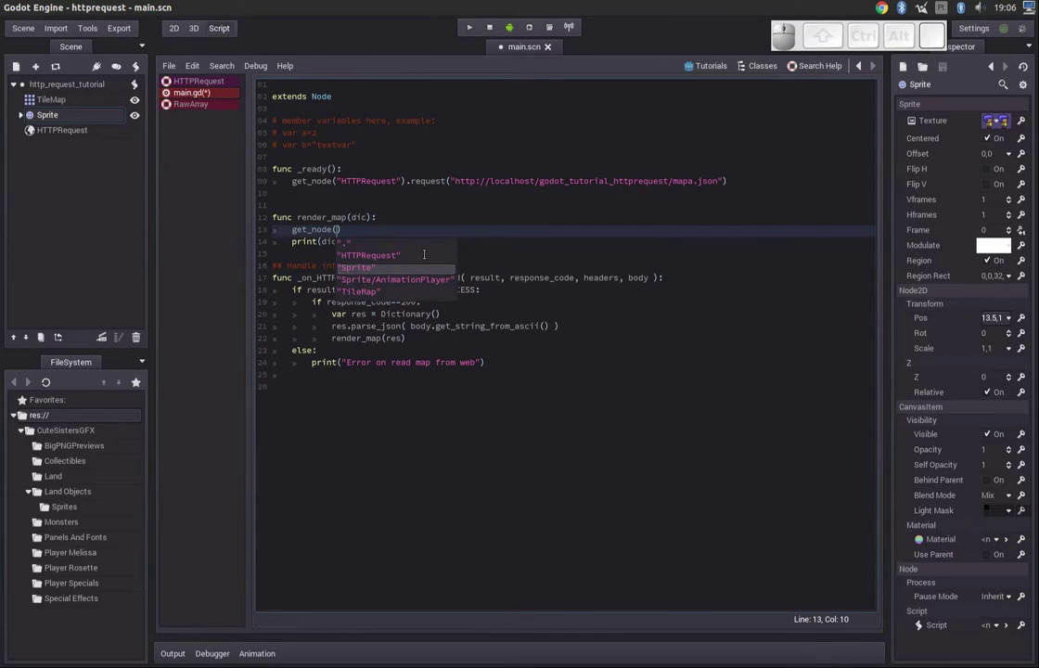
{"action": "key", "text": "Return"}
{"action": "key", "text": "End"}
{"action": "key", "text": "."}
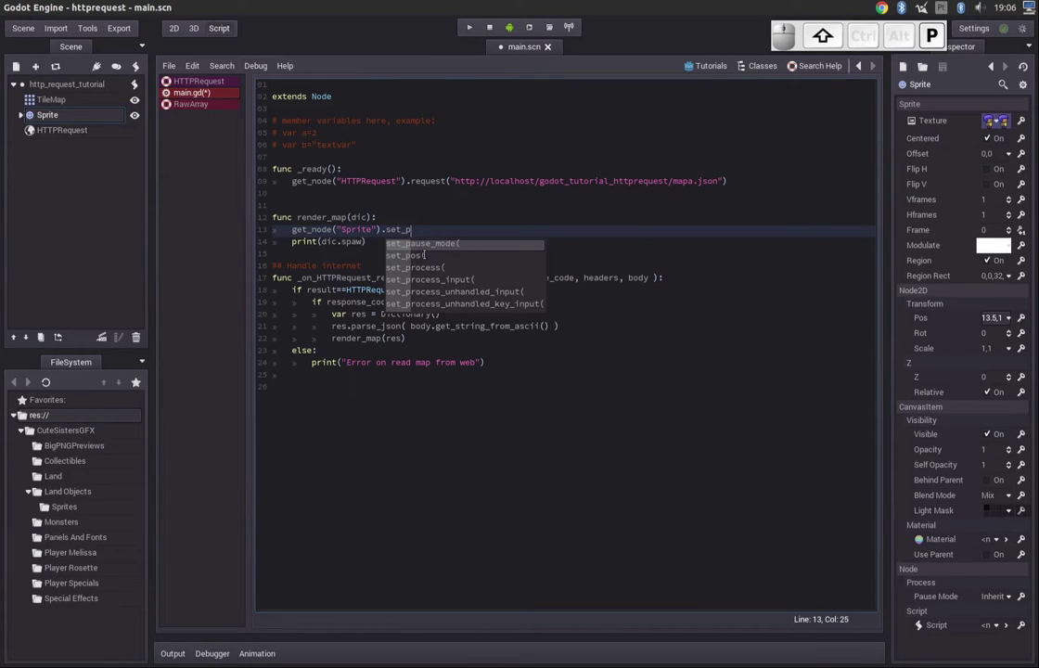
{"action": "key", "text": "Down"}
{"action": "key", "text": "Return"}
{"action": "key", "text": "space"}
{"action": "key", "text": "Left"}
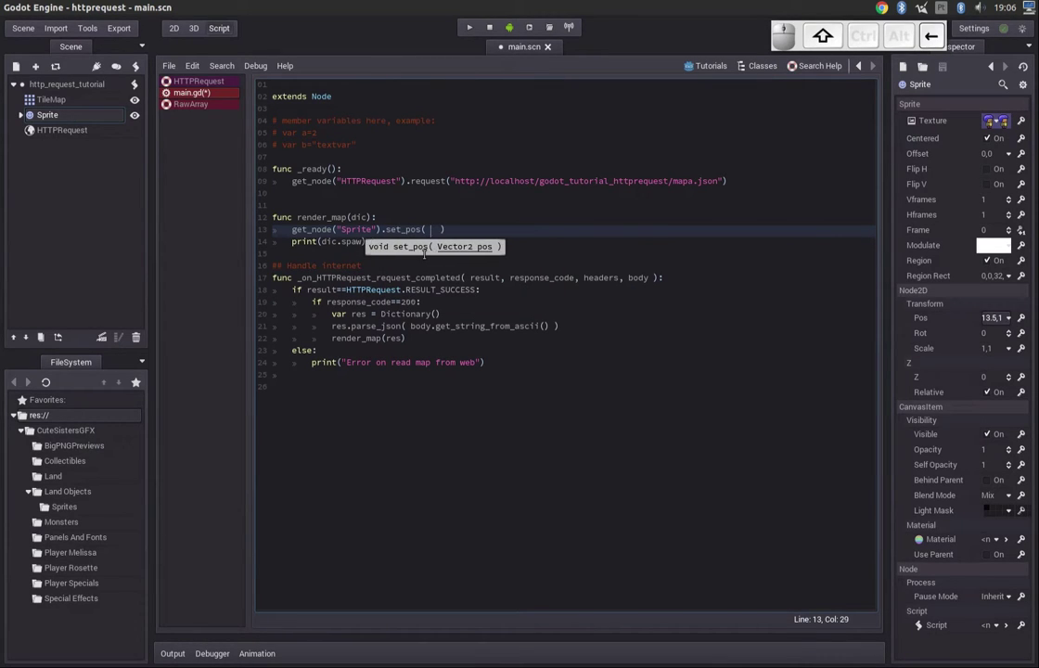
- Pass Vector2(dic.spaw.x, dic.spaw.y) as the position, save and run the game
{"action": "key", "text": "Return"}
{"action": "key", "text": "shift+9"}
{"action": "key", "text": "shift+Down"}
{"action": "key", "text": "Left"}
{"action": "key", "text": "ctrl+c"}
{"action": "key", "text": "ctrl+Up"}
{"action": "key", "text": "ctrl+End"}
{"action": "key", "text": "ctrl+Left"}
{"action": "key", "text": "ctrl+v"}
{"action": "key", "text": "ctrl+."}
{"action": "key", "text": "space"}
{"action": "key", "text": "ctrl+v"}
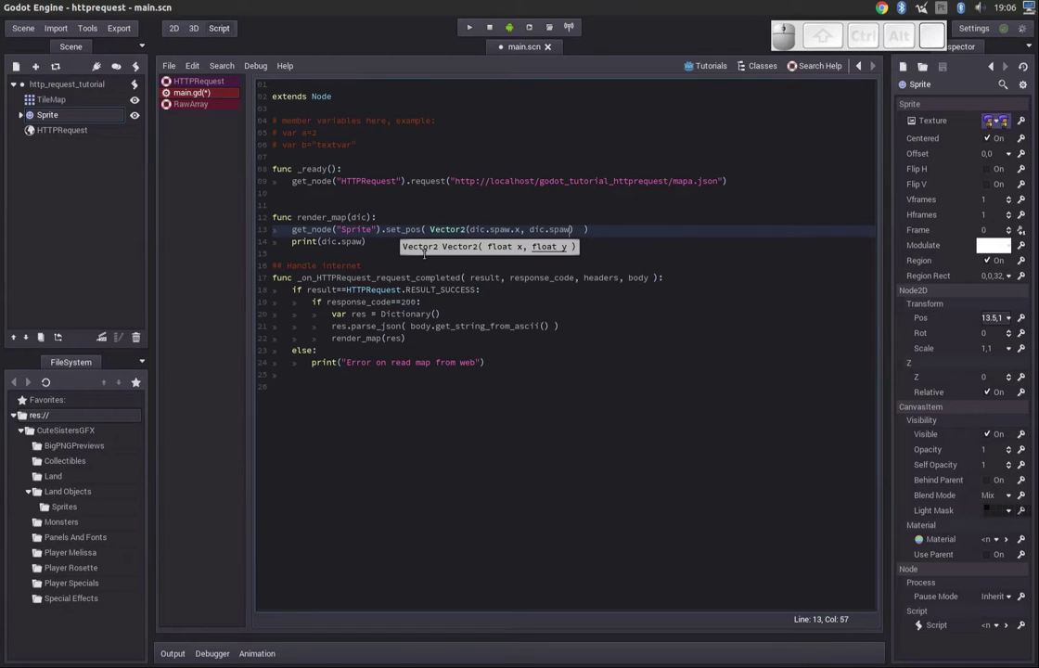
{"action": "key", "text": "."}
{"action": "key", "text": "y"}
{"action": "key", "text": "BackSpace"}
{"action": "key", "text": "Down"}
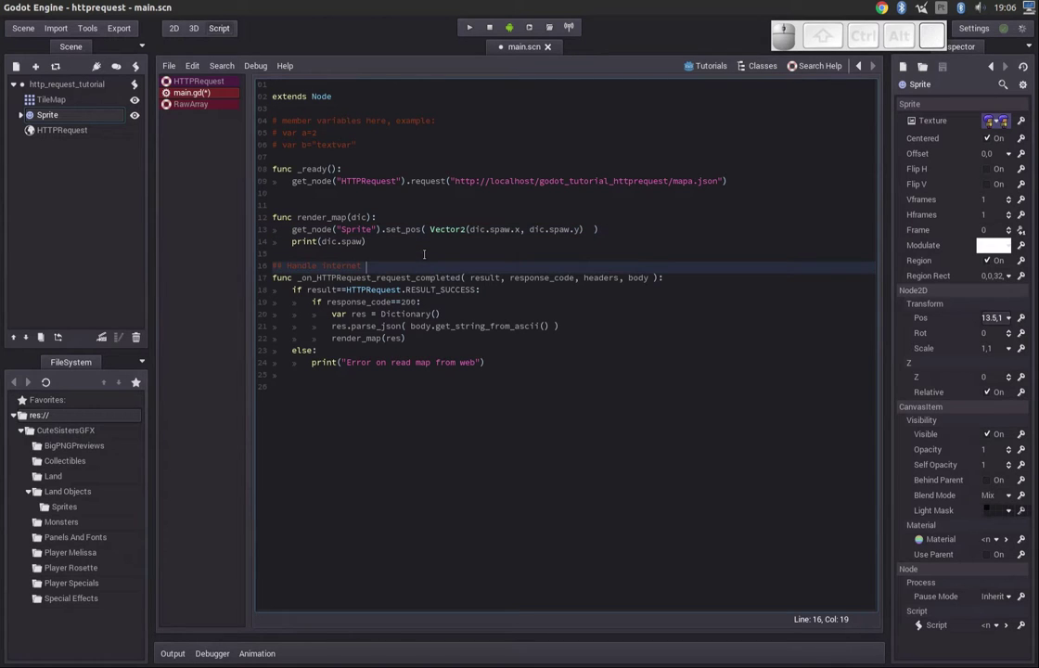
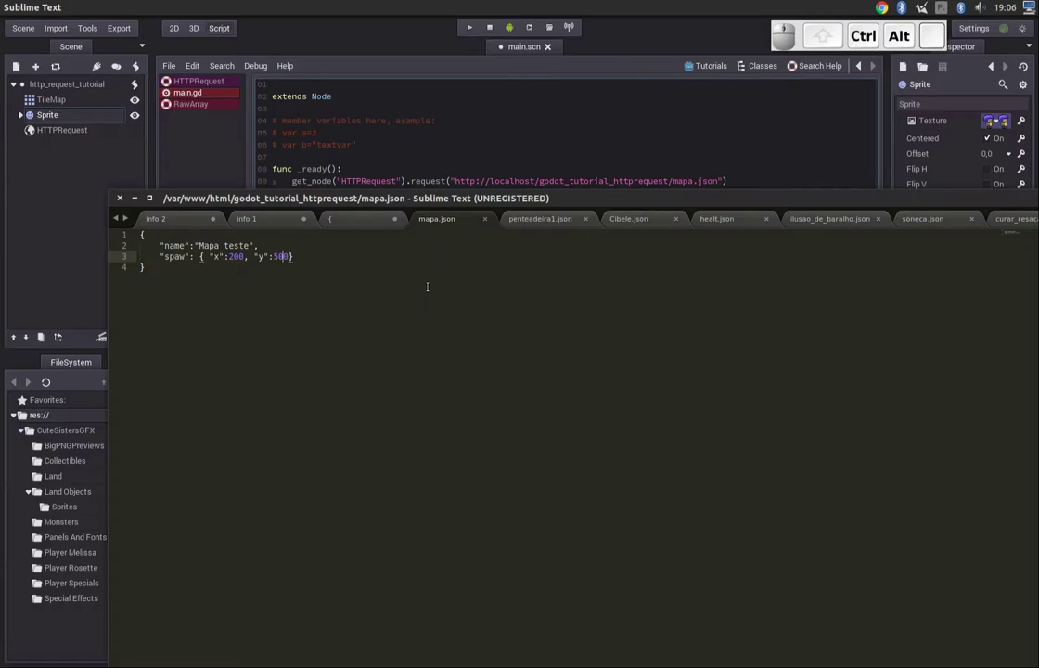
- Undo the spawn edit back to x 100, y 50 and start a "map": key below it
{"action": "key", "text": "ctrl+z"}
{"action": "key", "text": "ctrl+z"}
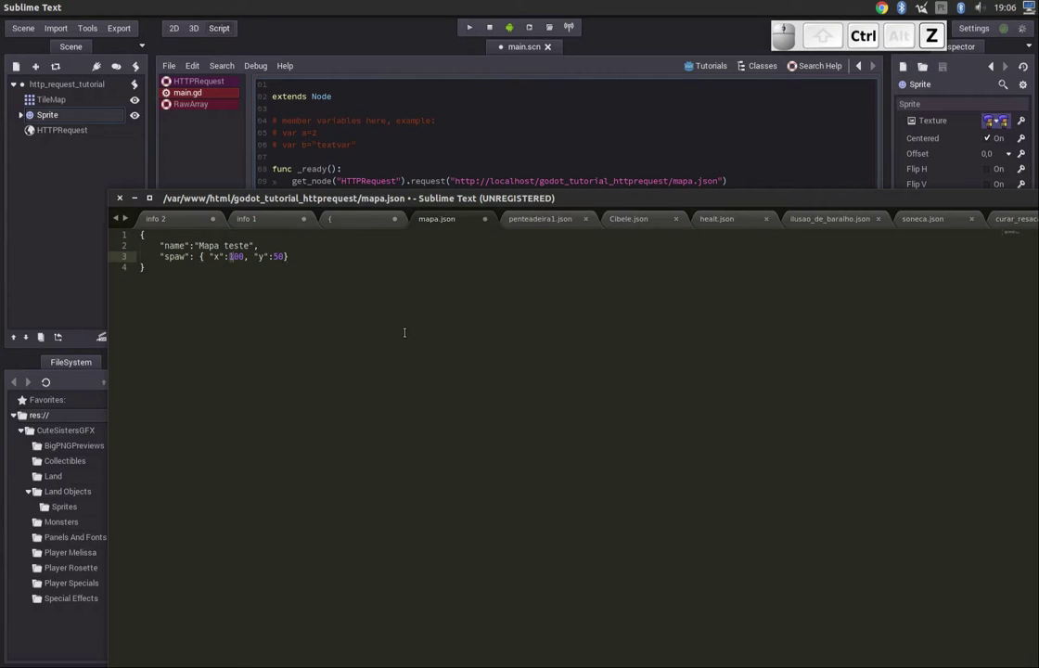
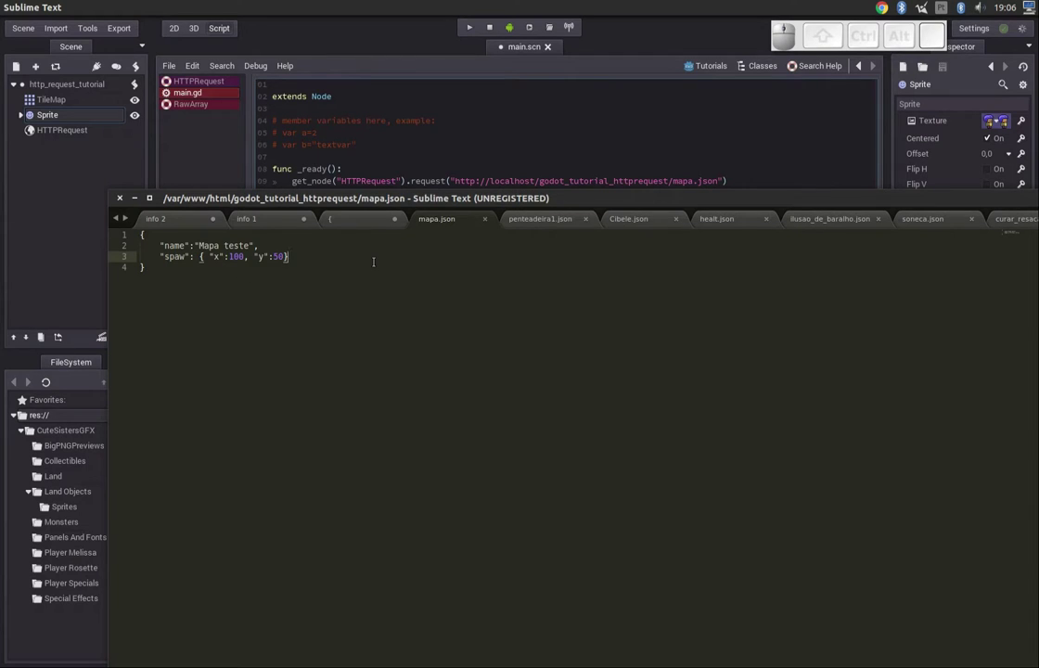
{"action": "key", "text": ","}
{"action": "key", "text": "Return"}
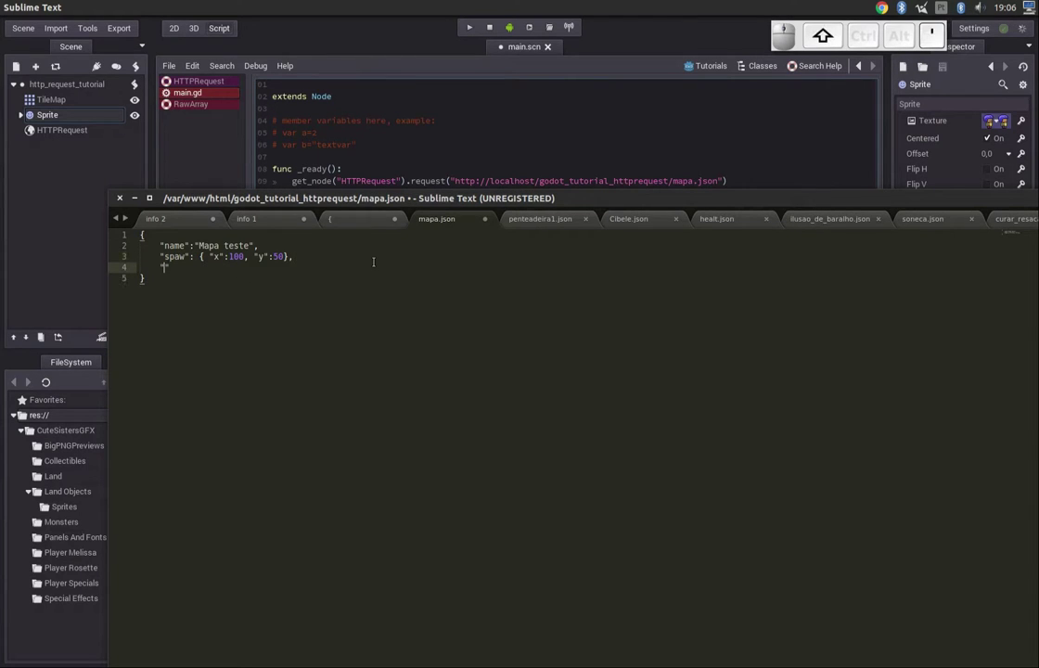
{"action": "key", "text": "BackSpace"}
{"action": "key", "text": "Right"}
{"action": "key", "text": "shift+."}
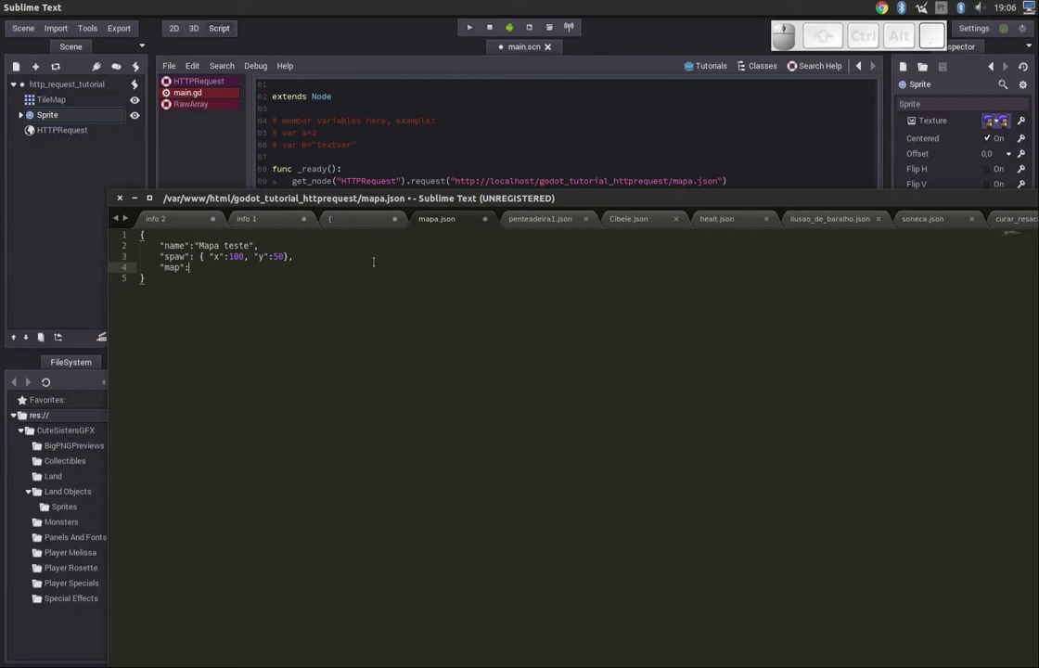
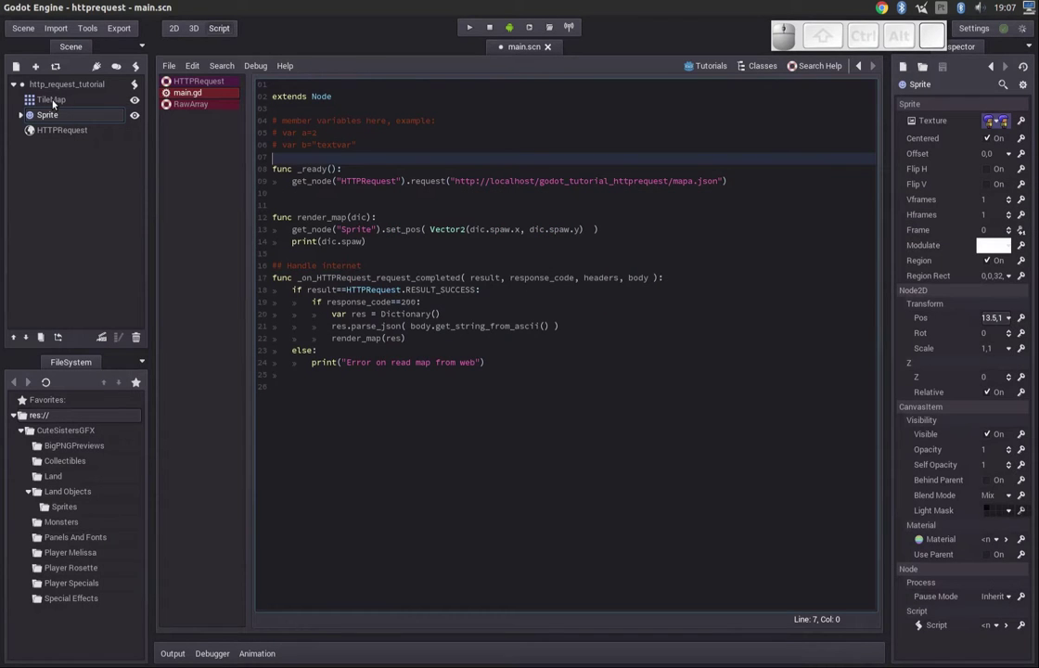
- Select the TileMap node and pan the 2D viewport over the painted tiles
{"action": "left_click", "coordinate": [56, 101]}
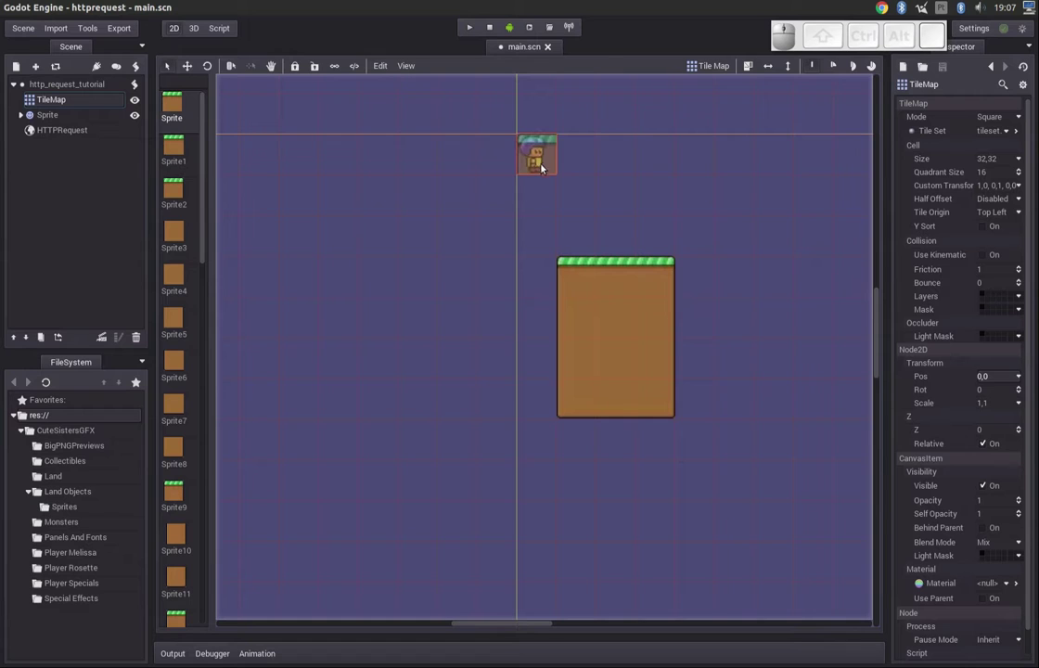
{"action": "left_click_drag", "start_coordinate": [470, 625], "coordinate": [563, 310]}
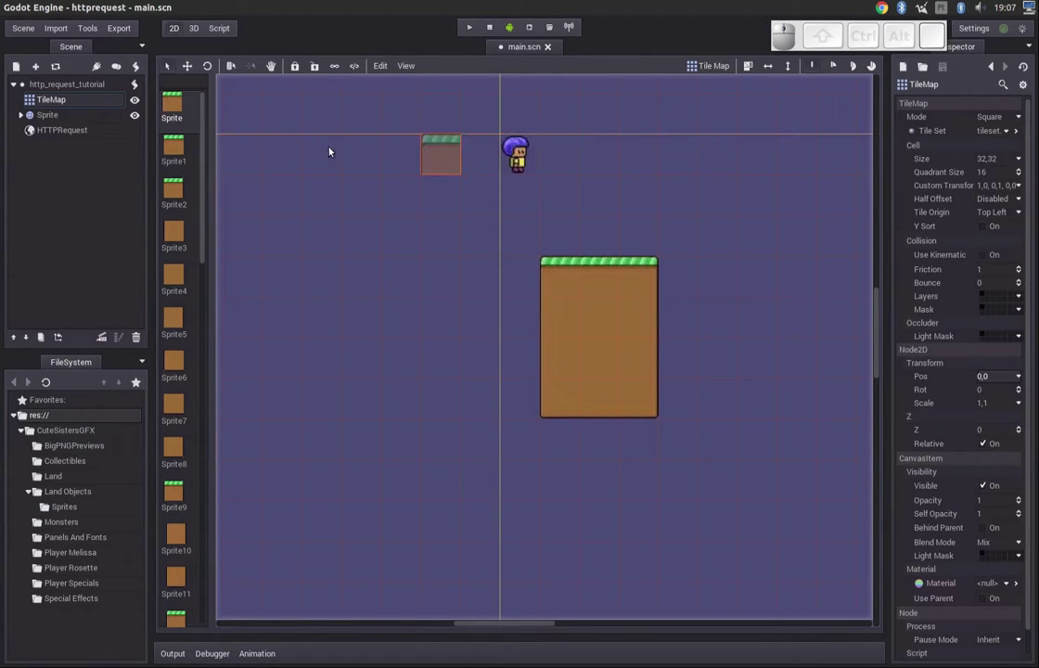
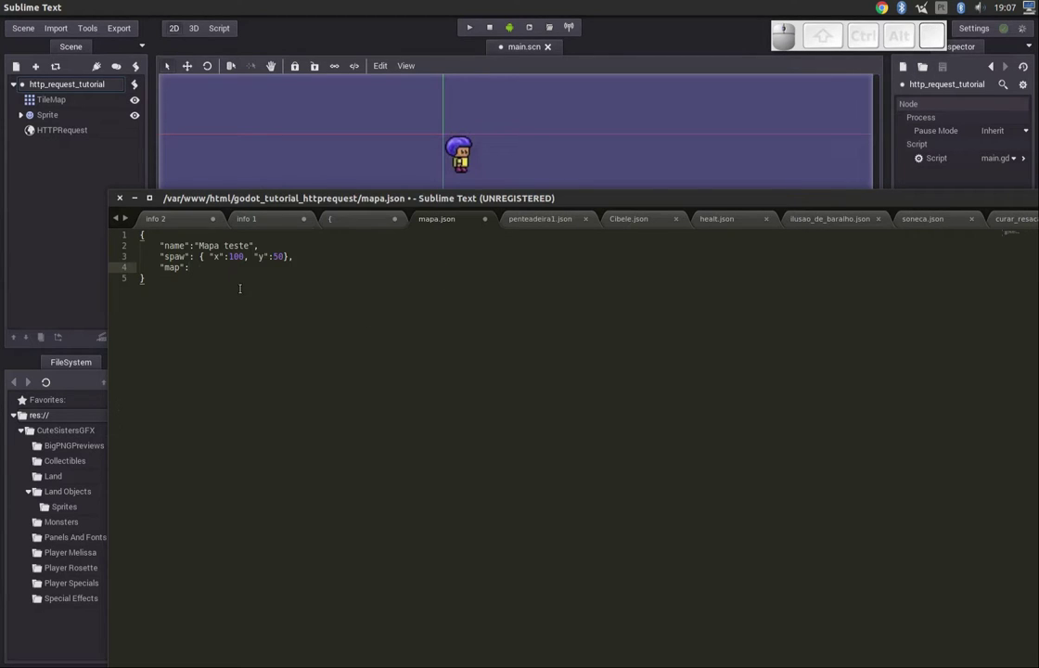
- Add array brackets after the map key and start an indented first row inside them
{"action": "key", "text": "space"}
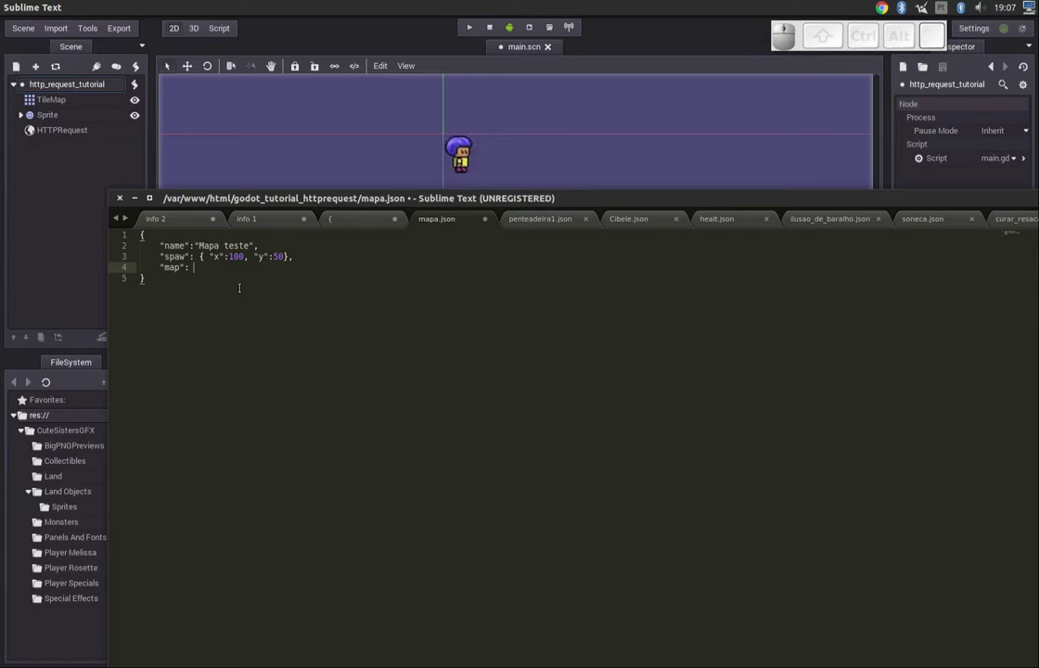
{"action": "key", "text": "Left"}
{"action": "key", "text": "Home"}
{"action": "key", "text": "End"}
{"action": "key", "text": "["}
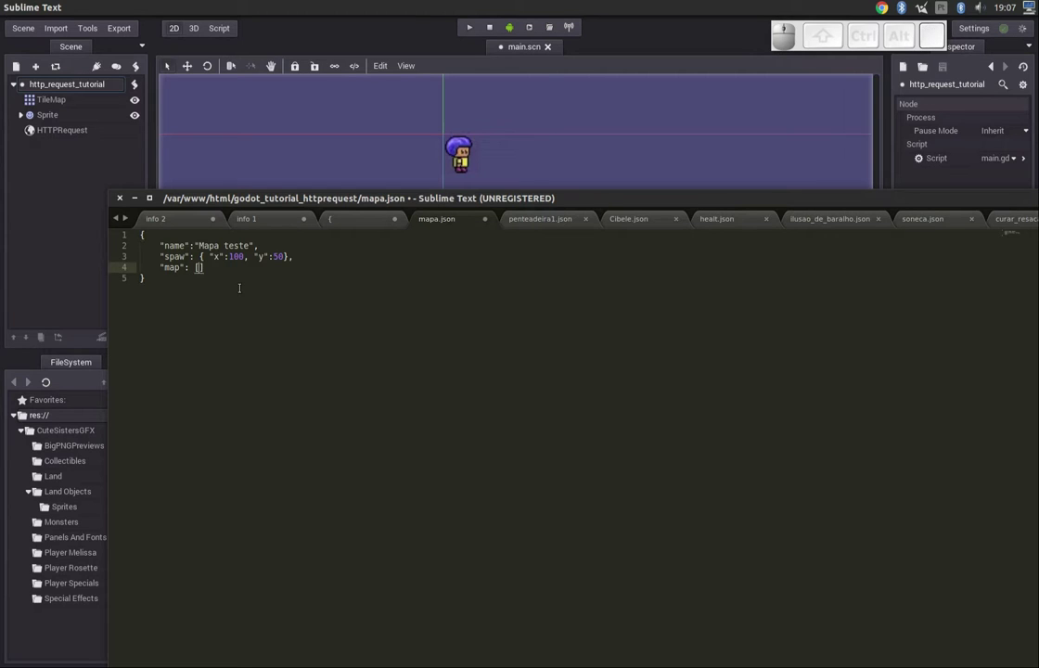
{"action": "key", "text": "Return"}
{"action": "key", "text": "Up"}
{"action": "key", "text": "End"}
{"action": "key", "text": "Return"}
{"action": "key", "text": "Tab"}
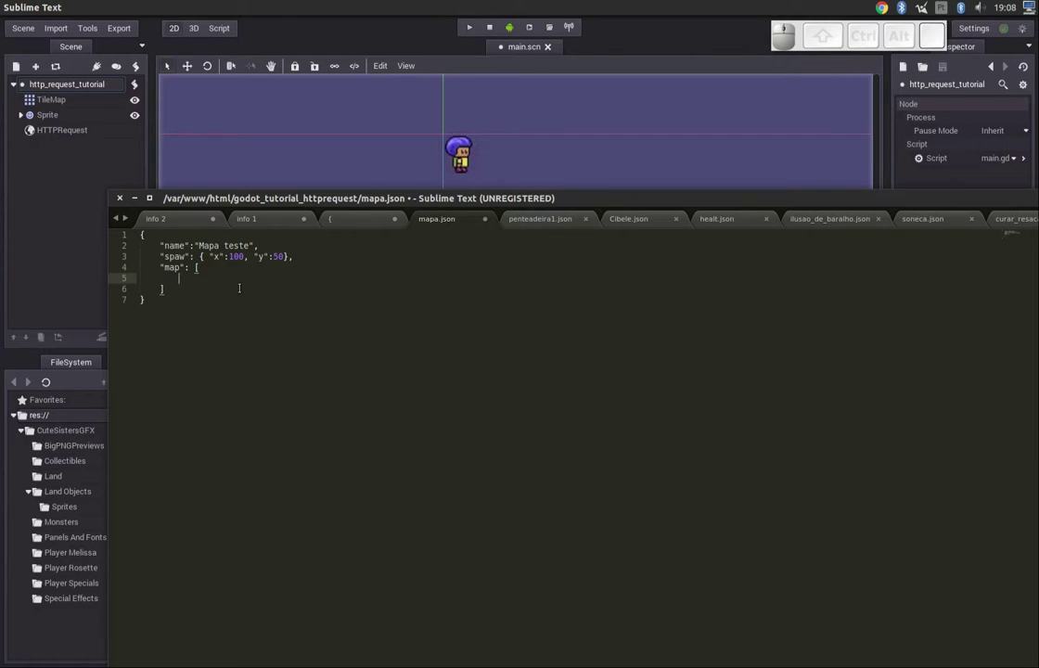
{"action": "key", "text": "["}
{"action": "key", "text": "]"}
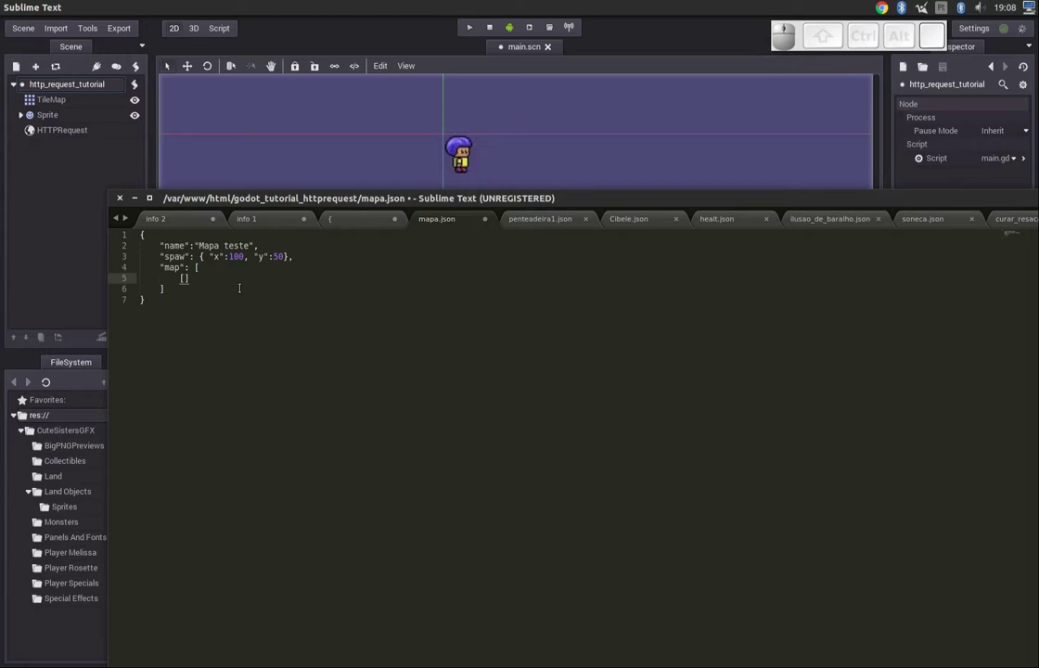
{"action": "key", "text": "Left"}
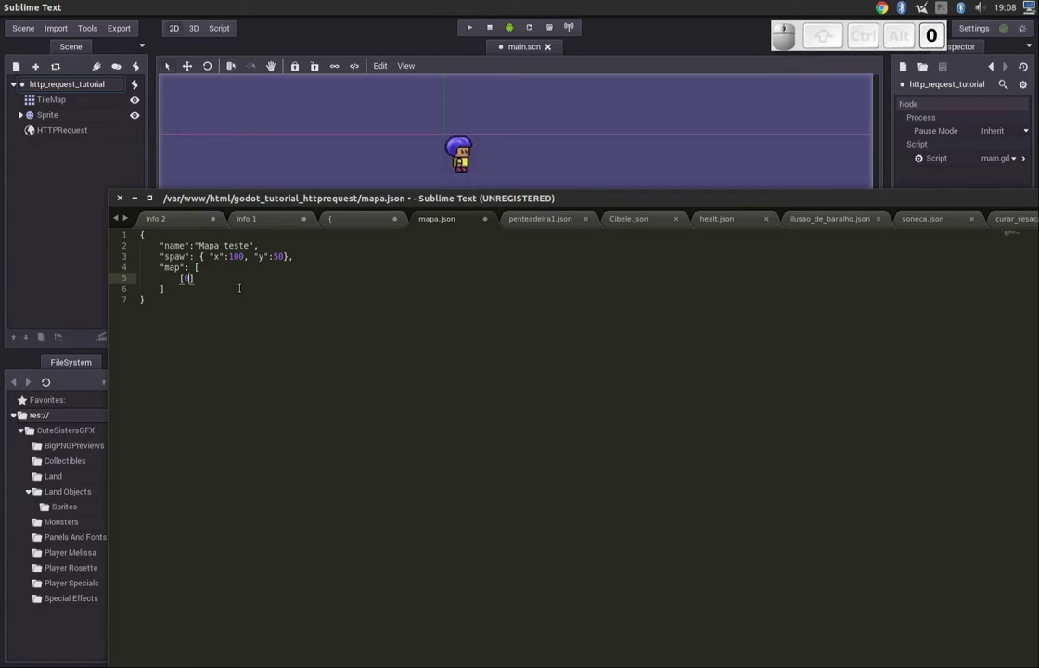
{"action": "key", "text": "Up"}
{"action": "key", "text": "Left"}
{"action": "key", "text": "shift+Down"}
- Paste the 16 rows of tile numbers into the map array and save mapa.json
{"action": "key", "text": "ctrl+shift+v"}
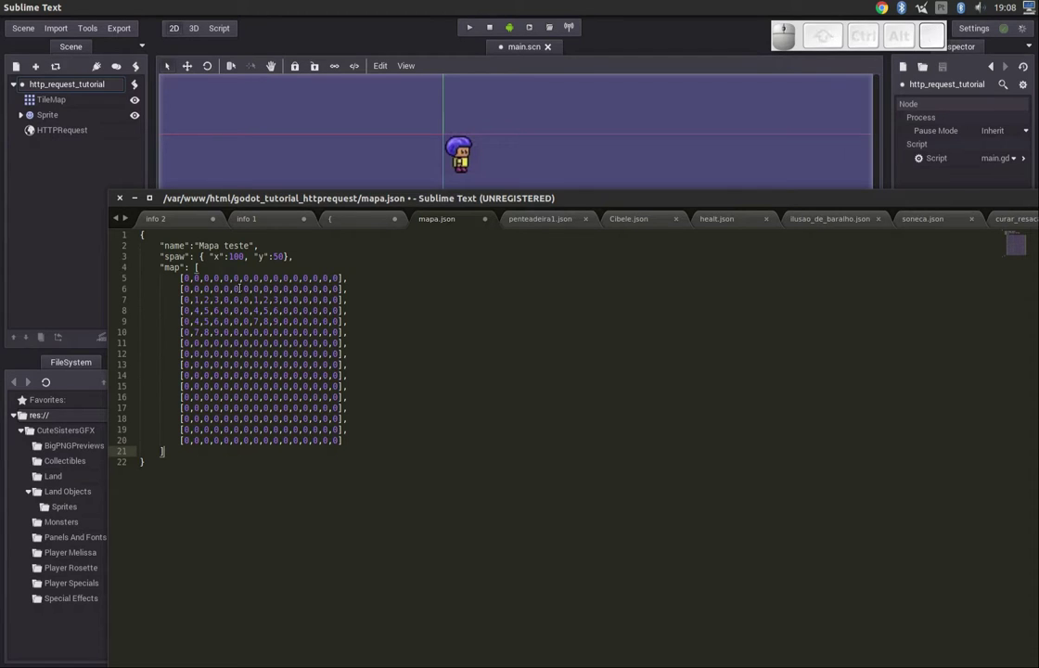
{"action": "key", "text": "Up"}
{"action": "key", "text": "Down"}
{"action": "key", "text": "End"}
{"action": "key", "text": "Up"}
{"action": "key", "text": "Left"}
{"action": "key", "text": "Down"}
{"action": "key", "text": "Up"}
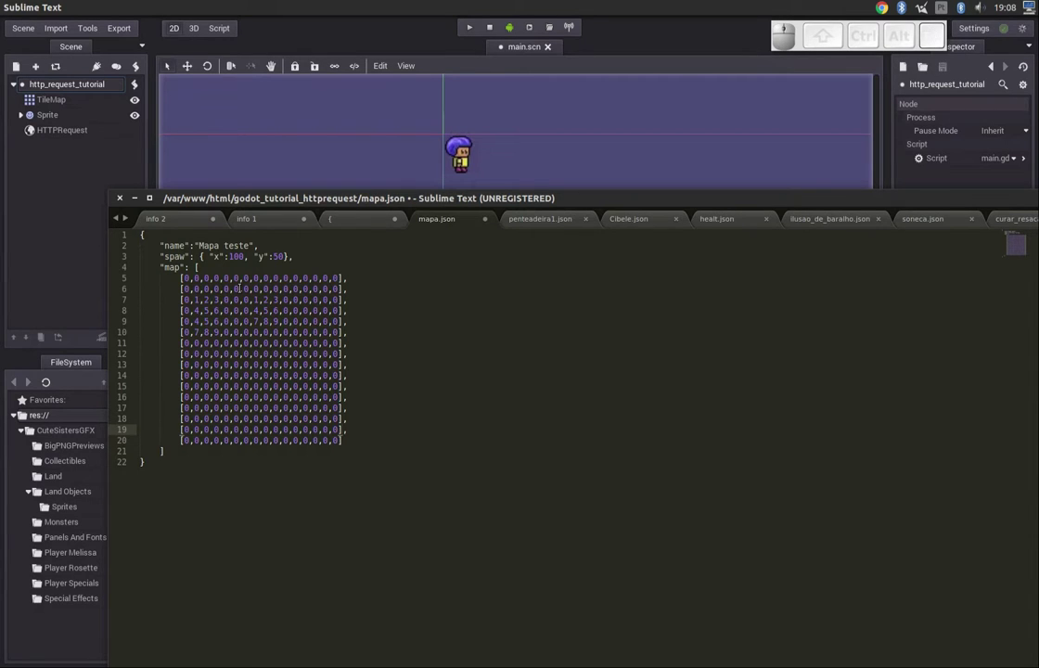
{"action": "key", "text": "Left"}
{"action": "key", "text": "Down"}
{"action": "key", "text": "Right"}
{"action": "key", "text": "Up"}
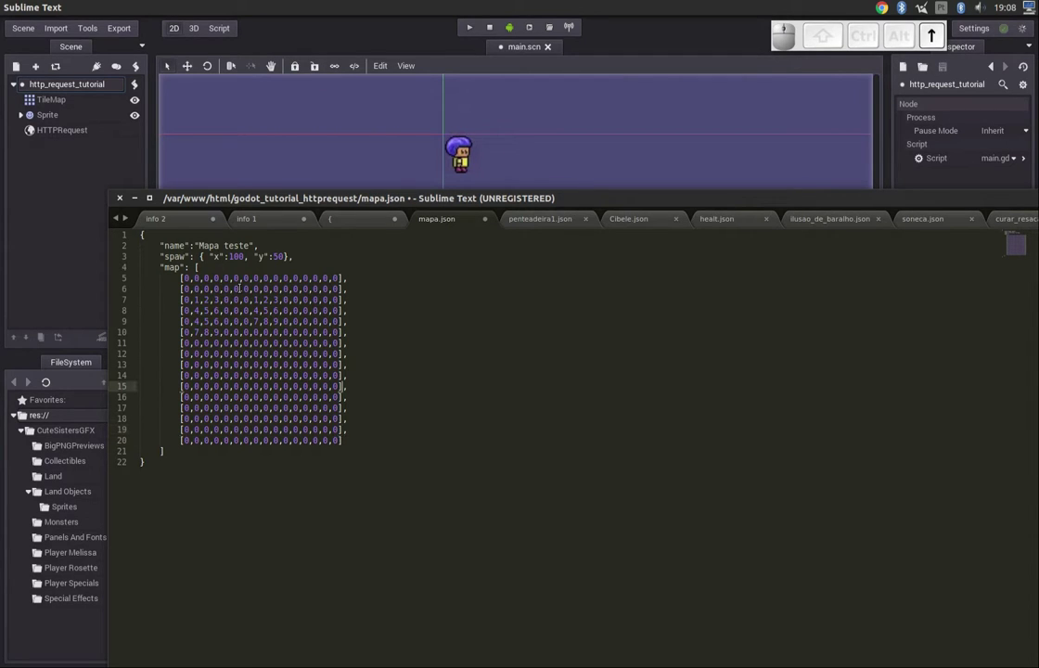
{"action": "key", "text": "ctrl+s"}
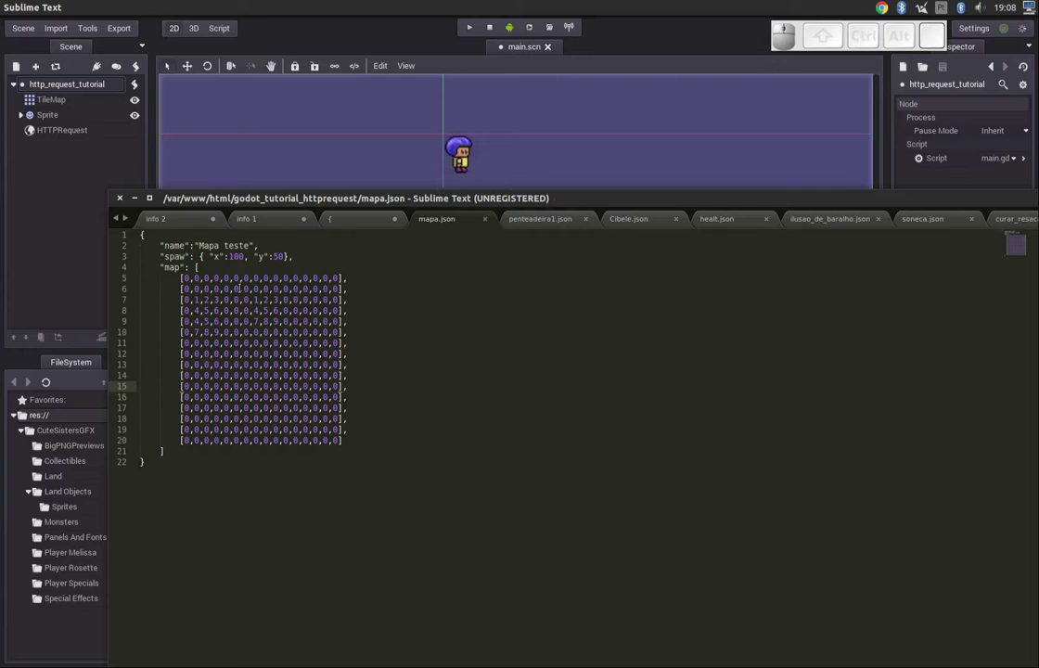
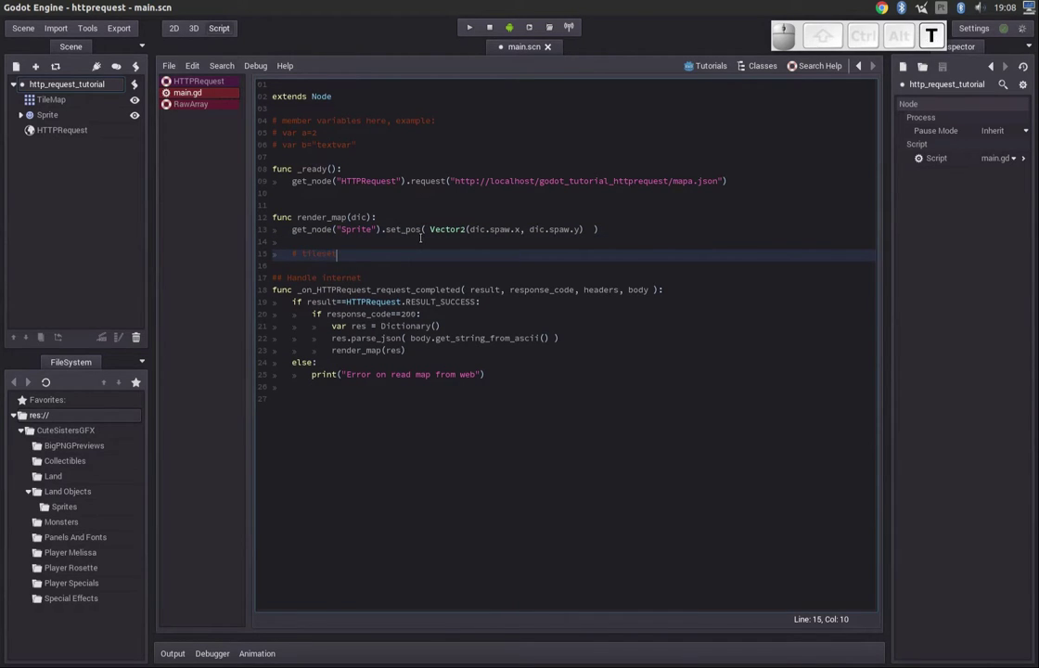
- Write for lin in dic.map: with print(lin) in its body and run the game with F5 to test it
{"action": "key", "text": "Return"}
{"action": "key", "text": "space"}
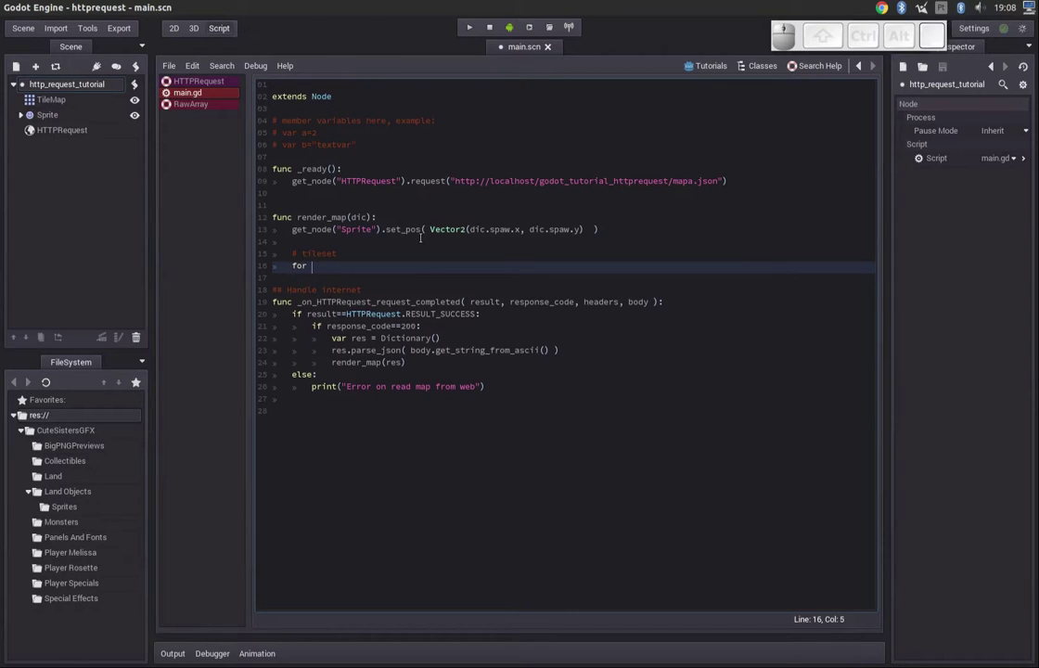
{"action": "key", "text": "space"}
{"action": "key", "text": "space"}
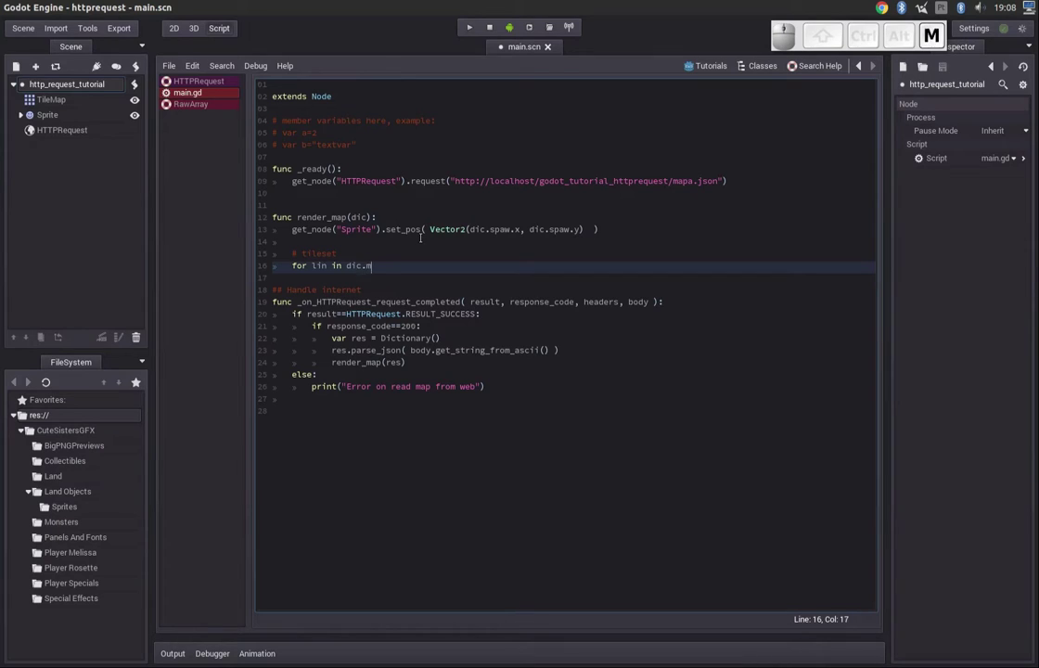
{"action": "key", "text": "shift+;"}
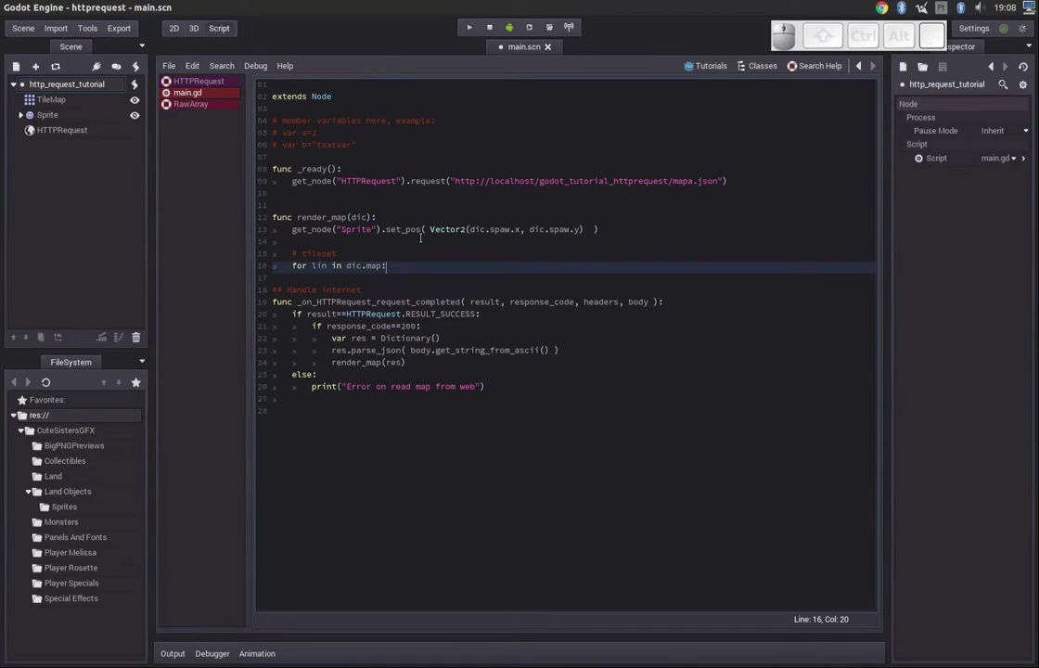
{"action": "key", "text": "shift+Home"}
{"action": "key", "text": "shift+End"}
{"action": "key", "text": "shift+Return"}
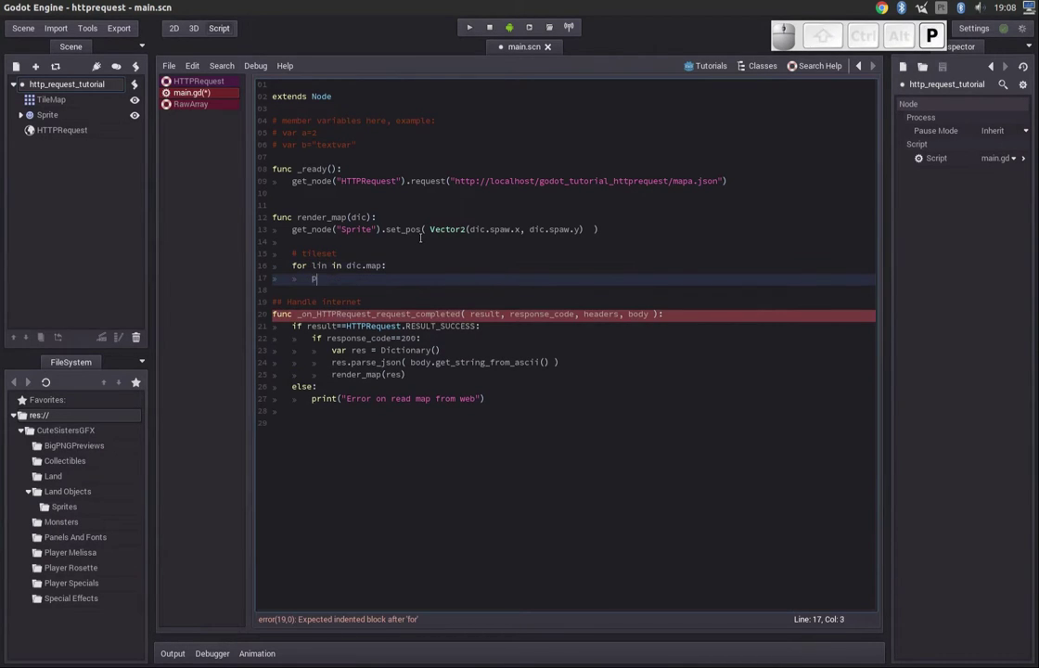
{"action": "key", "text": "F5"}
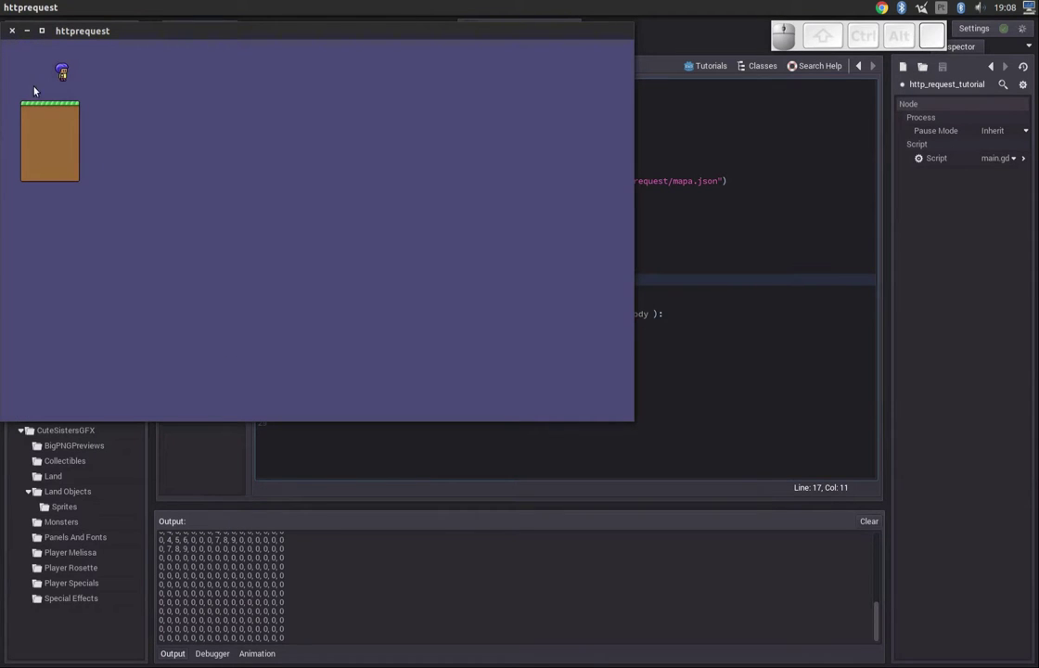
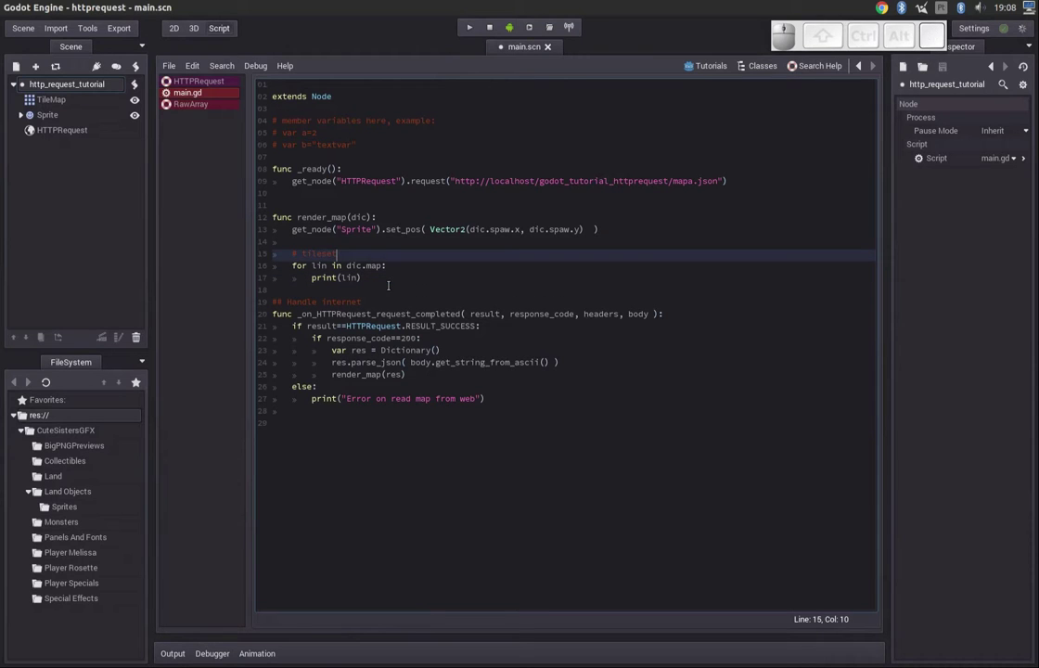
- Declare var y = 0 before the row loop as the row counter
{"action": "key", "text": "Down"}
{"action": "key", "text": "Up"}
{"action": "key", "text": "Return"}
{"action": "key", "text": "v"}
{"action": "key", "text": "r"}
{"action": "key", "text": "space"}
{"action": "key", "text": "="}
{"action": "key", "text": "space"}
{"action": "key", "text": "0"}
{"action": "key", "text": "Down"}
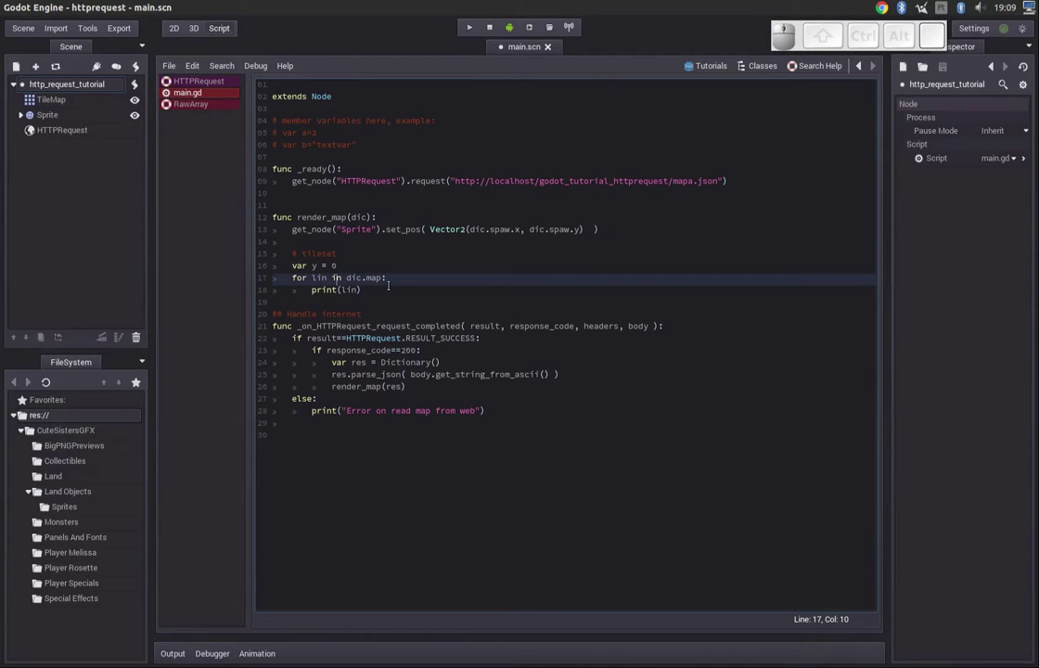
- Declare var x = 0 inside the row loop as the column counter
{"action": "key", "text": "End"}
{"action": "key", "text": "Return"}
{"action": "key", "text": "space"}
{"action": "key", "text": "space"}
{"action": "key", "text": "BackSpace"}
{"action": "key", "text": "space"}
{"action": "key", "text": "="}
{"action": "key", "text": "space"}
{"action": "key", "text": "0"}
{"action": "key", "text": "Up"}
{"action": "key", "text": "Home"}
{"action": "key", "text": "Down"}
{"action": "key", "text": "Right"}
{"action": "key", "text": "Home"}
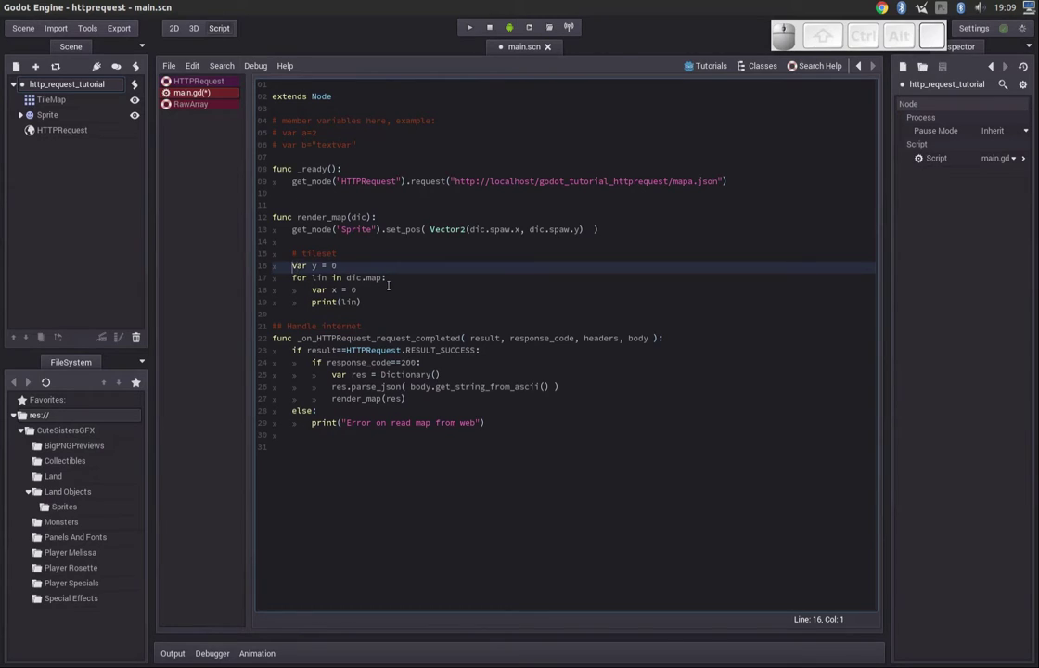
- Replace print(lin) with the nested loop header for c in lin: and open its body
{"action": "key", "text": "Down"}
{"action": "key", "text": "Right"}
{"action": "key", "text": "Down"}
{"action": "key", "text": "shift+End"}
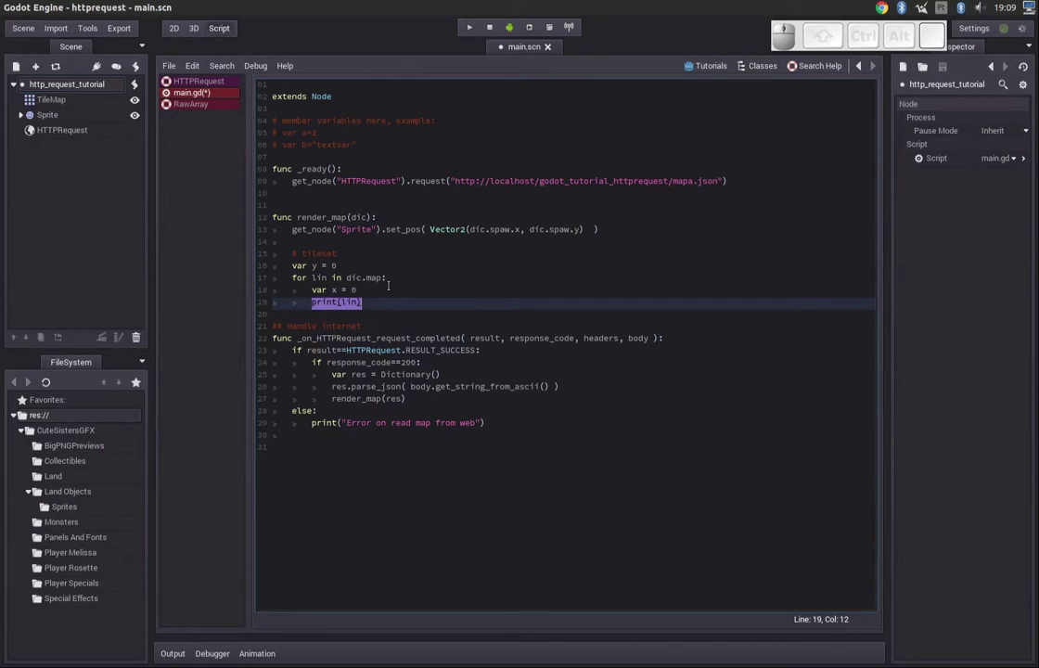
{"action": "key", "text": "alt+Tab"}
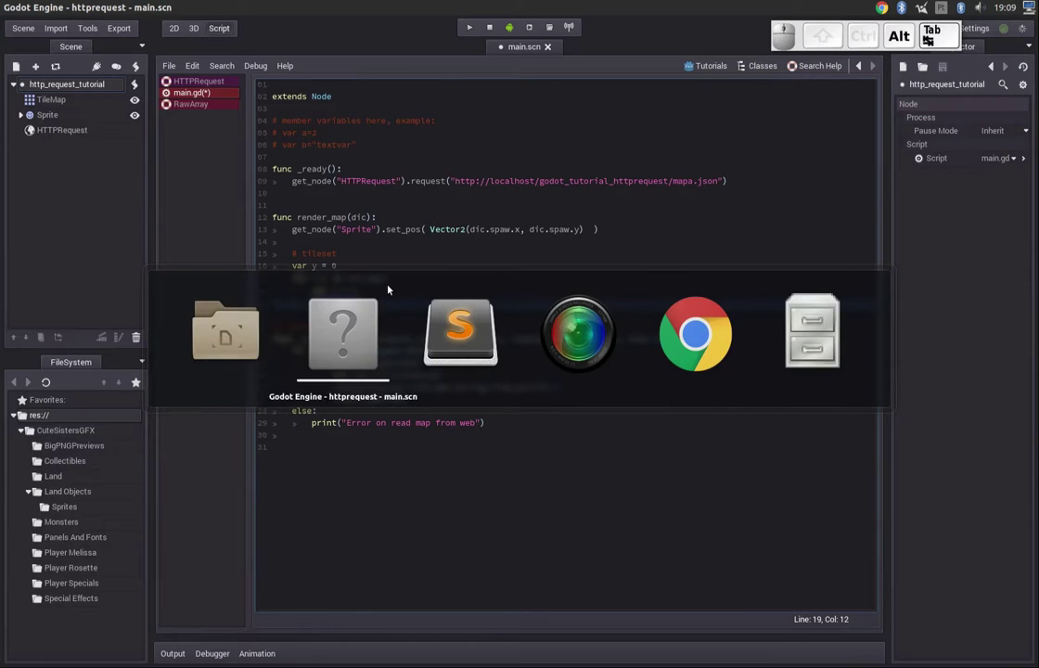
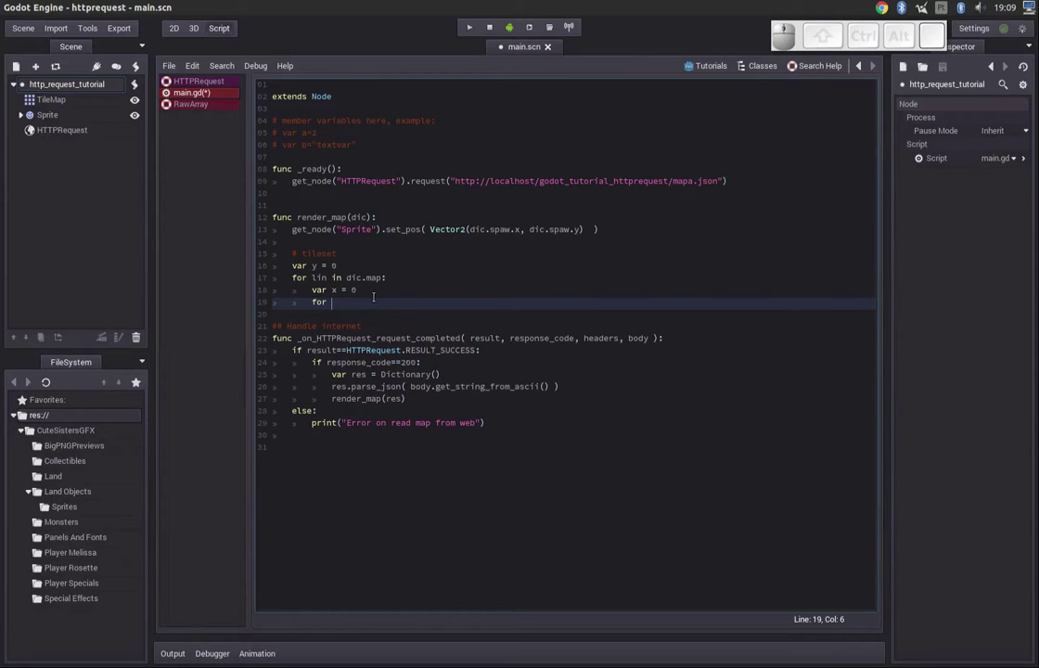
{"action": "key", "text": "c"}
{"action": "key", "text": "space"}
{"action": "key", "text": "i"}
{"action": "key", "text": "n"}
{"action": "key", "text": "space"}
{"action": "key", "text": "shift+Return"}
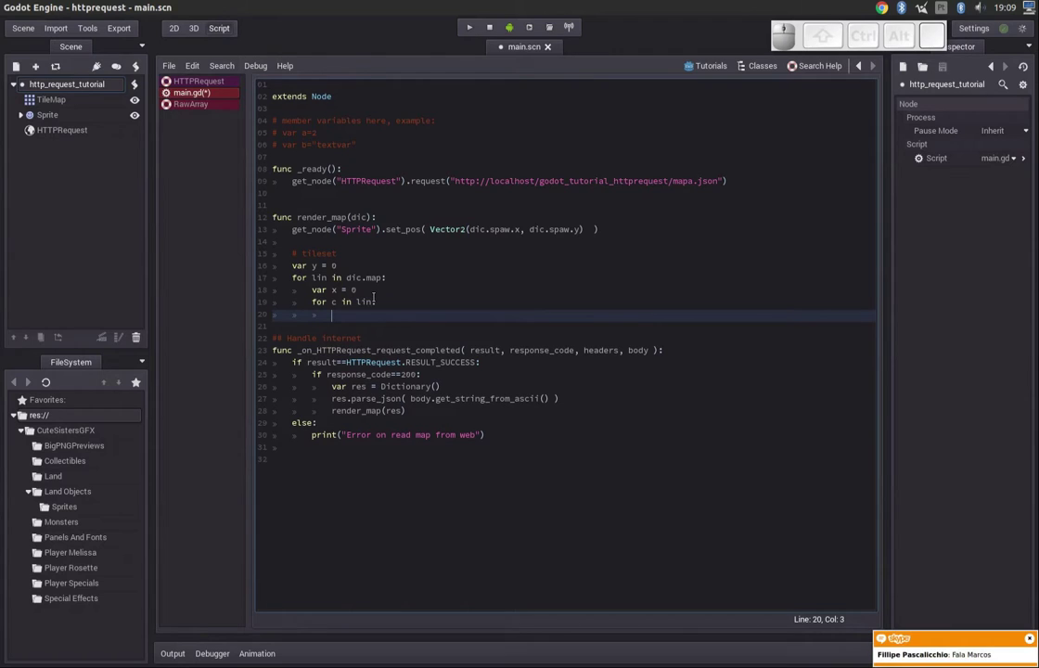
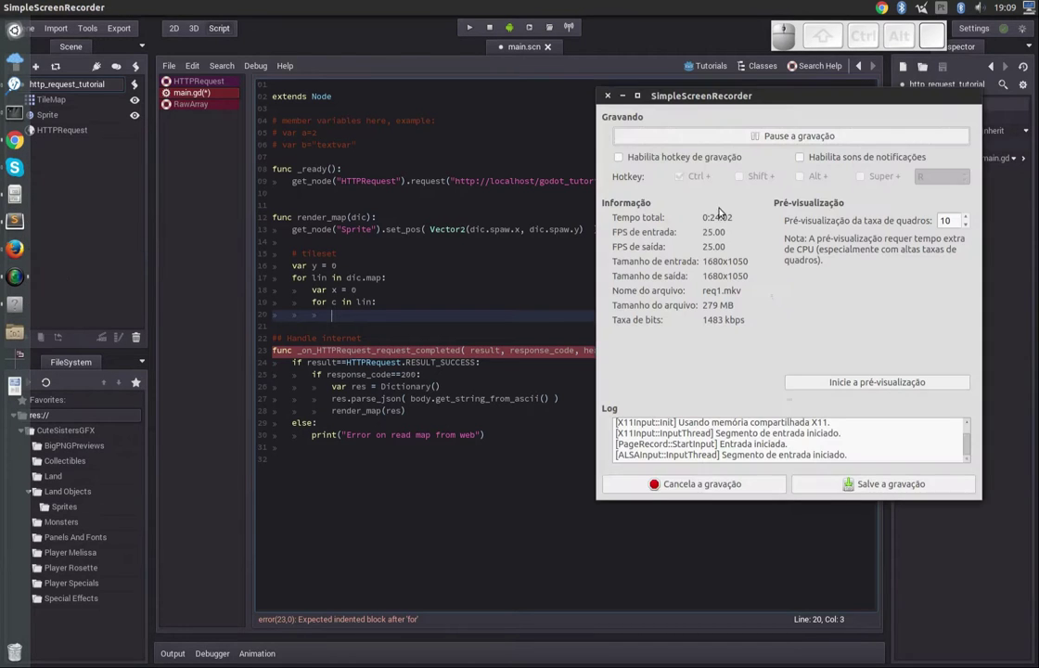
- Put away the SimpleScreenRecorder window and refocus the main.gd script editor
{"action": "left_click", "coordinate": [751, 143]}
{"action": "left_click", "coordinate": [628, 100]}
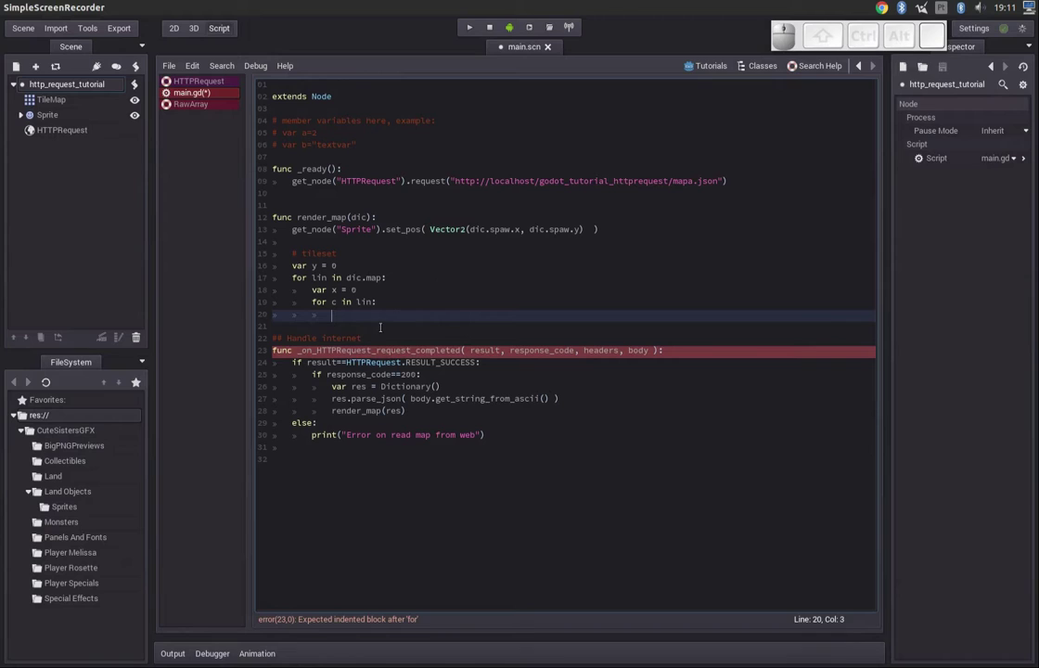
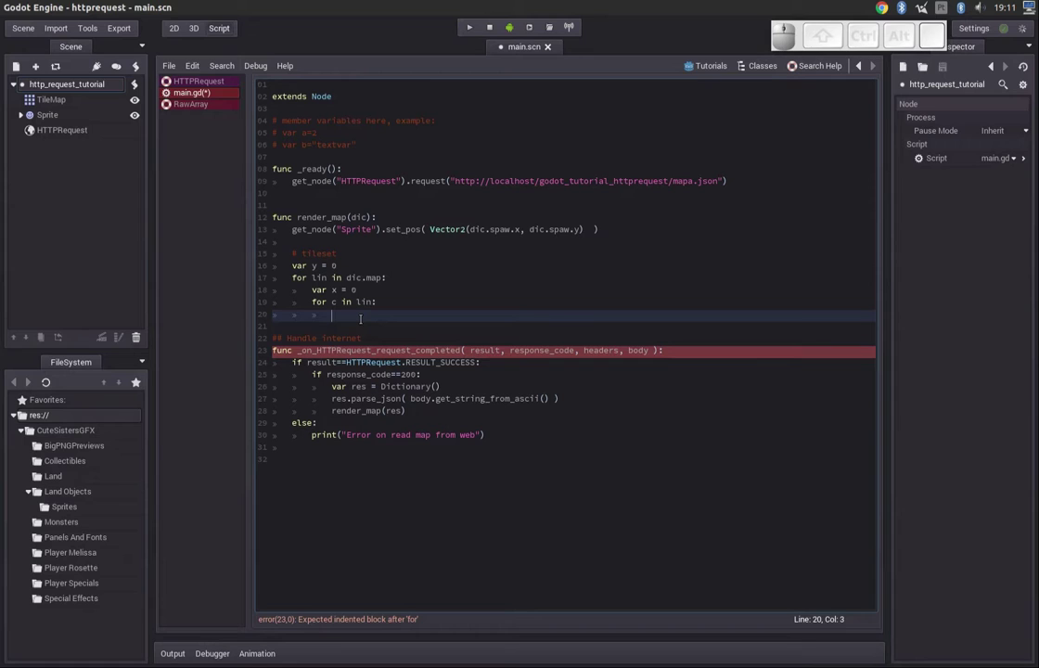
- Add if c>0: inside the cell loop and start a get_node("TileMap") call beneath it
{"action": "key", "text": "i"}
{"action": "key", "text": "f"}
{"action": "key", "text": "space"}
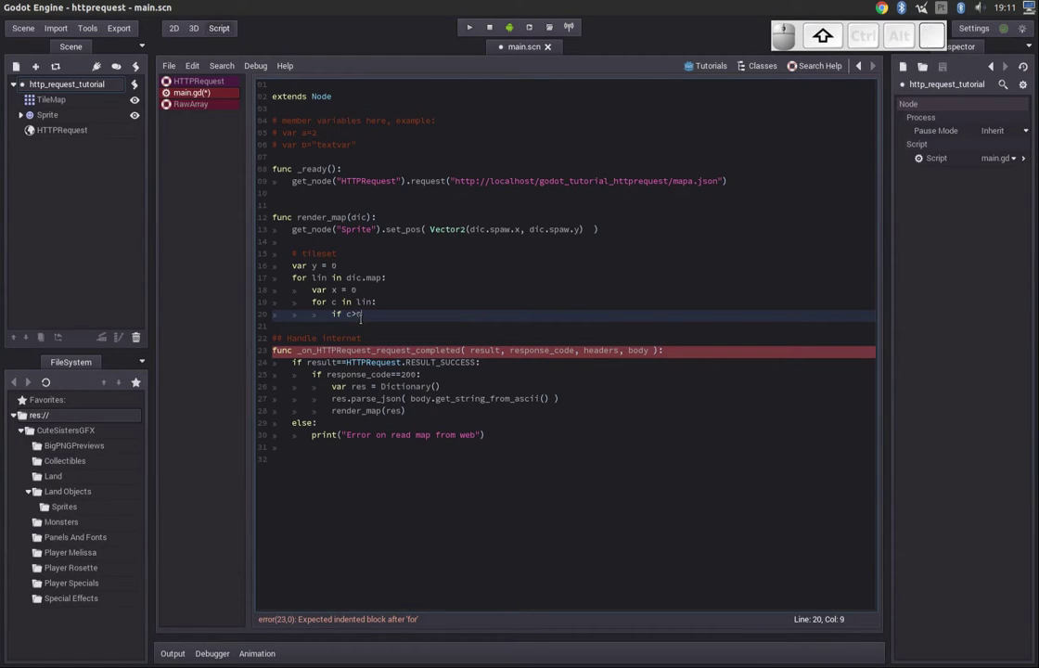
{"action": "key", "text": "shift+;"}
{"action": "key", "text": "Return"}
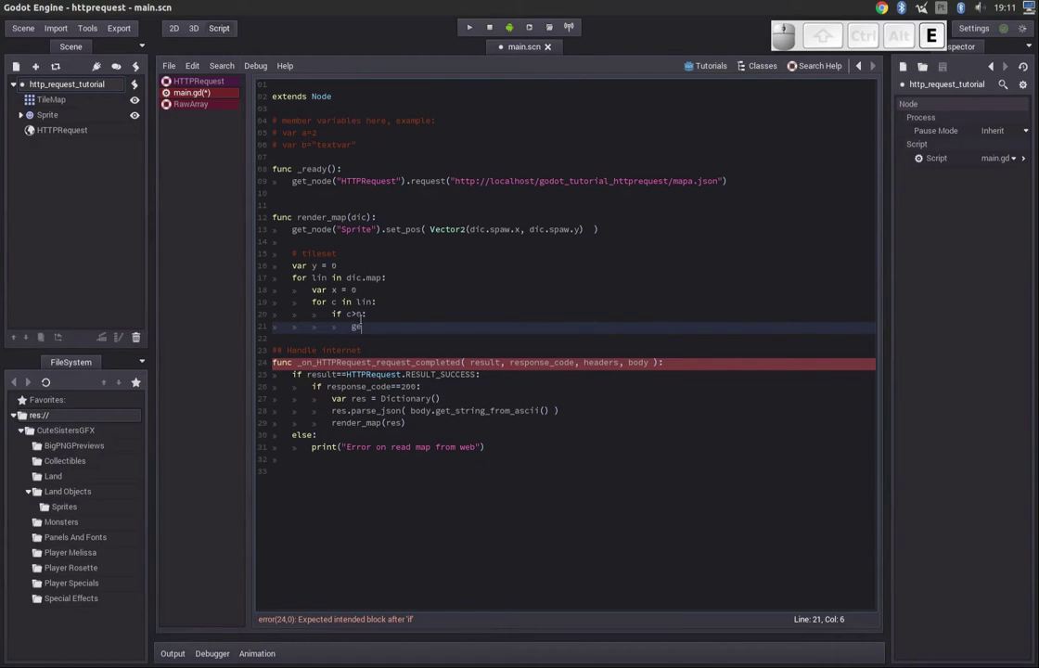
{"action": "key", "text": "Return"}
{"action": "key", "text": "Down"}
{"action": "key", "text": "Return"}
{"action": "key", "text": "End"}
{"action": "key", "text": "."}
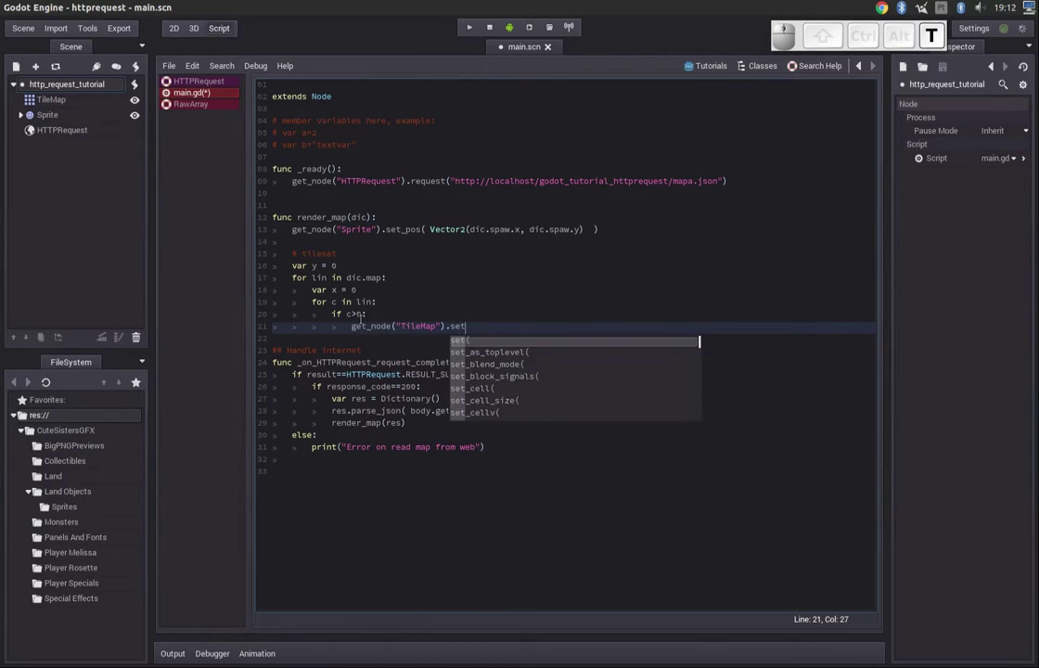
{"action": "key", "text": "t"}
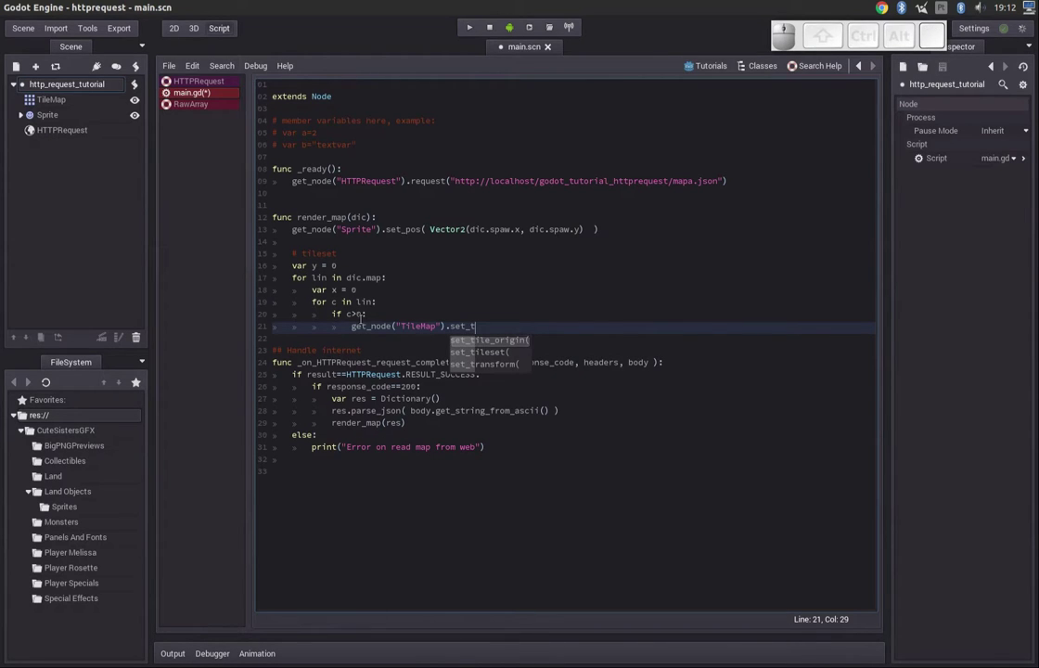
{"action": "key", "text": "BackSpace"}
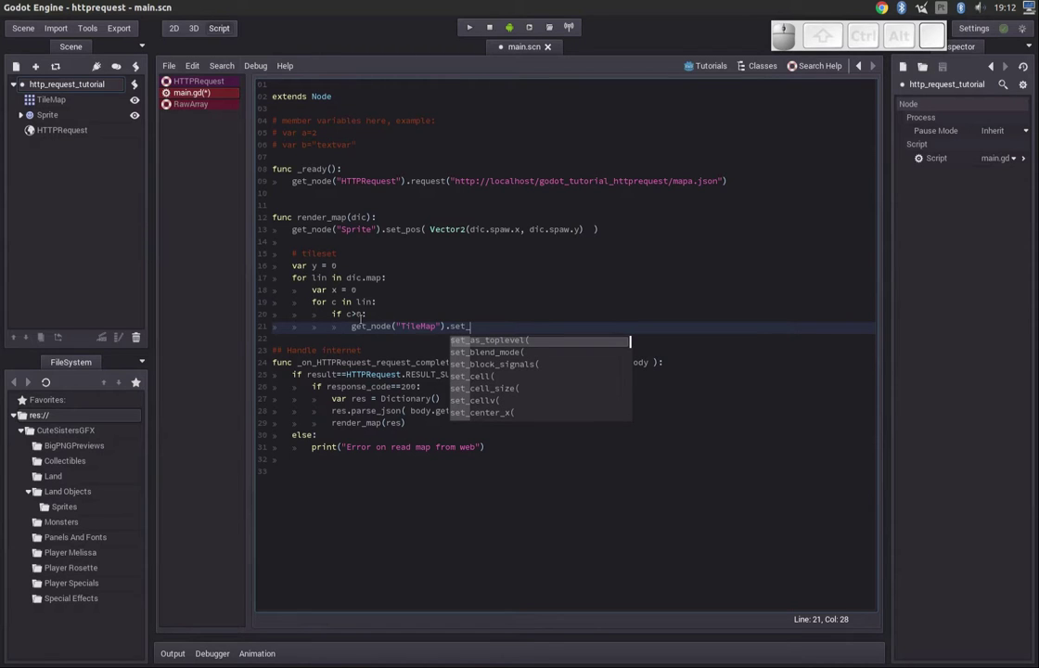
{"action": "key", "text": "BackSpace"}
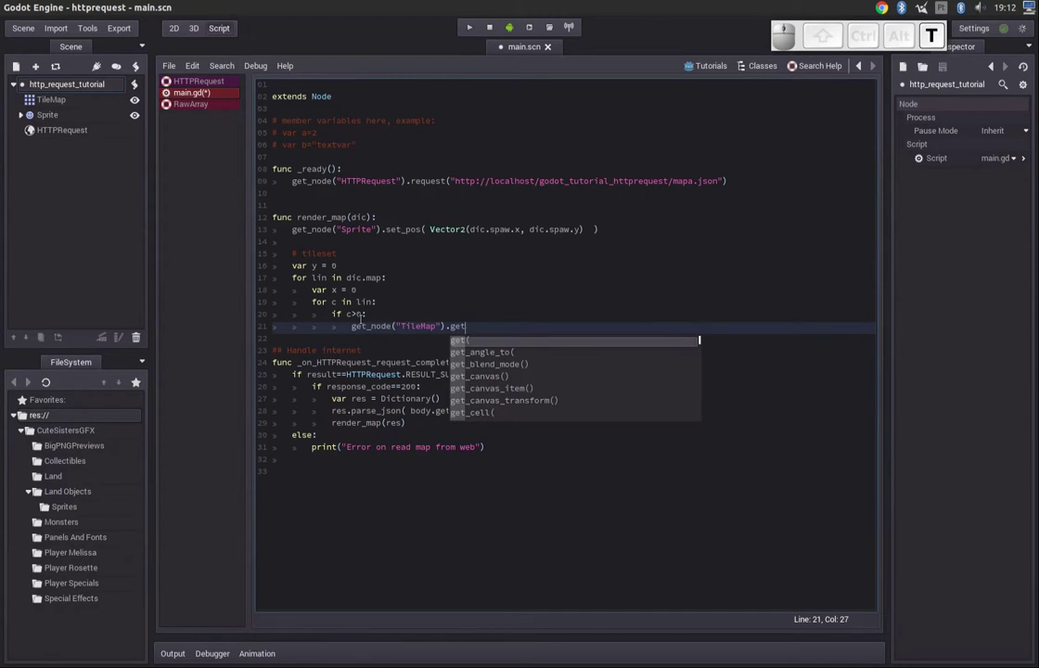
{"action": "key", "text": "Return"}
- Browse the TileMap's autocomplete methods, discarding the tileset getter, and accept set_cell
{"action": "key", "text": "."}
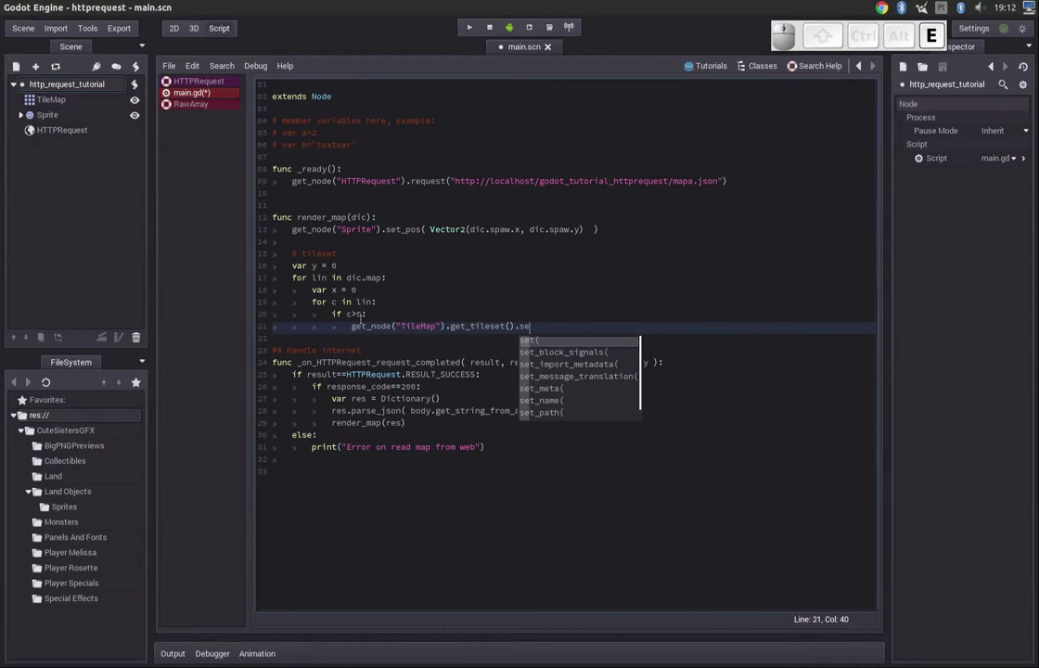
{"action": "key", "text": "BackSpace"}
{"action": "key", "text": "Down"}
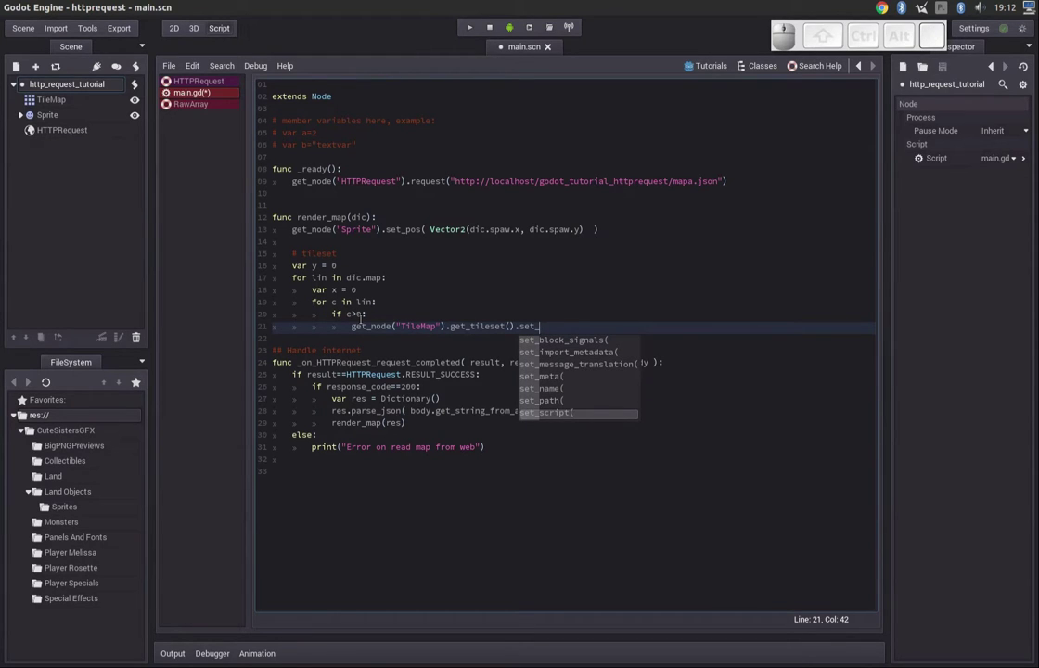
{"action": "key", "text": "BackSpace"}
{"action": "key", "text": "BackSpace"}
{"action": "key", "text": "."}
{"action": "key", "text": "Down"}
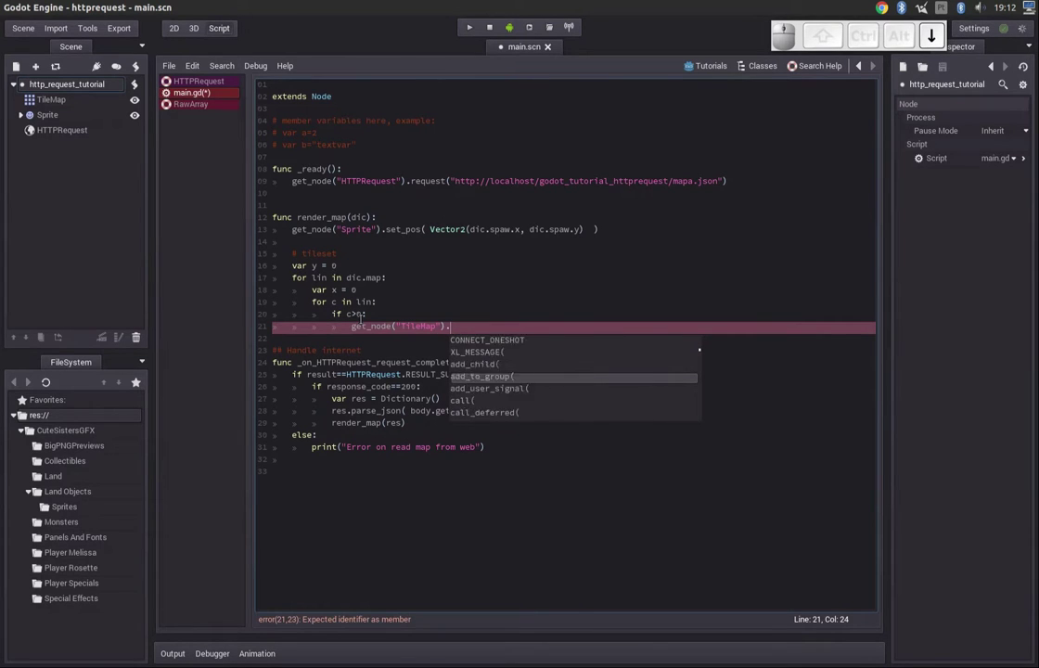
{"action": "key", "text": "Up"}
{"action": "key", "text": "Down"}
{"action": "key", "text": "Down"}
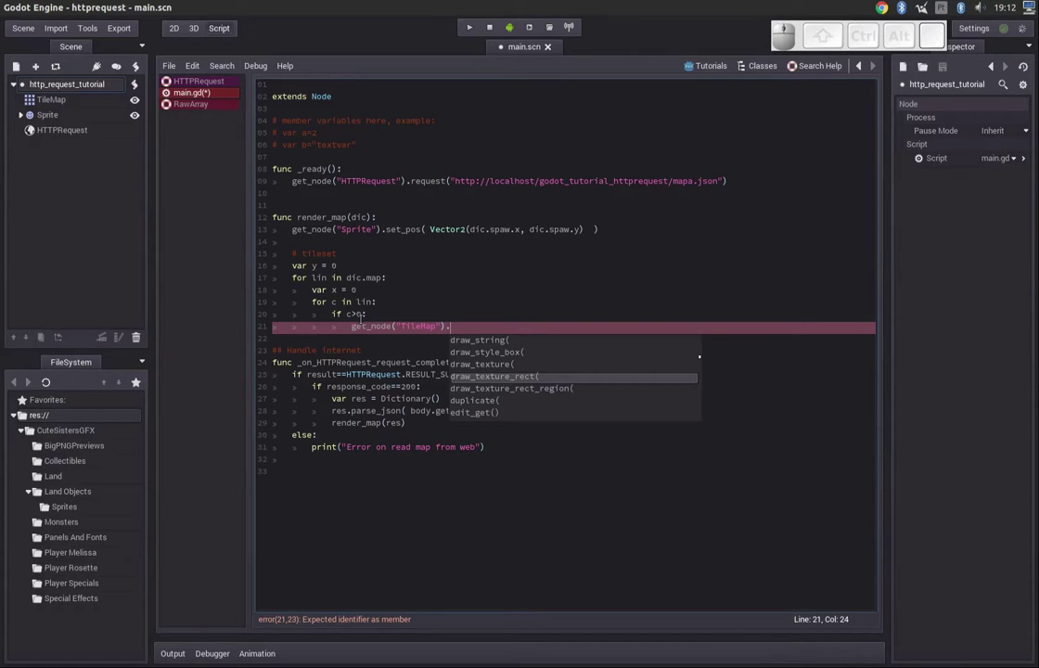
{"action": "key", "text": "Down"}
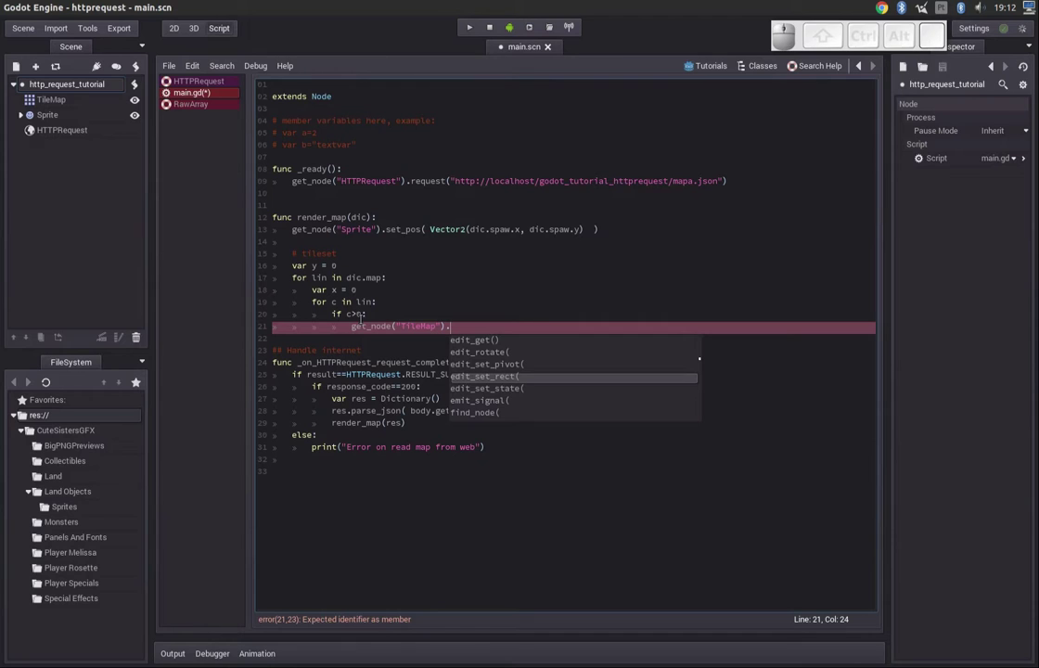
{"action": "key", "text": "Down"}
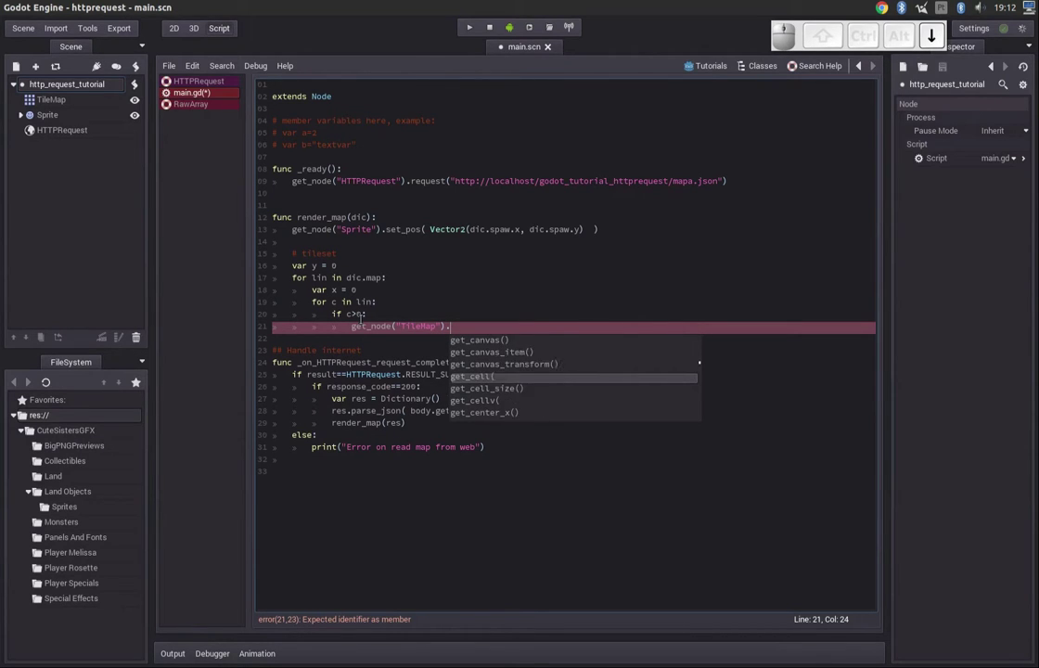
{"action": "key", "text": "Up"}
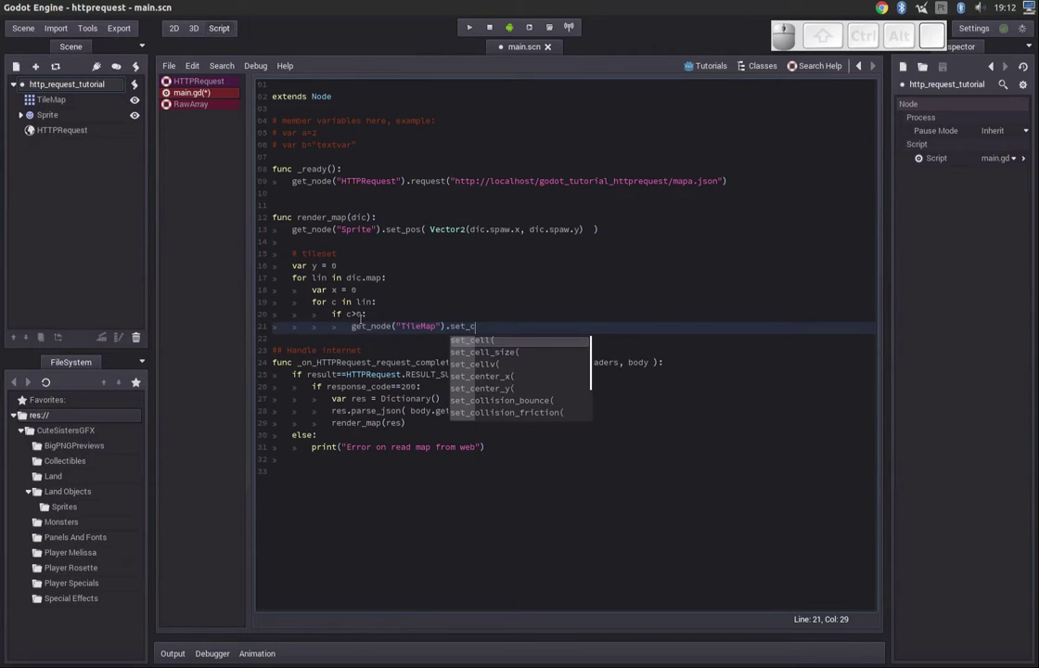
{"action": "key", "text": "Return"}
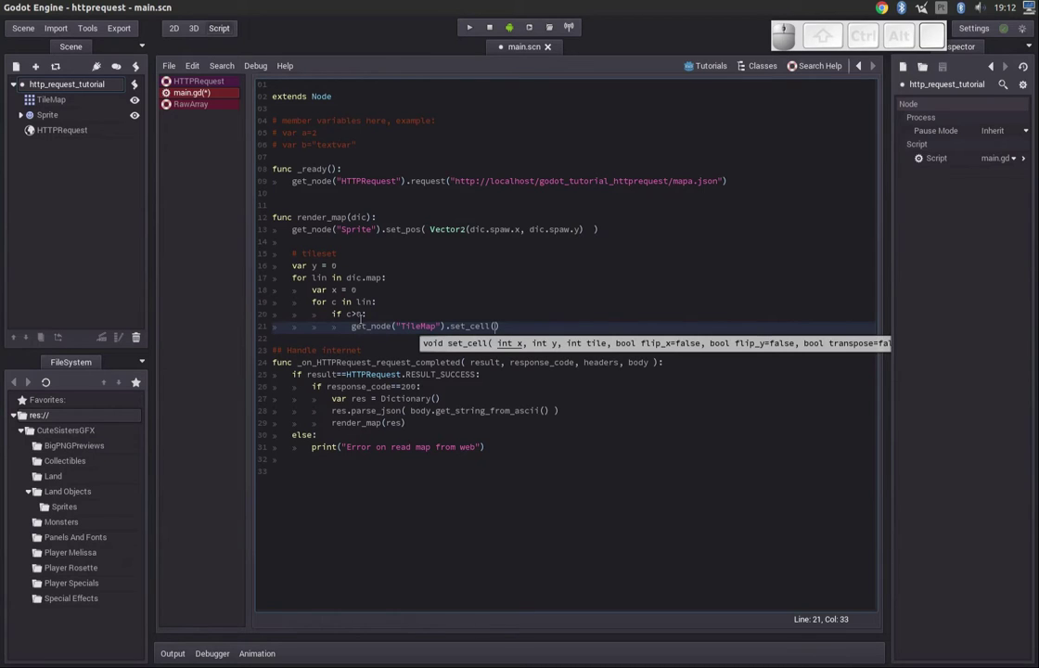
- Fill the call arguments as set_cell(x,y,c-1) and finish the line
{"action": "key", "text": ","}
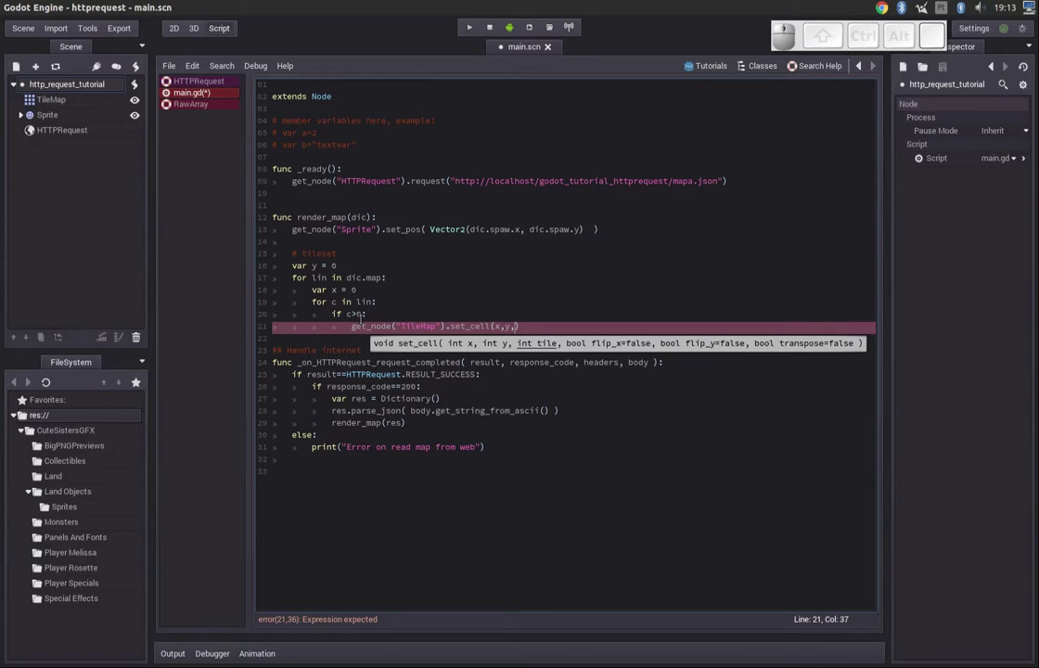
{"action": "key", "text": "c"}
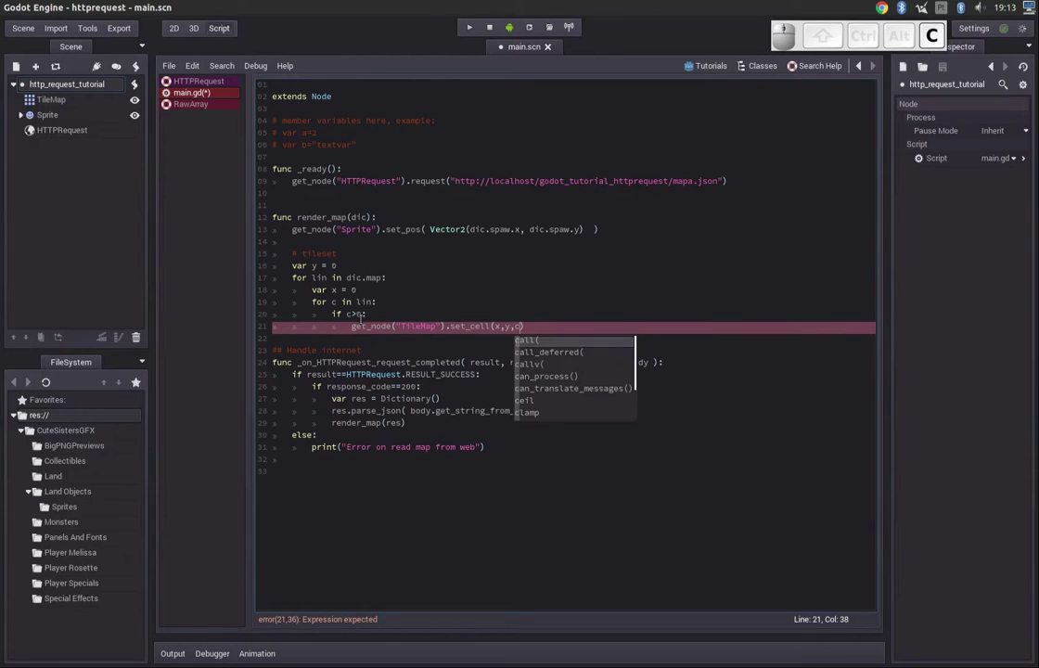
{"action": "key", "text": "-"}
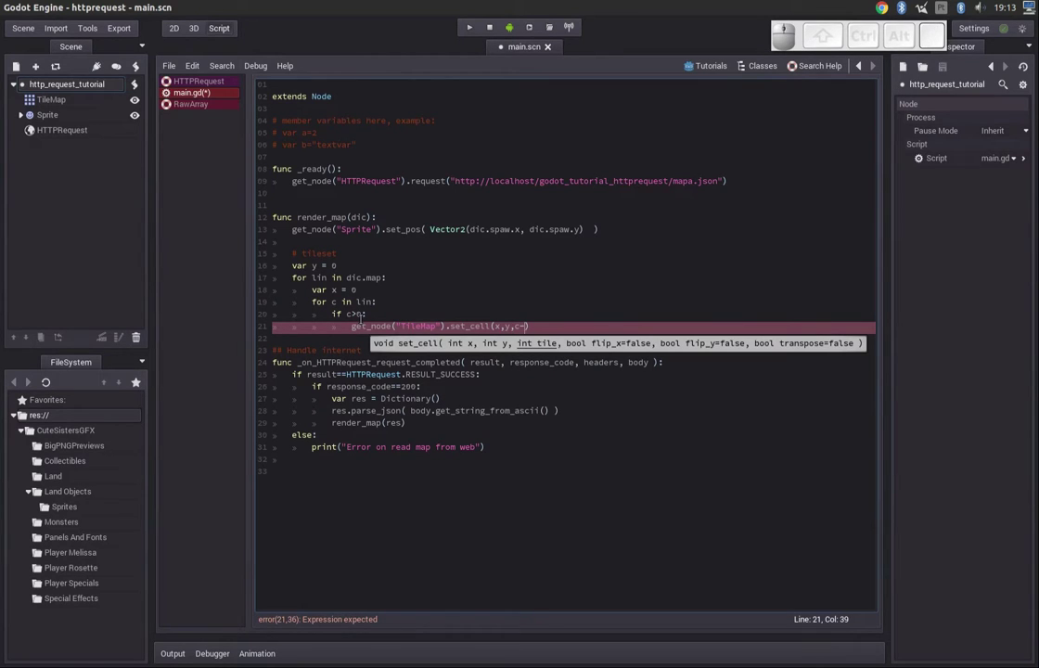
{"action": "key", "text": "1"}
{"action": "key", "text": "End"}
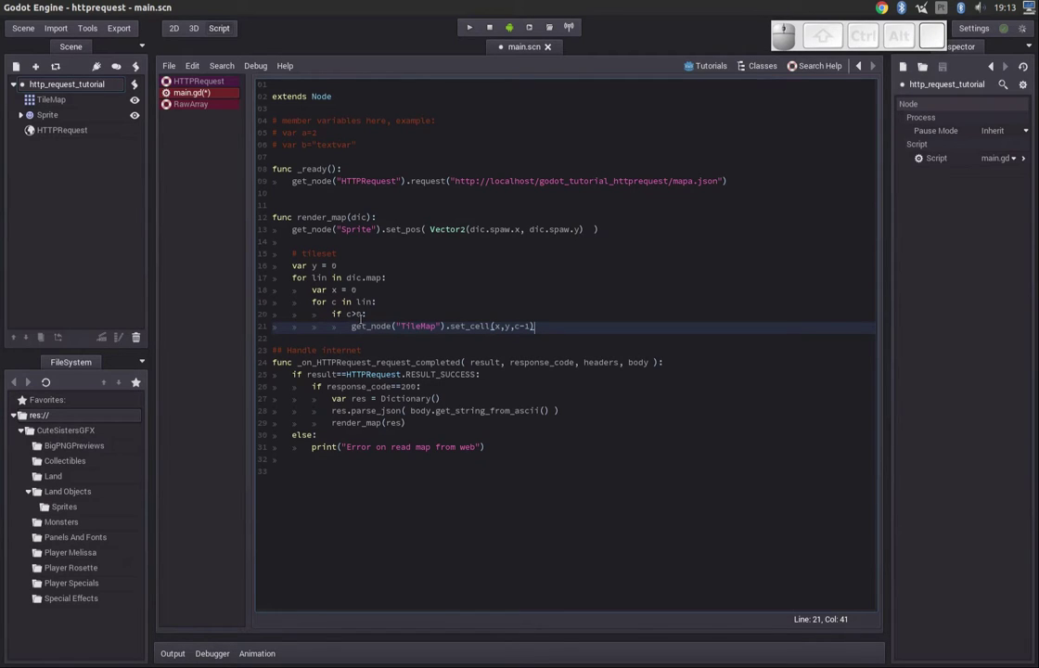
- Run the scene to see the character above a ground tile block loaded from the map
{"action": "left_click_drag", "start_coordinate": [473, 31], "coordinate": [437, 104]}
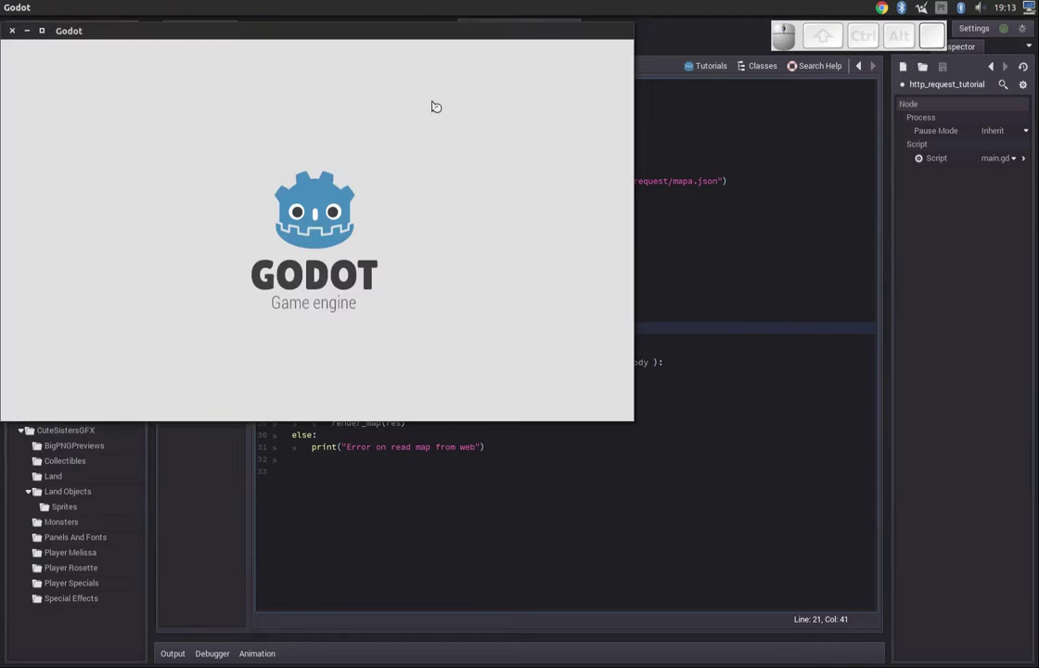
{"action": "left_click", "coordinate": [265, 37]}
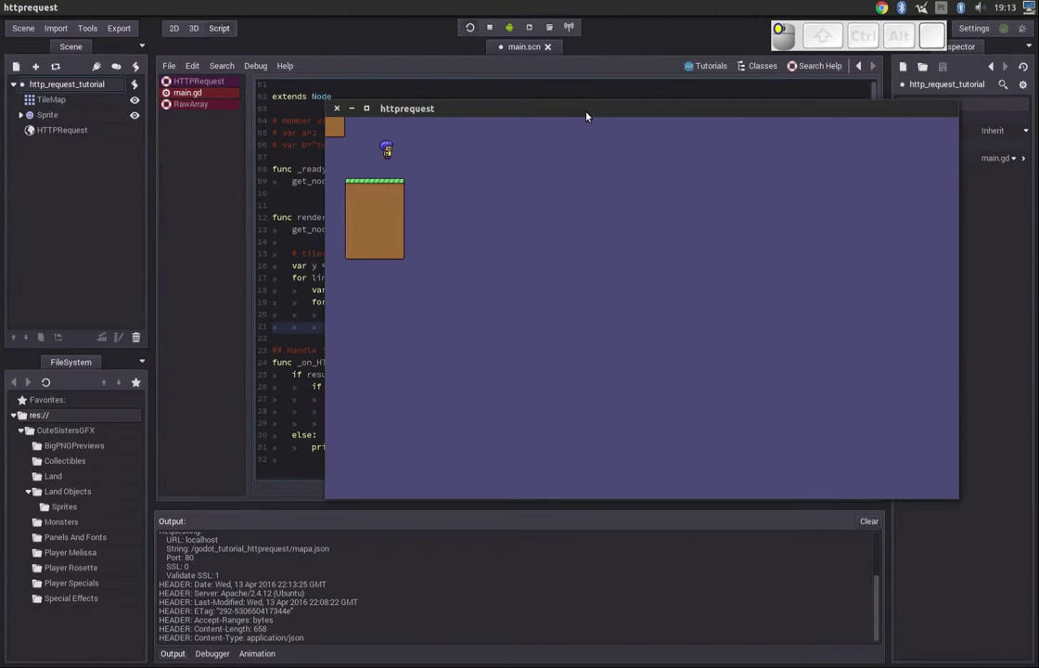
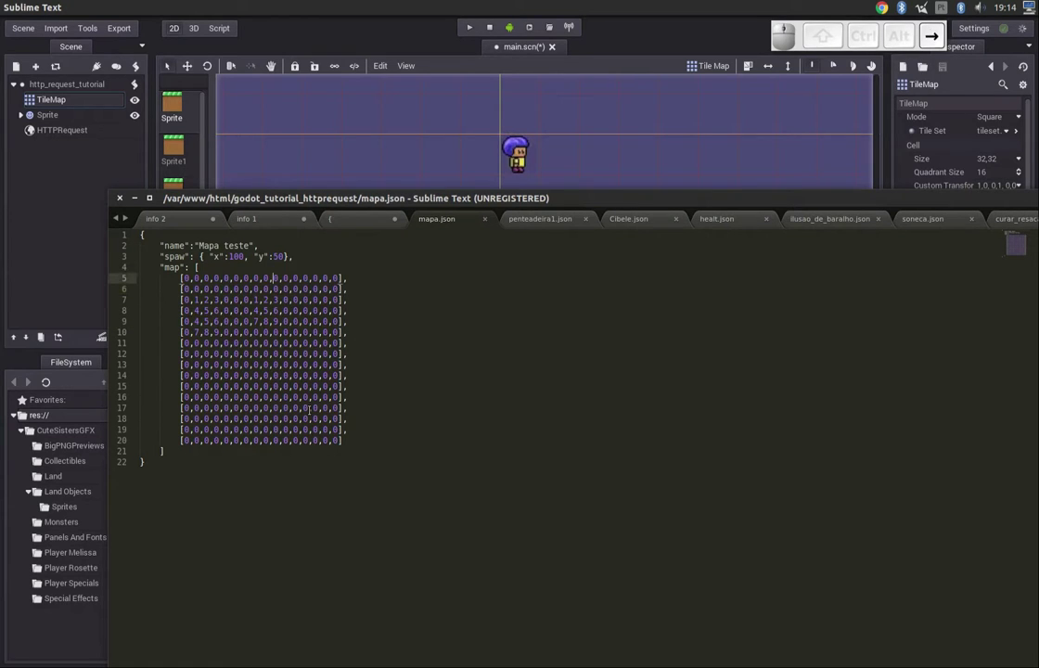
- Replace tiles near the end of the first map row with 1, 2, 3
{"action": "key", "text": "1"}
{"action": "key", "text": "space"}
{"action": "key", "text": "Delete"}
{"action": "key", "text": "Right"}
{"action": "key", "text": "Delete"}
{"action": "key", "text": "2"}
{"action": "key", "text": "Right"}
{"action": "key", "text": "Delete"}
{"action": "key", "text": "3"}
{"action": "key", "text": "Down"}
{"action": "key", "text": "Left"}
- Put tiles 4, 5, 6 in the second row under the new platform top
{"action": "key", "text": "Delete"}
{"action": "key", "text": "4"}
{"action": "key", "text": "Right"}
{"action": "key", "text": "Delete"}
{"action": "key", "text": "5"}
{"action": "key", "text": "Right"}
{"action": "key", "text": "Delete"}
{"action": "key", "text": "6"}
{"action": "key", "text": "Down"}
{"action": "key", "text": "Left"}
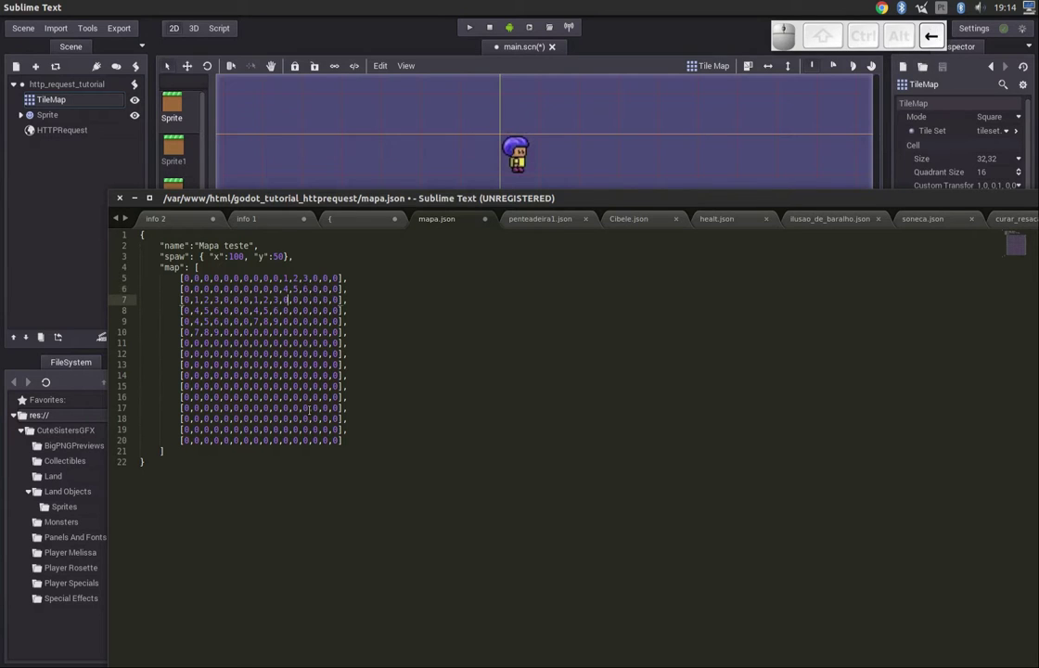
- Add tiles 7, 8, 9 in the third row to complete the platform block
{"action": "key", "text": "Delete"}
{"action": "key", "text": "7"}
{"action": "key", "text": "Right"}
{"action": "key", "text": "8"}
{"action": "key", "text": "Delete"}
{"action": "key", "text": "Right"}
{"action": "key", "text": "Delete"}
{"action": "key", "text": "9"}
- Save mapa.json, return to Godot and save the scene
{"action": "key", "text": "ctrl+s"}
{"action": "left_click", "coordinate": [307, 41]}
{"action": "left_click", "coordinate": [480, 31]}
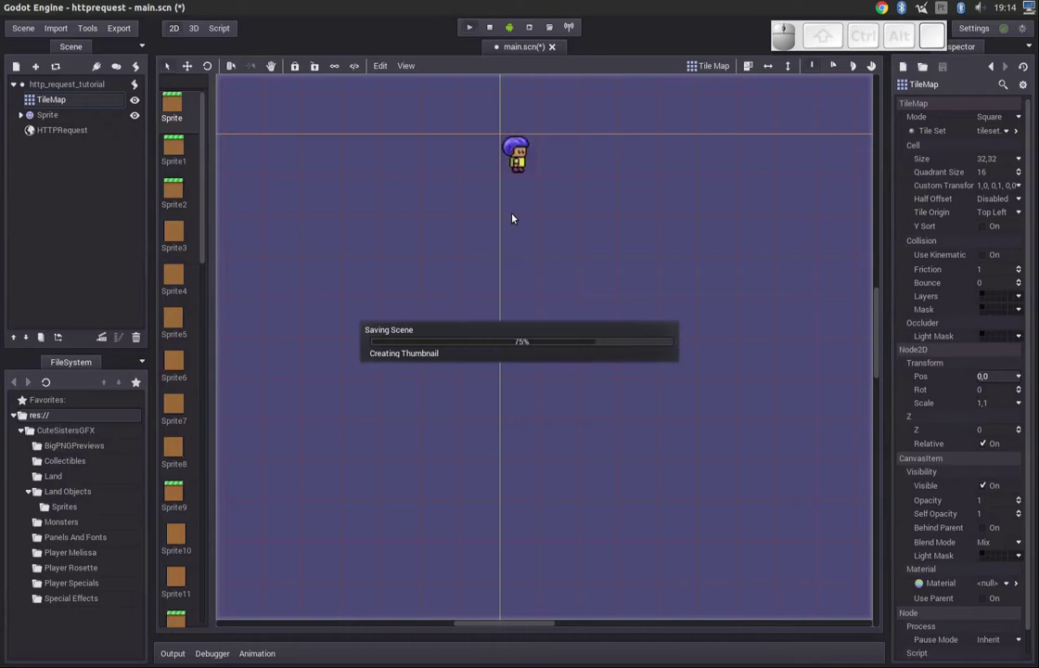
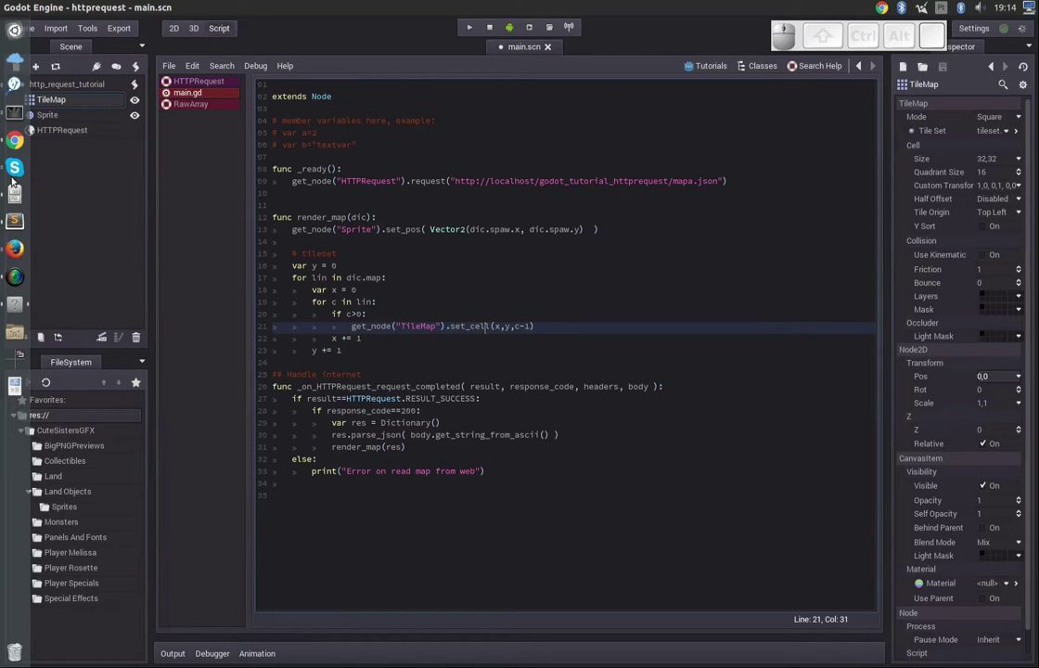
- Bring the mapa.json window forward to review the updated map rows
{"action": "left_click", "coordinate": [16, 225]}
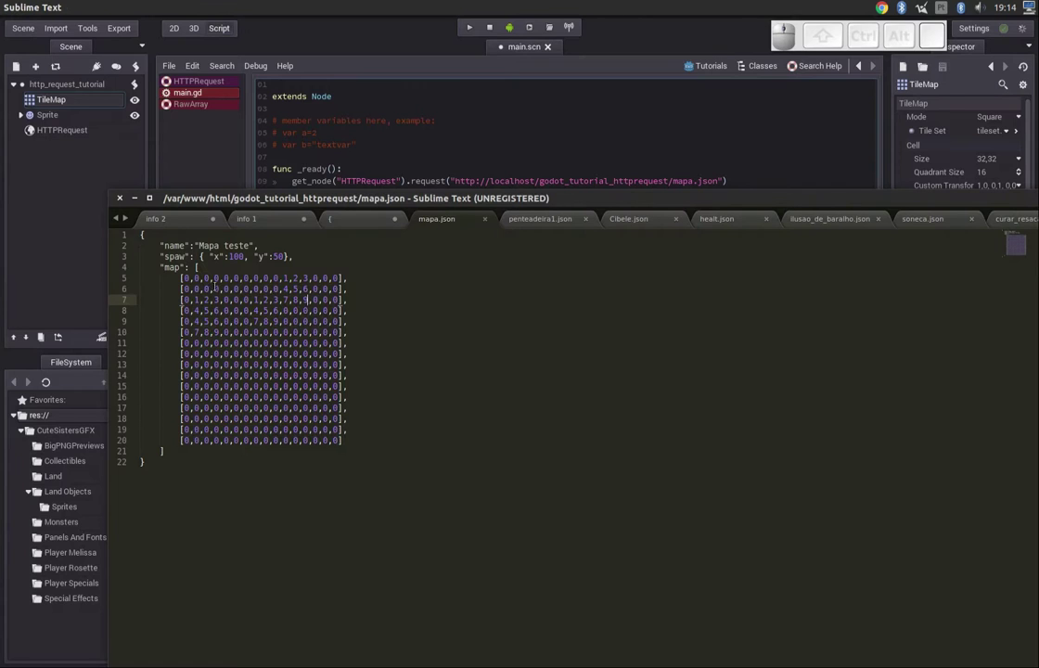
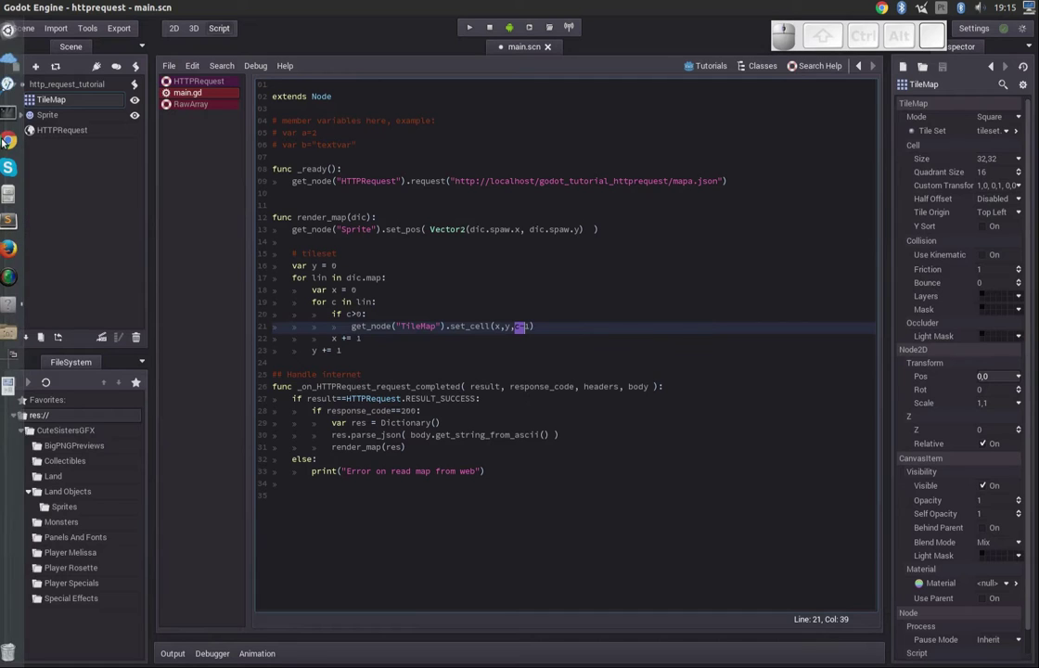
- View mapa.json, then run the game to see the character and three ground blocks
{"action": "left_click", "coordinate": [18, 223]}
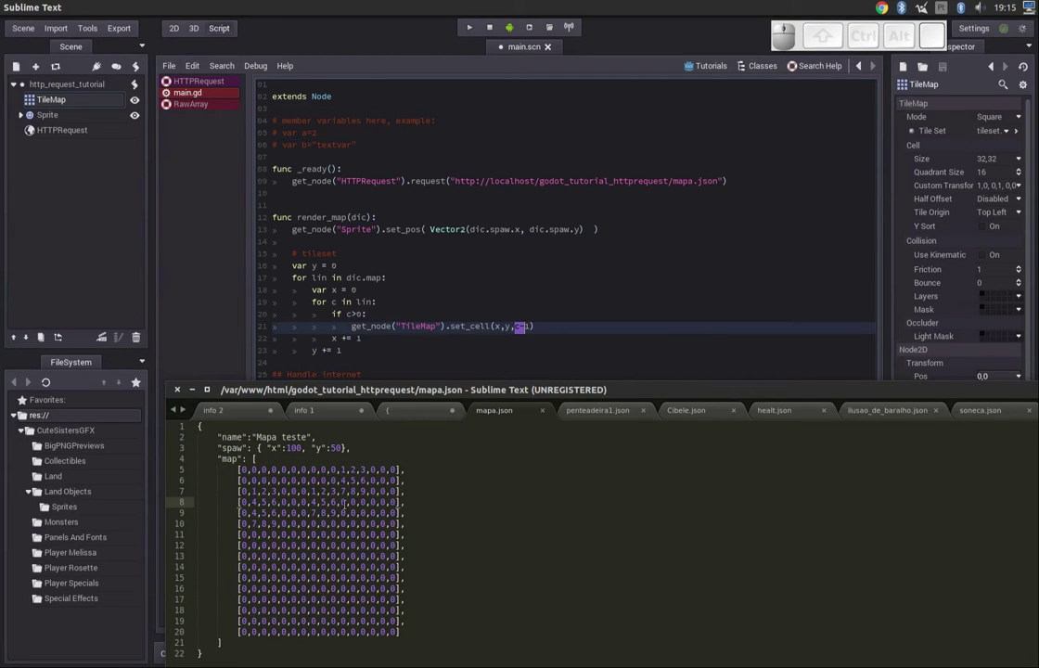
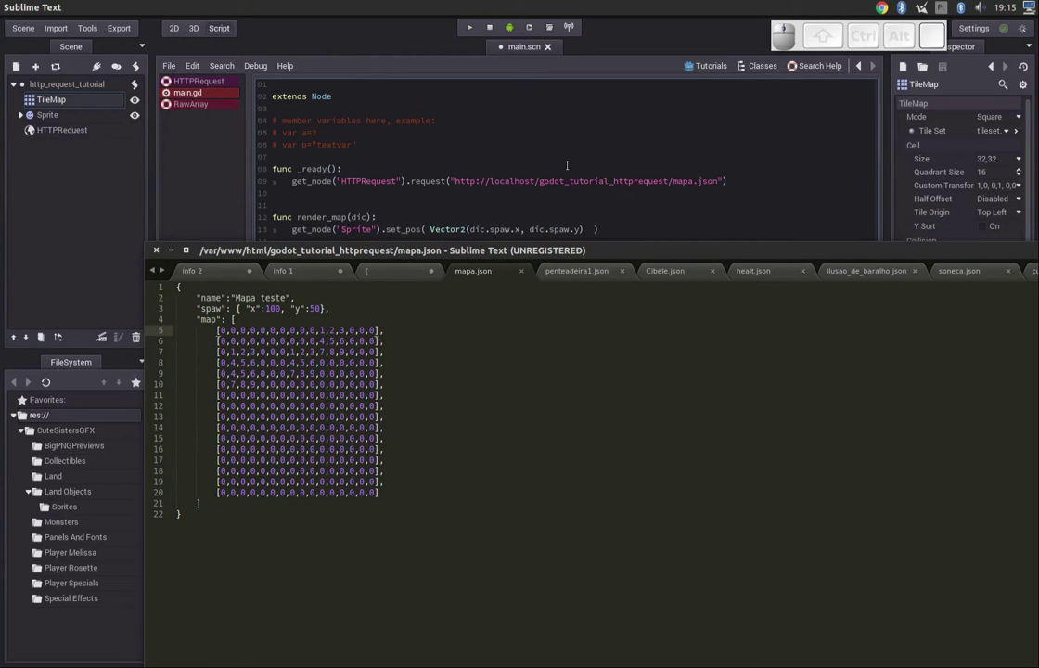
{"action": "left_click", "coordinate": [471, 41]}
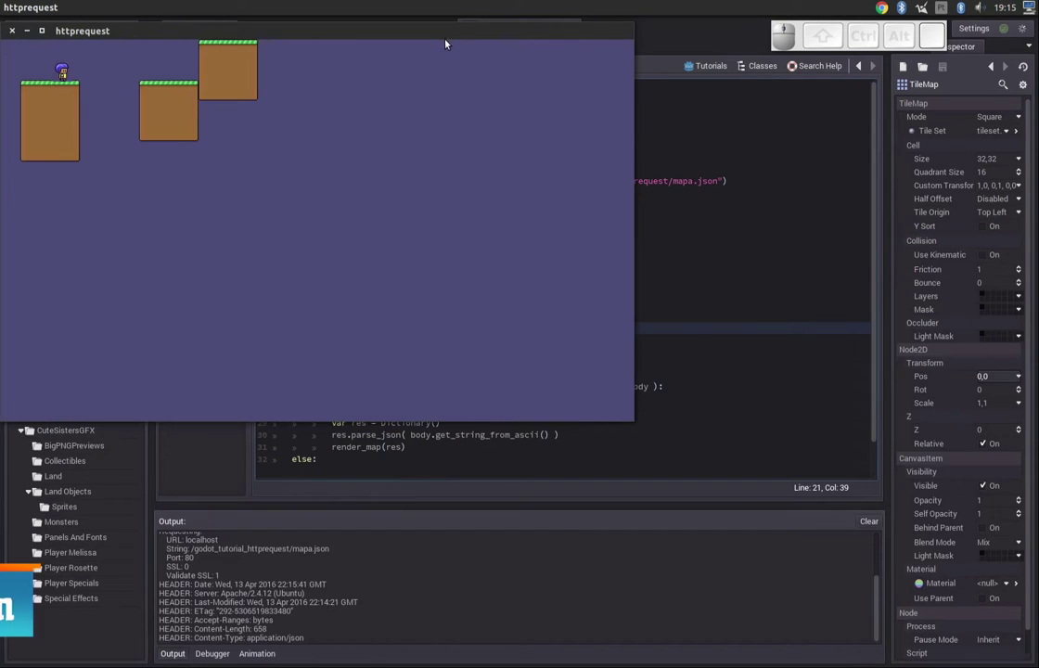